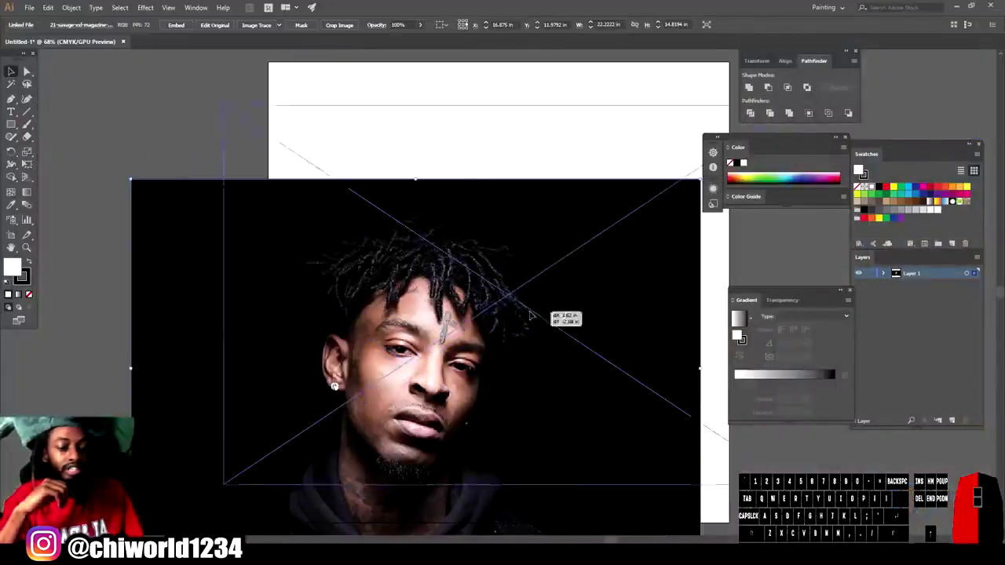
# - Position the placed portrait photo over the artboard
pyautogui.click(522, 327)
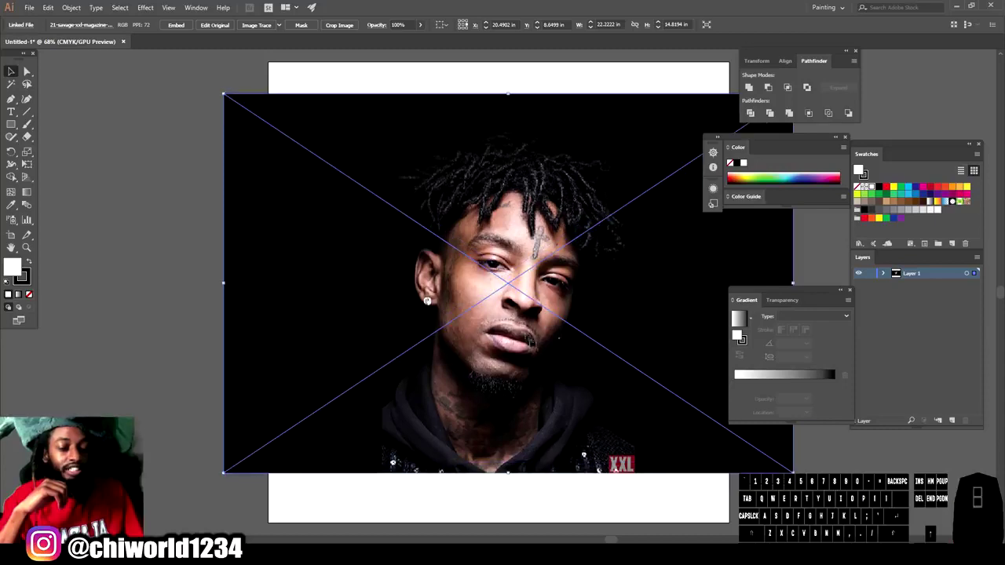
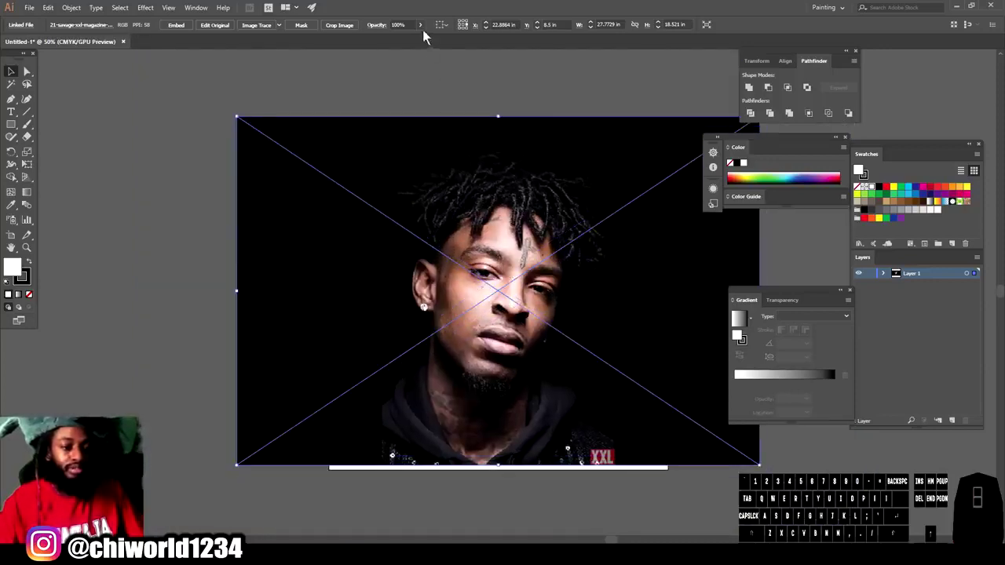
# - Fade the reference photo to about 79% opacity via the Control bar slider
pyautogui.click(427, 36)
pyautogui.click(426, 26)
pyautogui.moveTo(419, 43); pyautogui.dragTo(408, 44)
pyautogui.click(408, 44)
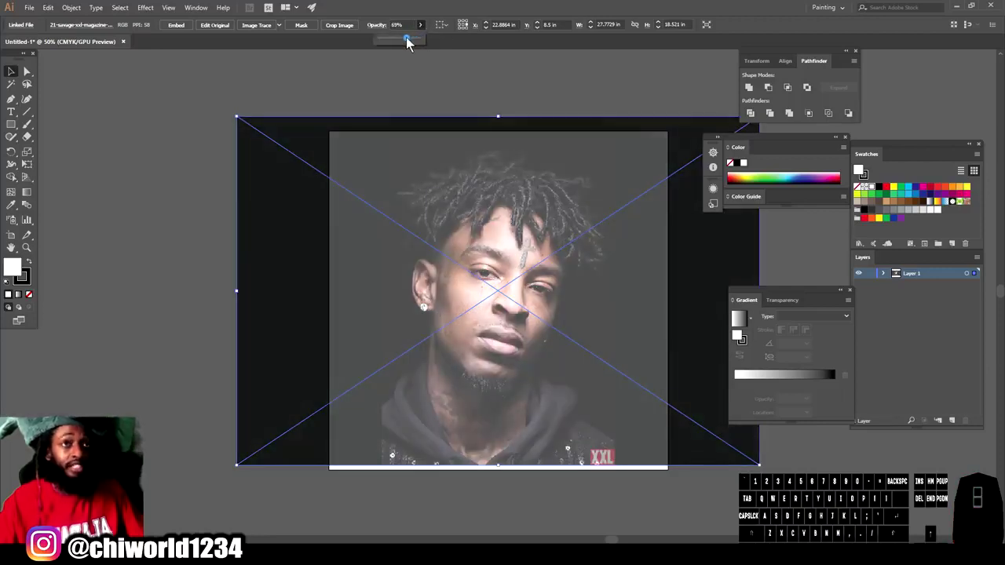
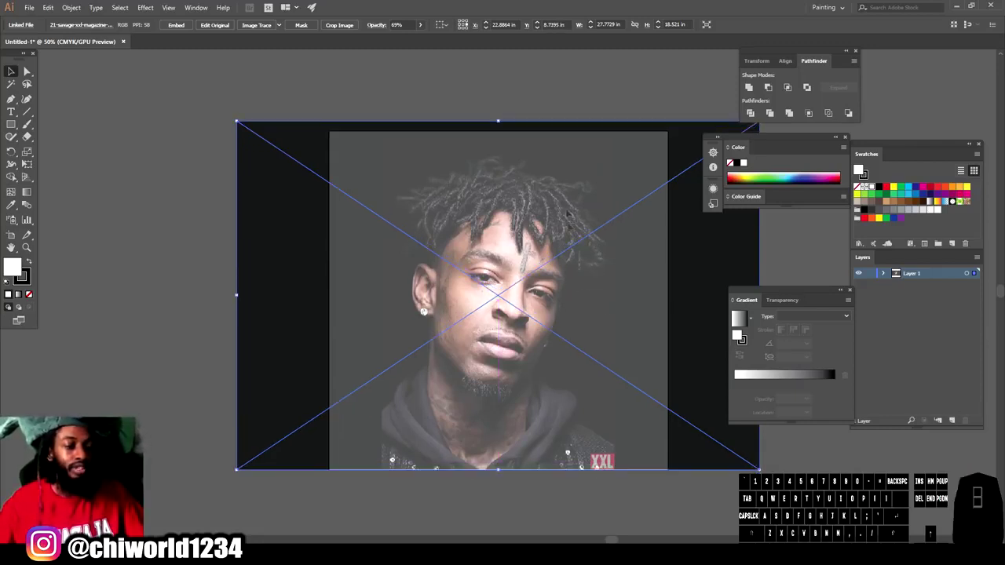
pyautogui.click(424, 32)
pyautogui.click(411, 45)
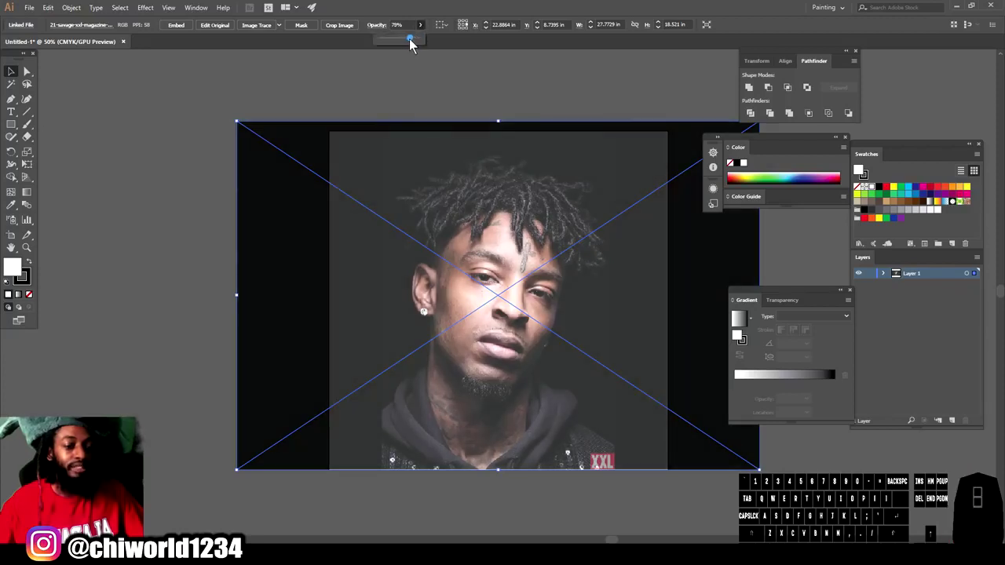
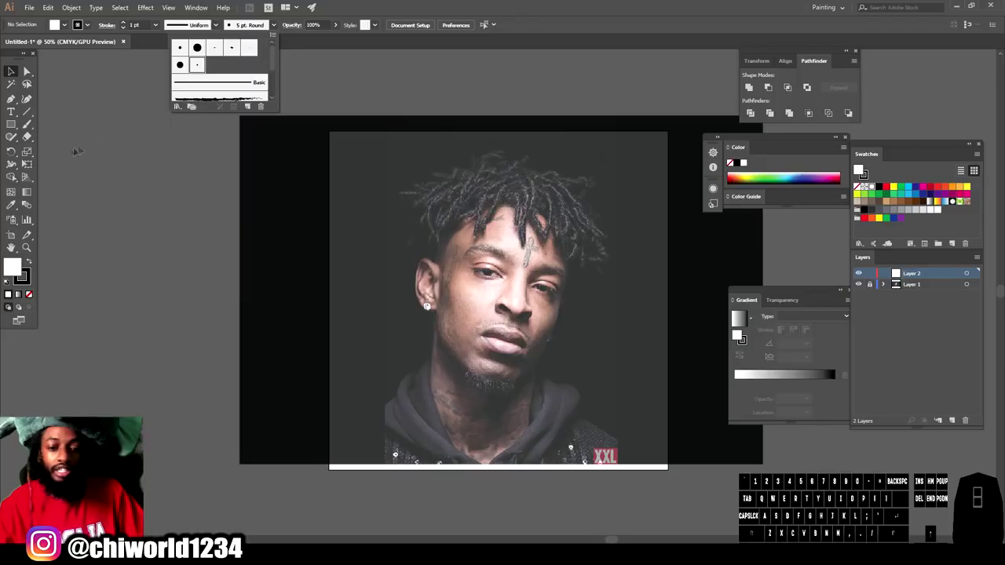
# - Draw test strokes beside the artboard with the new calligraphic brush, then undo them all
pyautogui.click(35, 128)
pyautogui.click(31, 131)
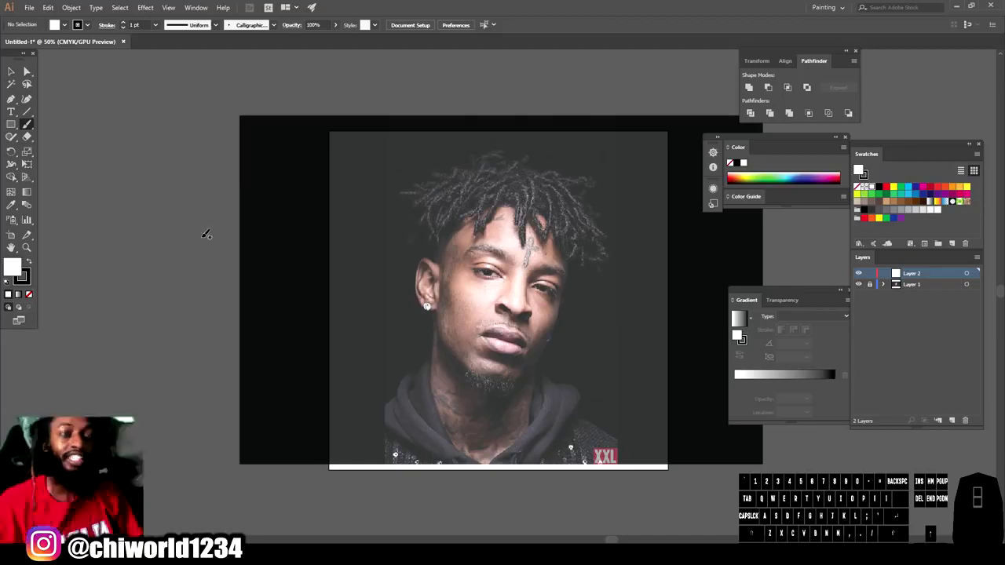
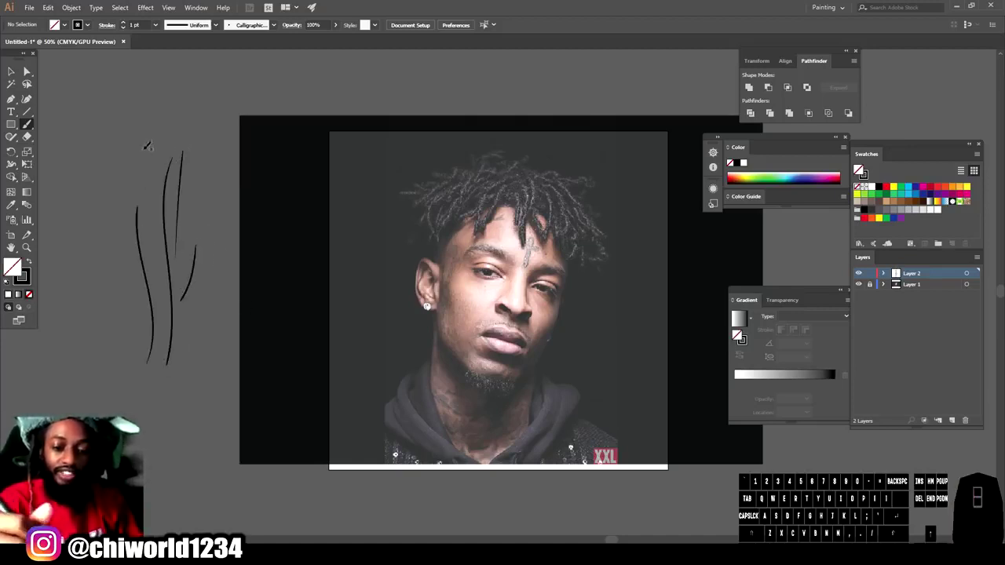
pyautogui.click(859, 169)
pyautogui.click(859, 168)
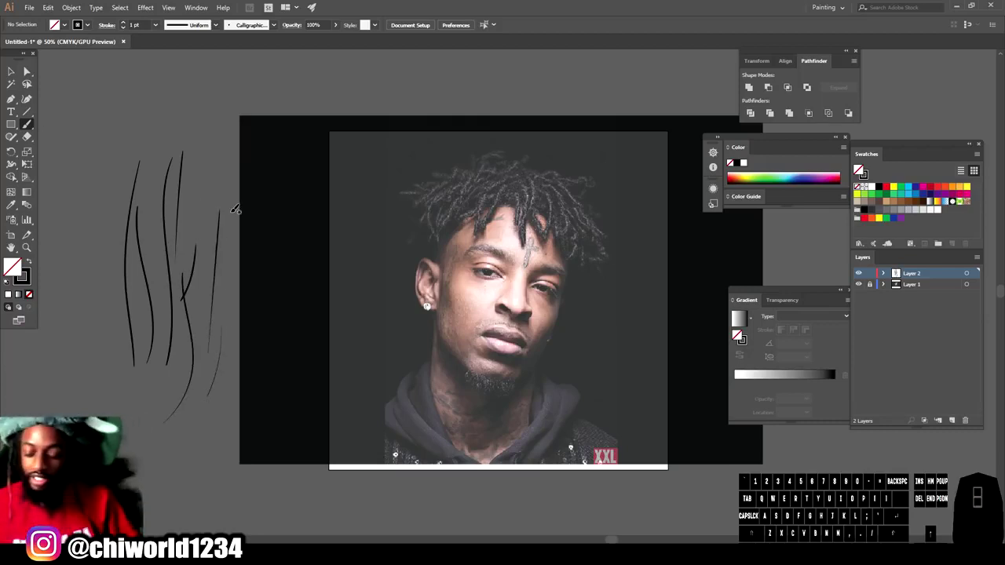
pyautogui.press('z')
pyautogui.press('ctrl+z')
pyautogui.press('ctrl+z')
pyautogui.press('ctrl+z')
pyautogui.press('ctrl+z')
pyautogui.press('ctrl+z')
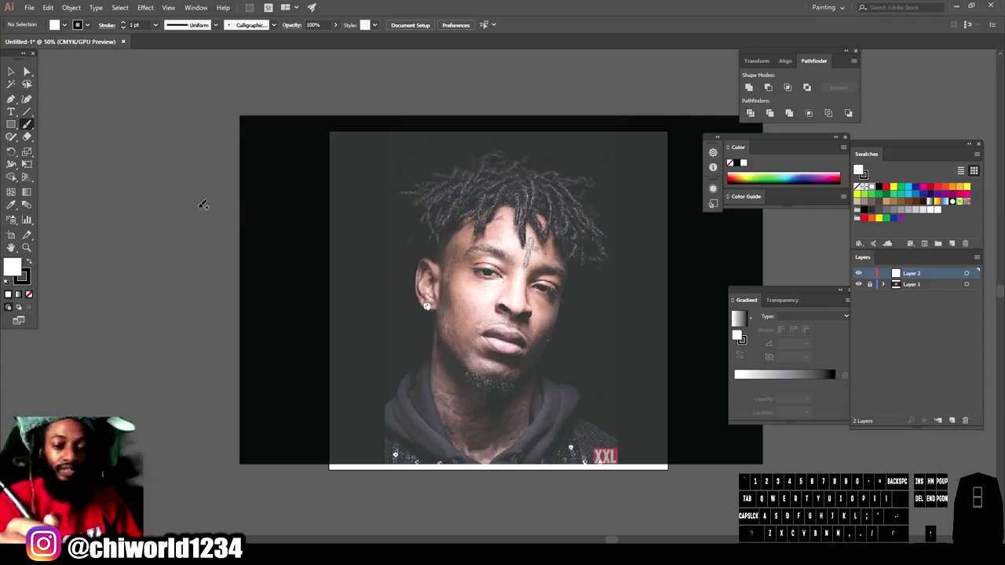
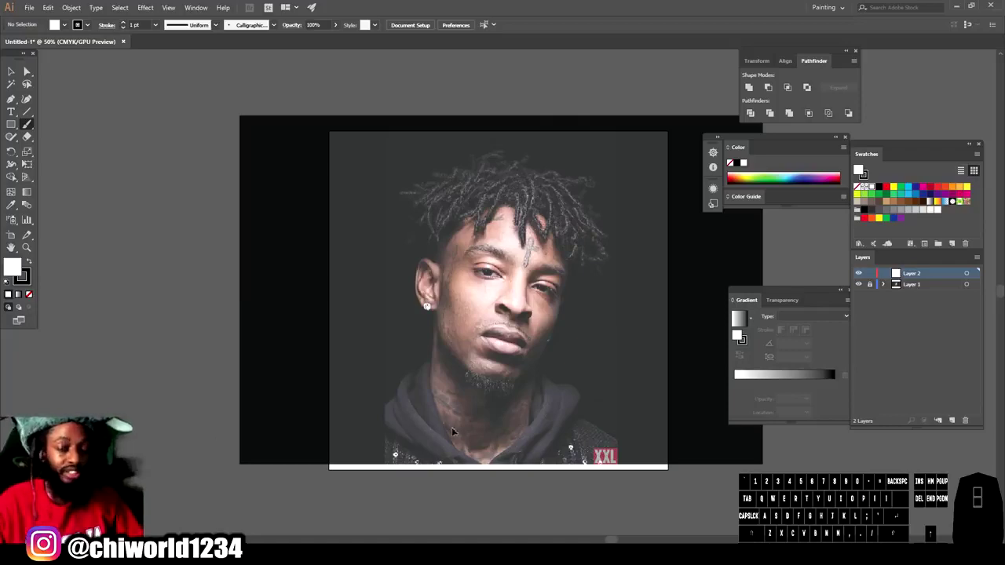
# - Trace the inner nostril and nose tip outlines with black brush strokes over the zoomed-in nose
pyautogui.press('ctrl+-')
pyautogui.press('ctrl+=')
pyautogui.press('=')
pyautogui.scroll(-3)
pyautogui.press('=')
pyautogui.scroll(3)
pyautogui.scroll(-3)
pyautogui.press('=')
pyautogui.scroll(3)
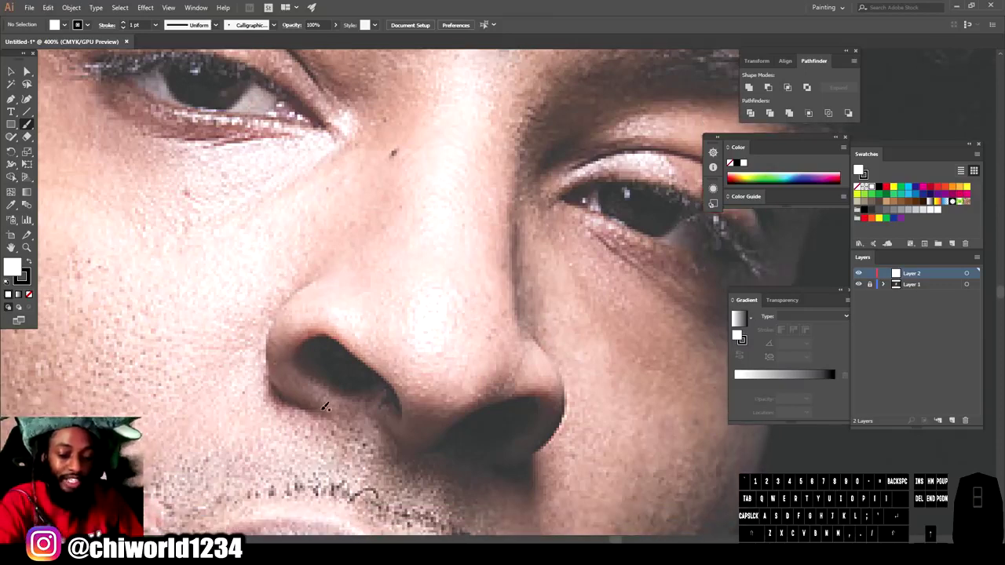
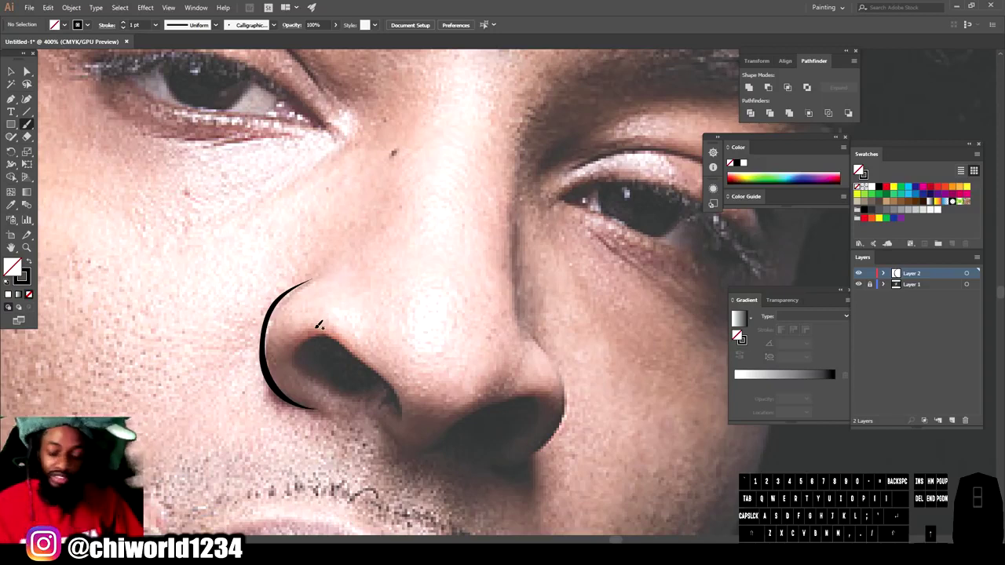
pyautogui.press('z')
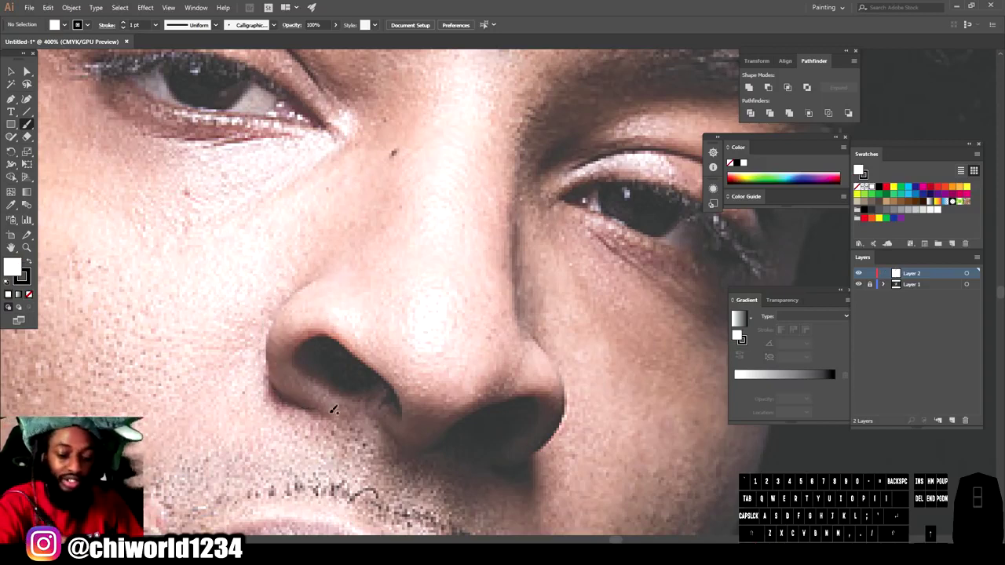
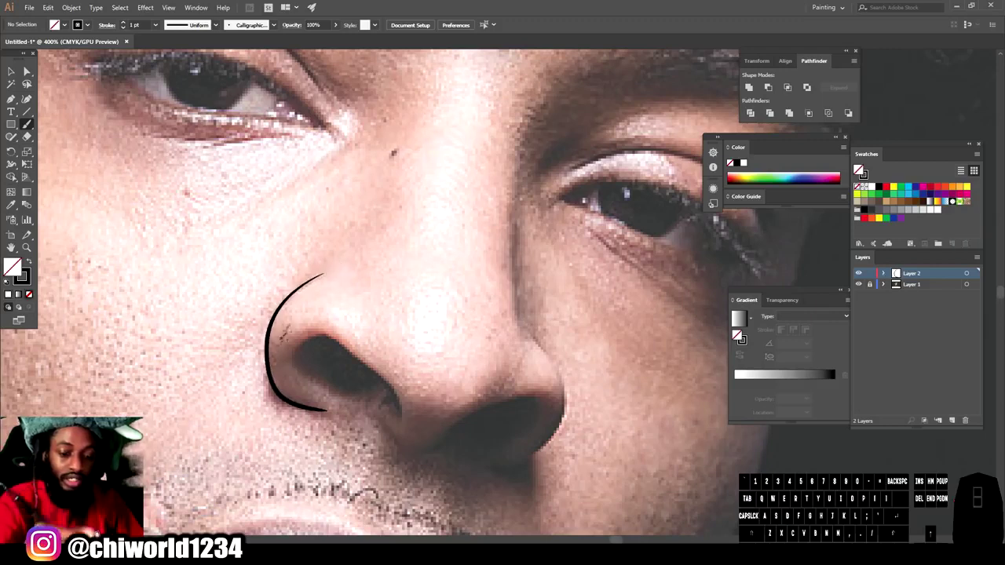
pyautogui.click(860, 169)
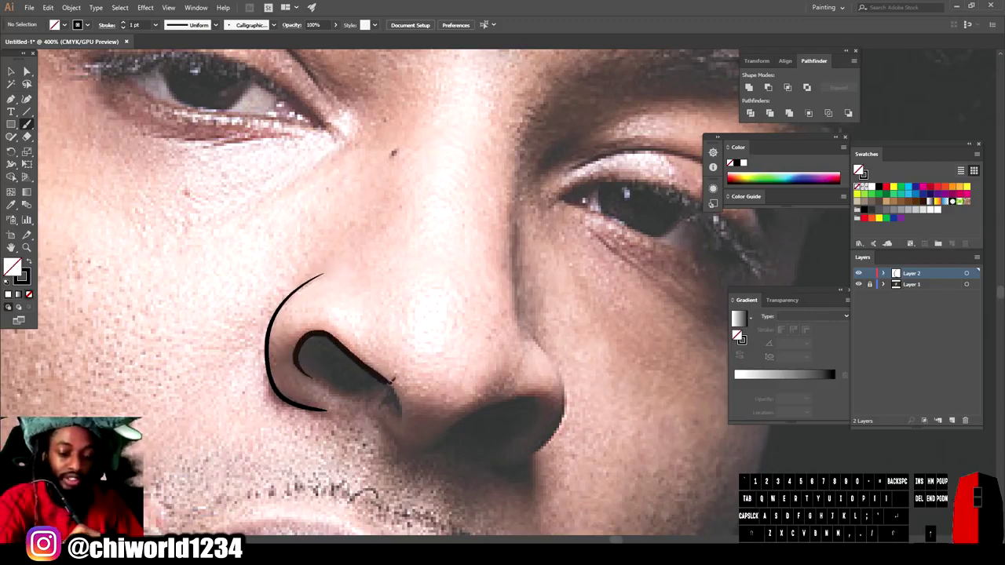
pyautogui.click(859, 169)
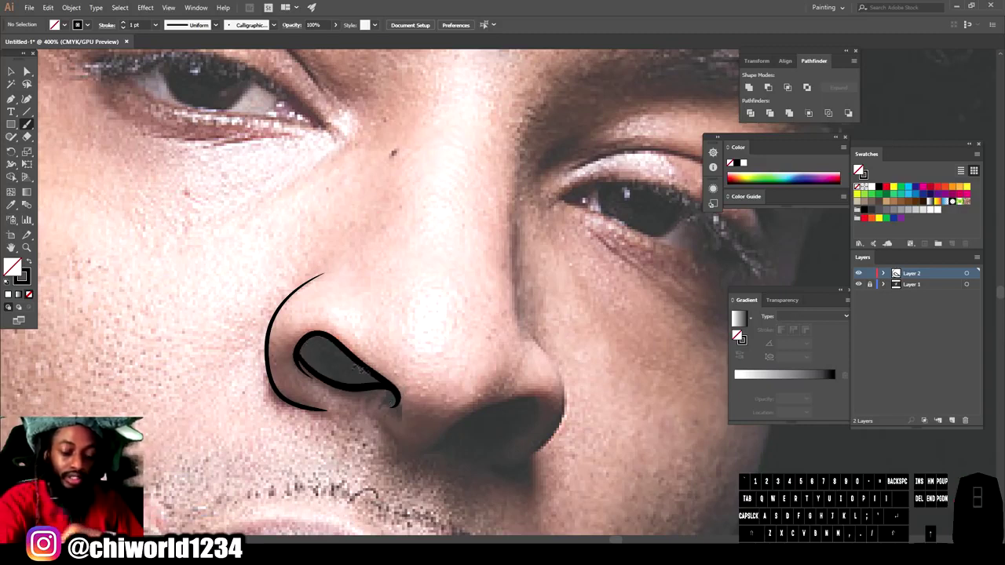
pyautogui.click(859, 168)
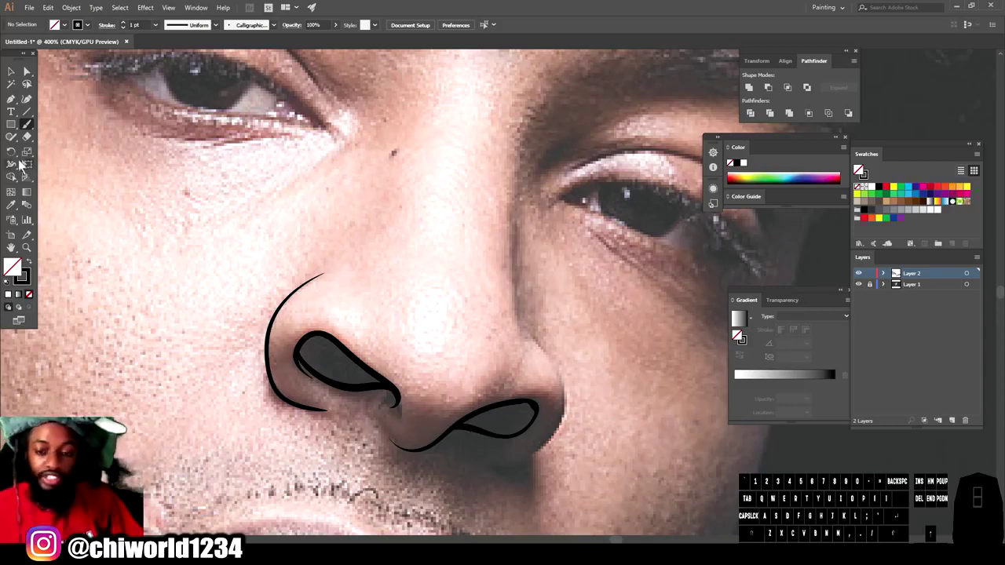
pyautogui.click(860, 168)
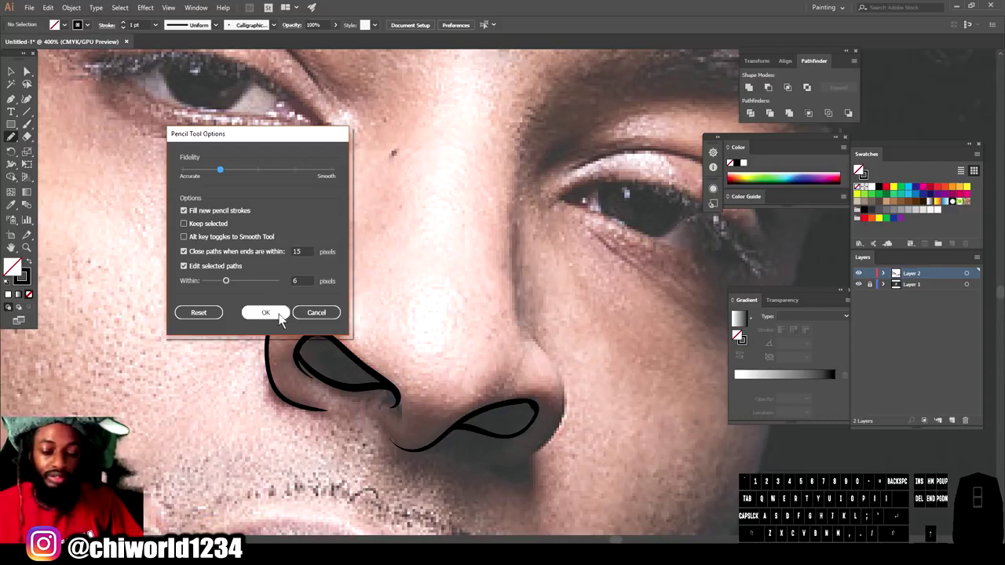
# - Confirm the Pencil Tool Options to start freehand drawing on the nose
pyautogui.click(860, 168)
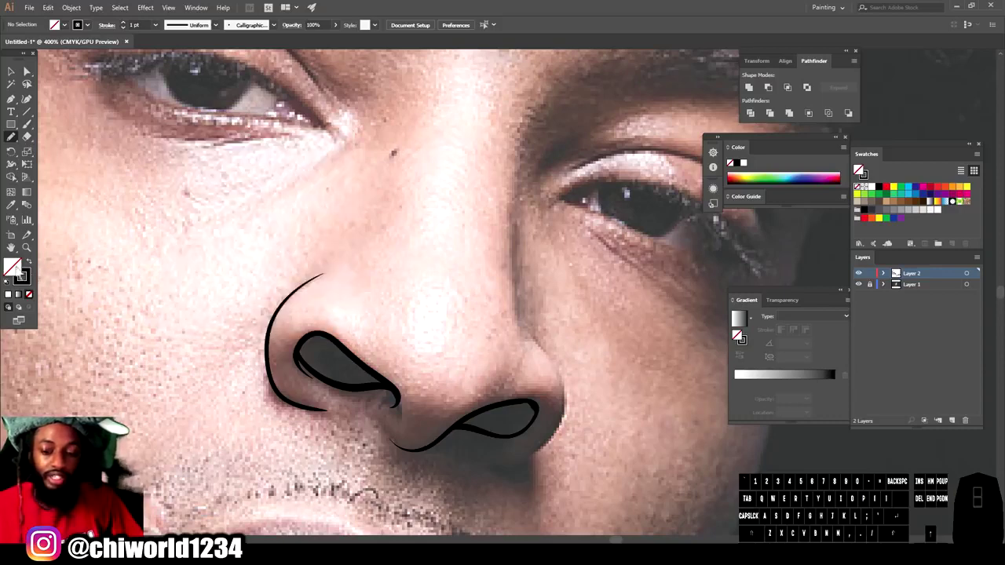
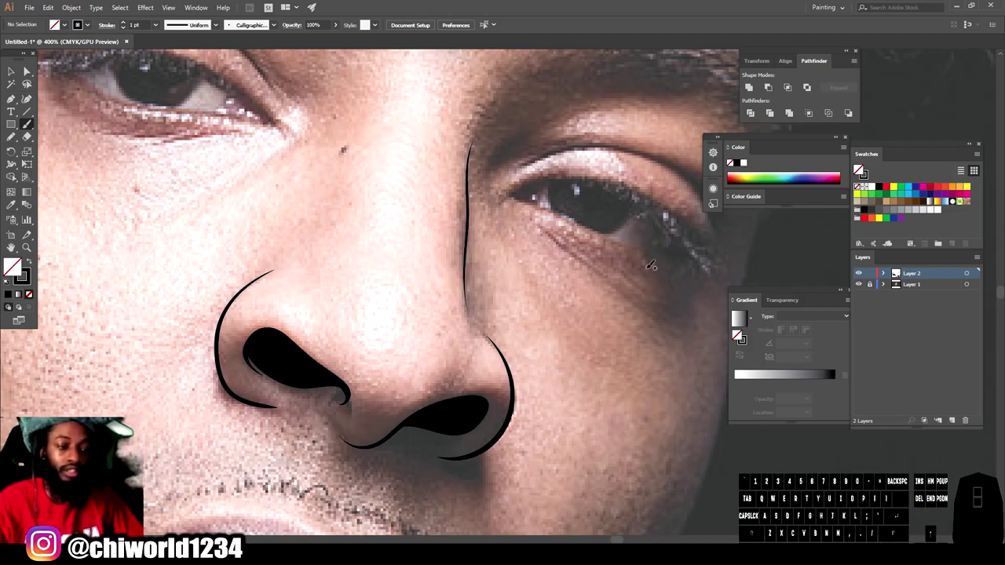
# - Ink the upper eyelid and crease lines with the brush, then begin the solid iris with the Pencil
pyautogui.press('-')
pyautogui.press('-')
pyautogui.scroll(3)
pyautogui.press('=')
pyautogui.press('=')
pyautogui.scroll(3)
pyautogui.scroll(3)
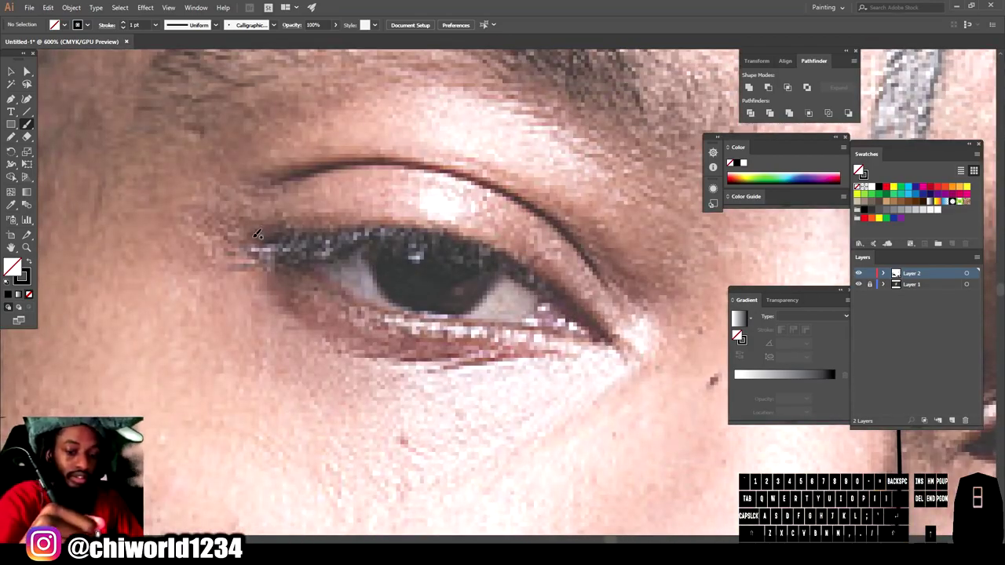
pyautogui.click(859, 169)
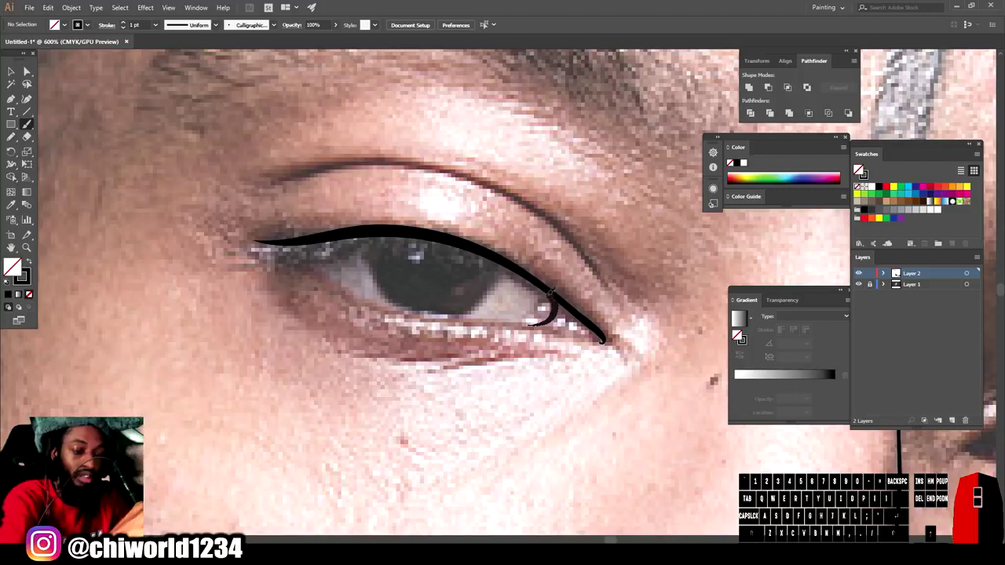
pyautogui.click(859, 169)
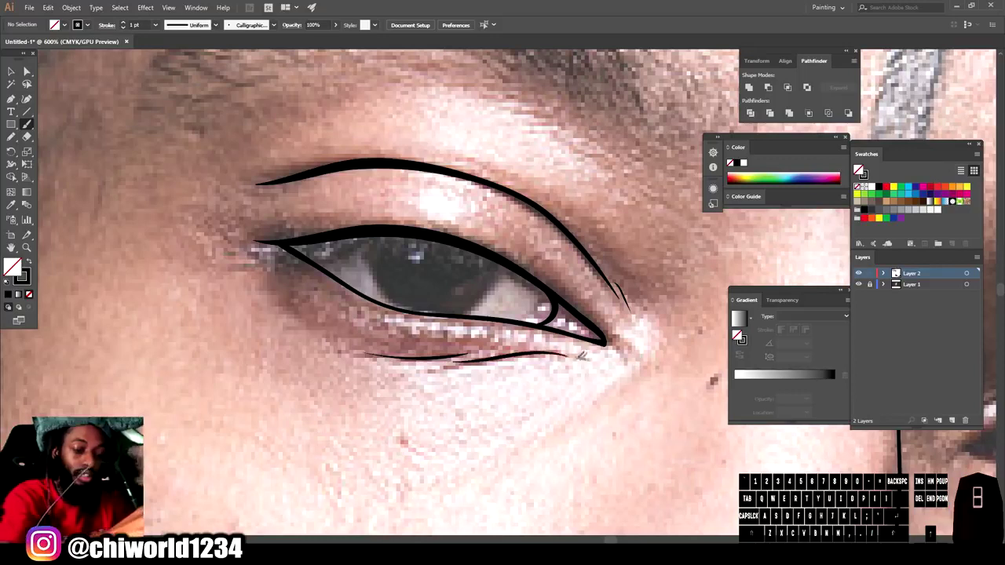
pyautogui.click(860, 168)
pyautogui.click(859, 168)
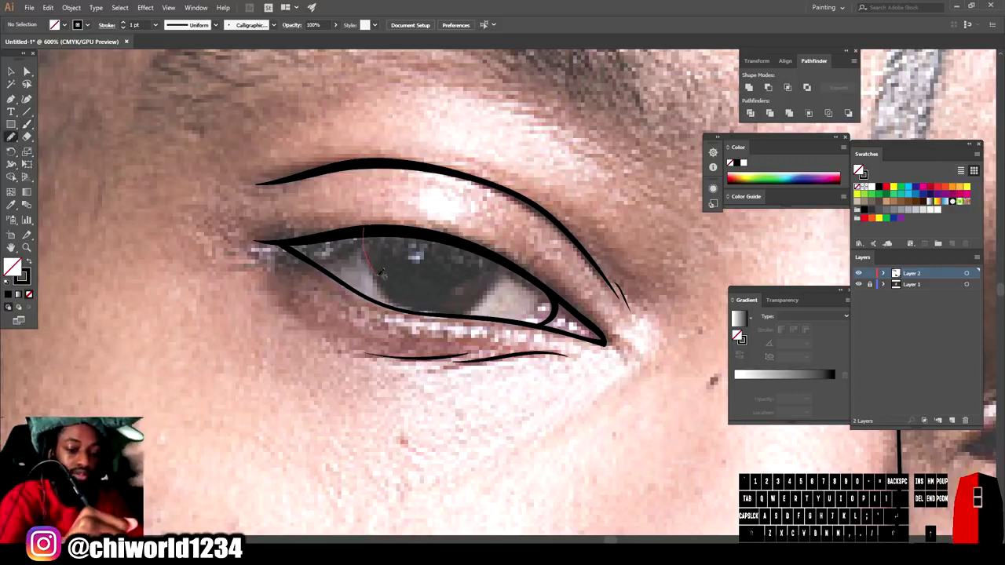
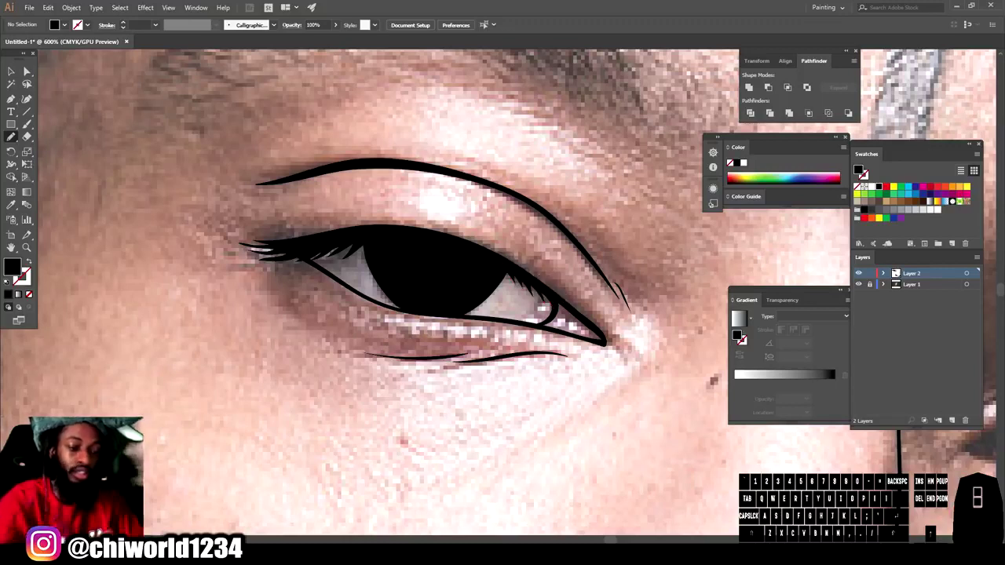
# - Draw the sweeping crease arc above the right eye and a fine line beneath it
pyautogui.press('-')
pyautogui.press('-')
pyautogui.press('-')
pyautogui.scroll(-3)
pyautogui.press('=')
pyautogui.scroll(-3)
pyautogui.press('=')
pyautogui.scroll(-3)
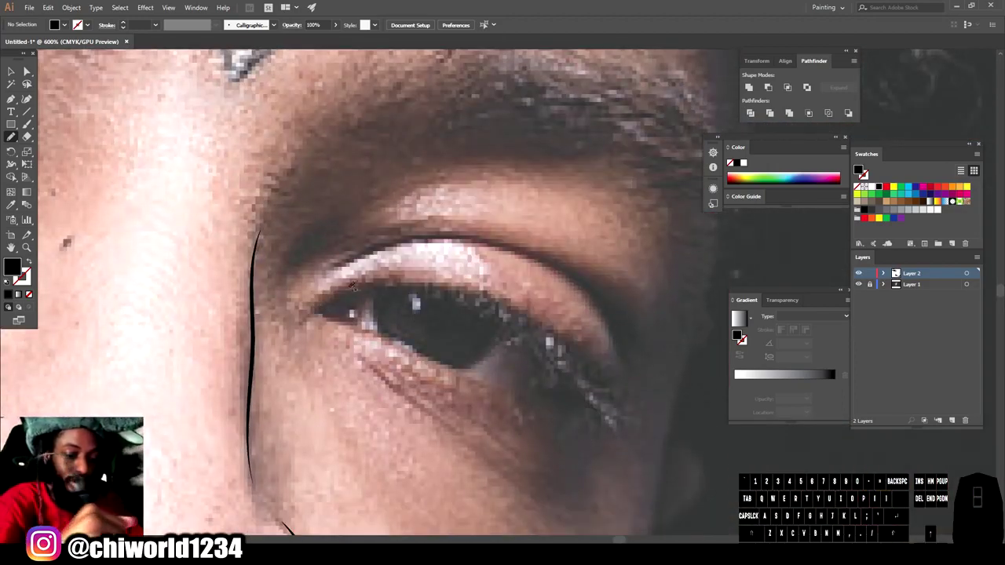
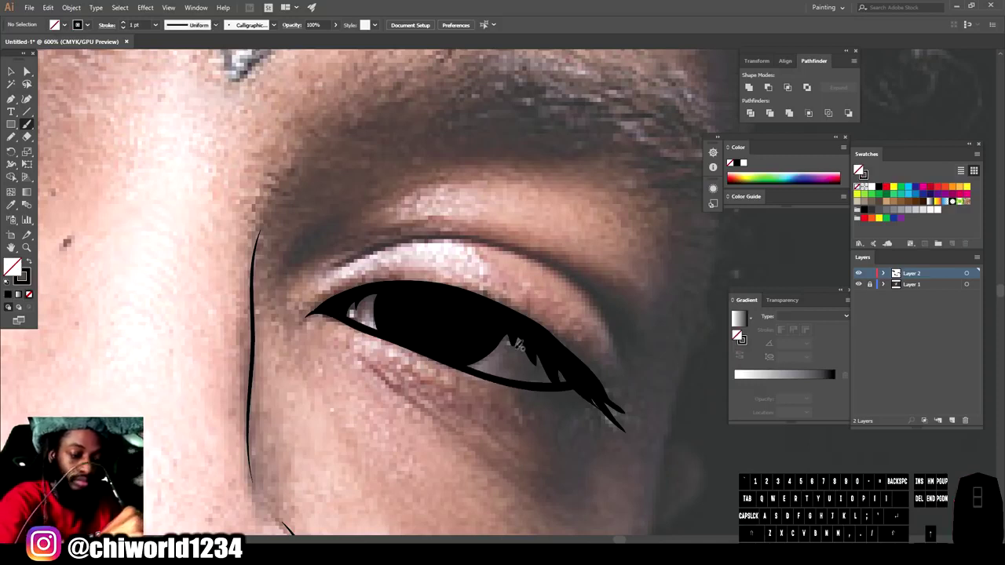
pyautogui.click(859, 169)
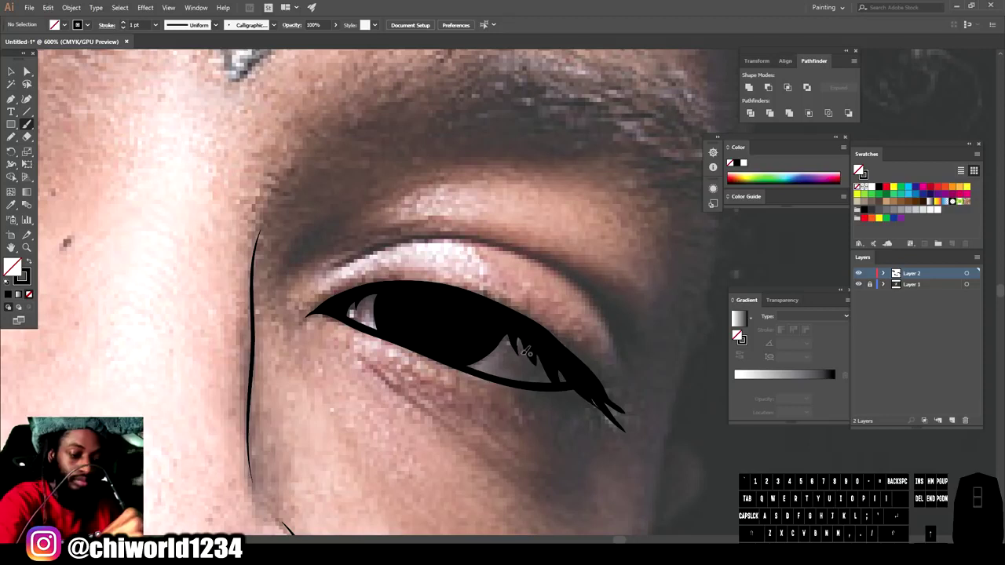
pyautogui.click(860, 168)
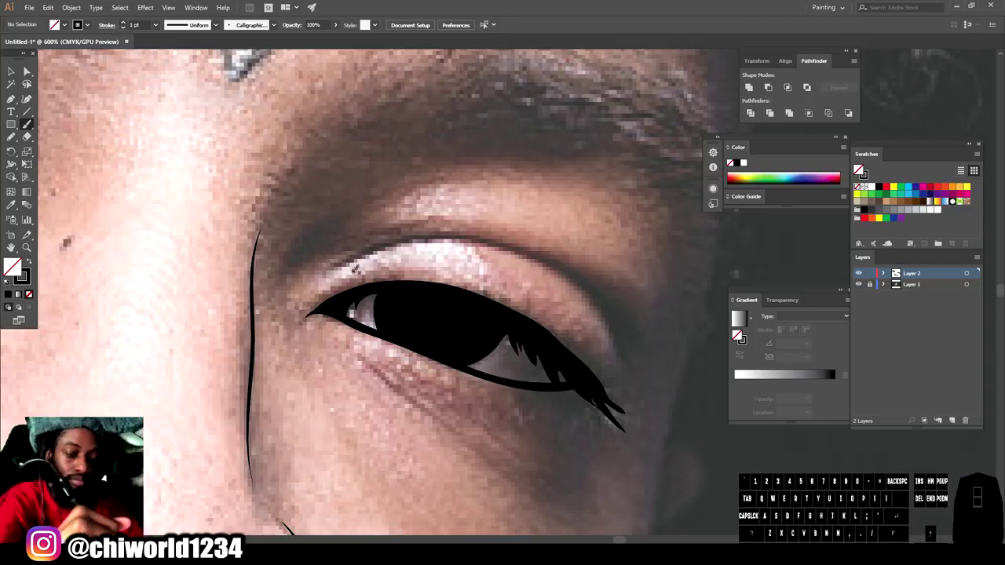
pyautogui.click(859, 169)
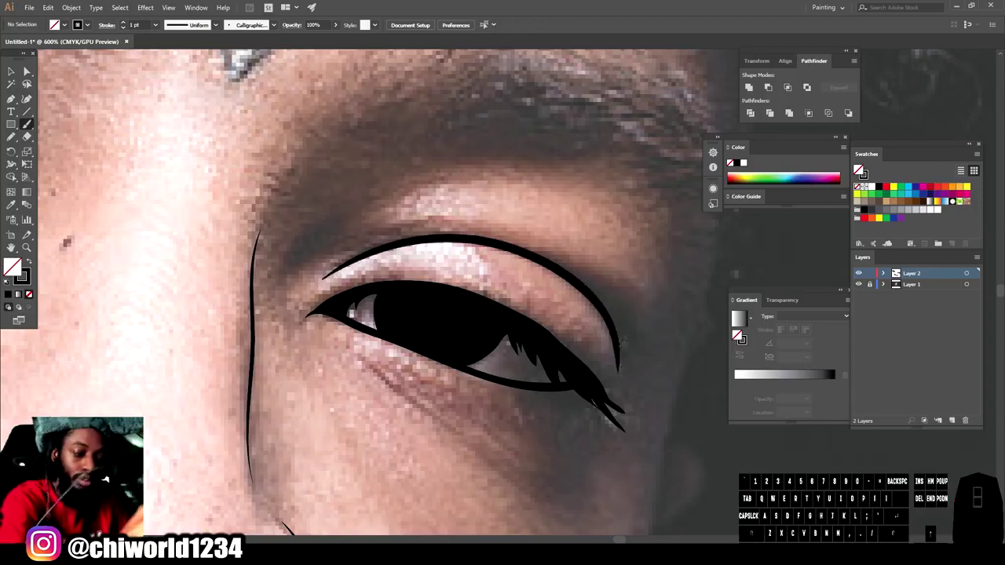
pyautogui.click(860, 169)
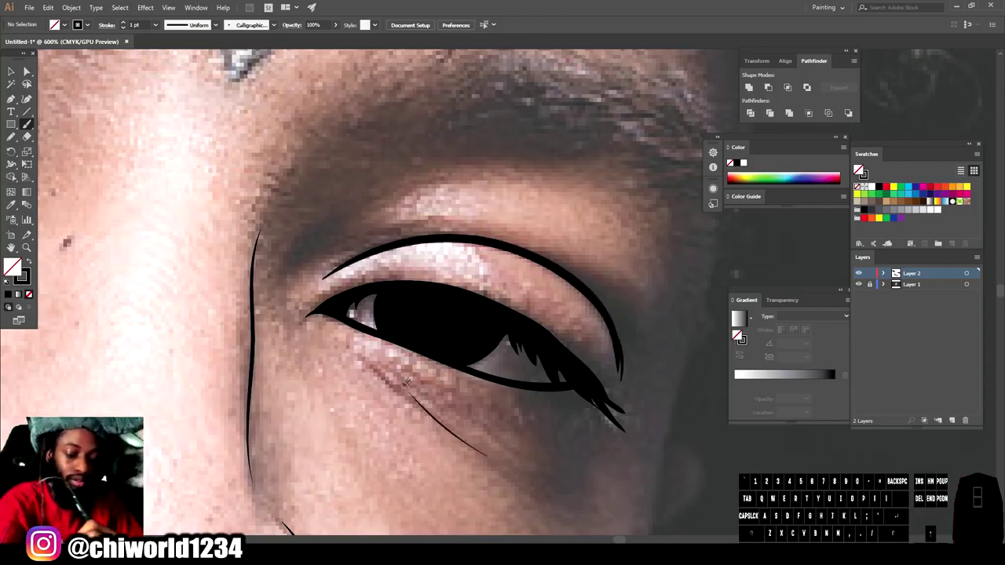
pyautogui.click(859, 169)
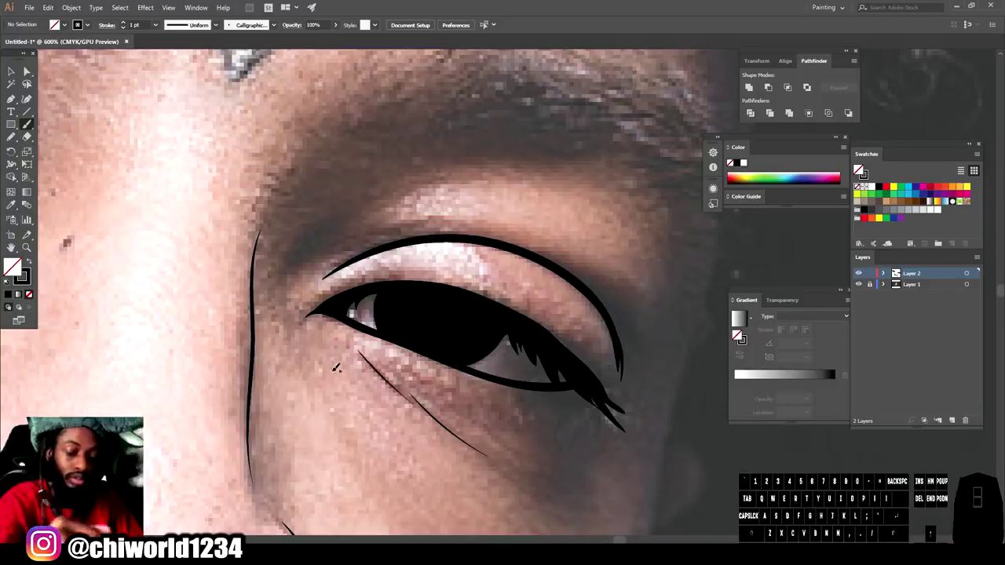
pyautogui.press('-')
pyautogui.press('-')
pyautogui.press('-')
pyautogui.scroll(3)
pyautogui.press('-')
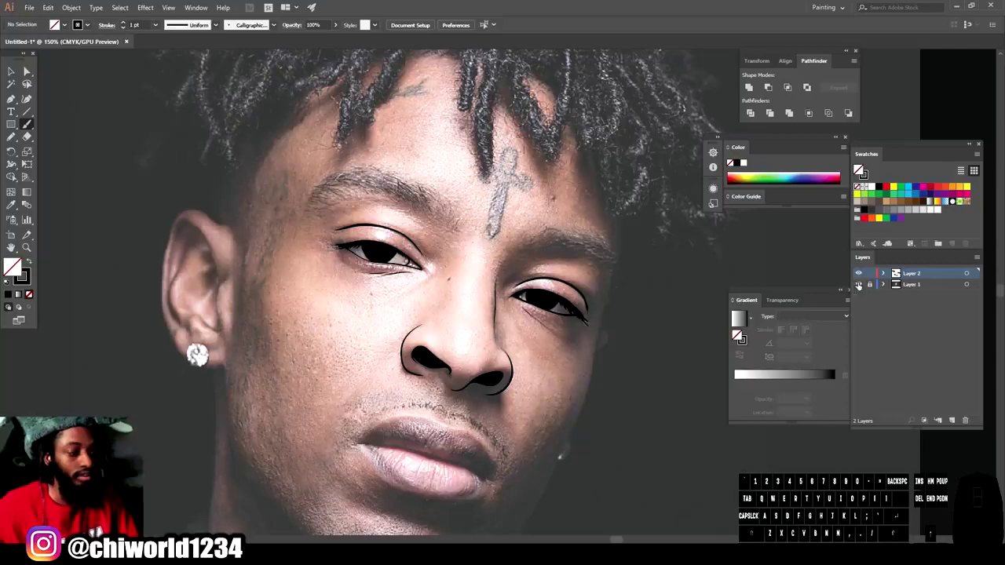
pyautogui.click(859, 168)
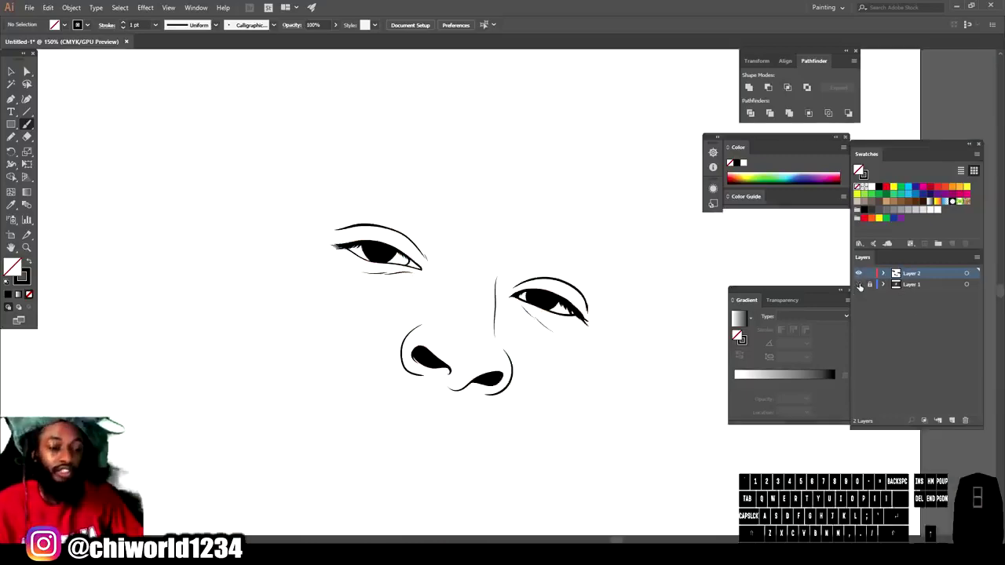
pyautogui.press('-')
pyautogui.press('=')
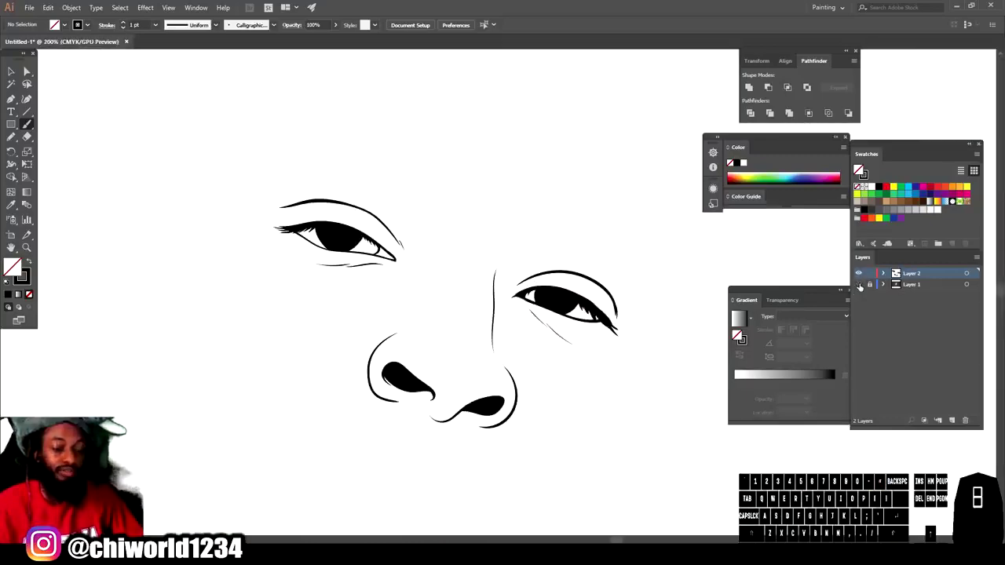
pyautogui.press('=')
pyautogui.click(859, 168)
pyautogui.press('-')
pyautogui.scroll(3)
pyautogui.press('=')
# - With a 0.5 pt stroke, fill the left eyebrow with many short hair strokes
pyautogui.scroll(3)
pyautogui.click(859, 169)
pyautogui.click(859, 168)
pyautogui.click(859, 169)
pyautogui.click(859, 169)
pyautogui.click(859, 169)
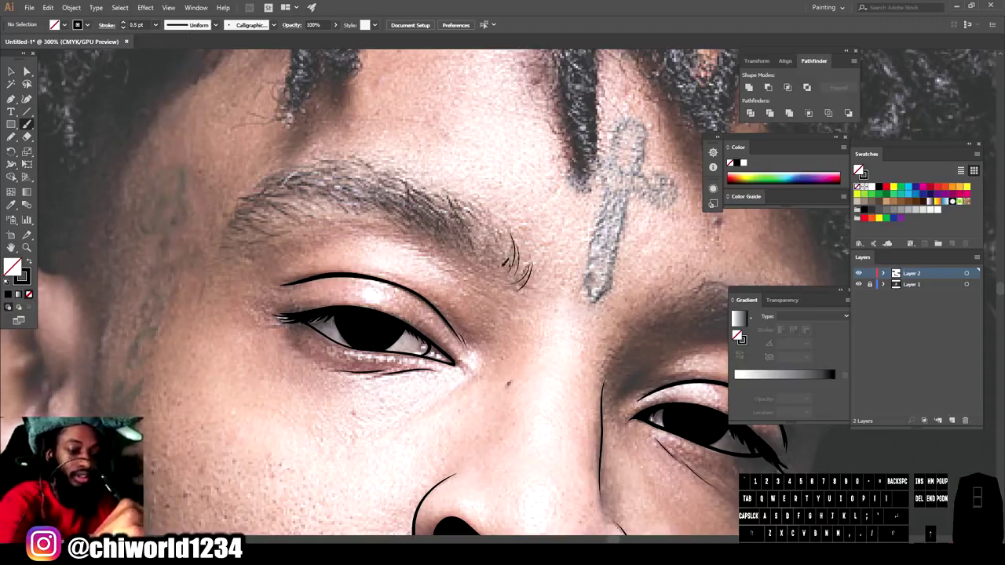
pyautogui.click(859, 169)
pyautogui.click(859, 169)
pyautogui.click(859, 169)
pyautogui.doubleClick(860, 169)
pyautogui.click(859, 169)
pyautogui.click(860, 169)
pyautogui.click(860, 169)
pyautogui.click(859, 169)
pyautogui.click(860, 169)
pyautogui.doubleClick(860, 169)
pyautogui.click(859, 169)
pyautogui.doubleClick(859, 169)
pyautogui.click(859, 169)
pyautogui.click(859, 169)
pyautogui.doubleClick(859, 169)
pyautogui.click(859, 169)
pyautogui.click(859, 169)
pyautogui.doubleClick(859, 169)
pyautogui.click(859, 169)
pyautogui.click(859, 169)
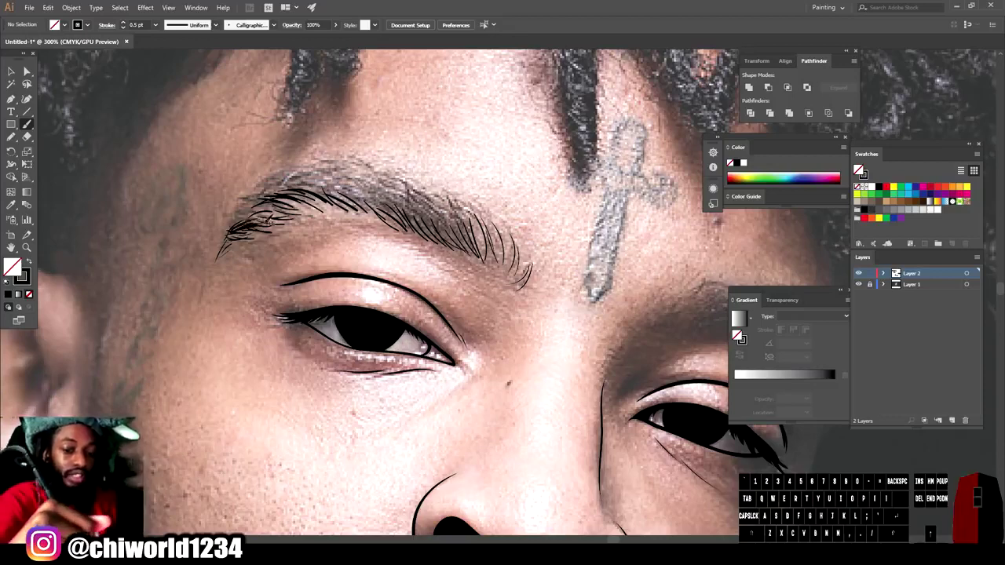
# - Thicken the left eyebrow with a second pass of hair strokes
pyautogui.click(860, 168)
pyautogui.click(859, 169)
pyautogui.click(859, 168)
pyautogui.click(860, 169)
pyautogui.doubleClick(859, 169)
pyautogui.click(860, 169)
pyautogui.click(859, 169)
pyautogui.click(860, 169)
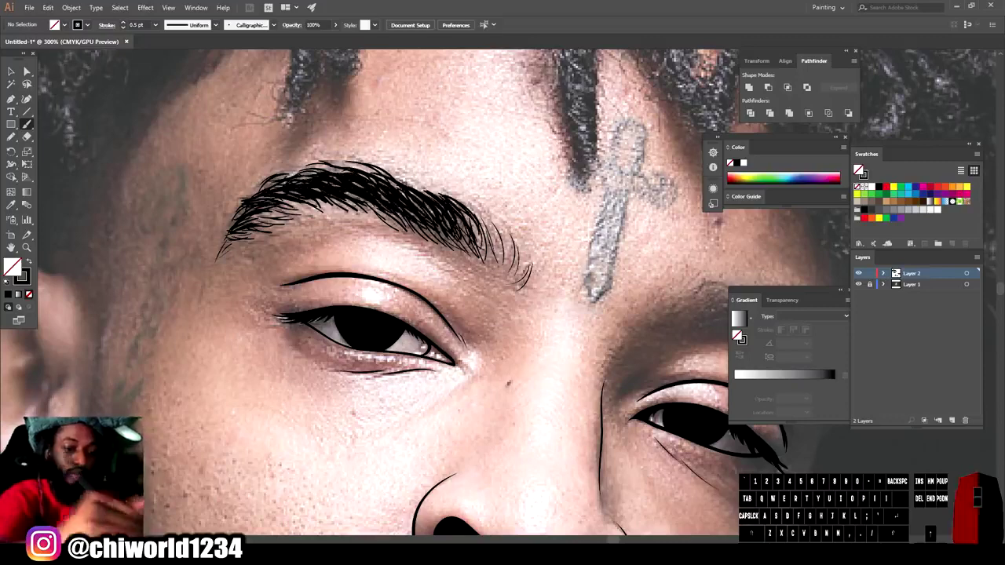
pyautogui.click(860, 169)
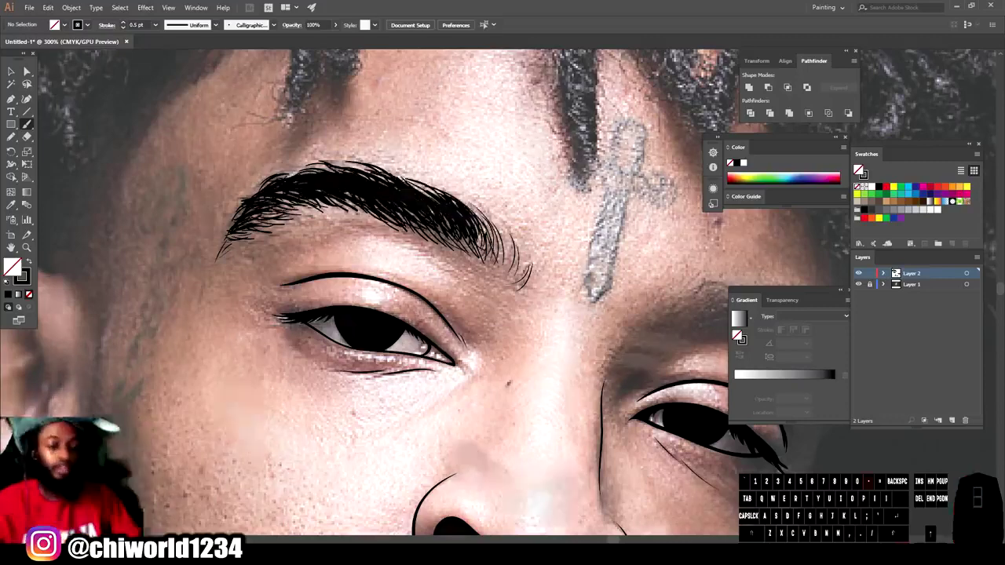
# - Start adding hair strokes to the right eyebrow
pyautogui.press('=')
pyautogui.scroll(-3)
pyautogui.click(859, 169)
pyautogui.click(859, 169)
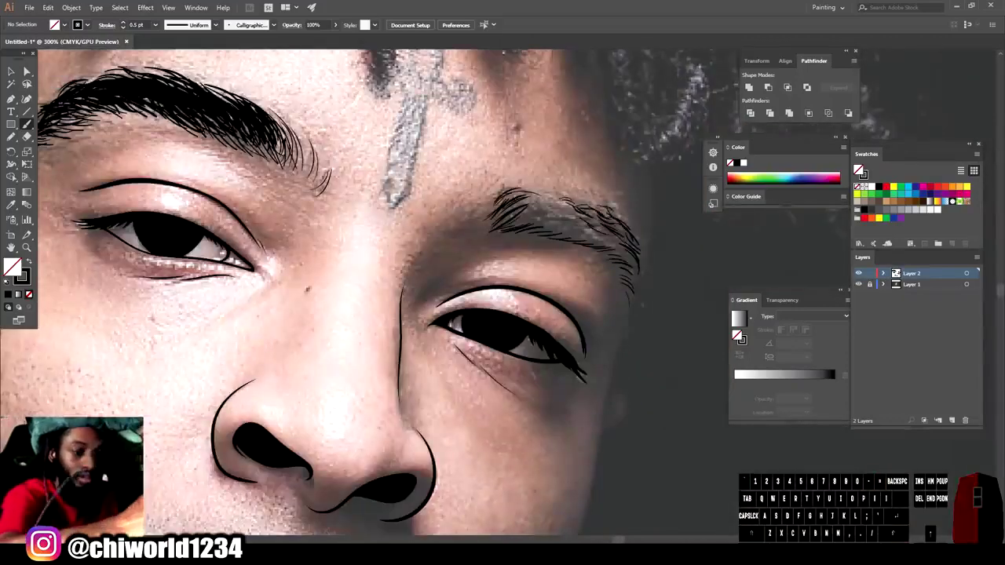
pyautogui.click(859, 169)
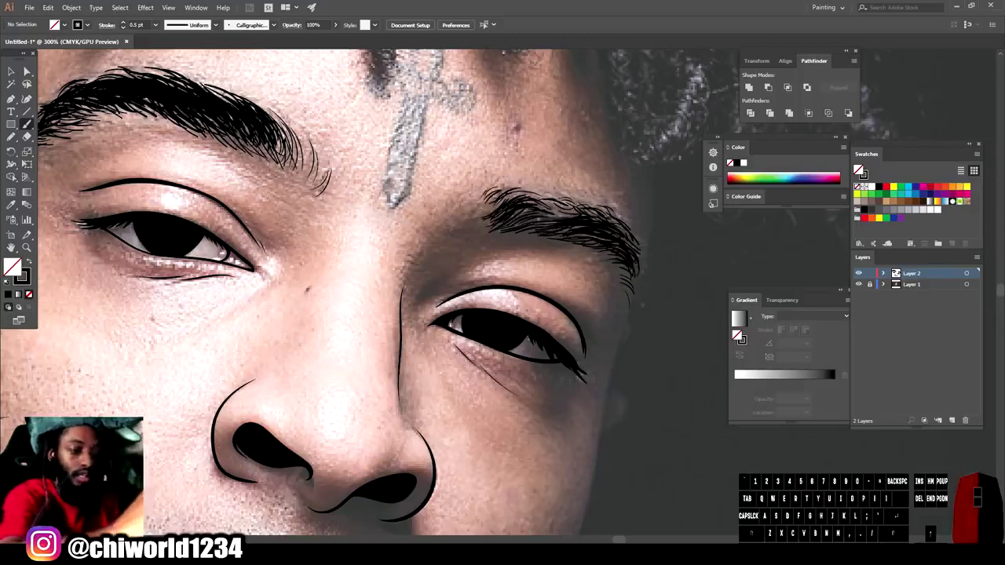
pyautogui.press('-')
# - Zoomed in on the mouth, draw the line where the lips meet
pyautogui.doubleClick(859, 169)
pyautogui.press('-')
pyautogui.click(860, 169)
pyautogui.press('=')
pyautogui.scroll(-3)
pyautogui.press('=')
pyautogui.press('=')
pyautogui.scroll(3)
pyautogui.scroll(-3)
pyautogui.press('=')
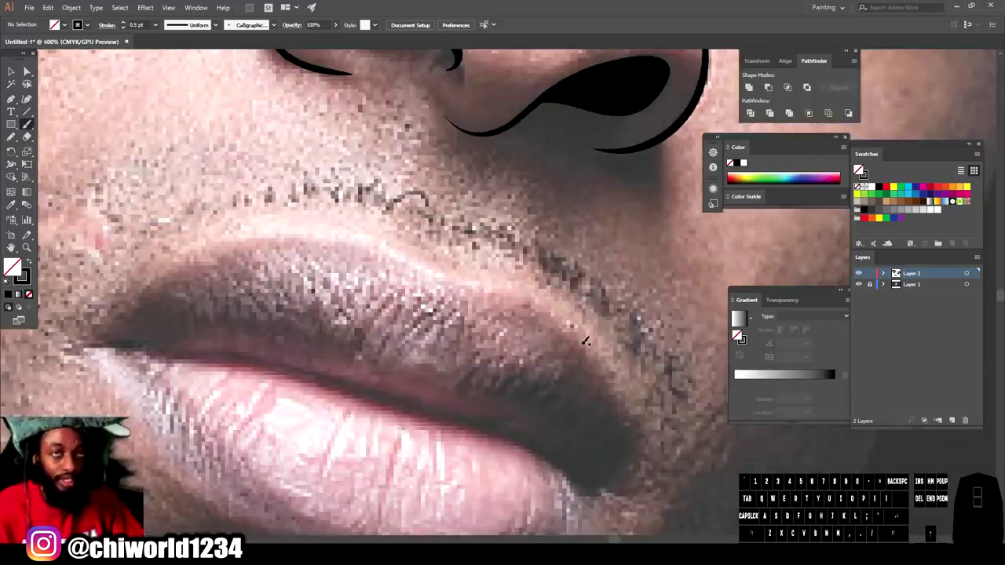
pyautogui.scroll(-3)
pyautogui.scroll(3)
pyautogui.press('=')
pyautogui.press('-')
pyautogui.press('=')
pyautogui.press('-')
pyautogui.scroll(-3)
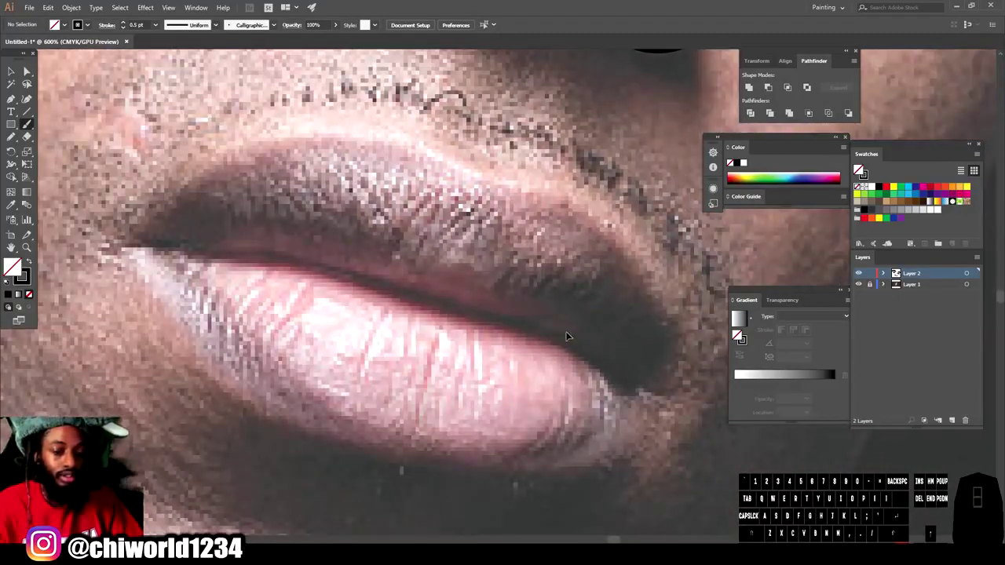
pyautogui.press('=')
pyautogui.scroll(3)
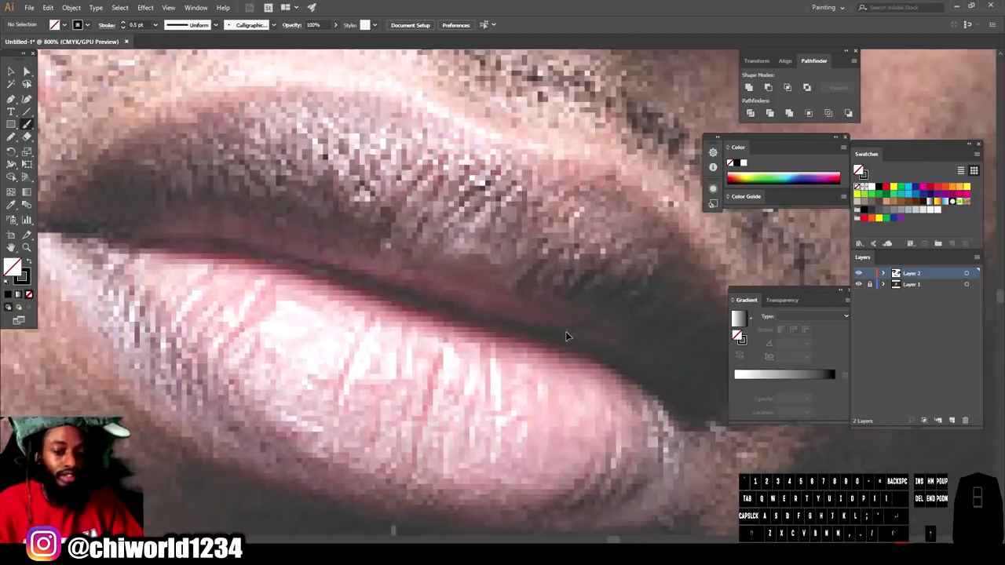
pyautogui.press('-')
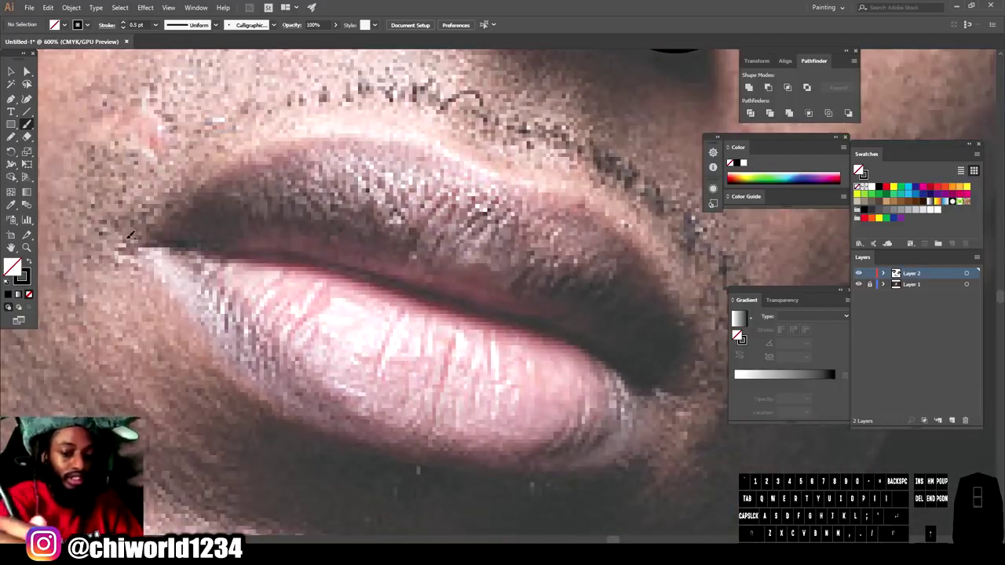
pyautogui.click(859, 168)
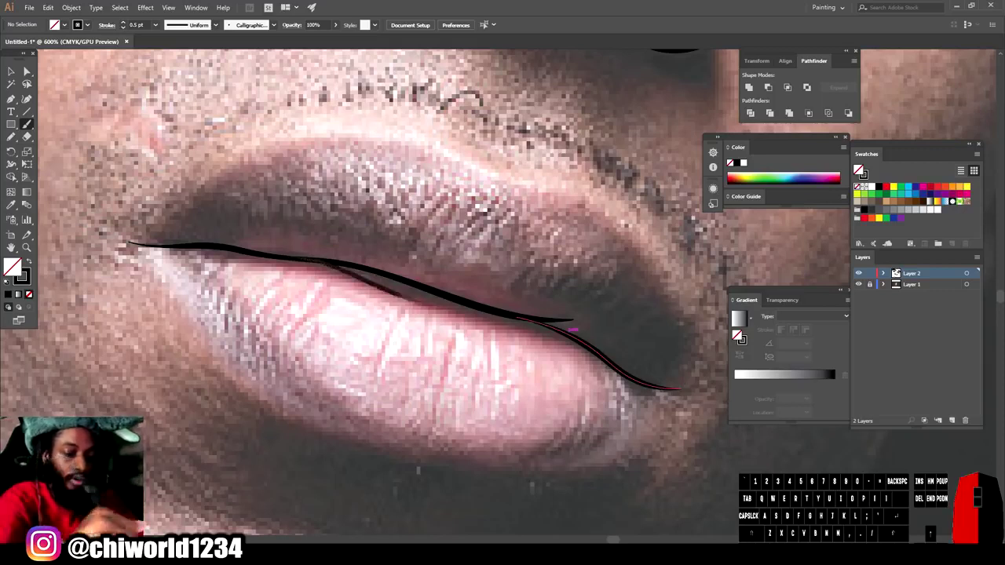
pyautogui.press('z')
# - Trace the bold outer lip contour and add detail strokes along the lower lip
pyautogui.doubleClick(859, 169)
pyautogui.click(859, 169)
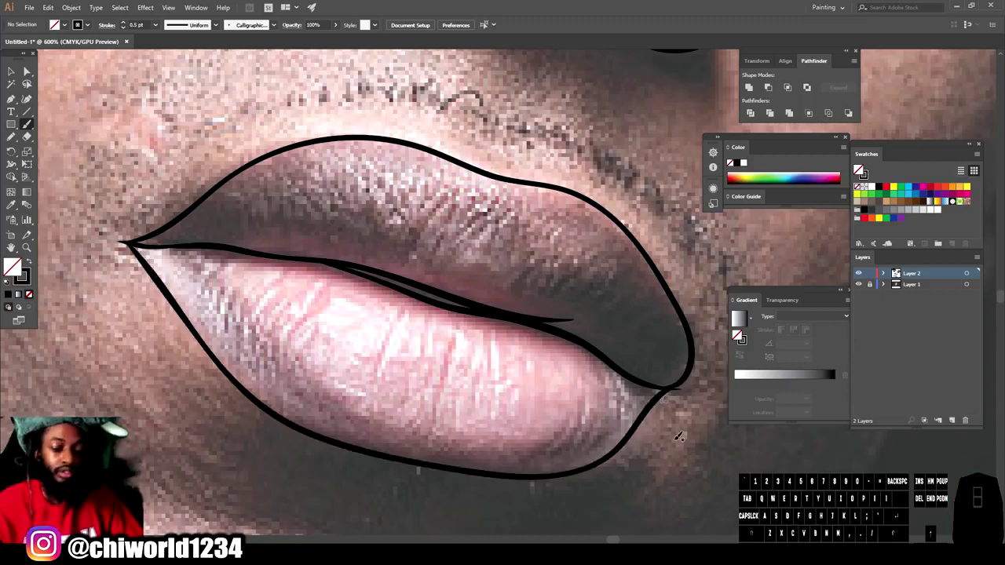
pyautogui.click(859, 169)
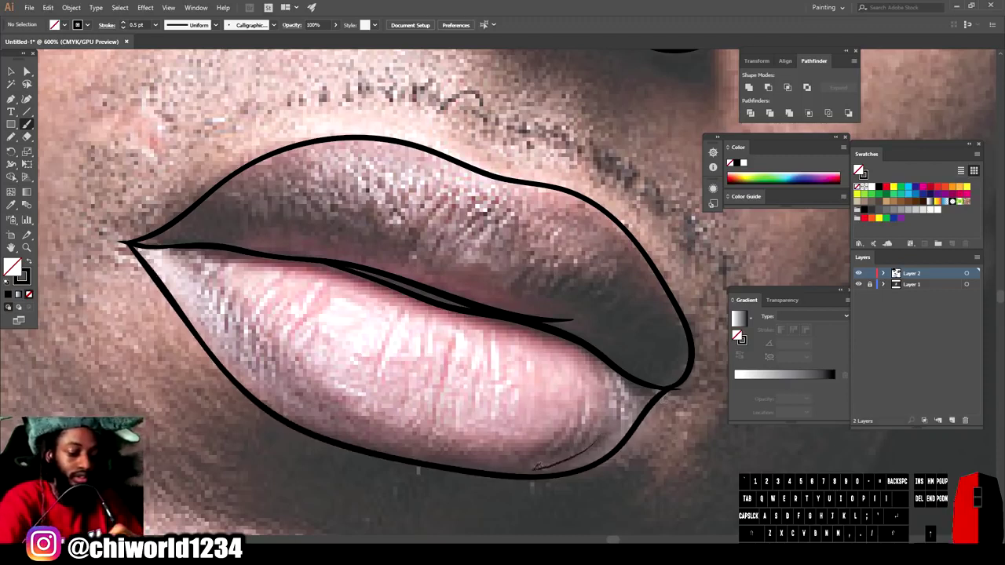
pyautogui.click(860, 169)
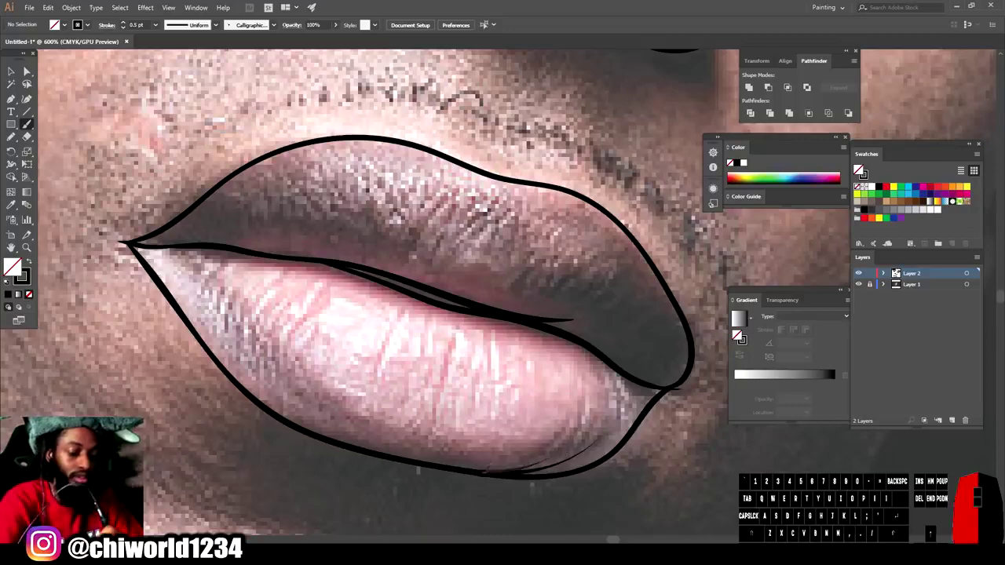
pyautogui.click(859, 168)
pyautogui.press('-')
# - At 200% view, brush the bold jawline contour down the first side of the face
pyautogui.scroll(-3)
pyautogui.click(860, 168)
pyautogui.press('-')
pyautogui.press('=')
pyautogui.click(859, 169)
pyautogui.press('=')
pyautogui.click(859, 169)
pyautogui.scroll(-3)
pyautogui.scroll(3)
pyautogui.press('=')
pyautogui.scroll(-3)
pyautogui.click(859, 168)
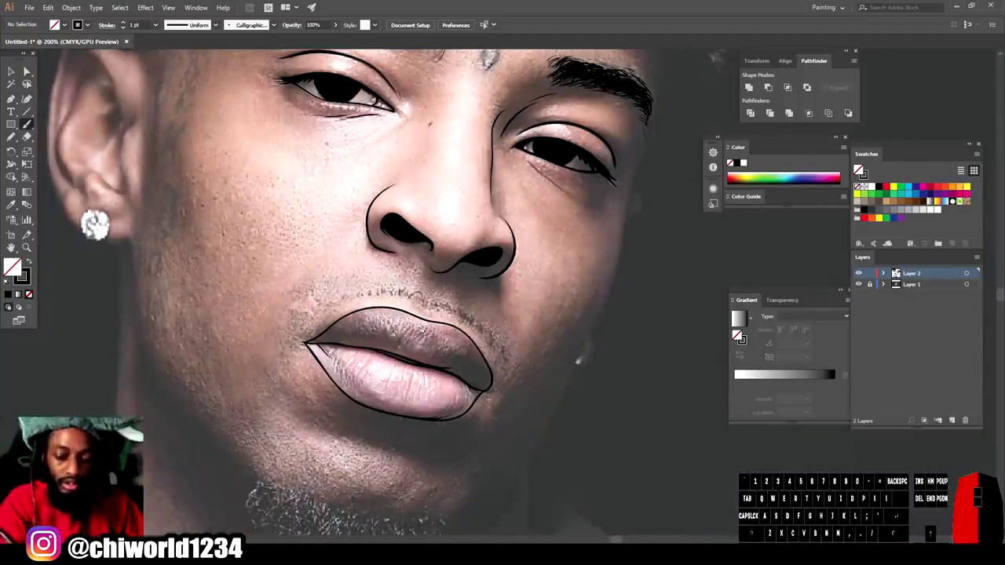
pyautogui.press('-')
pyautogui.click(860, 169)
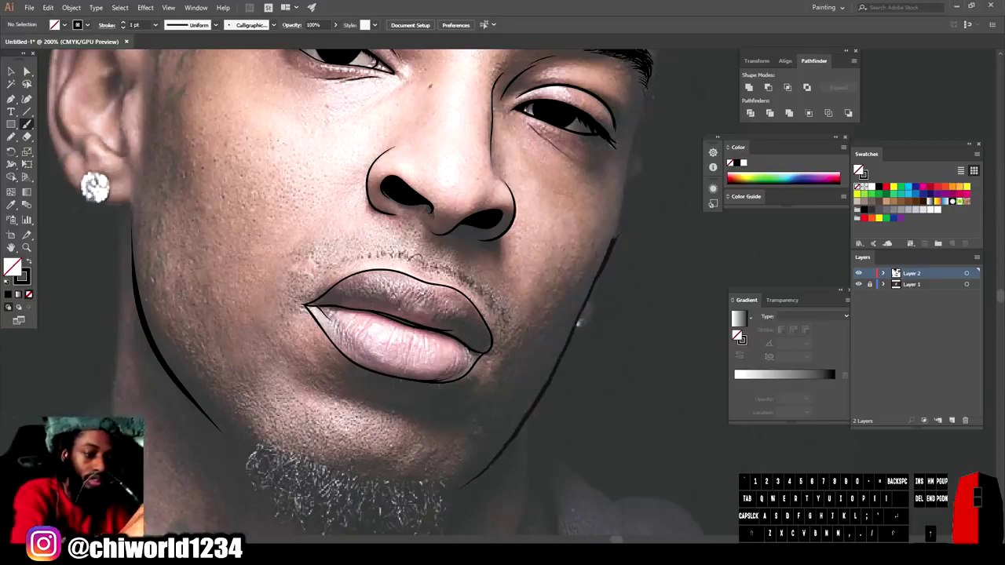
# - Brush the jaw contour on the other side and ring the round earring in black
pyautogui.press('-')
pyautogui.doubleClick(859, 169)
pyautogui.click(860, 169)
pyautogui.scroll(3)
pyautogui.click(860, 168)
pyautogui.click(859, 169)
# - Trace the full outer rim of the ear above the earring
pyautogui.click(859, 169)
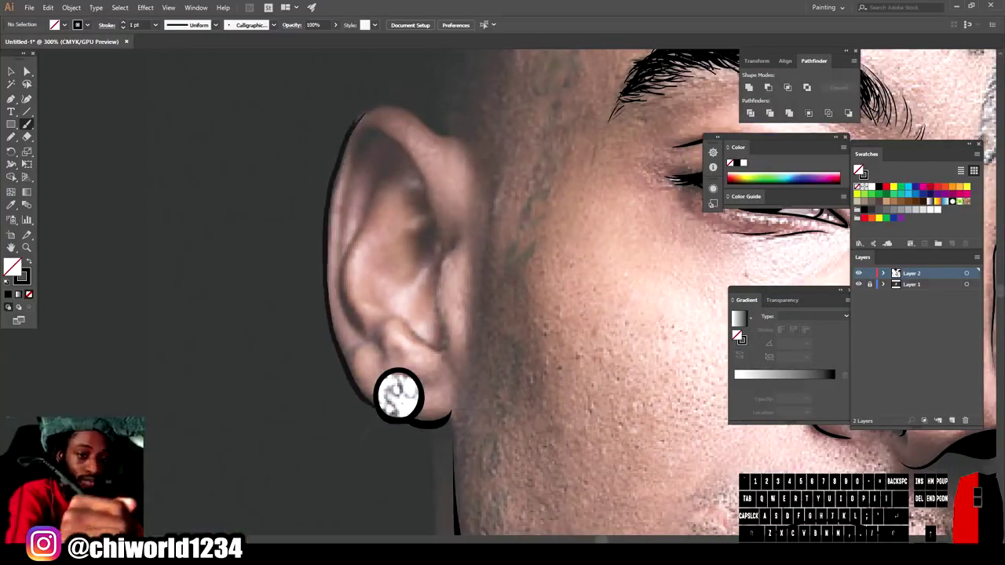
pyautogui.middleClick(860, 169)
pyautogui.click(859, 168)
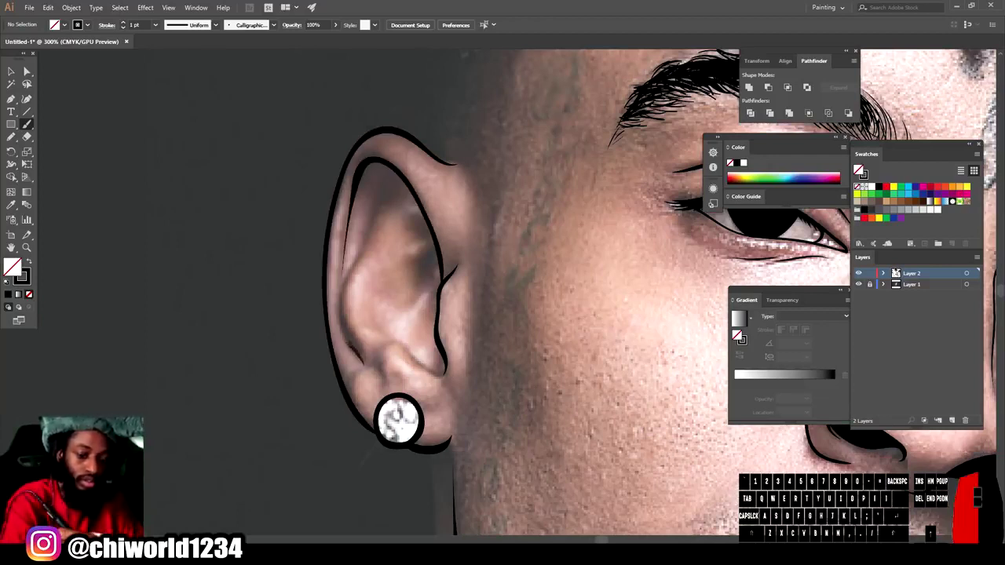
# - Draw the inner fold curves and small lobe detail strokes inside the ear
pyautogui.click(859, 169)
pyautogui.click(859, 169)
pyautogui.click(859, 169)
pyautogui.click(860, 169)
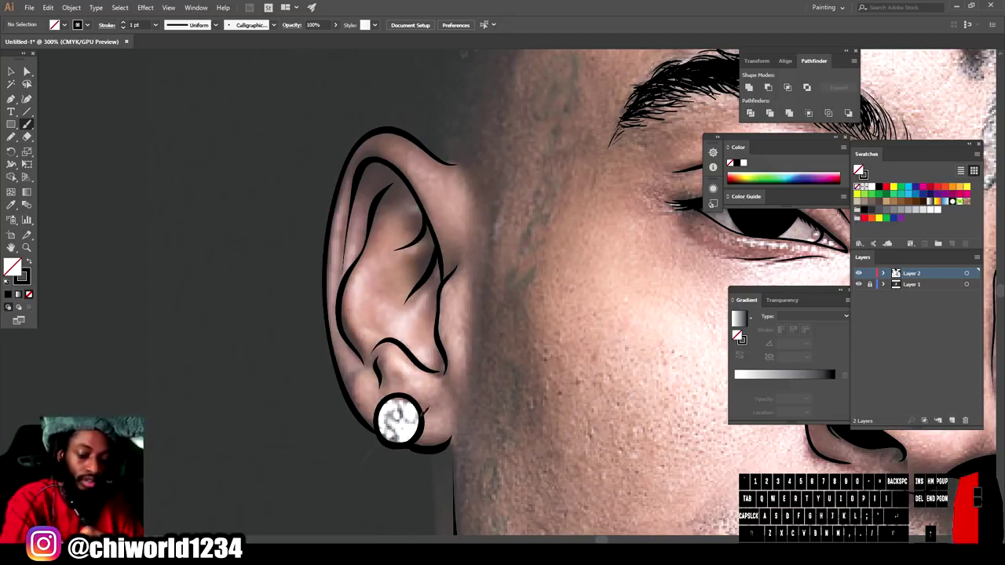
pyautogui.click(860, 169)
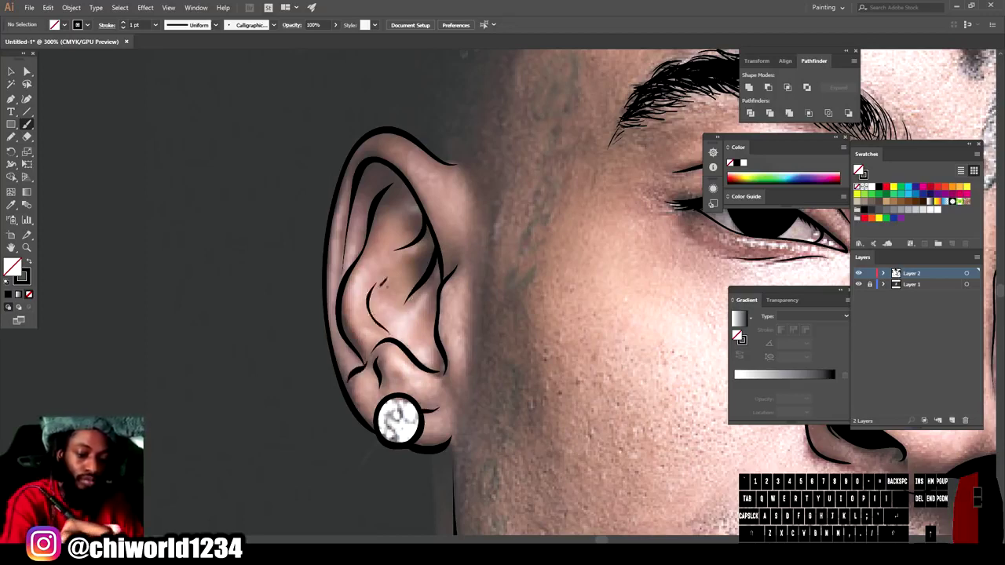
# - Zoom back out to 150% to review the whole face
pyautogui.press('-')
pyautogui.scroll(-3)
pyautogui.click(859, 169)
pyautogui.press('-')
pyautogui.click(859, 169)
pyautogui.scroll(-3)
pyautogui.click(859, 169)
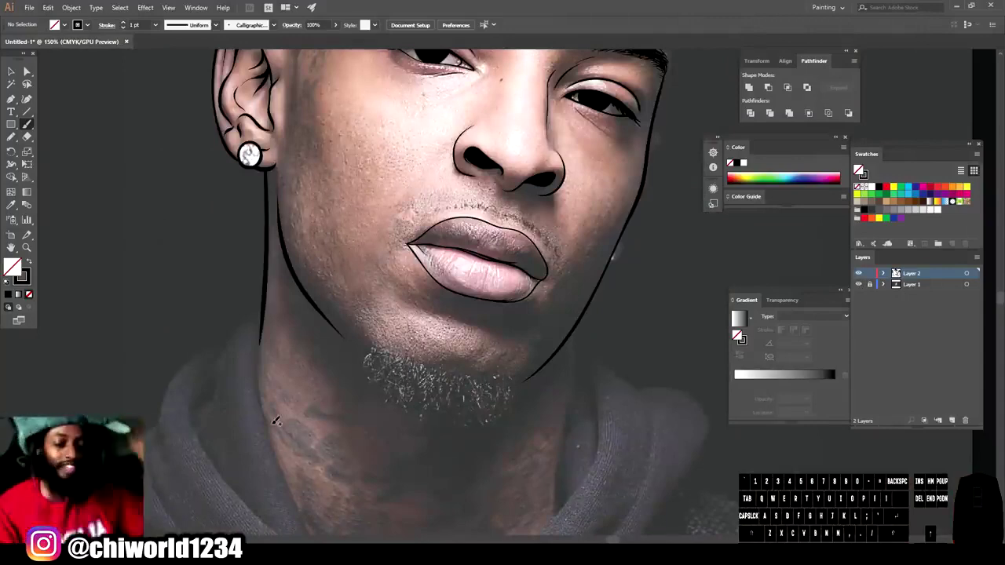
# - Extend the neck outline strokes down both sides of the neck
pyautogui.press('-')
pyautogui.press('=')
pyautogui.press('=')
pyautogui.scroll(-3)
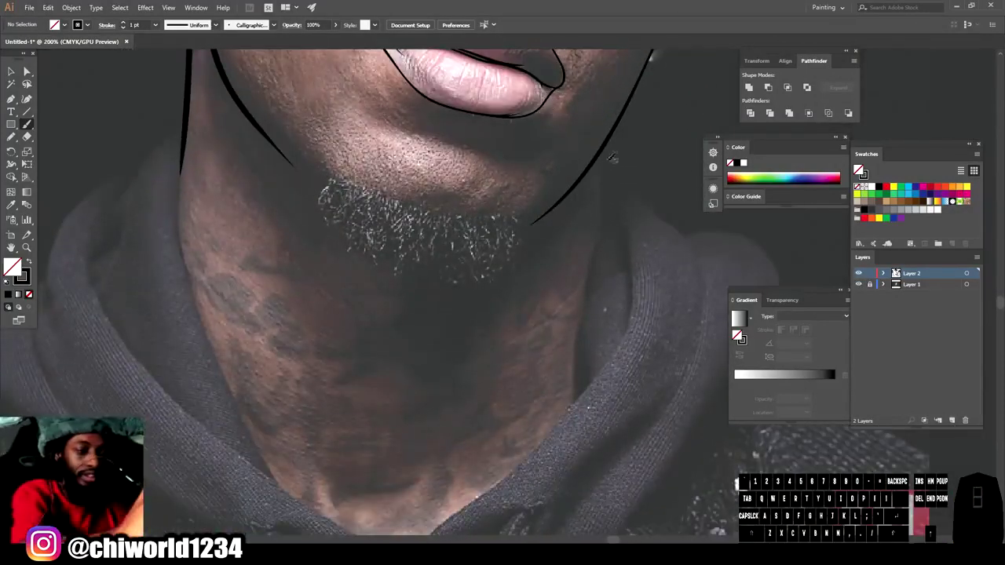
pyautogui.click(859, 169)
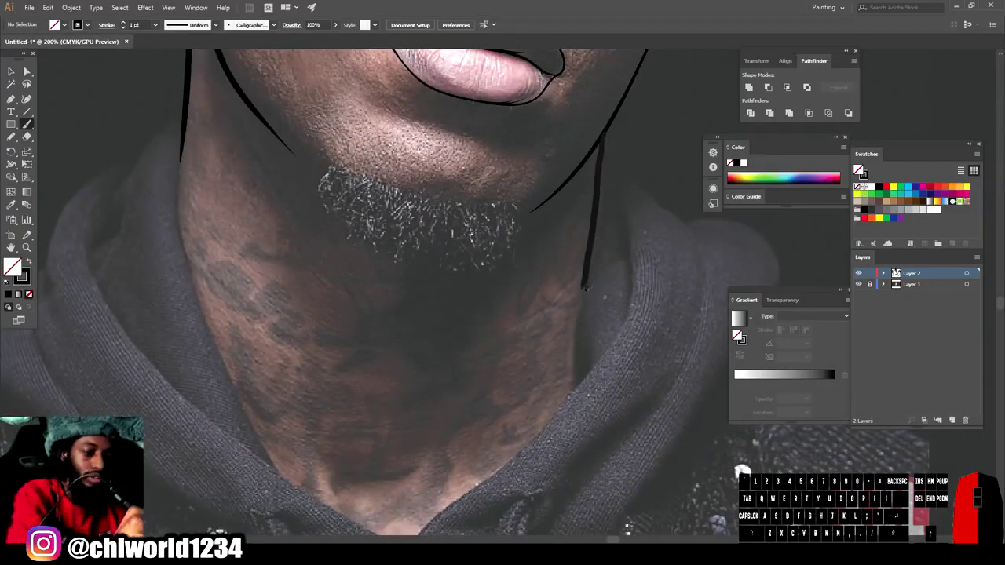
pyautogui.click(859, 169)
# - Sketch the wavy dripping-paint edge across the bottom of the neck
pyautogui.press('-')
pyautogui.press('=')
pyautogui.click(859, 168)
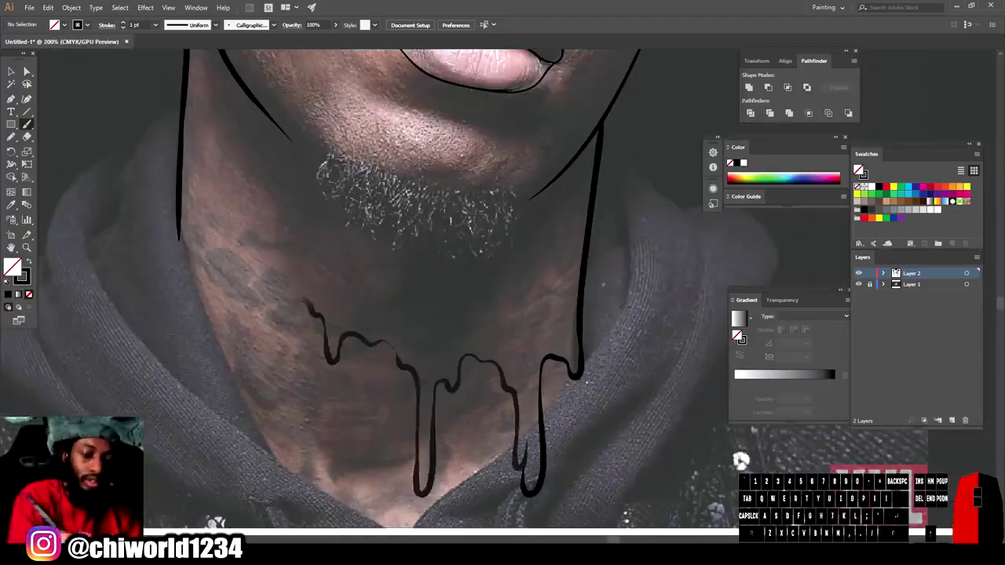
pyautogui.click(859, 168)
pyautogui.press('-')
pyautogui.click(859, 168)
pyautogui.doubleClick(859, 168)
pyautogui.click(859, 168)
# - Finish the drip collar shapes and add the crease line below the lips
pyautogui.press('z')
pyautogui.click(859, 168)
pyautogui.press('-')
pyautogui.click(859, 168)
pyautogui.press('=')
pyautogui.click(859, 169)
pyautogui.press('-')
pyautogui.scroll(3)
pyautogui.press('-')
pyautogui.click(859, 169)
pyautogui.click(859, 168)
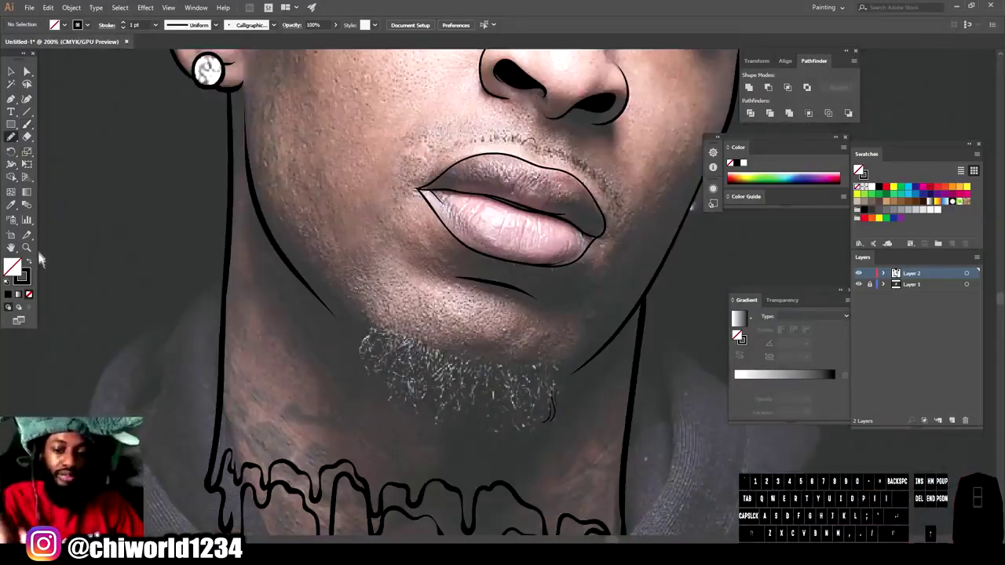
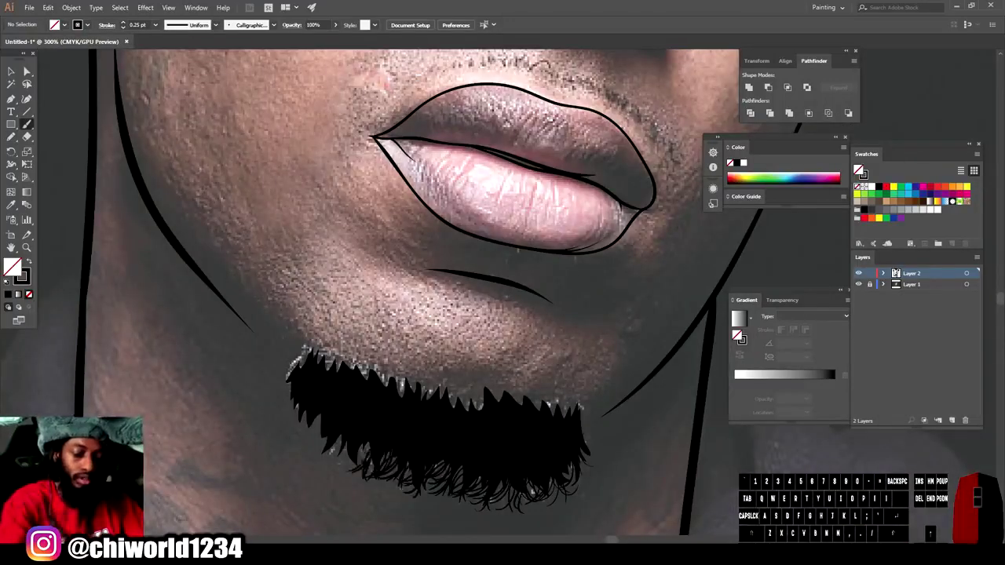
# - Brush curly hair-like strands along the black beard's side and lower edges
pyautogui.click(859, 169)
pyautogui.press('-')
pyautogui.click(859, 168)
pyautogui.press('=')
pyautogui.doubleClick(859, 168)
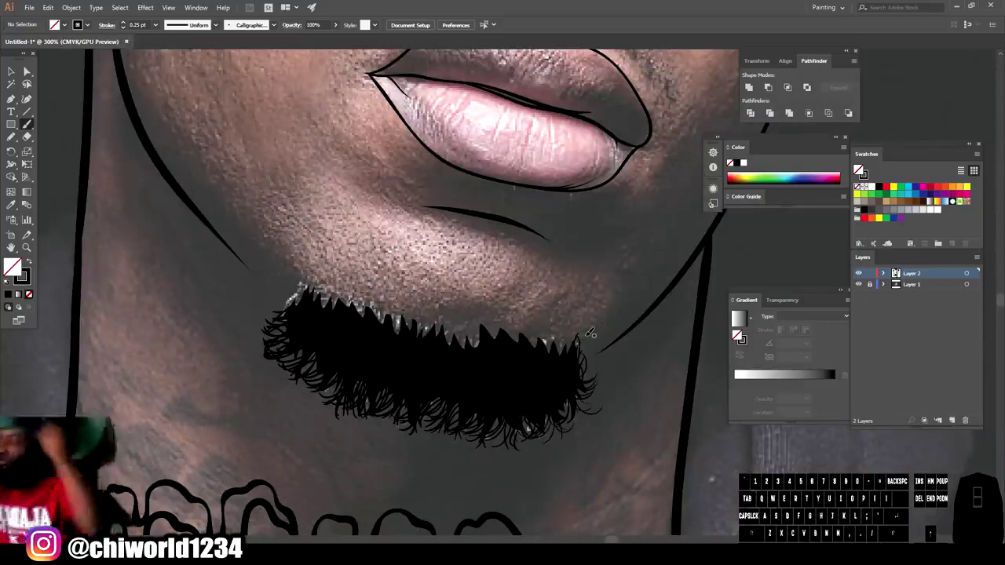
pyautogui.click(859, 169)
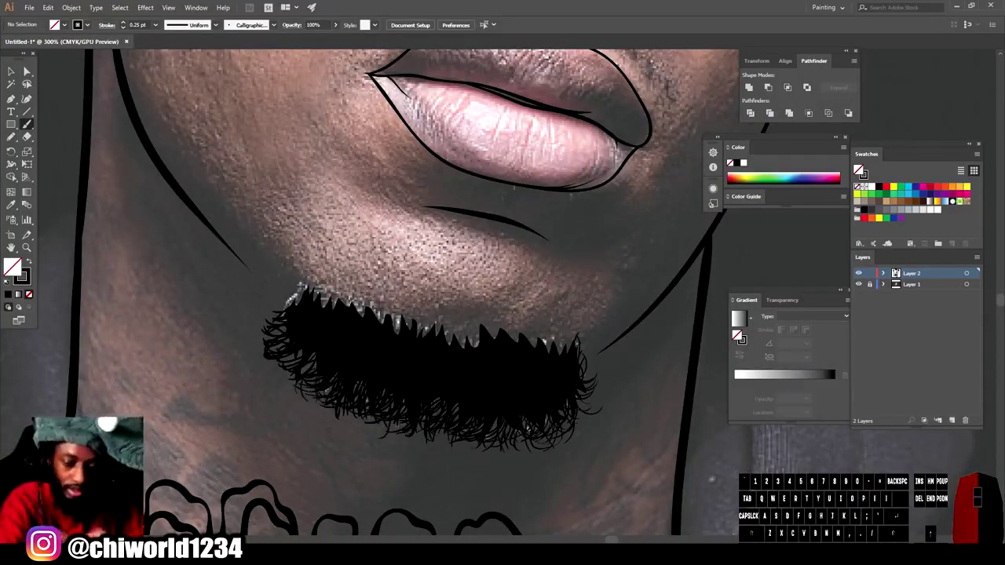
pyautogui.click(860, 169)
pyautogui.click(859, 169)
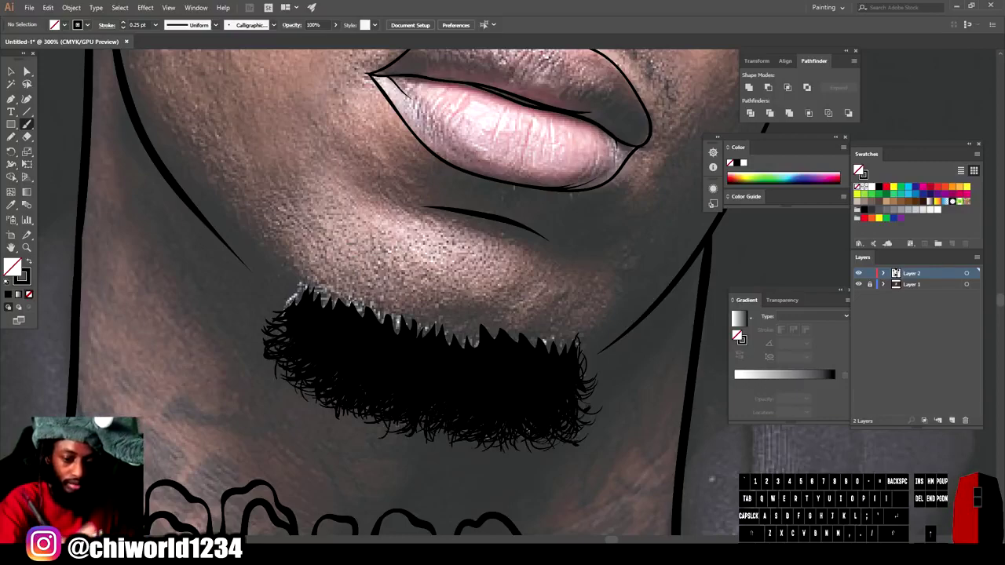
# - Hide the reference photo to check the beard, then add more edge curls
pyautogui.press('-')
pyautogui.click(859, 169)
pyautogui.press('-')
pyautogui.press('=')
pyautogui.click(860, 169)
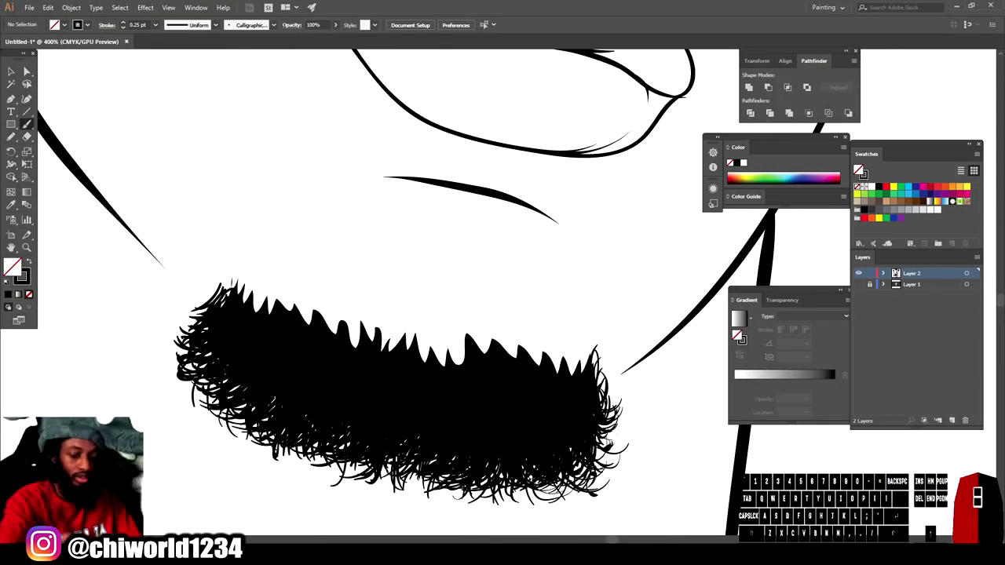
pyautogui.doubleClick(859, 169)
pyautogui.click(860, 169)
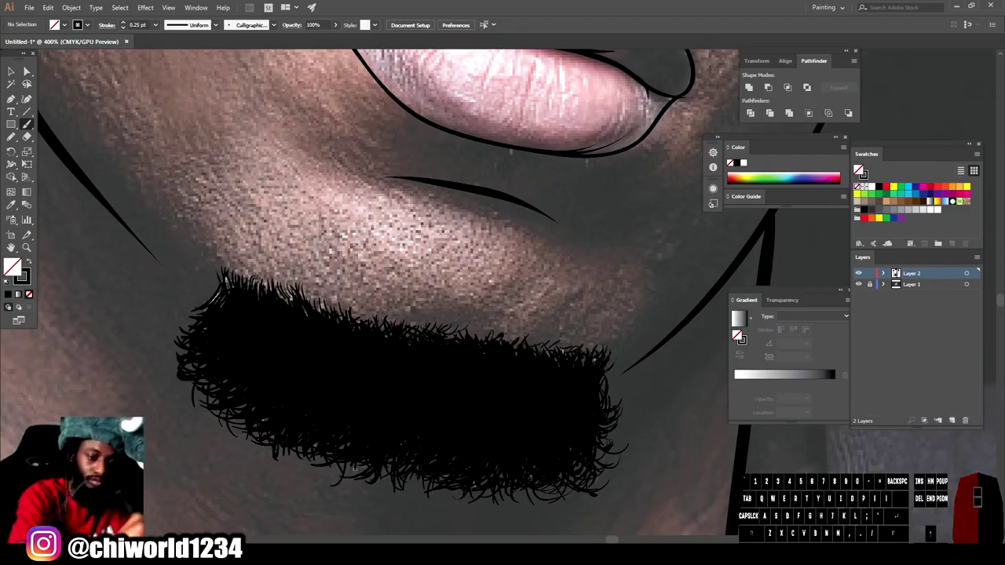
# - Add fine mustache hairs above the lip and review the solid chin beard
pyautogui.click(859, 168)
pyautogui.press('-')
pyautogui.press('=')
pyautogui.scroll(-3)
pyautogui.click(859, 169)
pyautogui.press('-')
pyautogui.doubleClick(859, 168)
pyautogui.click(859, 169)
pyautogui.press('-')
pyautogui.middleClick(859, 169)
pyautogui.scroll(3)
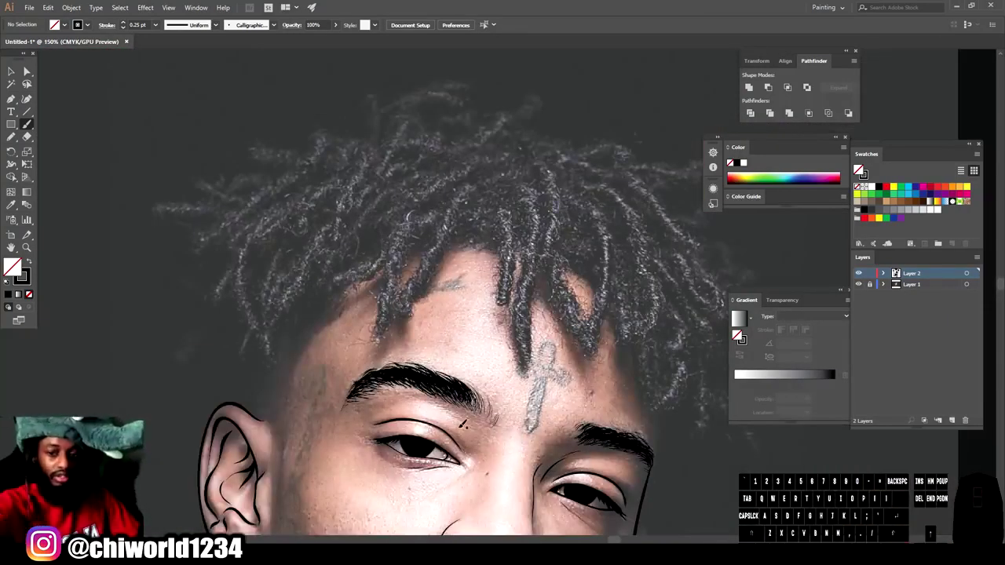
# - Begin tracing the dreadlocks over the photo as black shapes
pyautogui.click(859, 169)
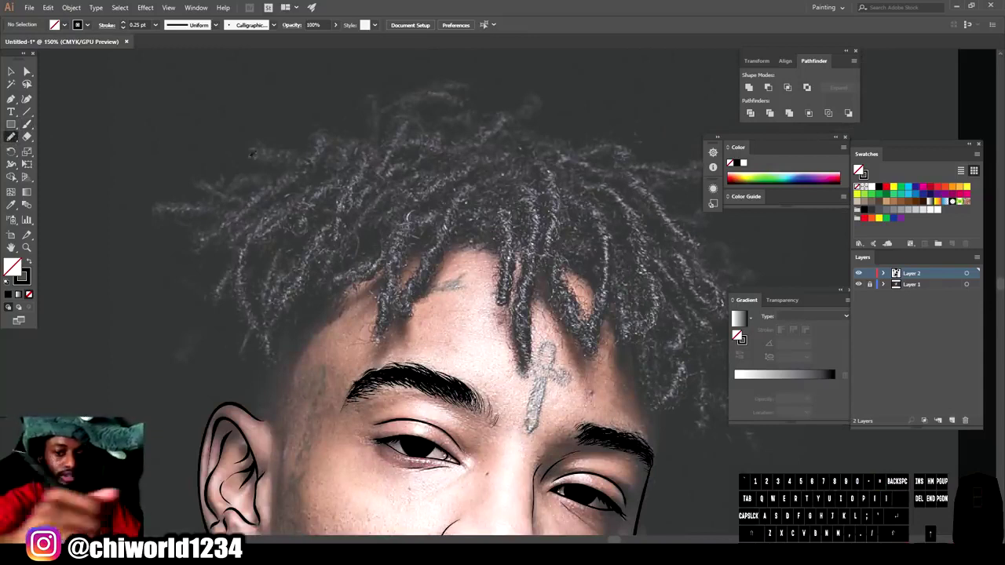
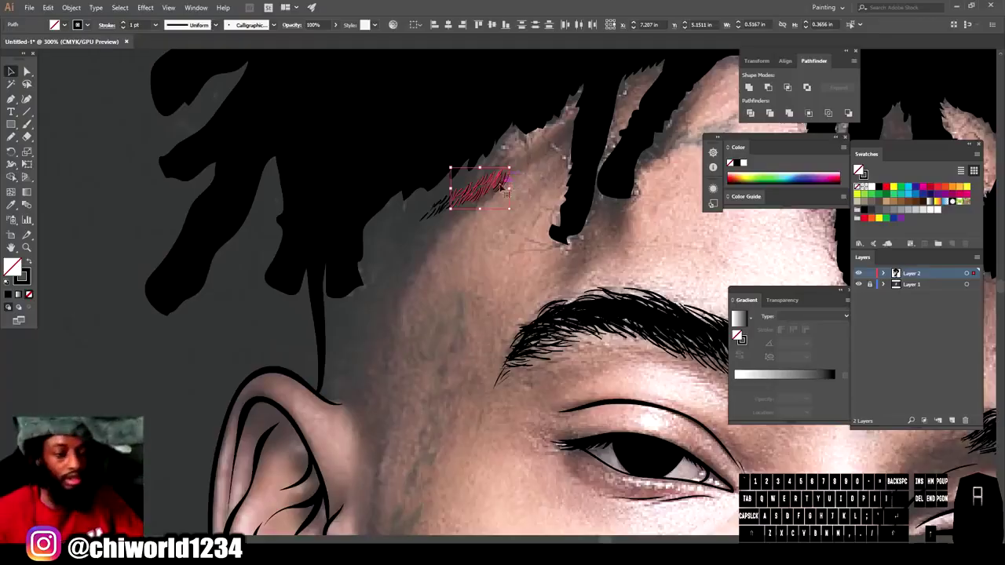
# - Pick up the small clump of hair strokes to place along the forehead hairline
pyautogui.click(859, 168)
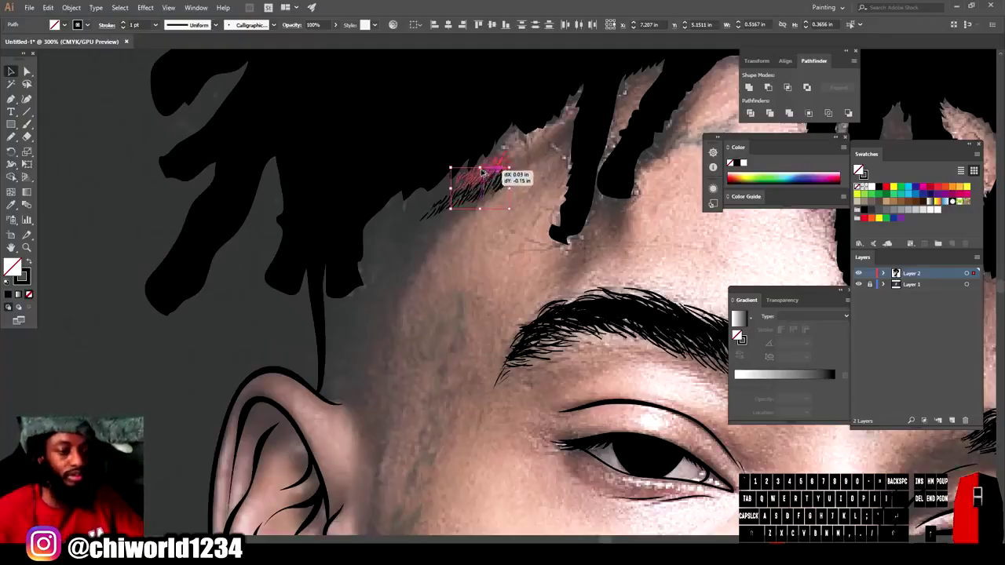
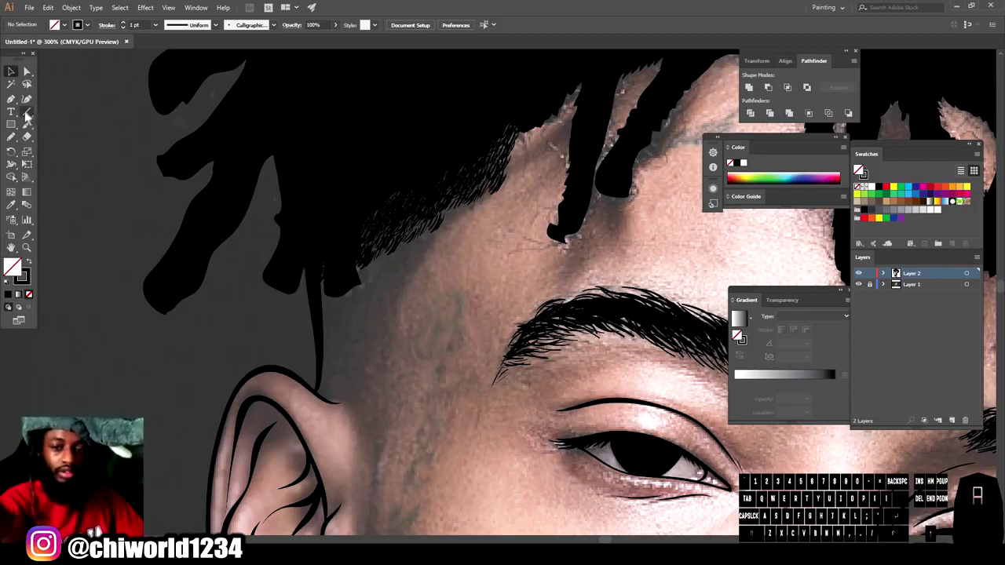
# - Brush many short 0.25 pt hair strokes to thicken the temple hairline under the dreadlocks
pyautogui.click(859, 169)
pyautogui.click(860, 169)
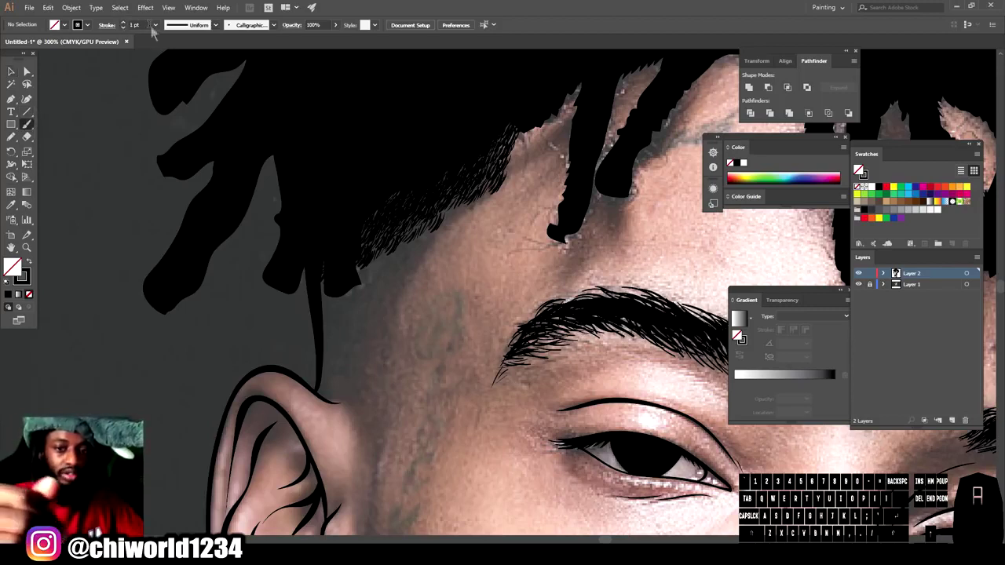
pyautogui.click(859, 169)
pyautogui.click(859, 169)
pyautogui.click(860, 169)
pyautogui.click(860, 169)
pyautogui.click(860, 168)
pyautogui.doubleClick(859, 169)
pyautogui.doubleClick(859, 169)
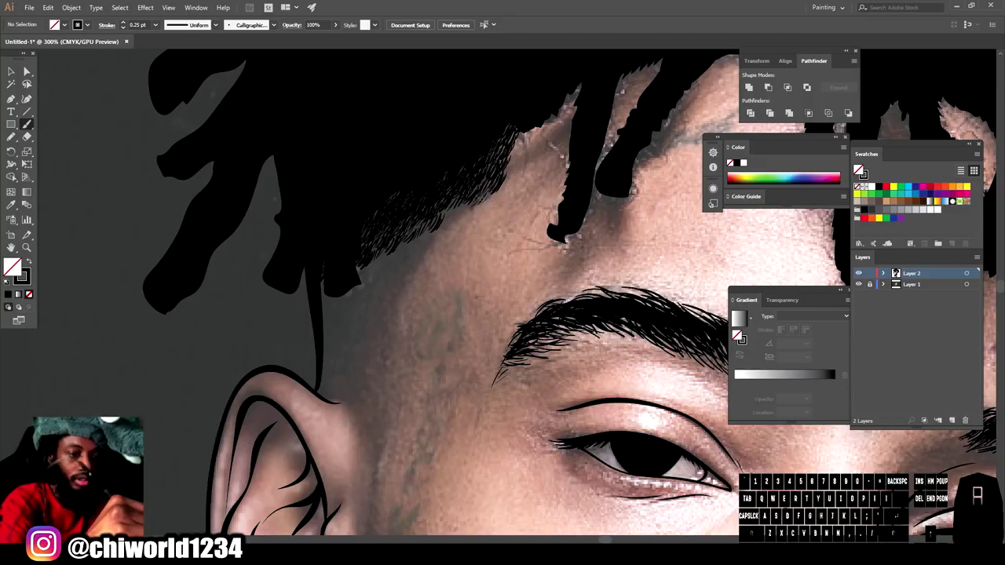
pyautogui.click(859, 169)
pyautogui.doubleClick(859, 168)
pyautogui.click(859, 169)
pyautogui.click(859, 169)
pyautogui.click(859, 169)
pyautogui.click(859, 169)
pyautogui.click(859, 169)
pyautogui.click(860, 169)
pyautogui.click(860, 169)
pyautogui.click(860, 168)
pyautogui.click(859, 168)
pyautogui.doubleClick(859, 169)
pyautogui.click(859, 168)
pyautogui.click(859, 169)
pyautogui.click(860, 169)
pyautogui.doubleClick(859, 169)
pyautogui.doubleClick(859, 169)
pyautogui.click(859, 169)
pyautogui.click(860, 169)
pyautogui.click(859, 169)
pyautogui.doubleClick(859, 169)
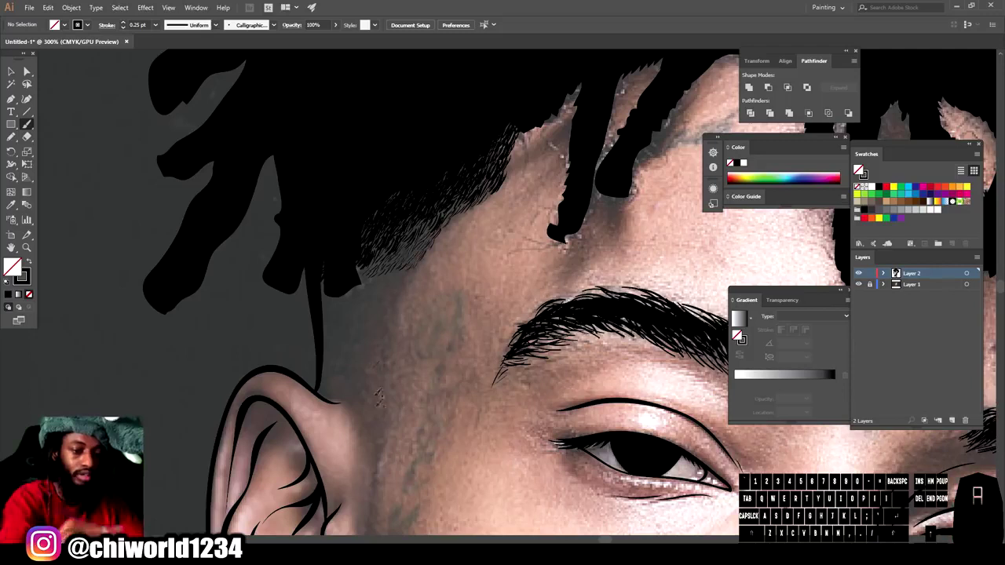
# - Alt-drag copies of the hair-stroke clump down the sideburn and along the hairline
pyautogui.click(859, 169)
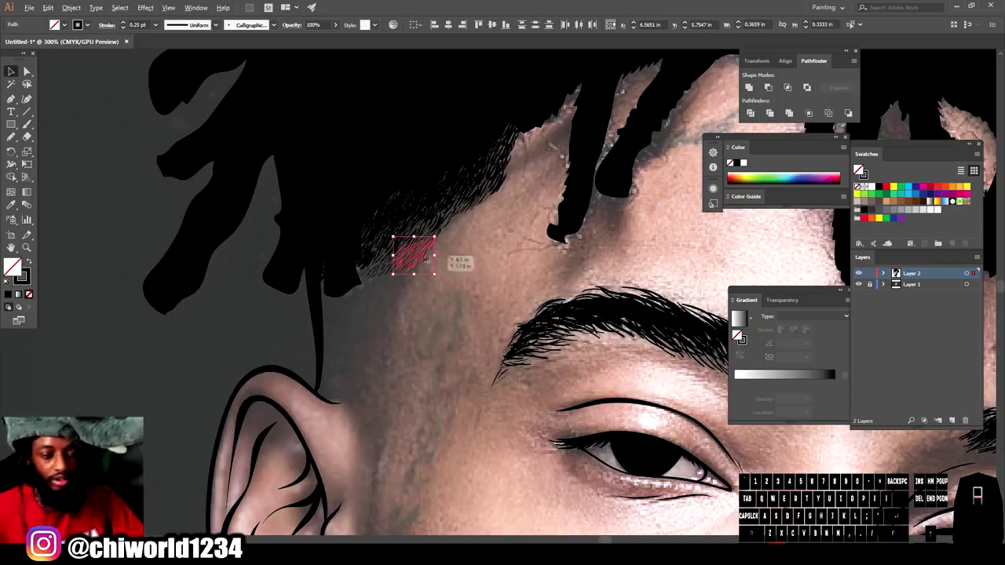
pyautogui.click(859, 169)
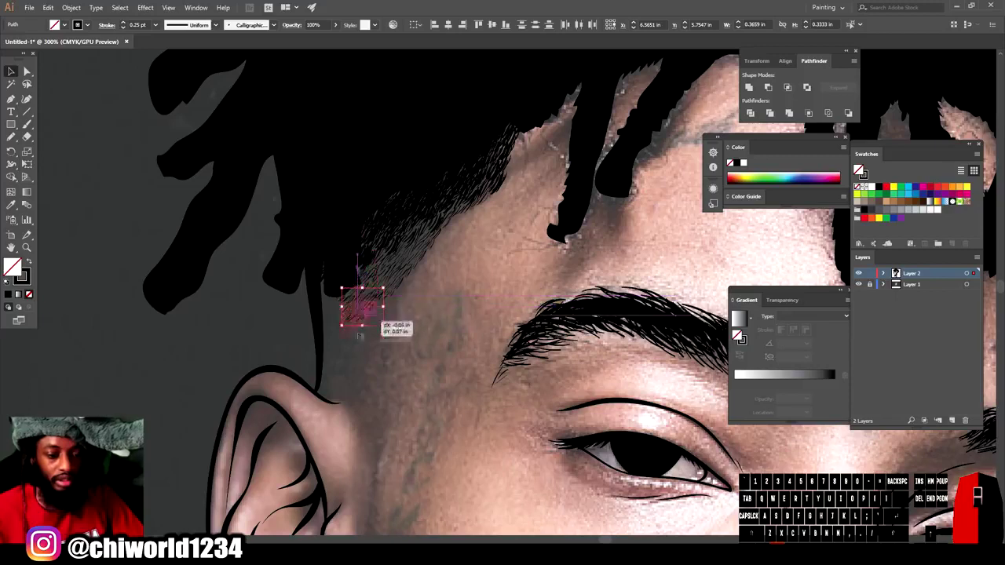
pyautogui.click(859, 169)
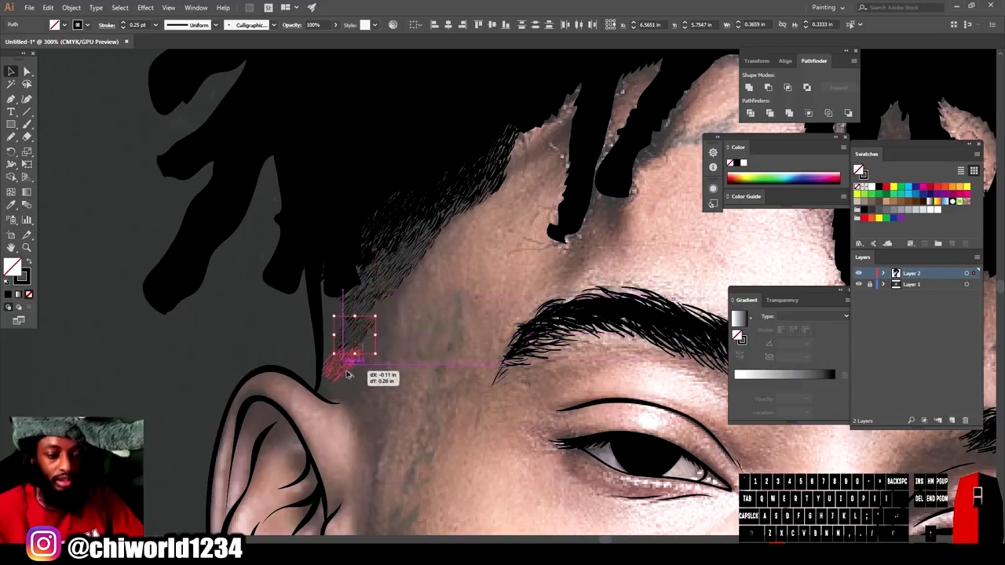
pyautogui.click(859, 169)
pyautogui.click(859, 169)
pyautogui.click(859, 168)
pyautogui.click(859, 169)
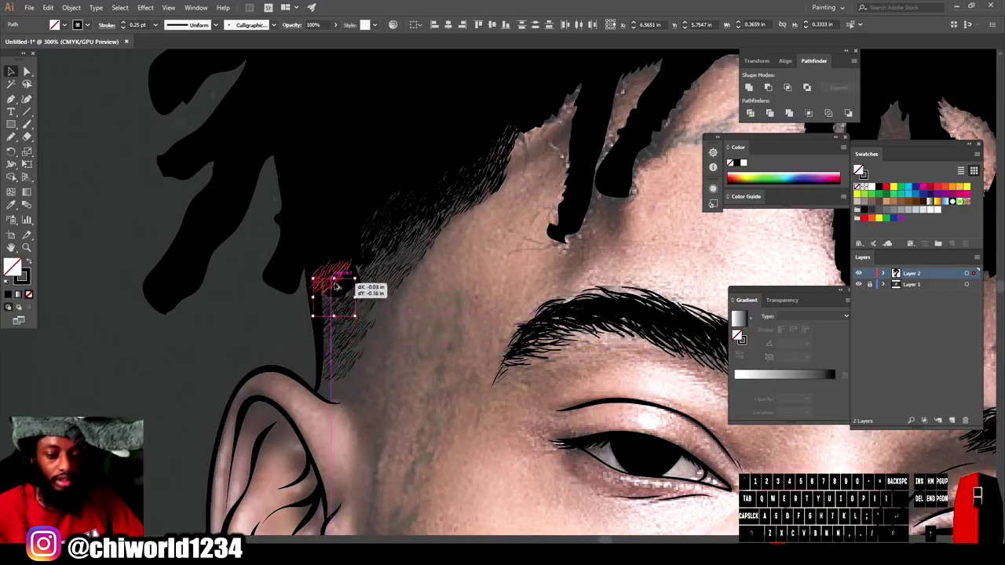
pyautogui.click(859, 169)
# - Dot in stubble to shade the temple fade toward the ear
pyautogui.click(859, 169)
pyautogui.doubleClick(860, 169)
pyautogui.click(859, 169)
pyautogui.click(859, 169)
pyautogui.click(859, 169)
# - Draw a curved path across the side dreadlocks and zoom out to review
pyautogui.press('-')
pyautogui.press('=')
pyautogui.click(860, 169)
pyautogui.click(859, 169)
pyautogui.doubleClick(859, 169)
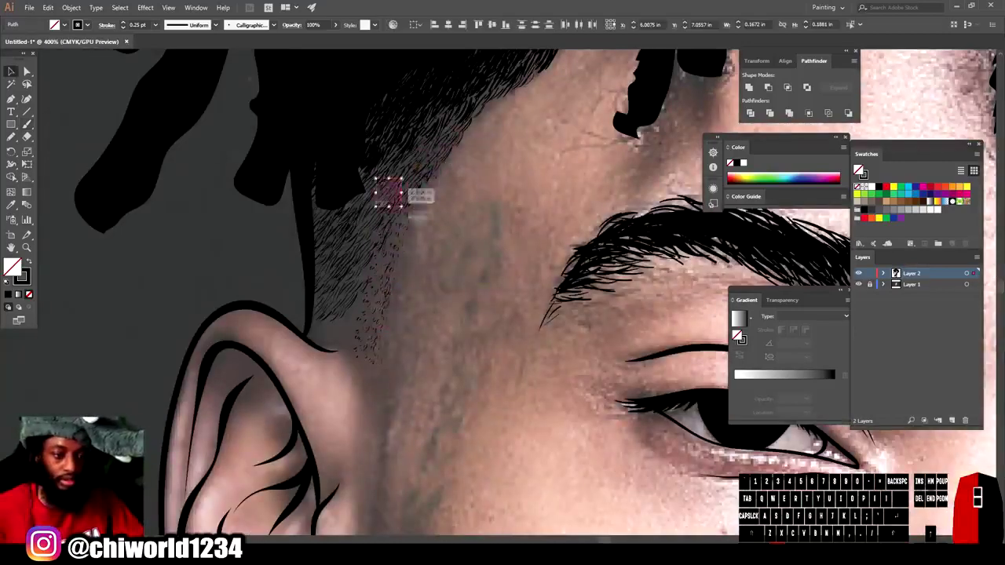
pyautogui.click(859, 169)
pyautogui.scroll(-3)
# - Zoom in on the ear and sideburn area and ready the 0.25 pt brush
pyautogui.click(859, 169)
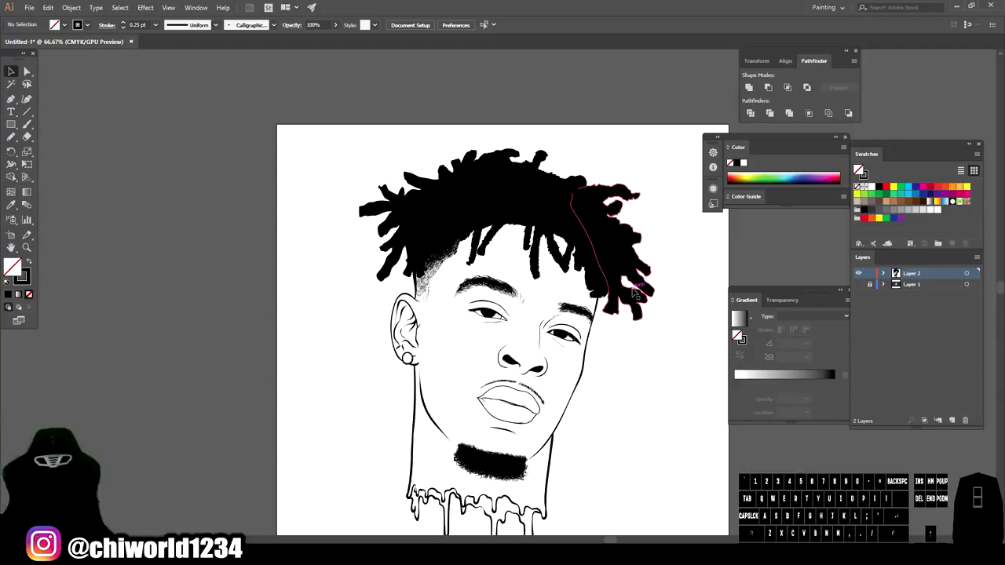
pyautogui.press('-')
pyautogui.press('=')
pyautogui.doubleClick(860, 169)
pyautogui.rightClick(859, 169)
pyautogui.rightClick(859, 169)
pyautogui.doubleClick(859, 169)
pyautogui.rightClick(859, 168)
pyautogui.rightClick(859, 169)
pyautogui.click(859, 169)
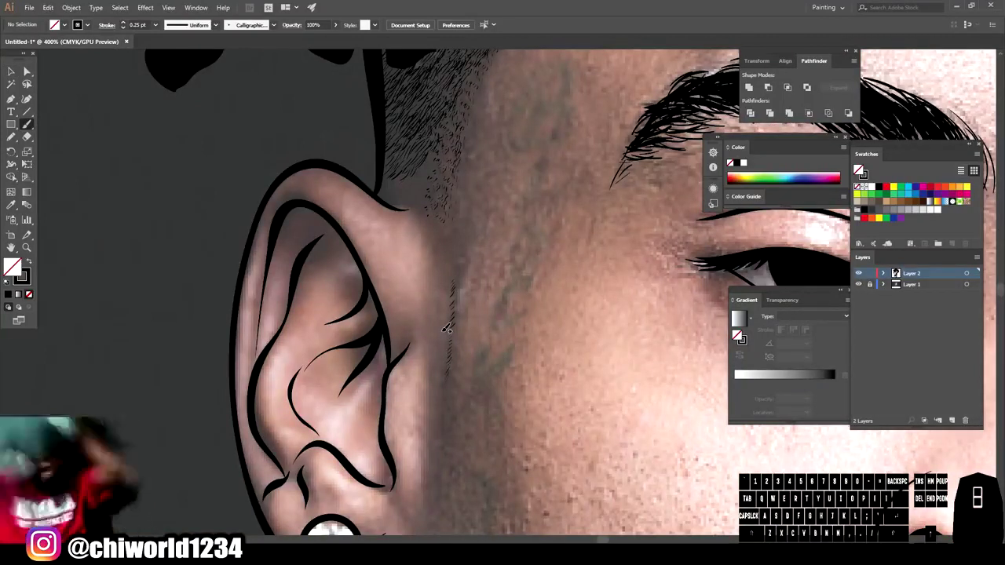
# - Paint a series of short thin hair strokes along the sideburn edge down to the ear
pyautogui.click(859, 169)
pyautogui.doubleClick(859, 169)
pyautogui.click(859, 169)
pyautogui.doubleClick(859, 169)
pyautogui.click(859, 169)
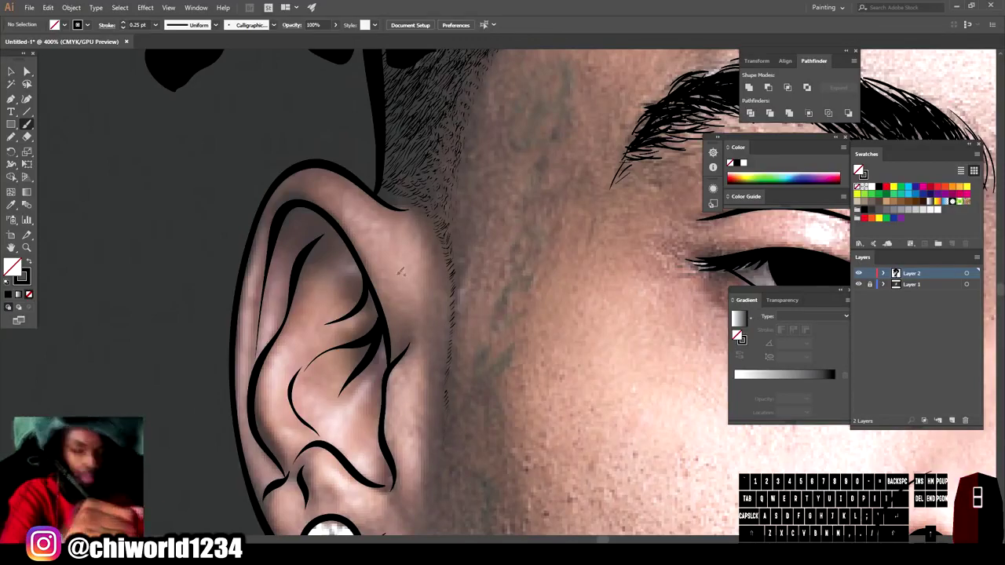
pyautogui.press('-')
pyautogui.click(859, 169)
pyautogui.press('=')
pyautogui.click(859, 169)
pyautogui.doubleClick(859, 169)
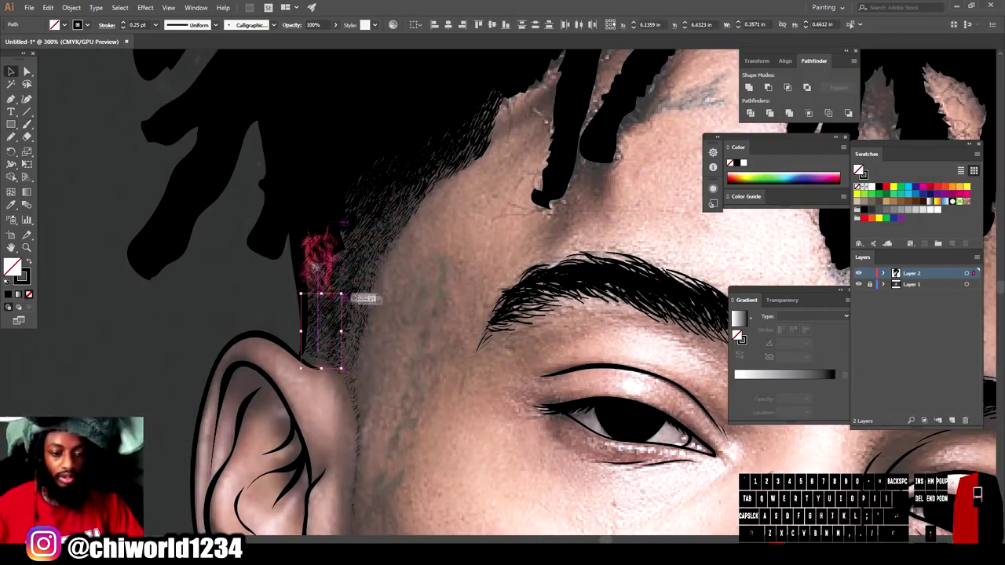
# - Select the group of sideburn strokes and reposition it against the ear
pyautogui.click(859, 169)
pyautogui.press('-')
pyautogui.click(859, 169)
pyautogui.click(860, 169)
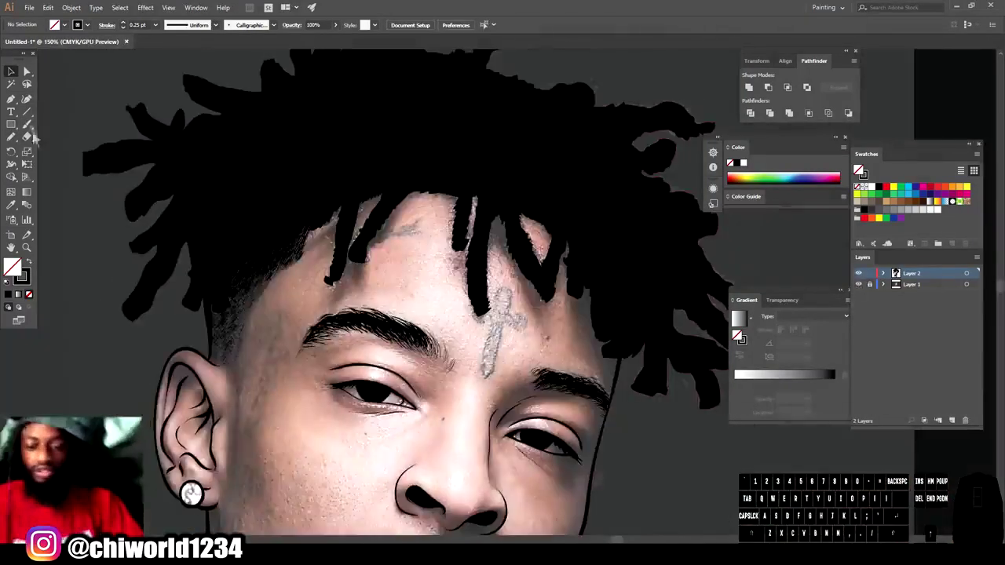
# - Draw the first curly calligraphic strokes along a forehead dreadlock edge, deleting a stray one
pyautogui.click(859, 169)
pyautogui.press('=')
pyautogui.click(859, 169)
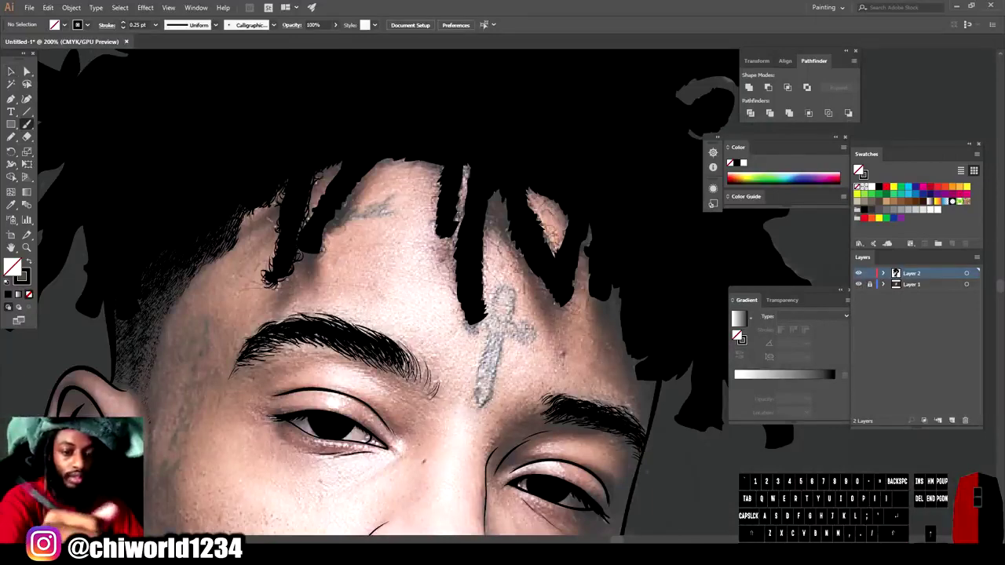
pyautogui.press('-')
pyautogui.click(859, 168)
pyautogui.press('=')
pyautogui.click(859, 169)
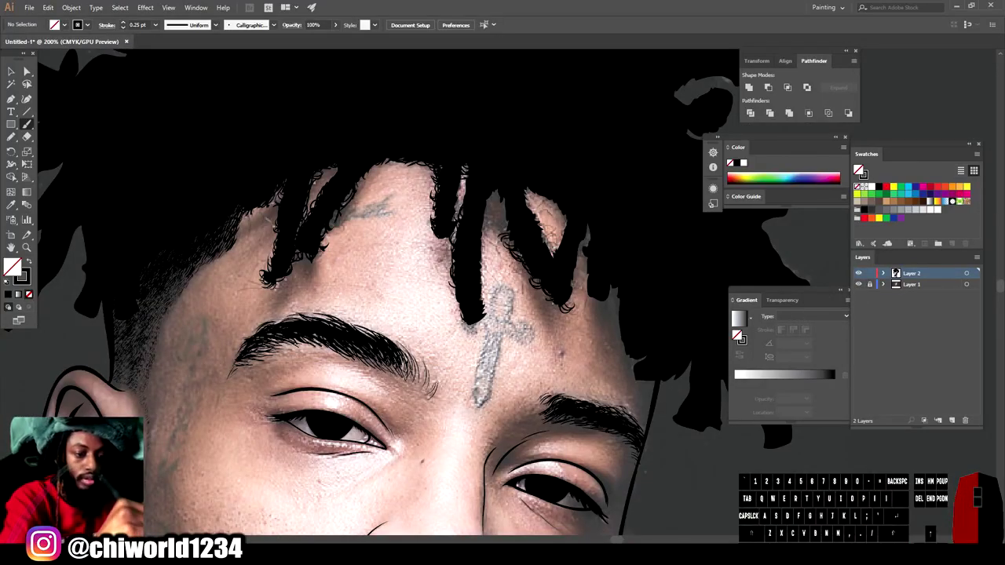
pyautogui.doubleClick(860, 169)
pyautogui.press('-')
pyautogui.click(859, 168)
pyautogui.scroll(-3)
pyautogui.click(859, 169)
pyautogui.press('Delete')
# - Continue curly fringe strokes along the remaining front dreadlock edges
pyautogui.click(859, 169)
pyautogui.doubleClick(860, 169)
pyautogui.press('-')
pyautogui.press('=')
pyautogui.doubleClick(859, 169)
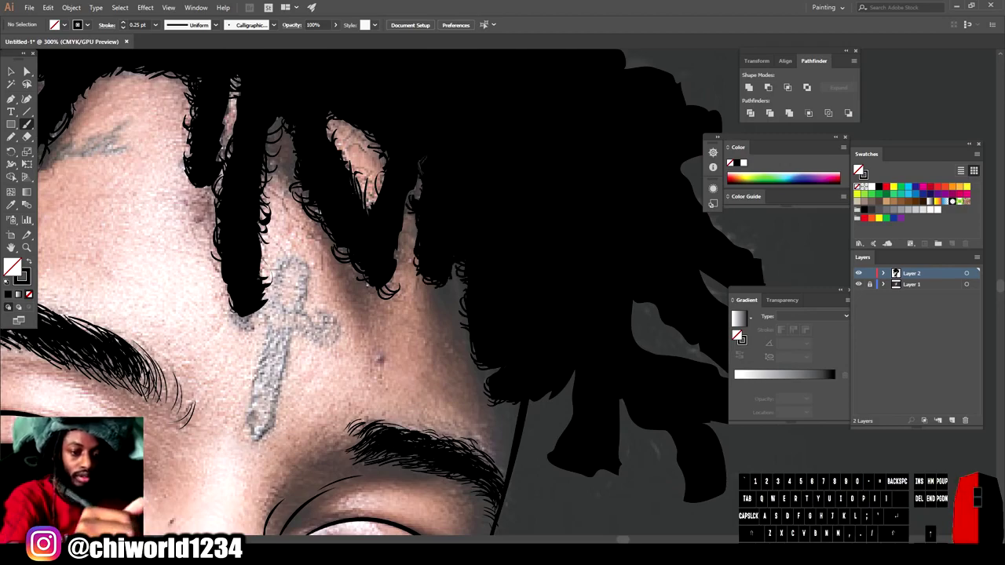
pyautogui.press('-')
pyautogui.press('=')
pyautogui.click(859, 169)
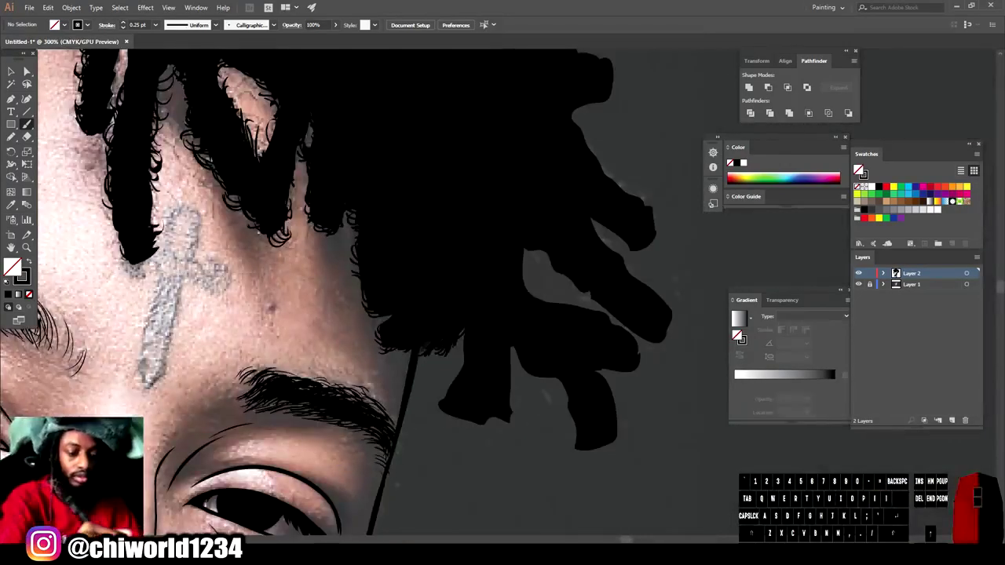
pyautogui.press('-')
# - Add a small curl clump on the hair's outer silhouette
pyautogui.scroll(-3)
pyautogui.scroll(3)
pyautogui.click(859, 169)
pyautogui.doubleClick(859, 168)
pyautogui.press('z')
pyautogui.click(859, 169)
pyautogui.click(859, 169)
pyautogui.doubleClick(859, 169)
pyautogui.click(859, 169)
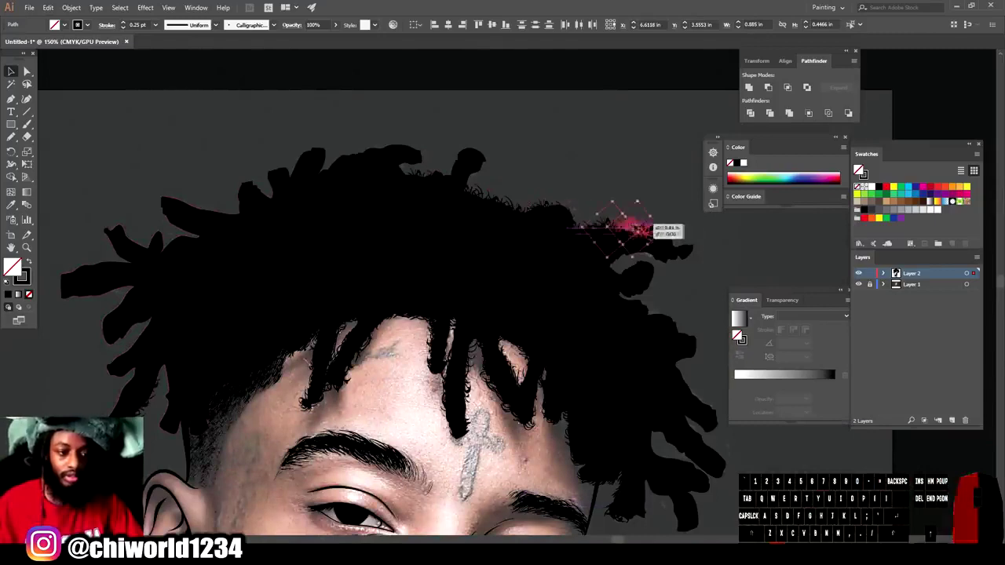
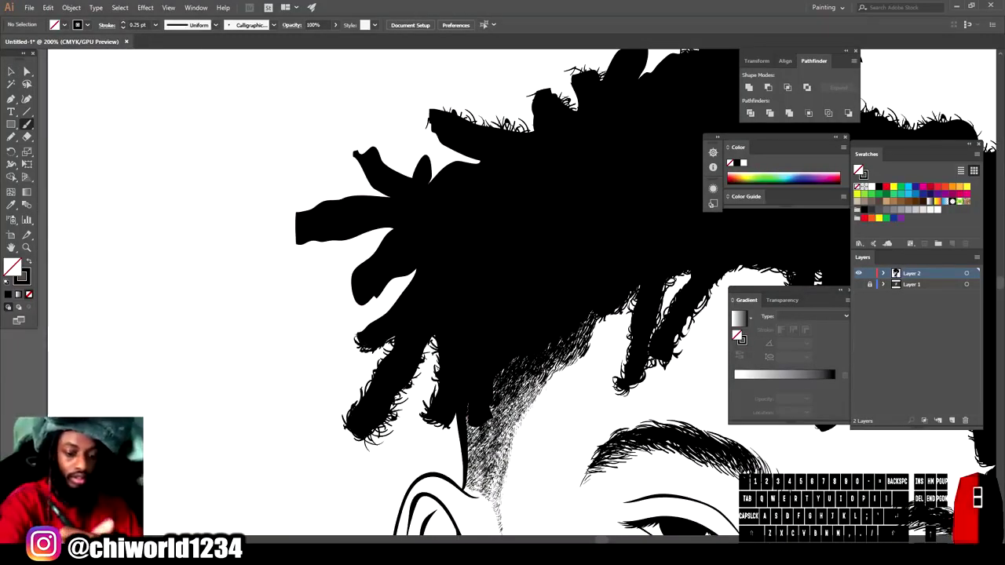
# - Stroke frizzy strands around the outer dreadlocks with the calligraphic brush
pyautogui.click(859, 169)
pyautogui.click(859, 169)
pyautogui.press('-')
pyautogui.press('=')
pyautogui.doubleClick(860, 169)
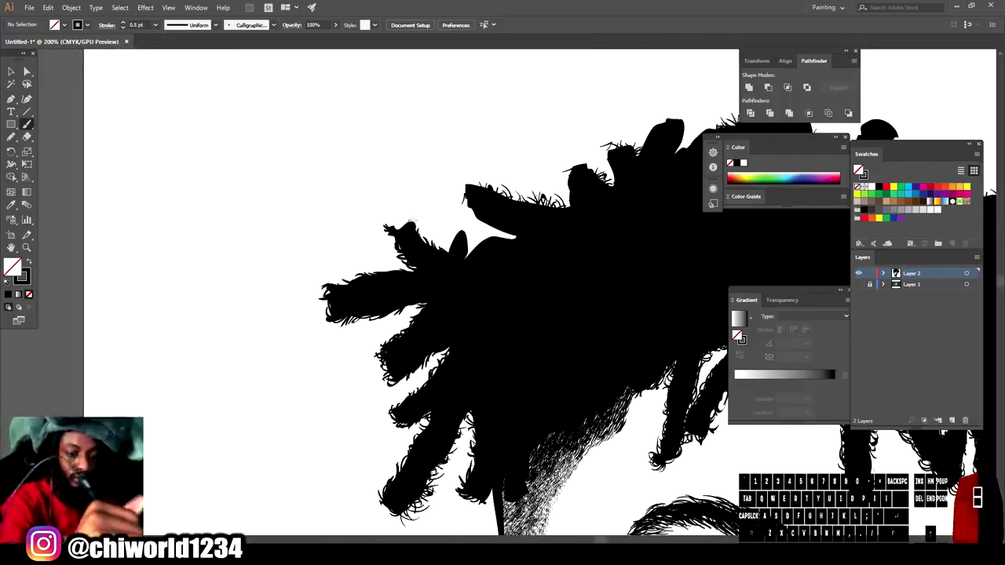
pyautogui.click(859, 169)
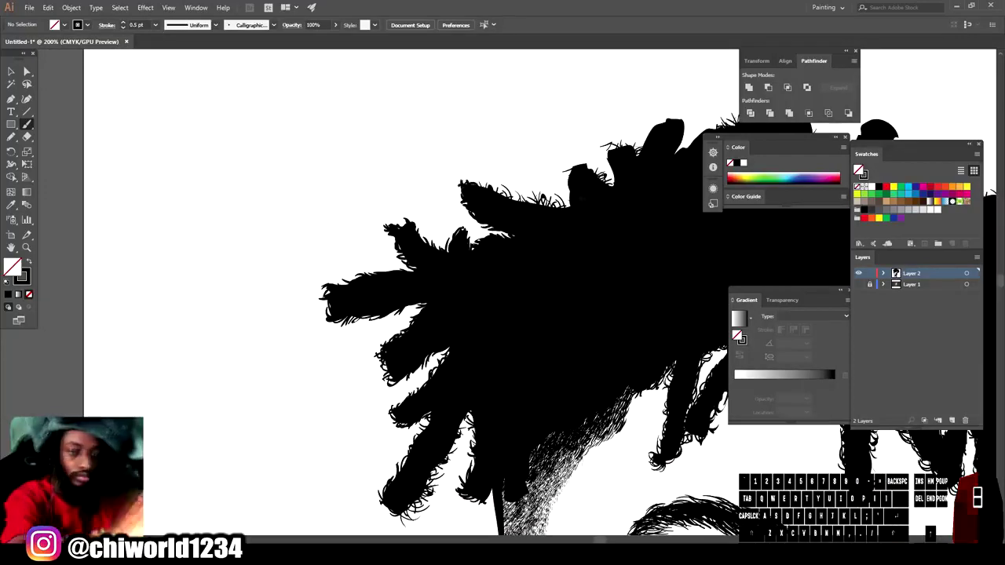
pyautogui.click(860, 169)
pyautogui.click(859, 168)
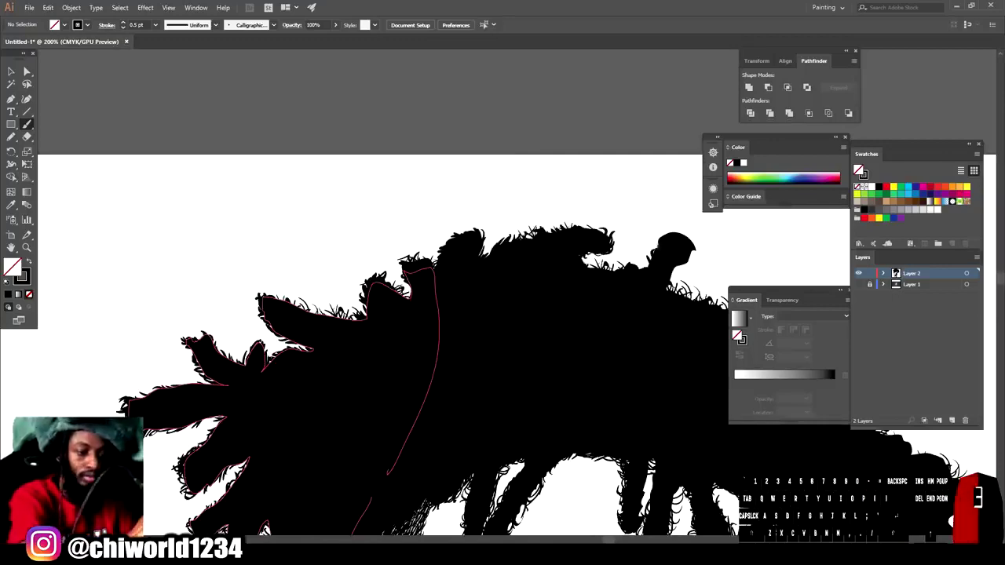
pyautogui.press('-')
pyautogui.scroll(-3)
pyautogui.click(859, 169)
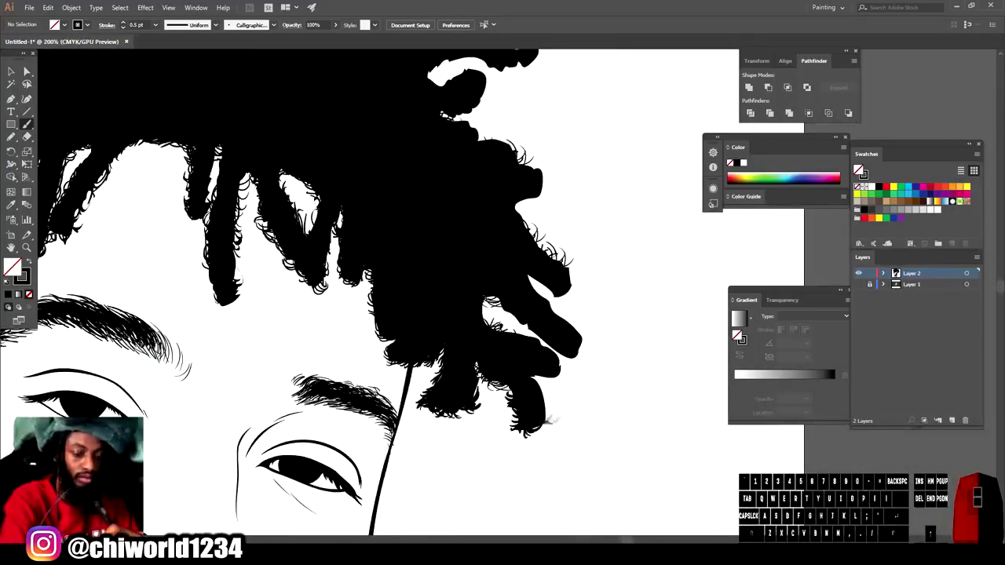
pyautogui.click(859, 169)
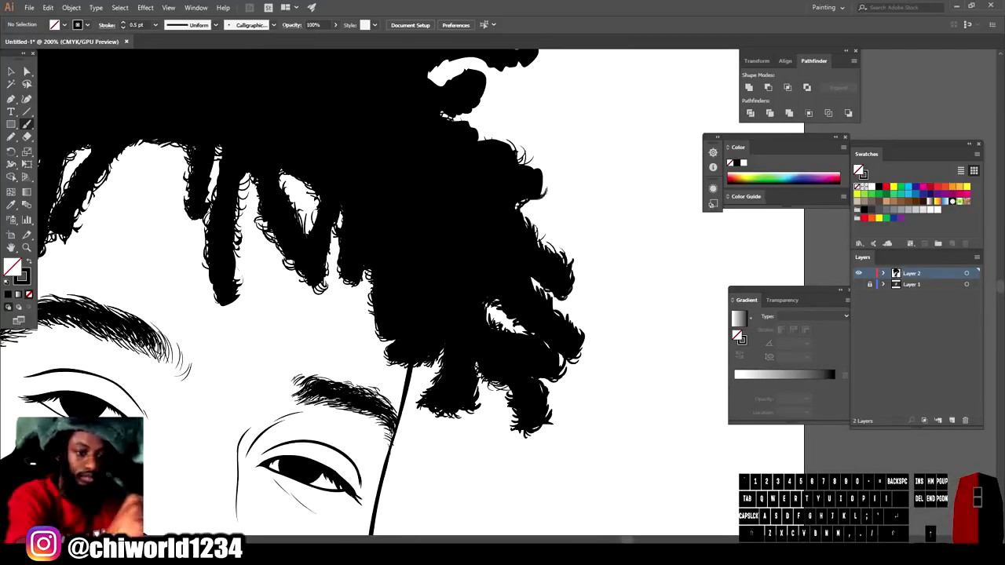
pyautogui.click(860, 169)
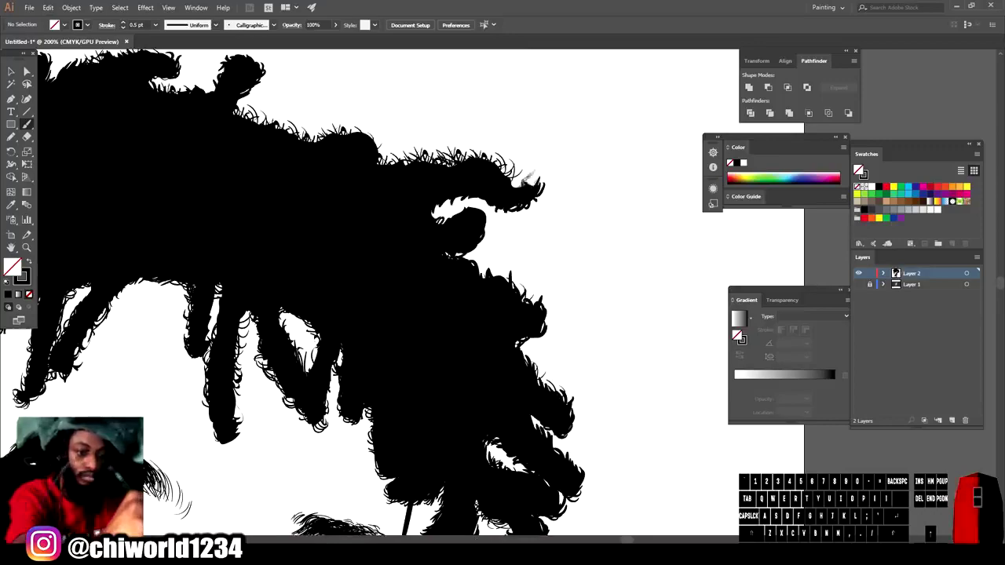
# - Outline the dagger/cross tattoo on the forehead
pyautogui.press('-')
pyautogui.press('=')
pyautogui.scroll(-3)
pyautogui.press('=')
pyautogui.press('-')
pyautogui.click(859, 169)
pyautogui.scroll(-3)
pyautogui.press('=')
pyautogui.click(859, 168)
pyautogui.click(859, 169)
pyautogui.press('-')
pyautogui.scroll(3)
pyautogui.click(859, 169)
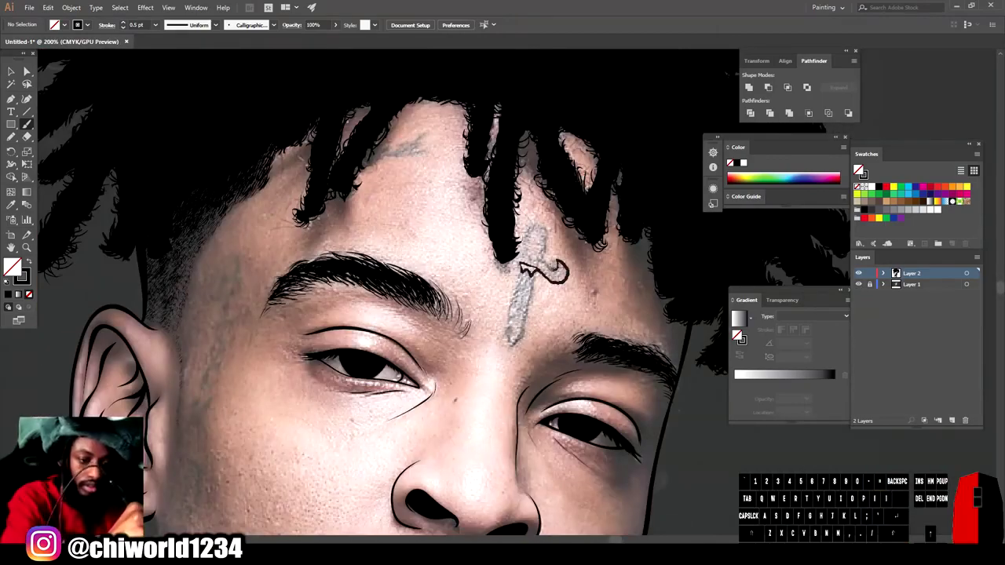
# - Trace the vertical script tattoo running down the temple
pyautogui.press('-')
pyautogui.click(859, 169)
pyautogui.doubleClick(859, 169)
pyautogui.click(859, 168)
pyautogui.click(859, 169)
pyautogui.press('-')
pyautogui.scroll(-3)
pyautogui.click(859, 169)
pyautogui.press('=')
pyautogui.doubleClick(859, 169)
pyautogui.scroll(3)
pyautogui.press('-')
pyautogui.press('=')
# - Add short hair strokes to give the beard hairy edges
pyautogui.middleClick(859, 168)
pyautogui.doubleClick(859, 168)
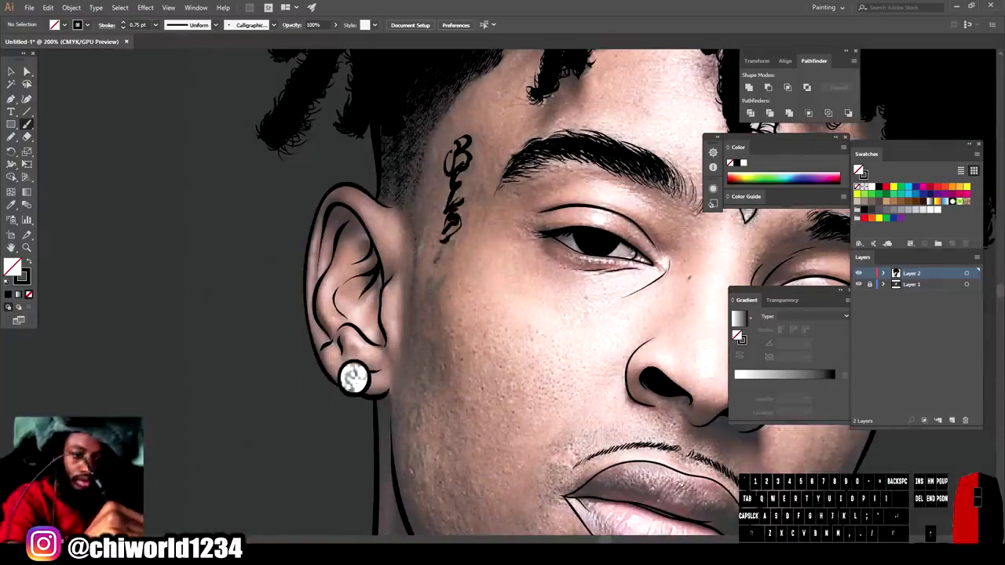
pyautogui.click(859, 169)
pyautogui.doubleClick(860, 168)
pyautogui.click(859, 168)
pyautogui.click(859, 168)
pyautogui.doubleClick(859, 168)
pyautogui.press('-')
pyautogui.click(859, 168)
pyautogui.press('=')
pyautogui.press('-')
pyautogui.press('=')
pyautogui.scroll(-3)
pyautogui.press('-')
pyautogui.press('-')
pyautogui.scroll(3)
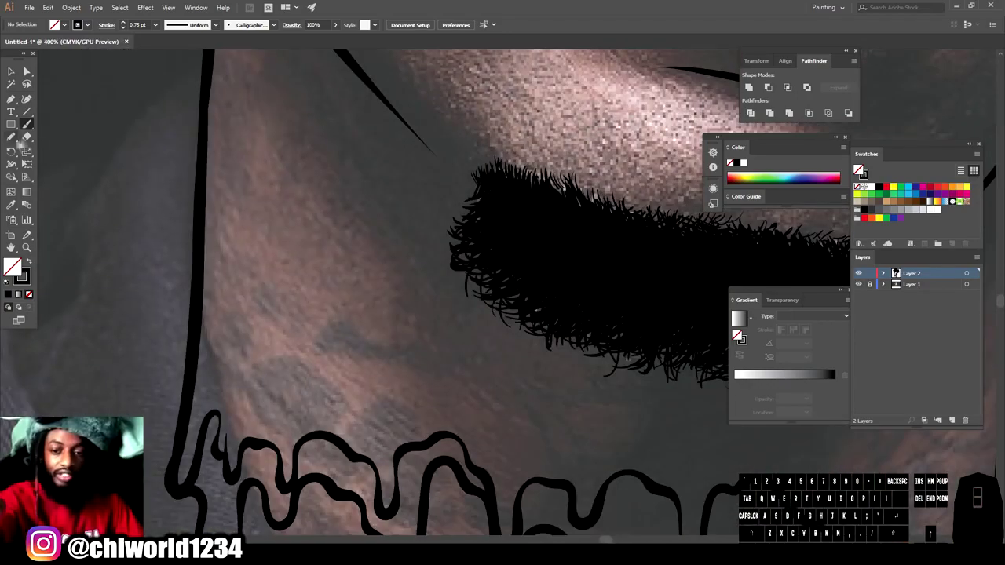
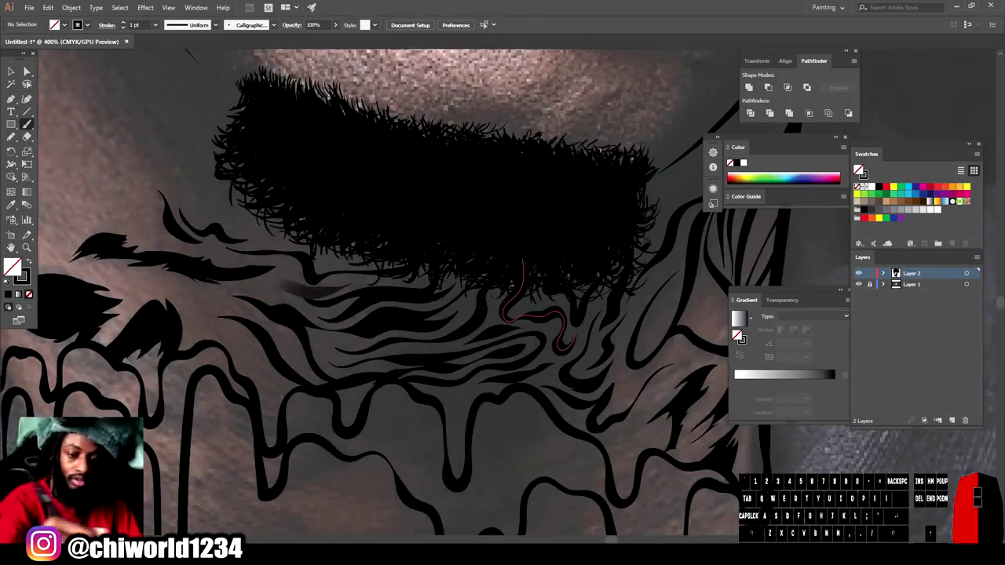
# - Paint the swirling neck tattoo shapes with drips using the Paintbrush
pyautogui.press('-')
pyautogui.scroll(3)
pyautogui.press('=')
pyautogui.click(859, 168)
pyautogui.doubleClick(859, 169)
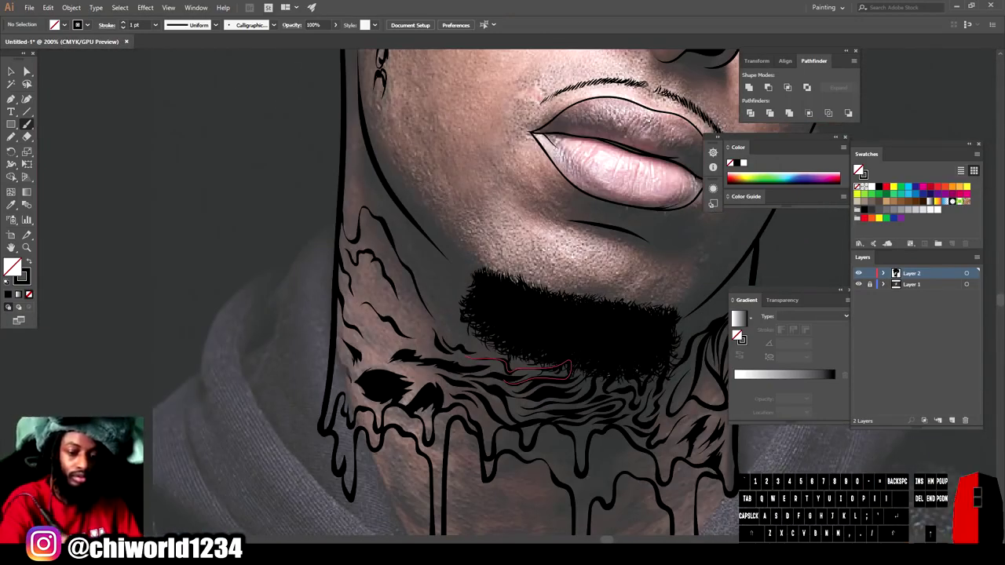
pyautogui.click(860, 169)
pyautogui.press('-')
pyautogui.click(859, 169)
pyautogui.press('-')
pyautogui.press('=')
pyautogui.click(859, 169)
pyautogui.click(859, 169)
pyautogui.press('-')
pyautogui.scroll(3)
pyautogui.click(859, 168)
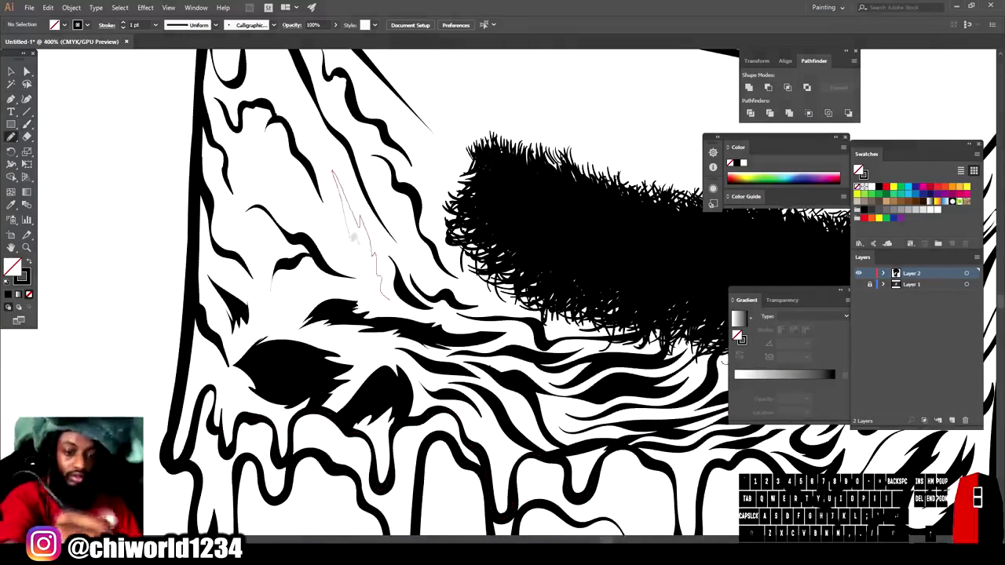
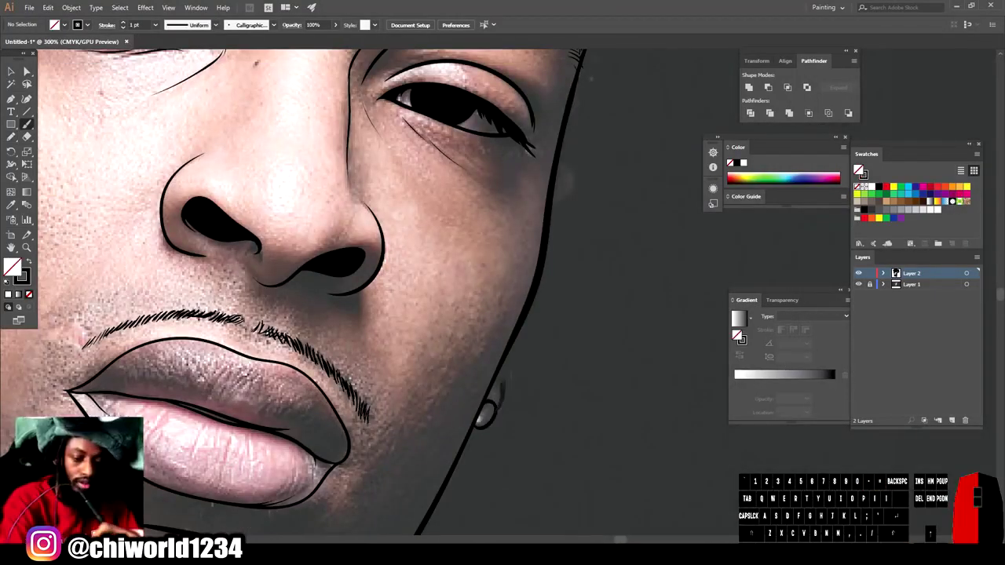
# - Add short fine stubble strokes around the mustache and above the chin beard
pyautogui.scroll(3)
pyautogui.click(859, 168)
pyautogui.press('-')
pyautogui.press('=')
pyautogui.scroll(-3)
pyautogui.click(859, 169)
pyautogui.press('-')
pyautogui.press('=')
pyautogui.scroll(3)
pyautogui.click(859, 169)
pyautogui.press('-')
pyautogui.click(859, 168)
pyautogui.press('-')
pyautogui.press('=')
pyautogui.scroll(-3)
pyautogui.click(859, 169)
pyautogui.press('-')
pyautogui.scroll(-3)
pyautogui.click(860, 169)
pyautogui.click(859, 169)
pyautogui.doubleClick(859, 169)
pyautogui.doubleClick(859, 169)
pyautogui.click(859, 169)
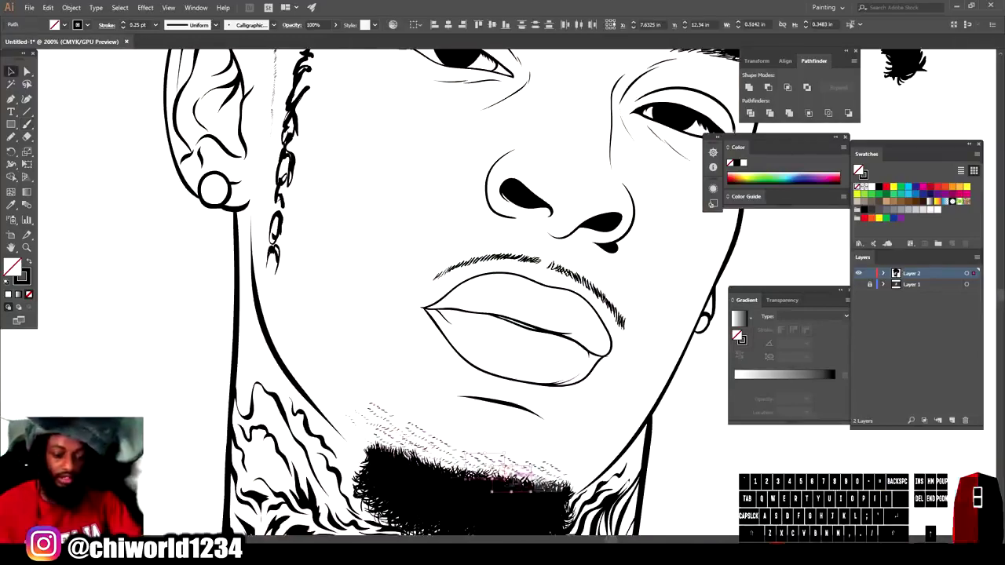
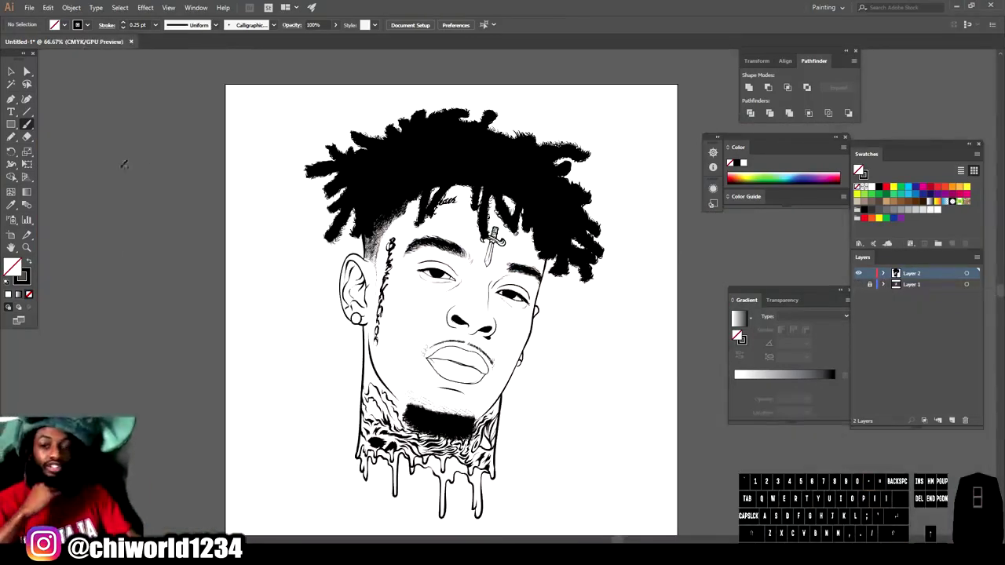
# - Marquee-select the entire portrait artwork with the Selection tool
pyautogui.click(860, 169)
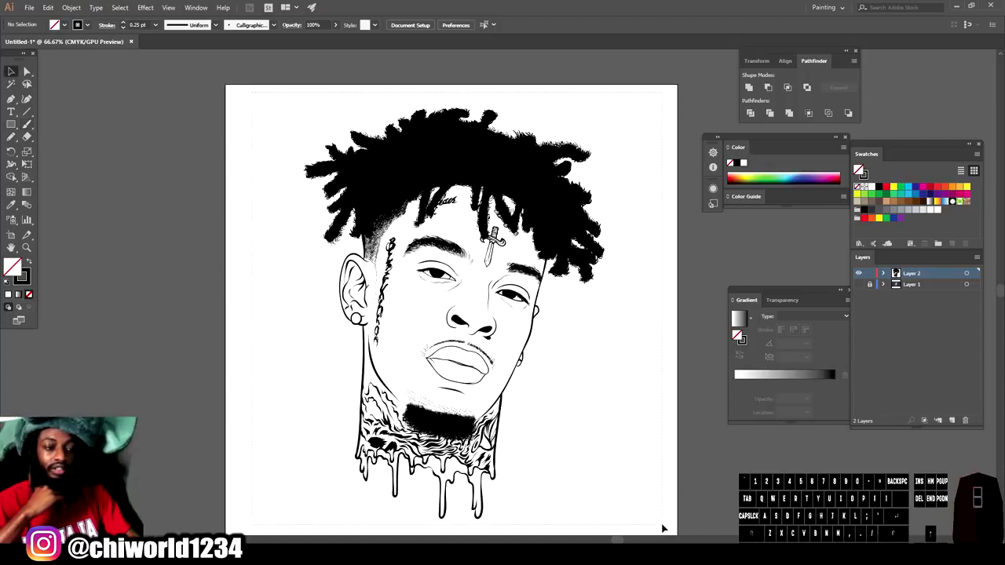
pyautogui.moveTo(79, 10); pyautogui.dragTo(796, 119)
# - Merge the selected portrait shapes into one with Pathfinder Merge
pyautogui.click(795, 118)
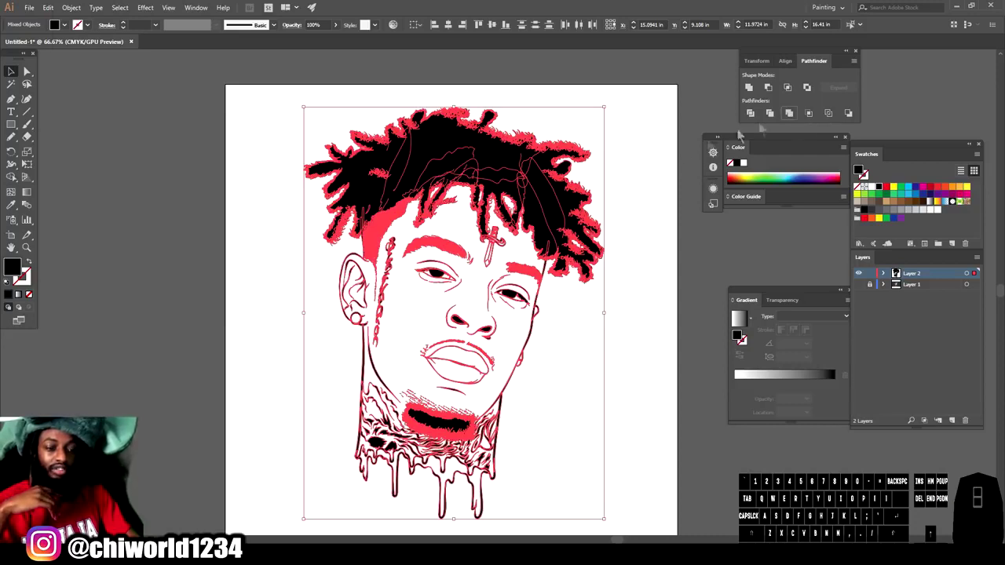
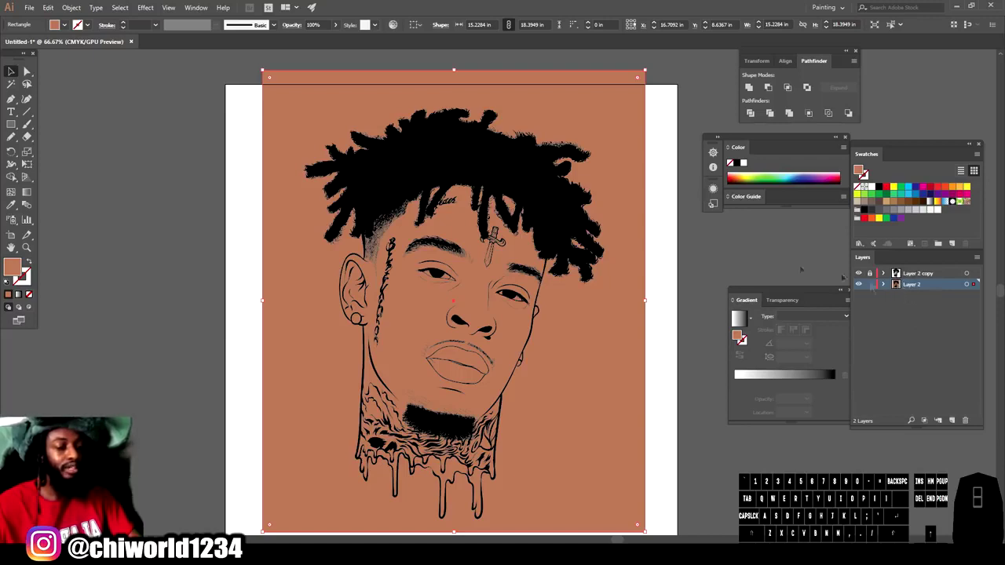
# - Select the brown rectangle with the portrait linework and Pathfinder-merge them into one group
pyautogui.click(198, 93)
pyautogui.moveTo(192, 64); pyautogui.dragTo(791, 117)
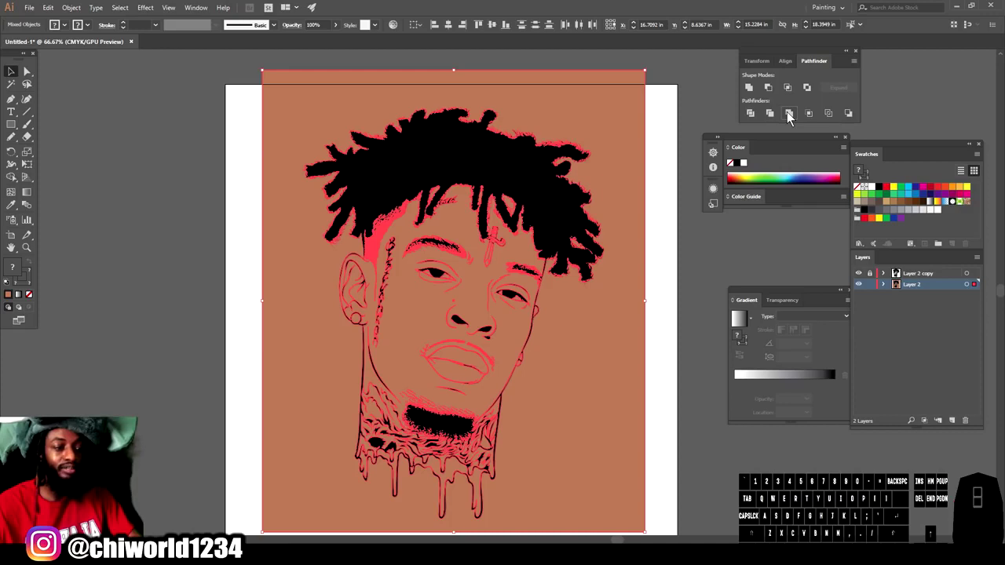
pyautogui.click(790, 117)
pyautogui.click(589, 110)
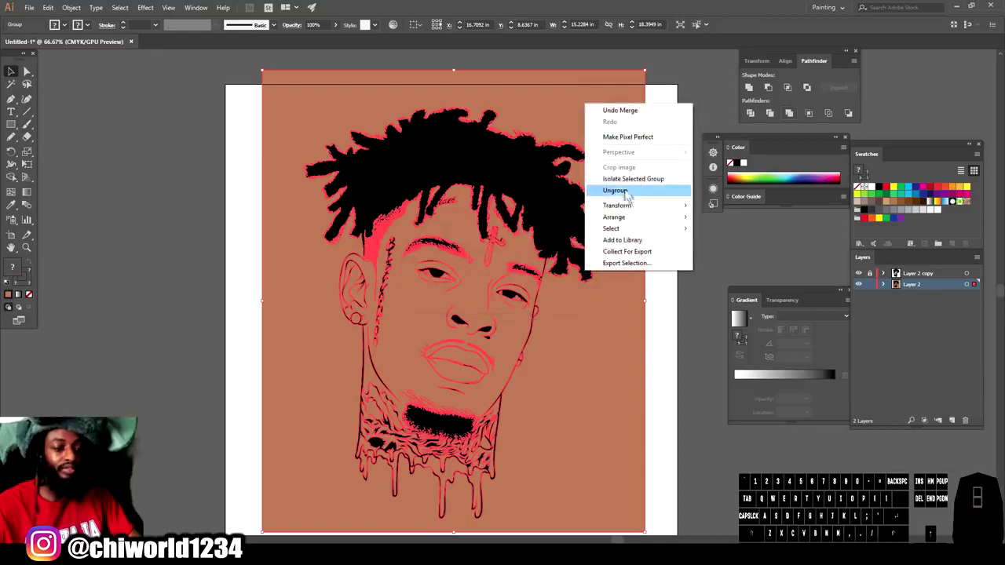
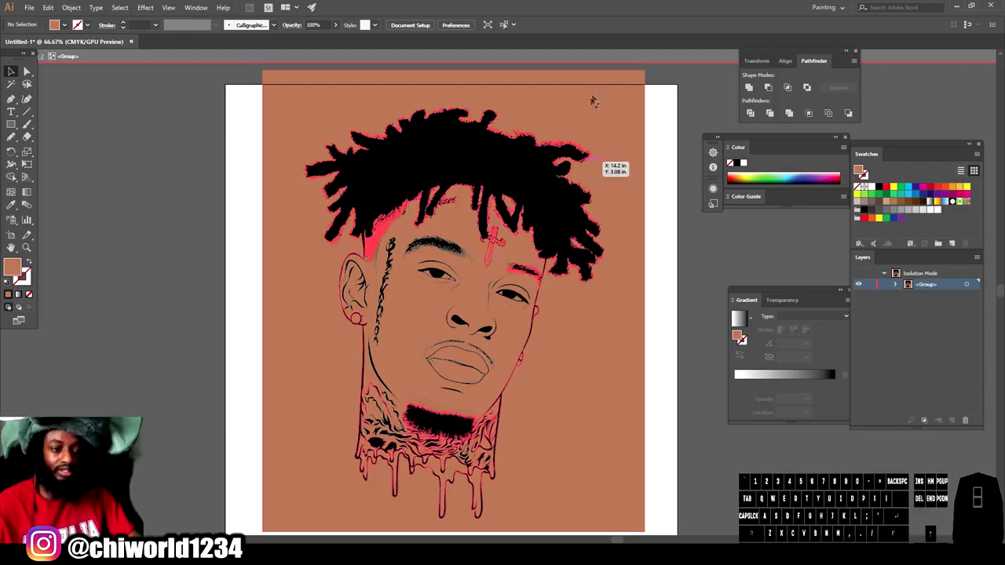
# - Zoom and pan around the merged portrait to inspect the linework
pyautogui.click(579, 89)
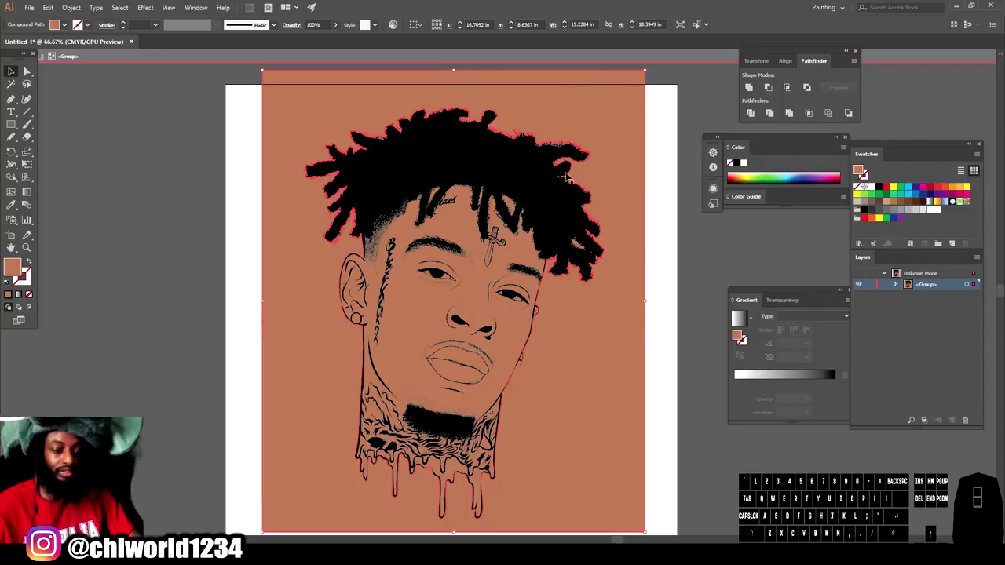
pyautogui.press('Delete')
pyautogui.press('-')
pyautogui.press('=')
pyautogui.press('=')
pyautogui.press('=')
pyautogui.scroll(-3)
pyautogui.press('-')
pyautogui.scroll(3)
pyautogui.scroll(-3)
pyautogui.press('=')
pyautogui.press('=')
pyautogui.scroll(3)
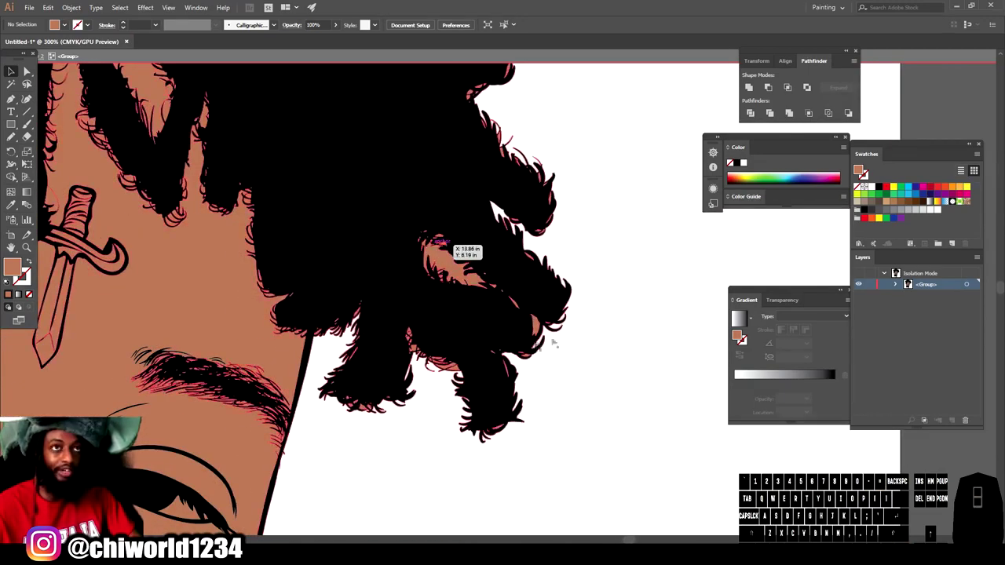
pyautogui.press('=')
pyautogui.scroll(3)
pyautogui.press('=')
pyautogui.press('-')
pyautogui.press('-')
# - Expand Layer 2 and its group in the Layers panel to reveal the component paths
pyautogui.doubleClick(668, 307)
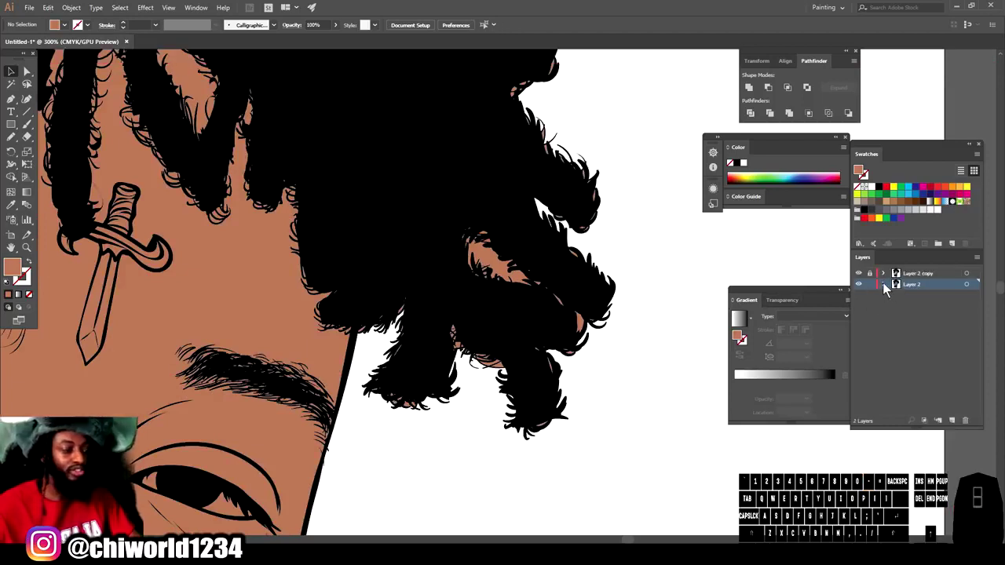
pyautogui.moveTo(887, 290); pyautogui.dragTo(897, 299)
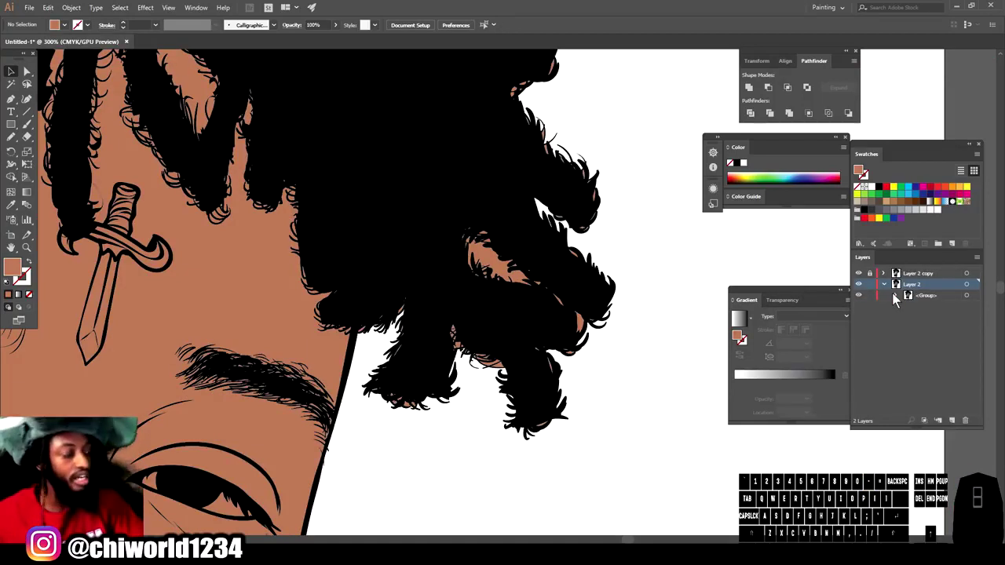
pyautogui.click(899, 299)
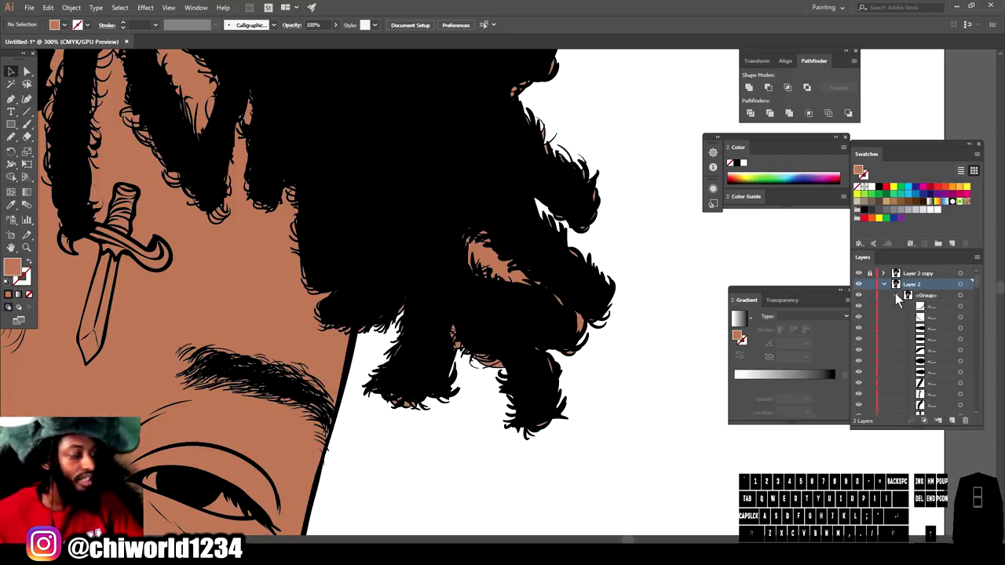
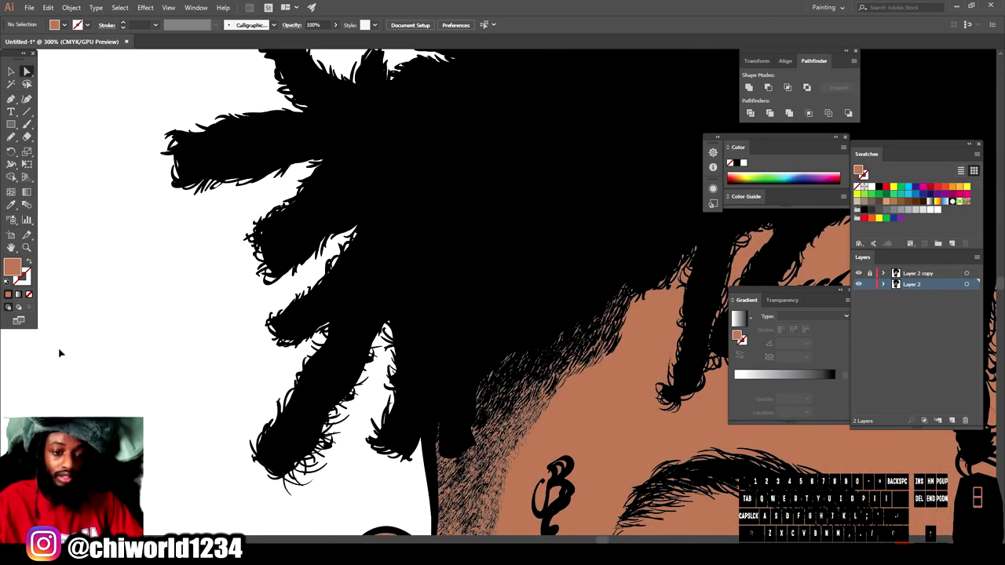
# - Zoom out to the whole face, then back in on the eyes and nose
pyautogui.press('-')
pyautogui.scroll(-3)
pyautogui.press('=')
pyautogui.press('=')
pyautogui.scroll(3)
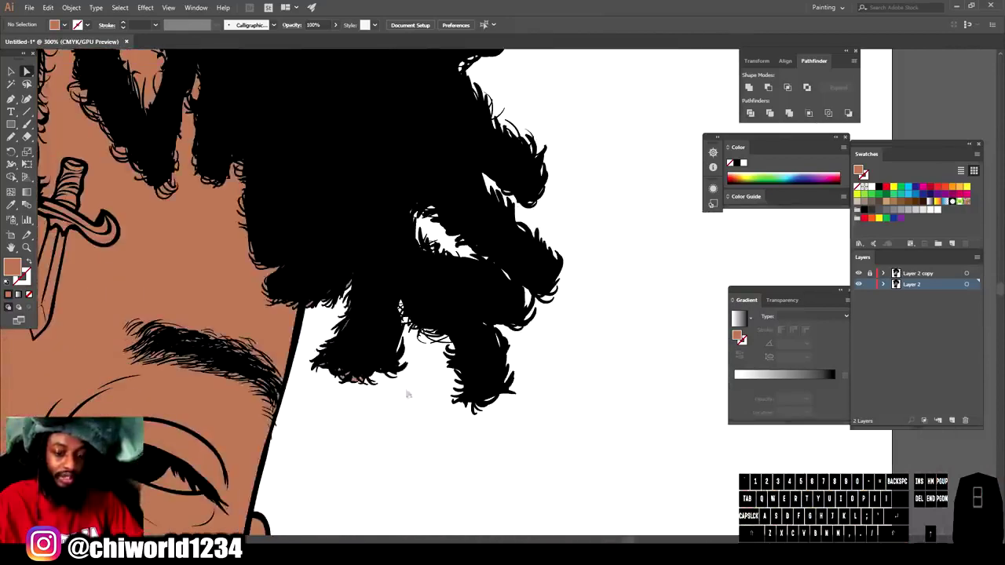
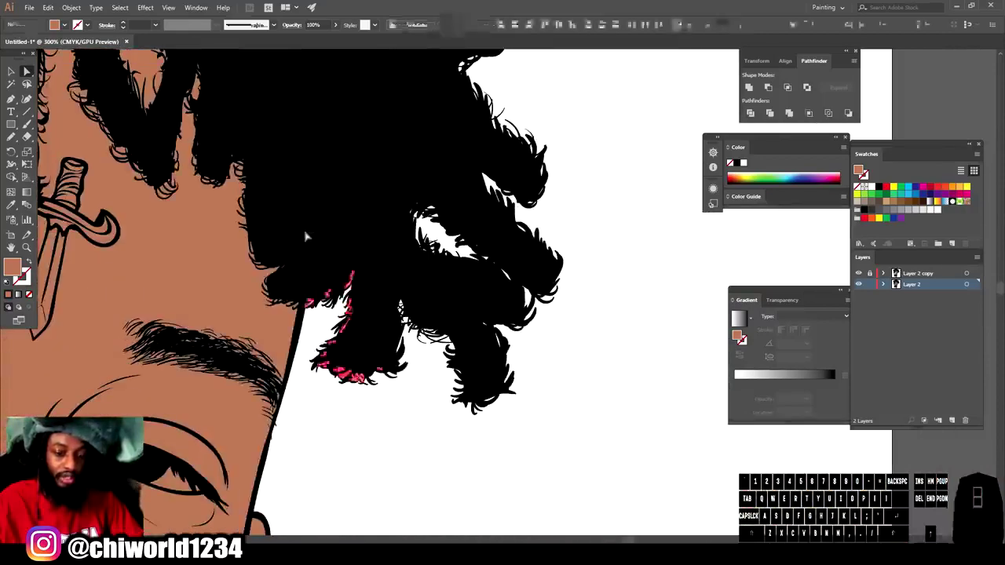
pyautogui.press('Delete')
pyautogui.press('-')
pyautogui.press('-')
pyautogui.scroll(3)
pyautogui.press('=')
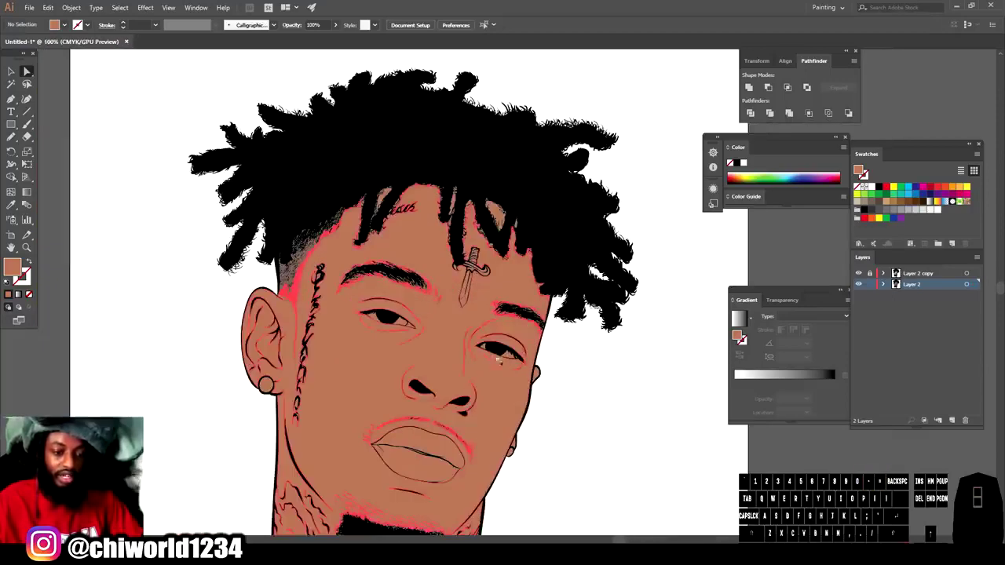
pyautogui.scroll(-3)
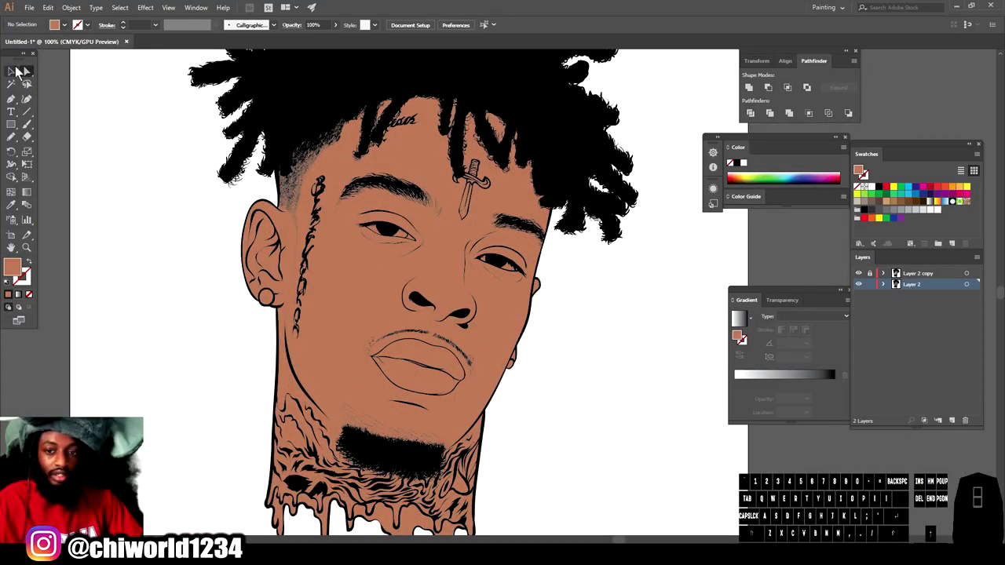
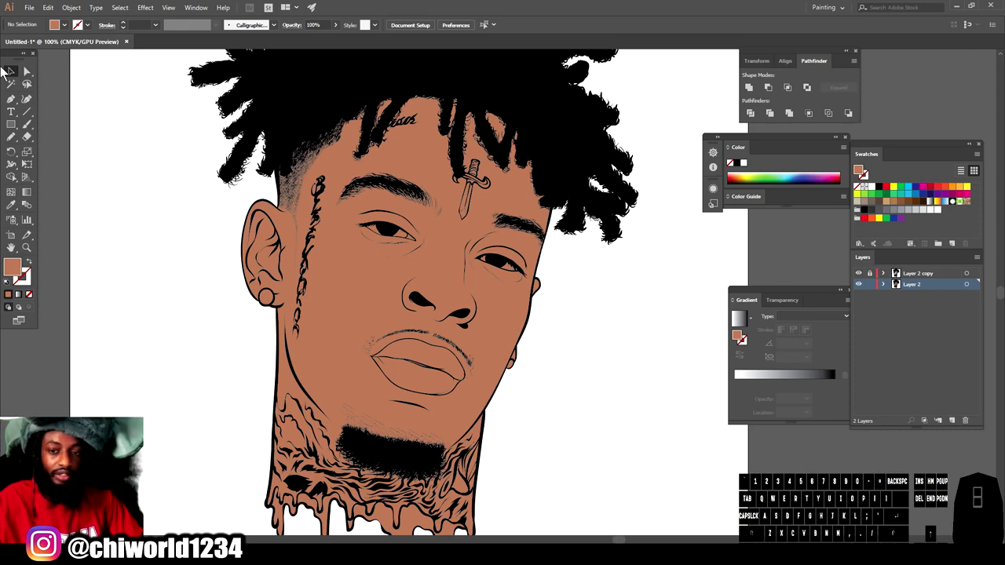
pyautogui.press('=')
pyautogui.press('=')
pyautogui.scroll(3)
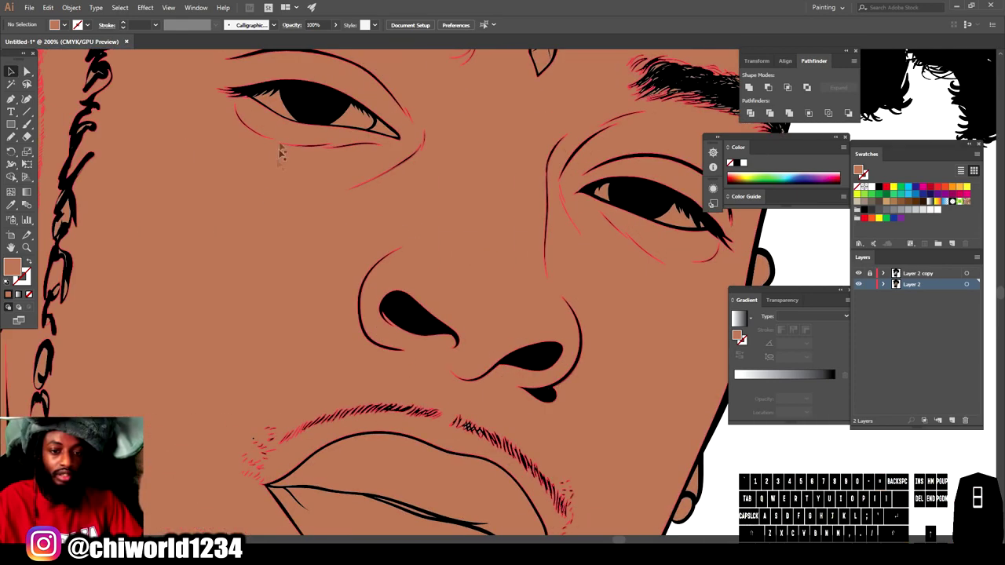
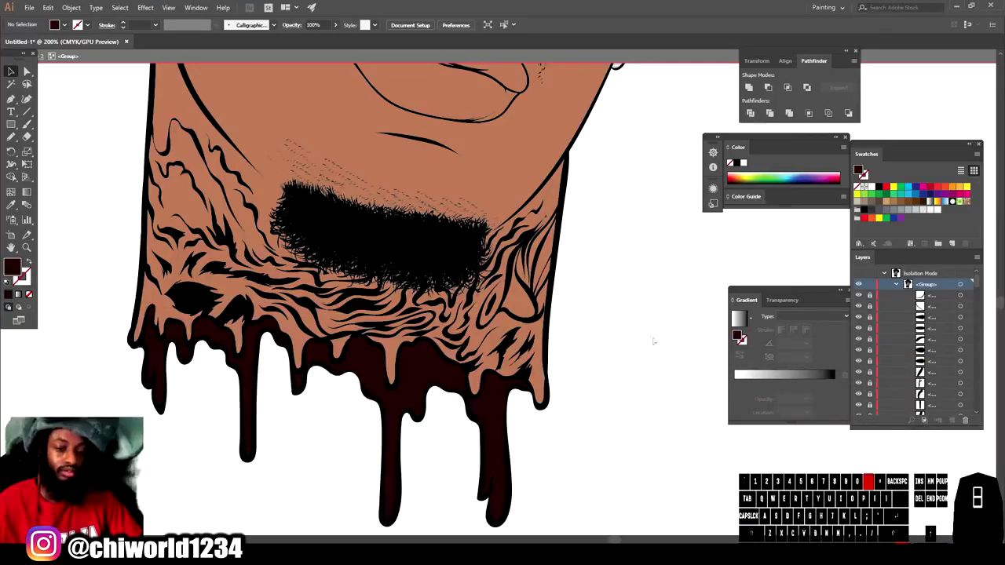
# - Zoom in close on the lips to prepare for recolouring them
pyautogui.press('-')
pyautogui.scroll(3)
pyautogui.press('=')
pyautogui.scroll(3)
pyautogui.scroll(3)
pyautogui.scroll(-3)
pyautogui.press('=')
pyautogui.scroll(3)
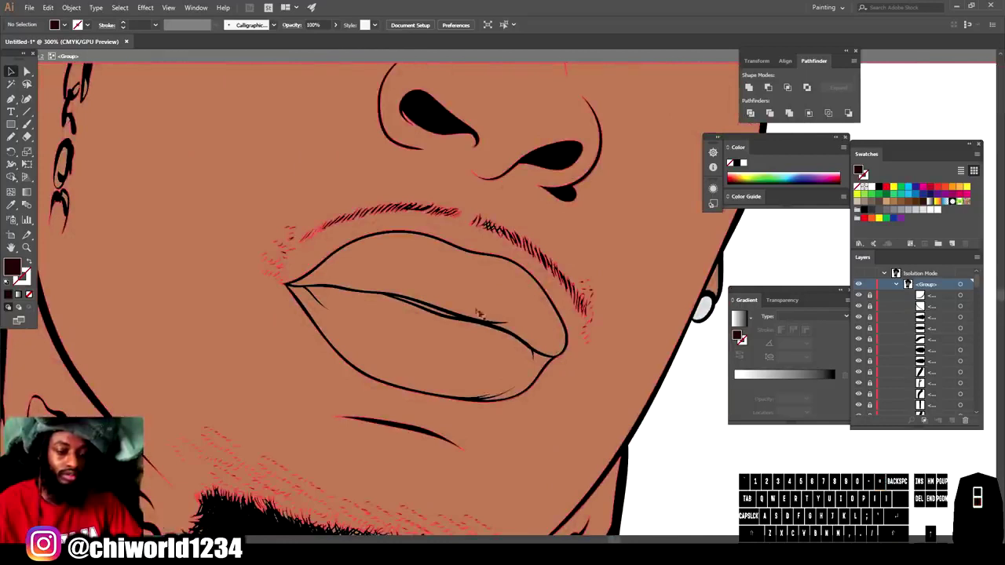
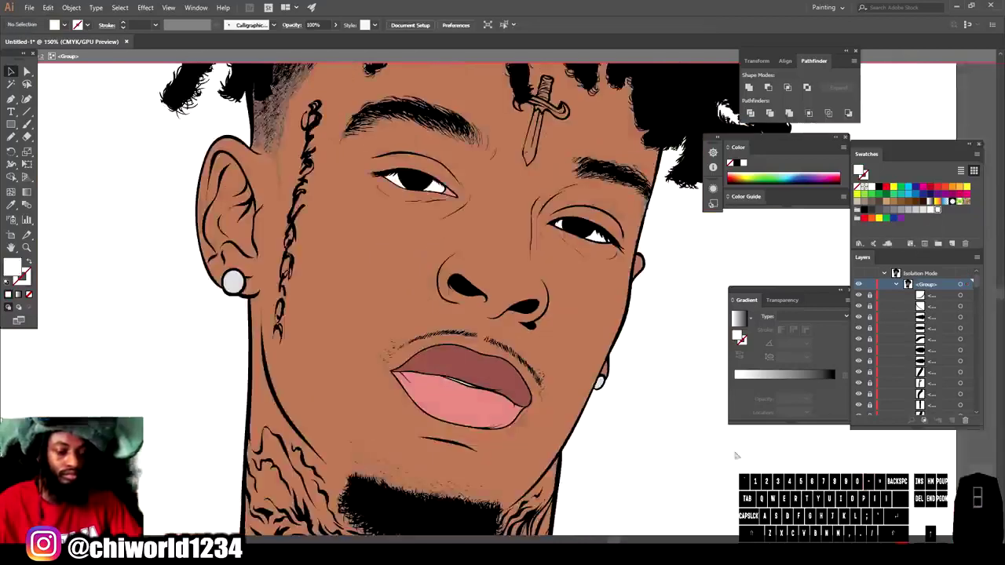
# - Zoom out to fit the whole artboard and view the two-tone lips in context
pyautogui.press('-')
pyautogui.scroll(3)
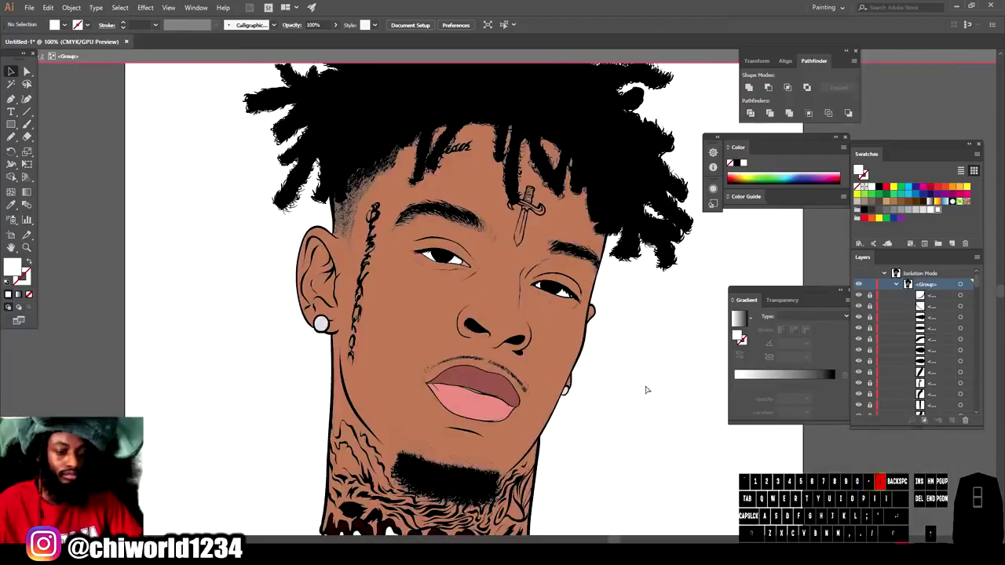
pyautogui.scroll(-3)
pyautogui.press('-')
pyautogui.scroll(-3)
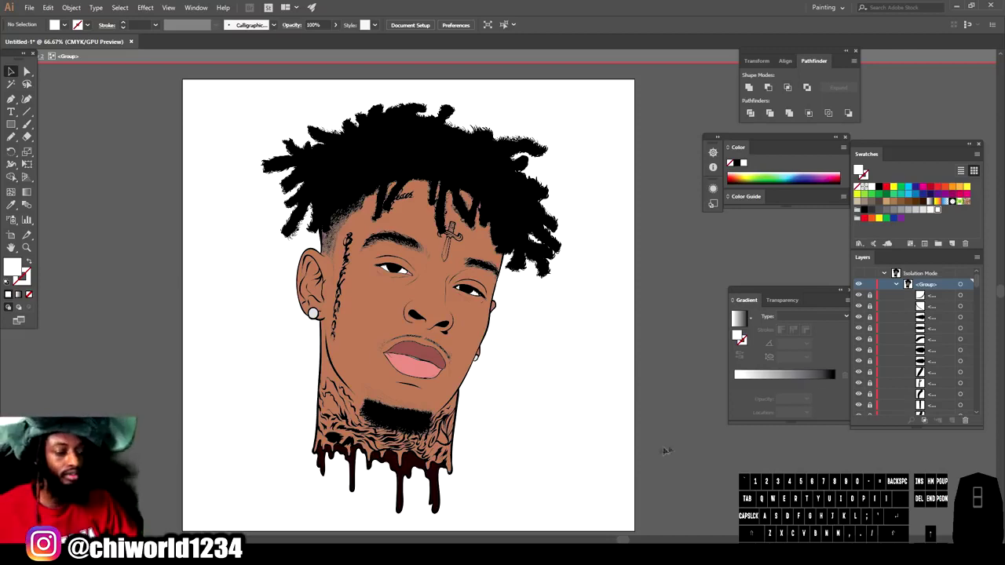
# - Exit group isolation, confirm the dark brown shadow colour, and zoom to the mouth and jaw
pyautogui.doubleClick(658, 440)
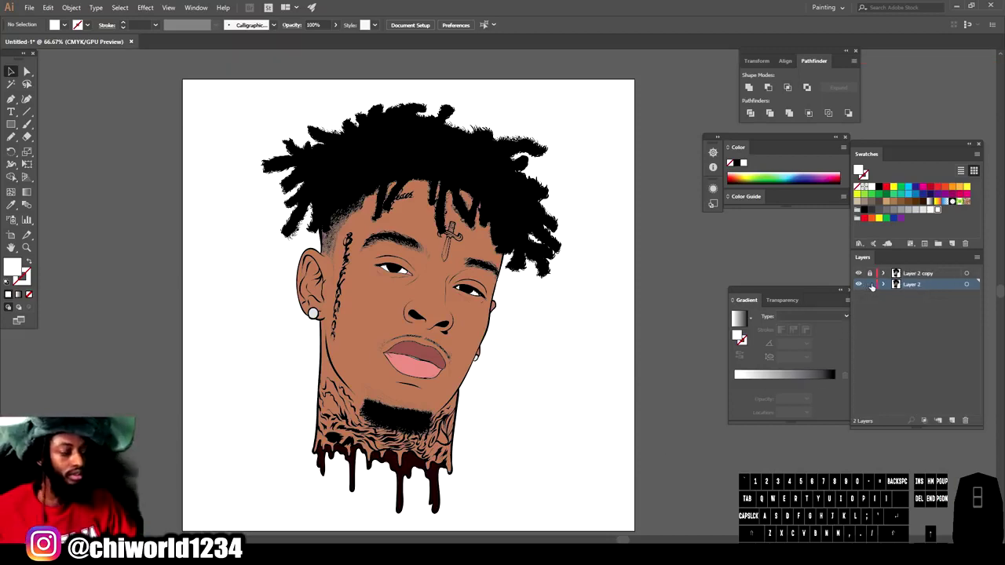
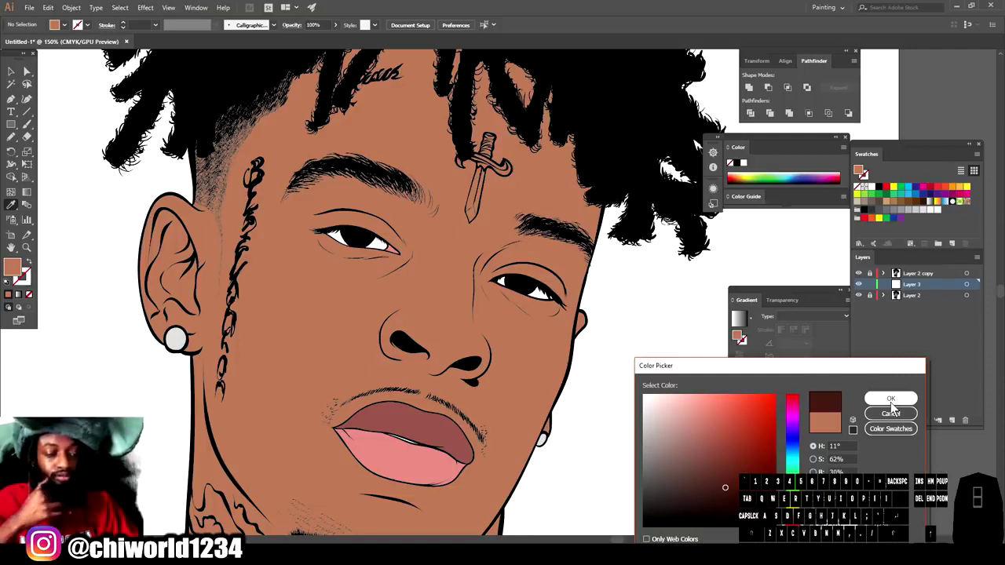
pyautogui.click(893, 407)
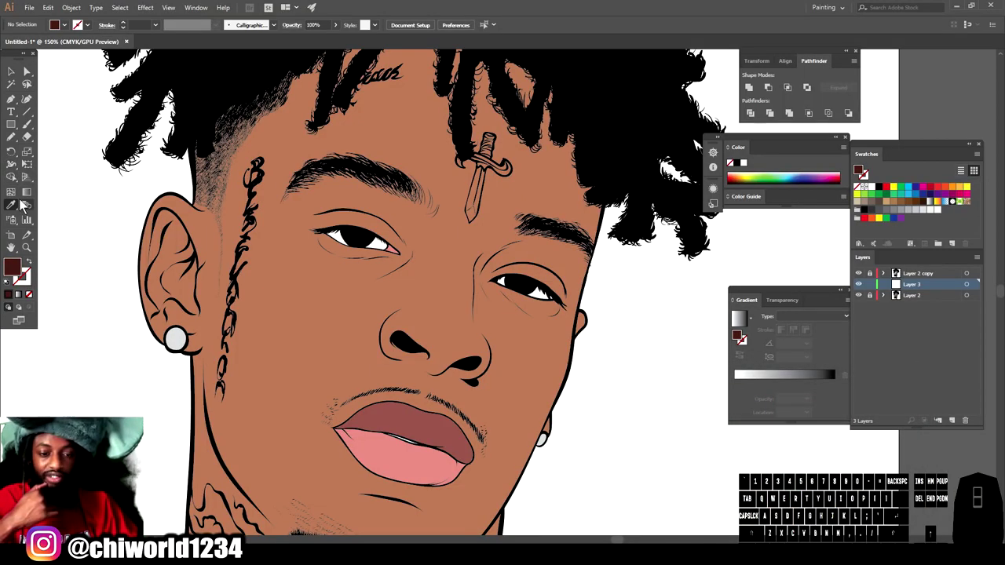
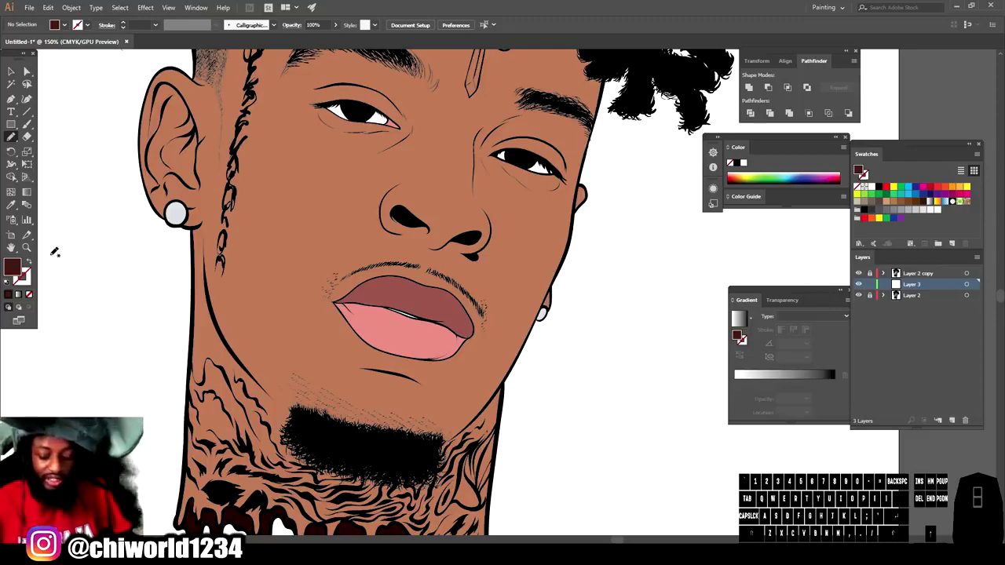
pyautogui.press('-')
pyautogui.press('=')
pyautogui.scroll(-3)
pyautogui.scroll(3)
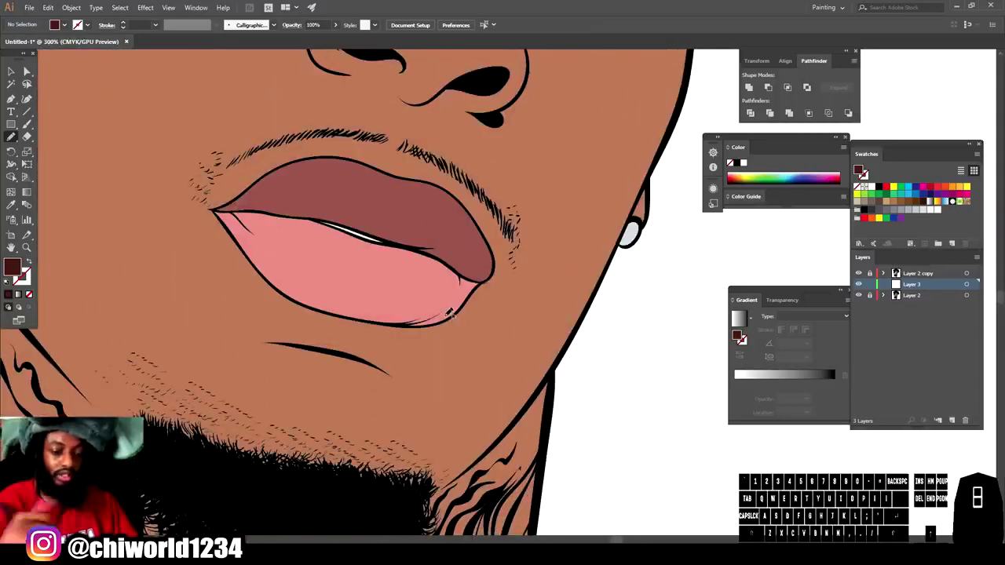
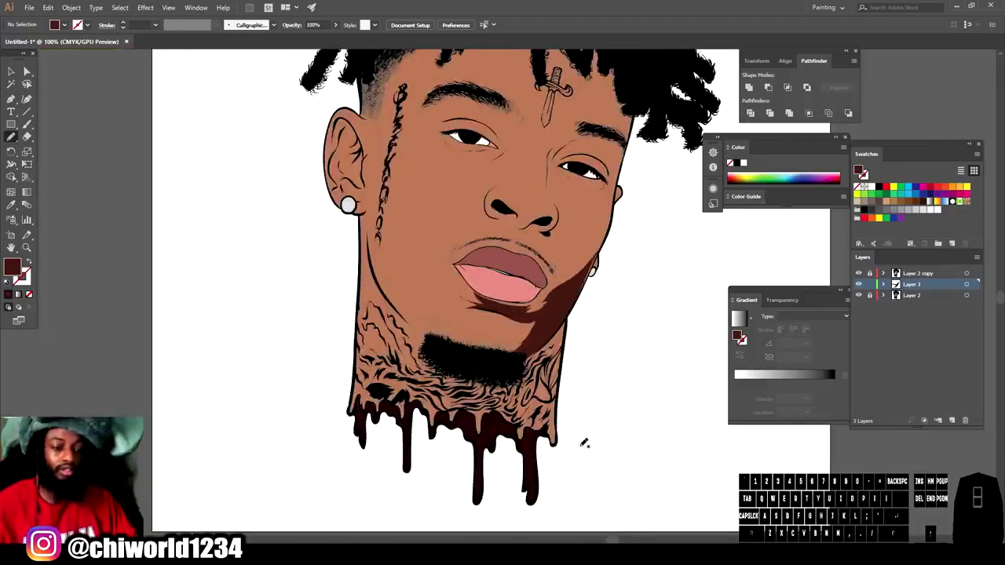
# - Zoom in close on the jawline shadow area
pyautogui.scroll(3)
pyautogui.press('=')
pyautogui.scroll(-3)
pyautogui.press('=')
pyautogui.press('=')
pyautogui.scroll(-3)
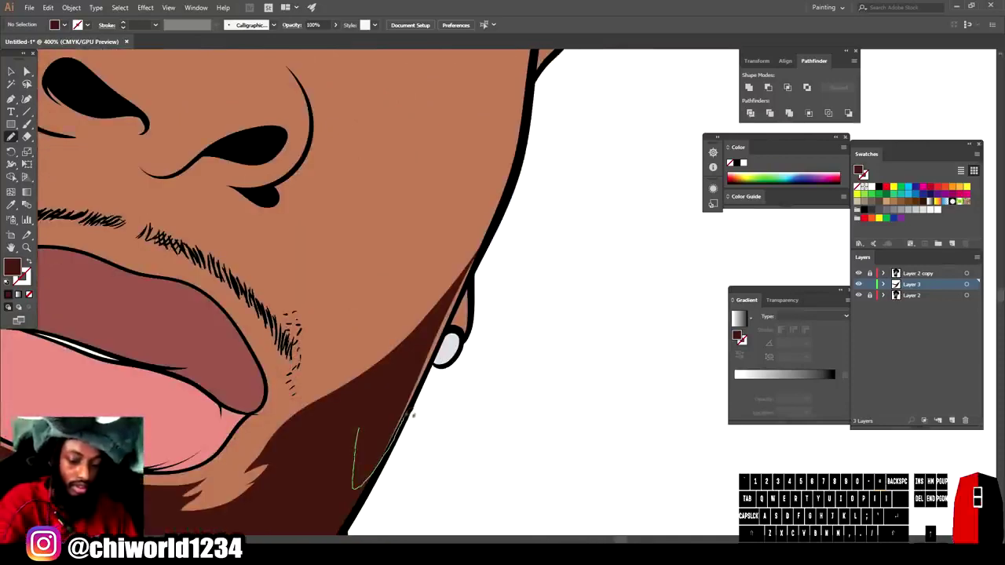
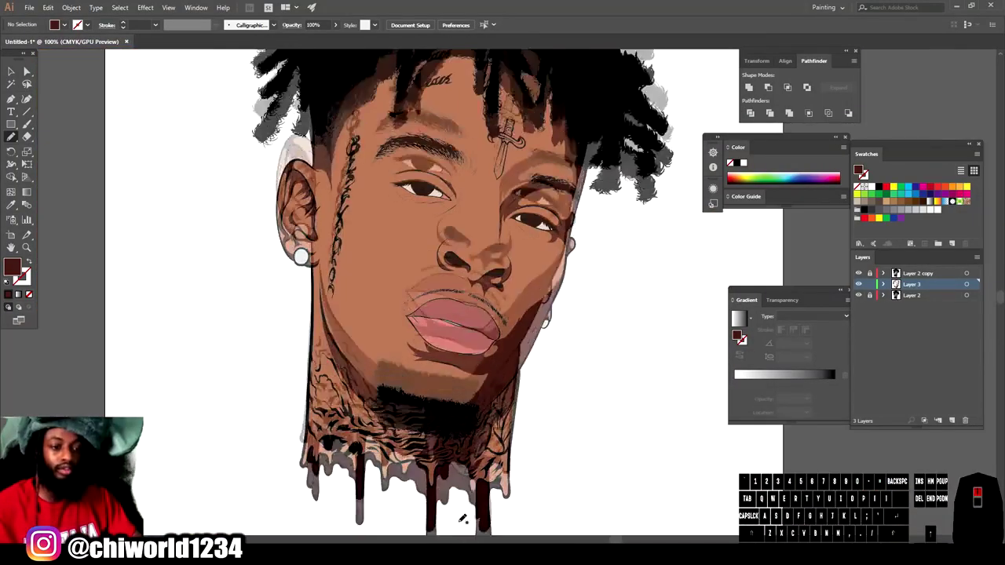
# - Zoom out to review the portrait, then back in on the face to inspect the brown shading
pyautogui.scroll(3)
pyautogui.press('-')
pyautogui.scroll(-3)
pyautogui.scroll(-3)
pyautogui.press('=')
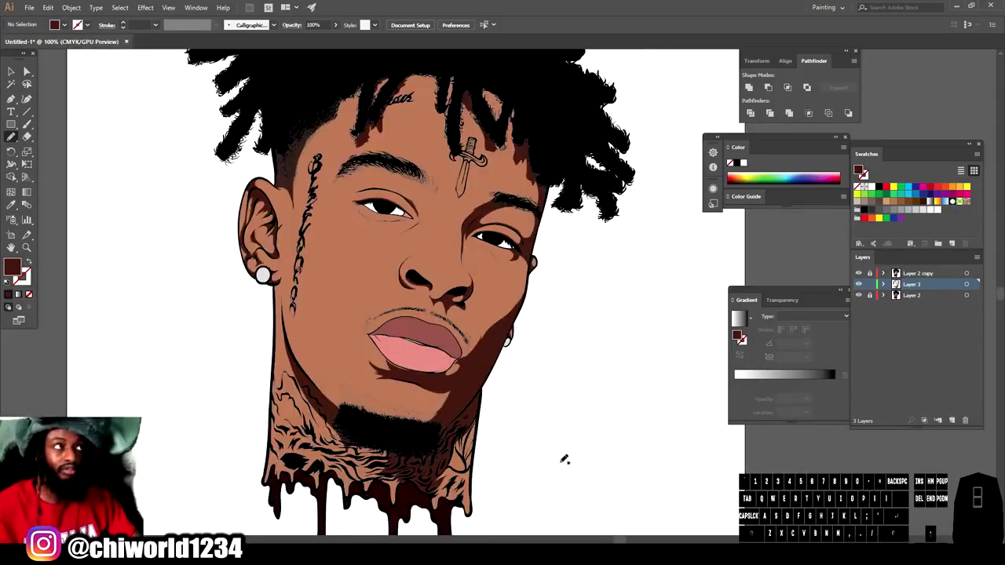
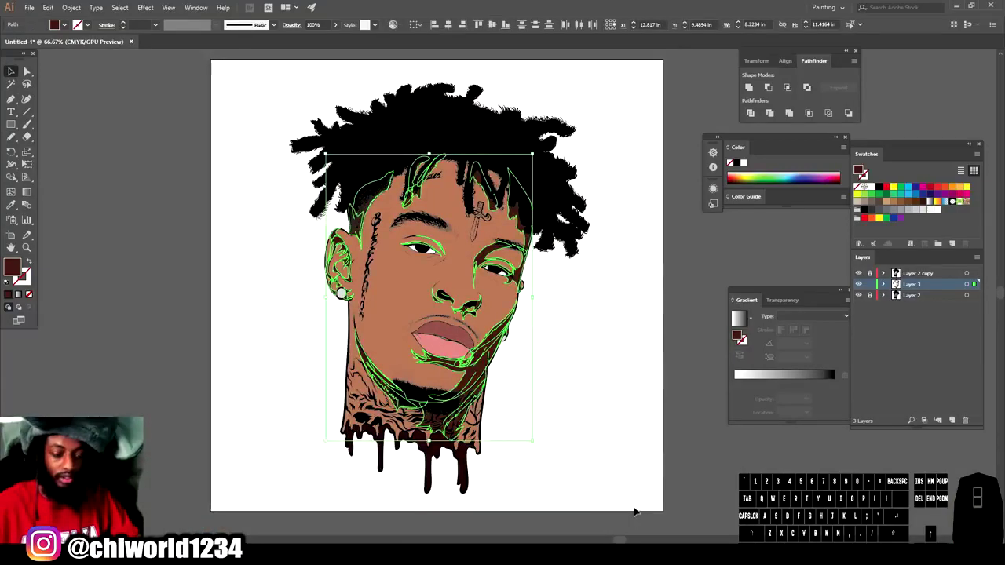
pyautogui.press('=')
pyautogui.scroll(-3)
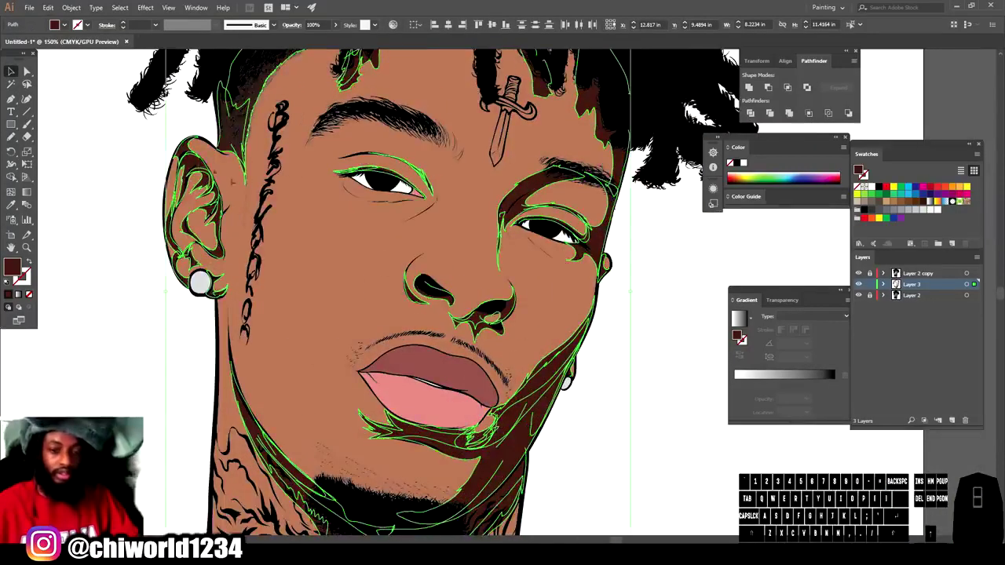
# - In Recolor Artwork, adjust the shadow colour's saturation and set brightness around 30%
pyautogui.click(52, 13)
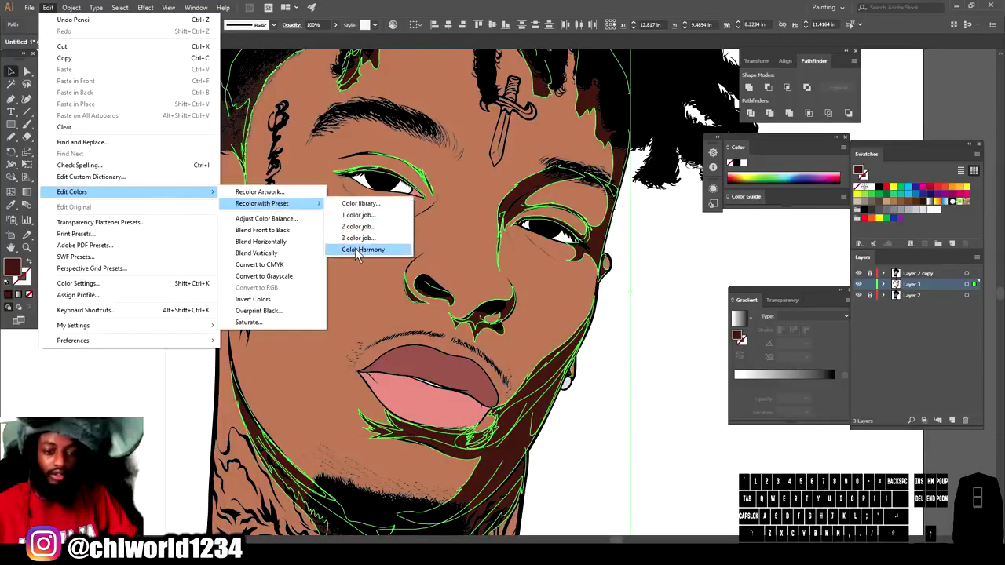
pyautogui.click(359, 253)
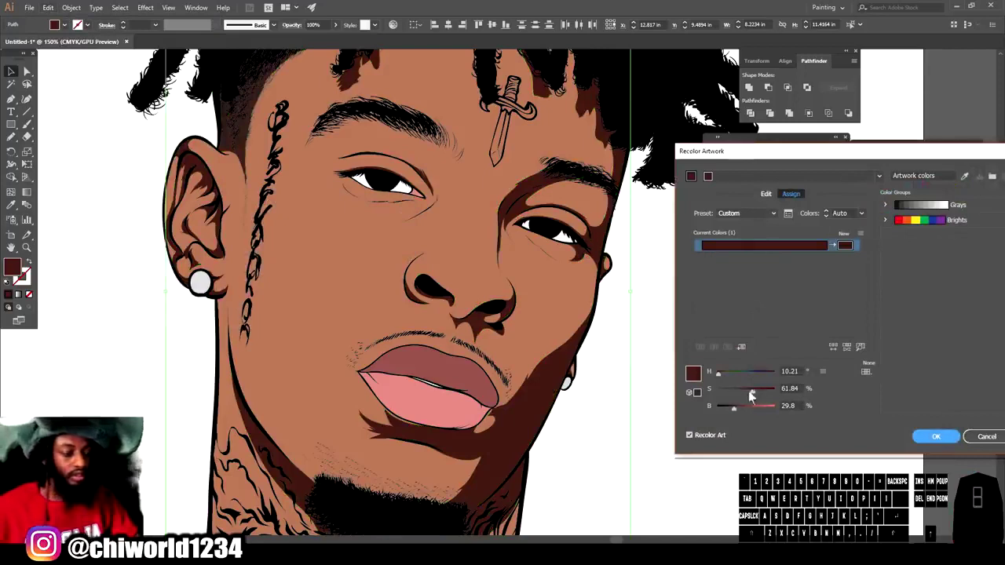
pyautogui.moveTo(752, 399); pyautogui.dragTo(739, 410)
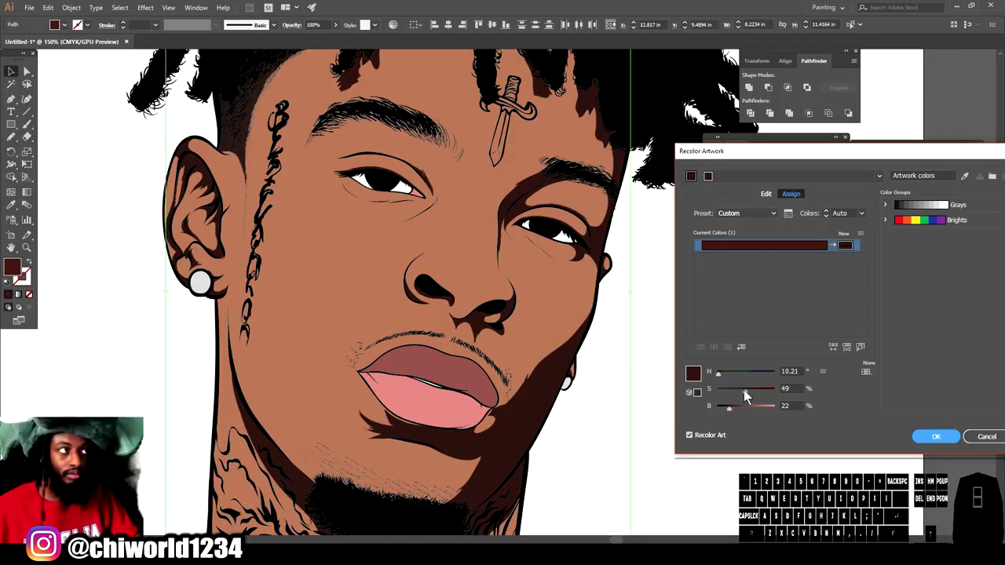
pyautogui.click(757, 397)
pyautogui.click(738, 415)
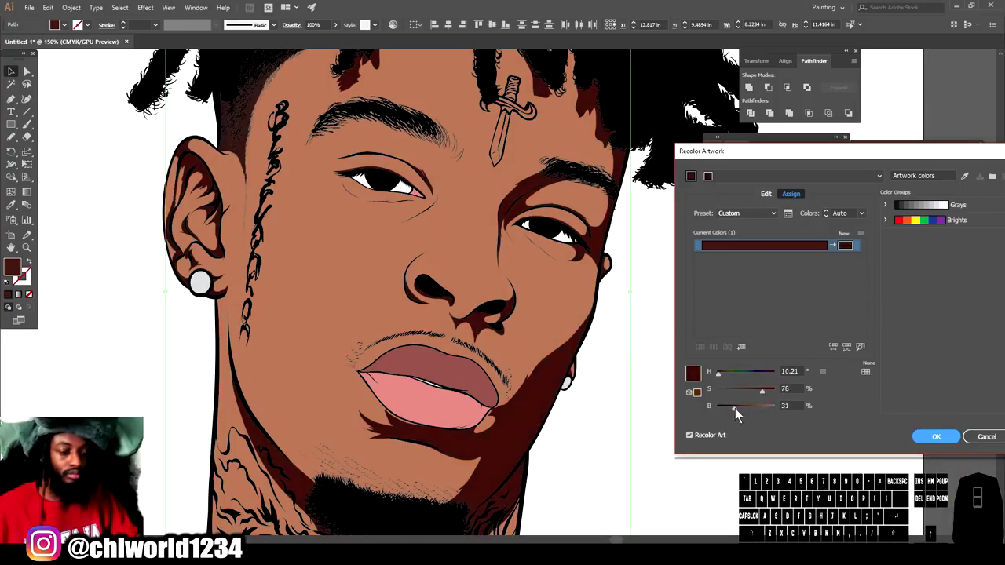
pyautogui.click(740, 416)
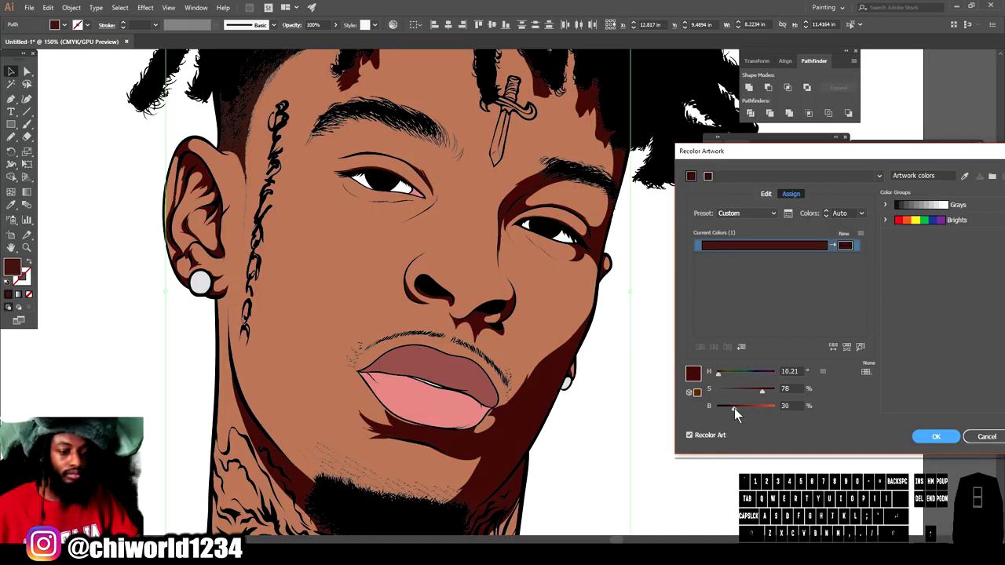
pyautogui.click(749, 397)
pyautogui.click(747, 398)
pyautogui.click(749, 398)
pyautogui.click(749, 401)
# - Settle the shadow saturation near 66%, apply the recolour and zoom out to review
pyautogui.moveTo(751, 401); pyautogui.dragTo(741, 411)
pyautogui.moveTo(740, 415); pyautogui.dragTo(741, 412)
pyautogui.moveTo(740, 413); pyautogui.dragTo(850, 390)
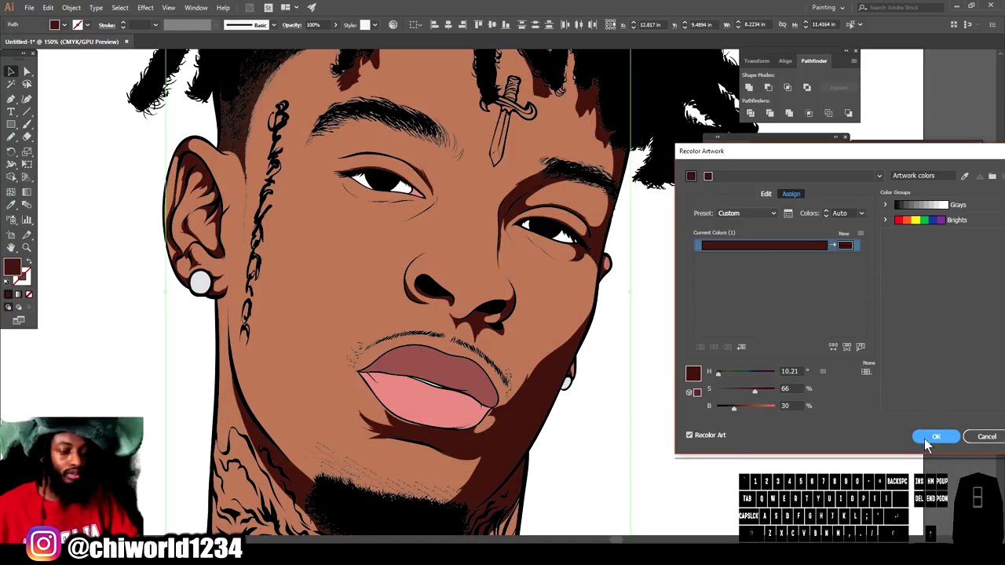
pyautogui.click(760, 398)
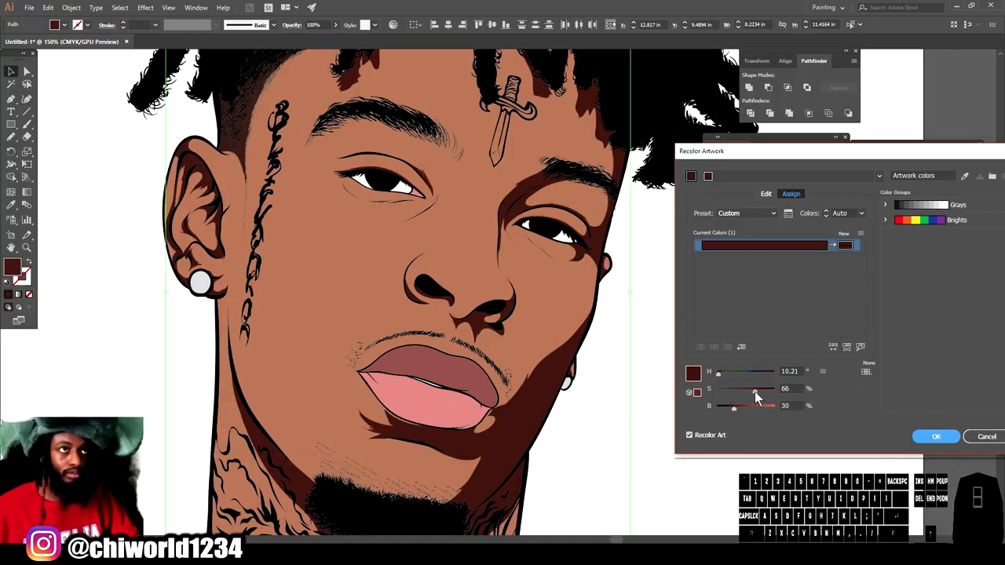
pyautogui.click(941, 438)
pyautogui.press('-')
pyautogui.press('-')
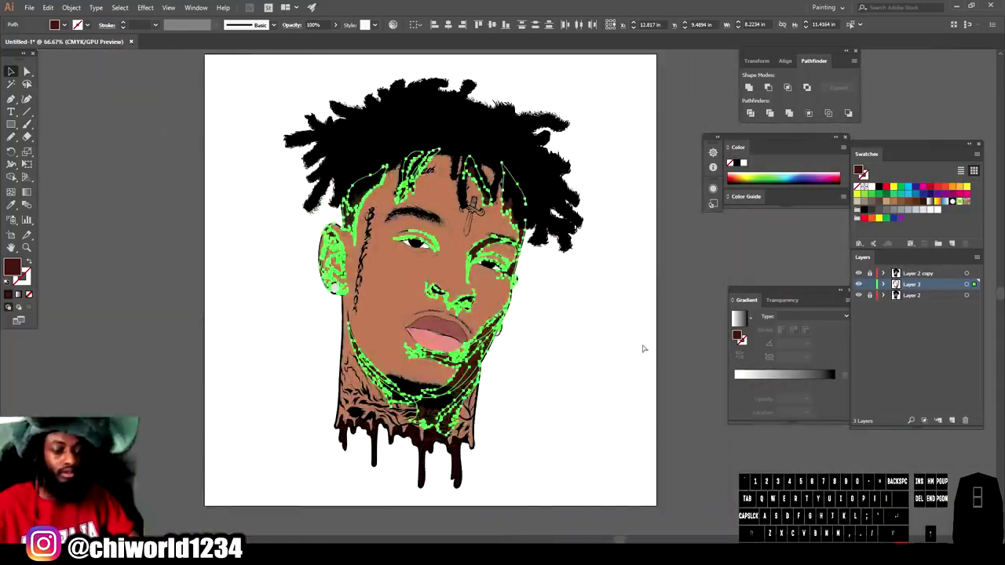
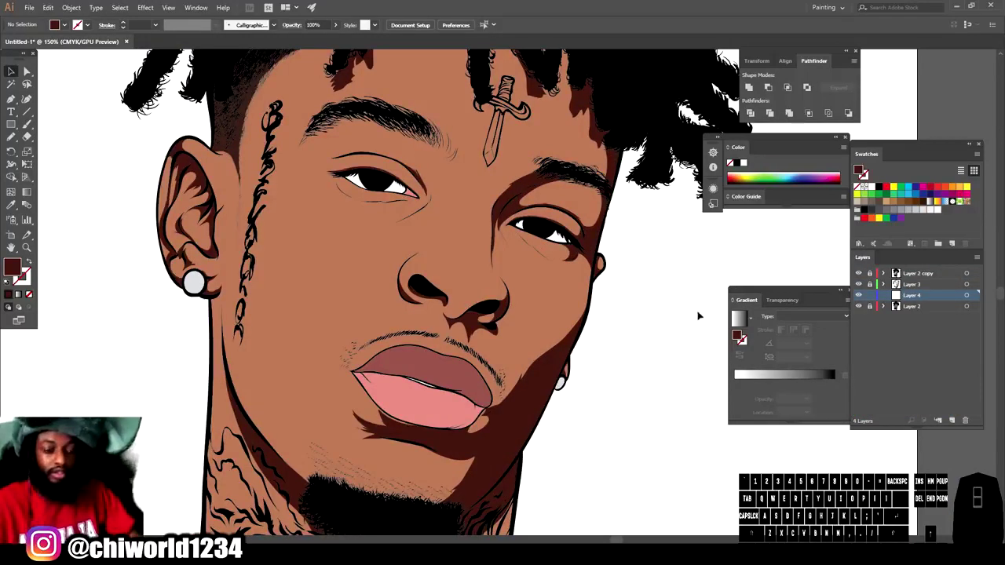
# - Zoom in on the lower face before painting brush detail on the new layer
pyautogui.scroll(-3)
pyautogui.press('=')
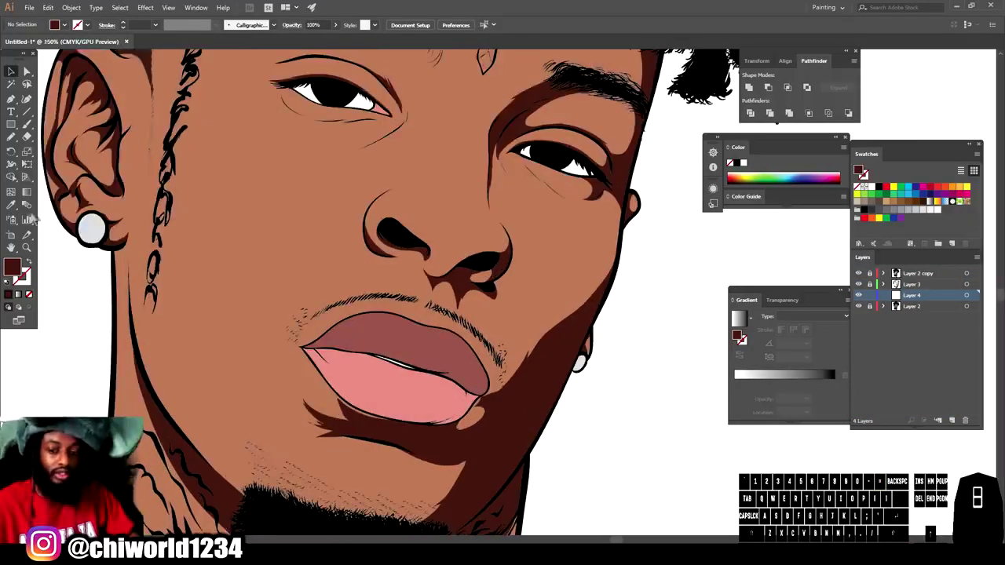
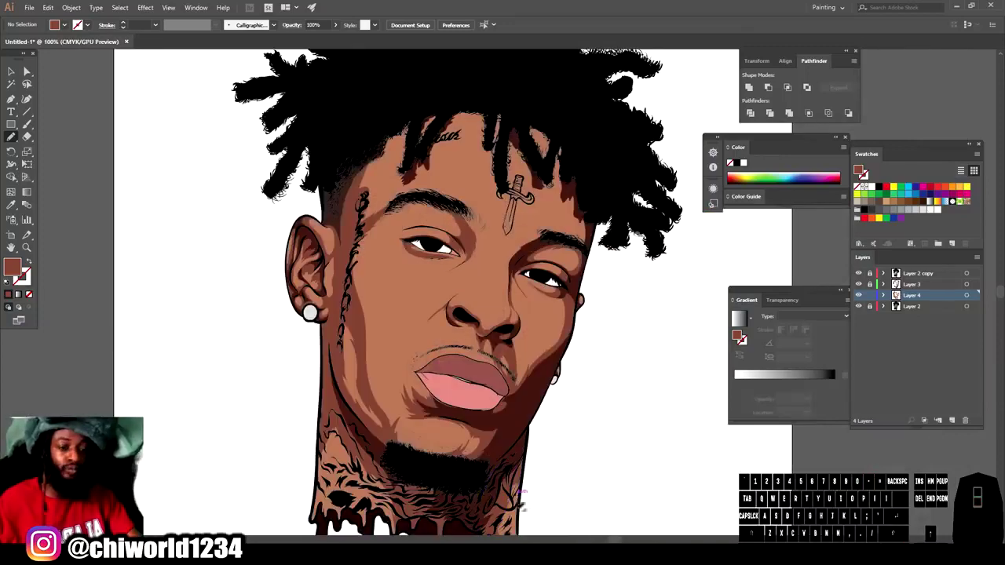
# - In Recolor Artwork set Colors to All and raise the skin tone's saturation, then select the darkest shadow
pyautogui.press('-')
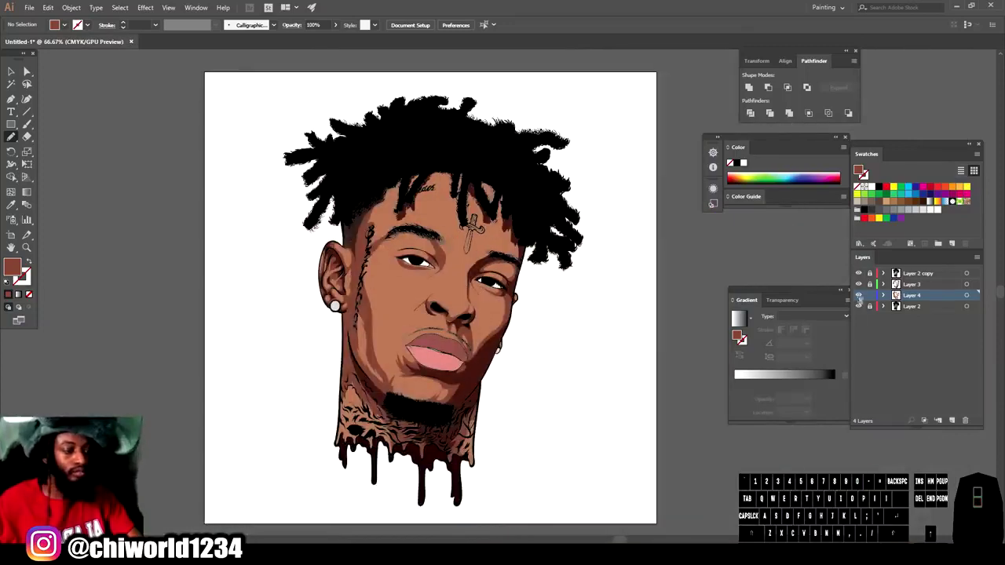
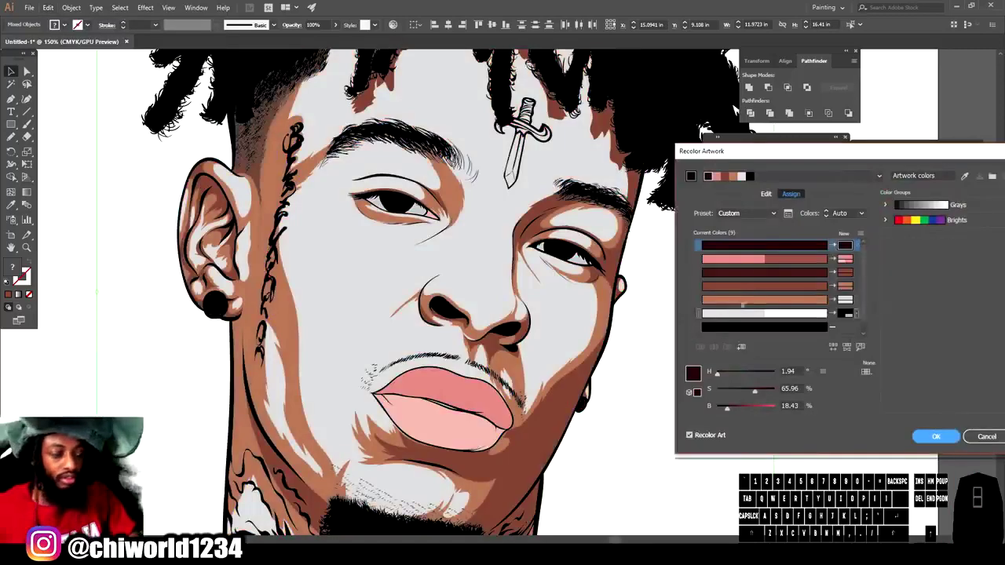
pyautogui.click(864, 220)
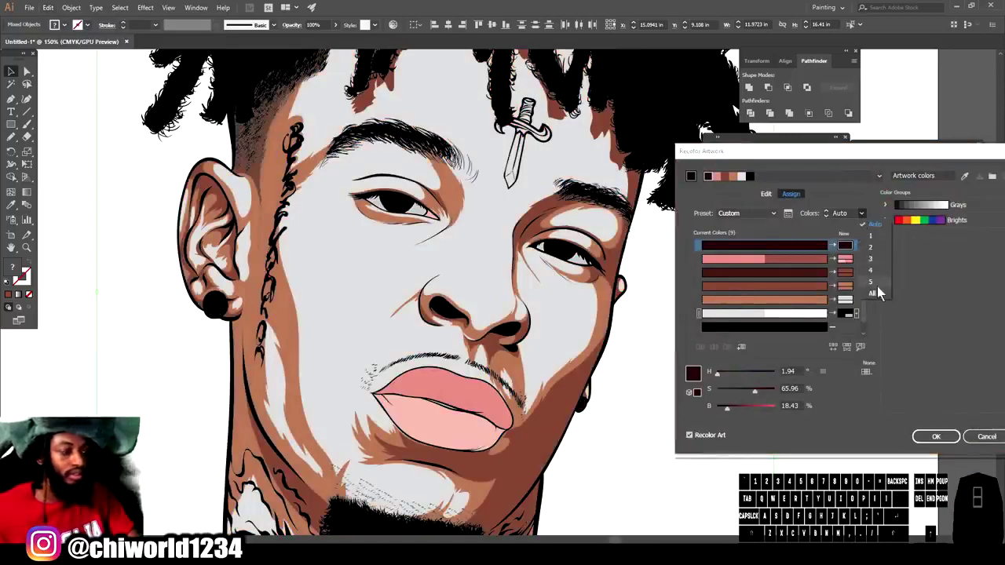
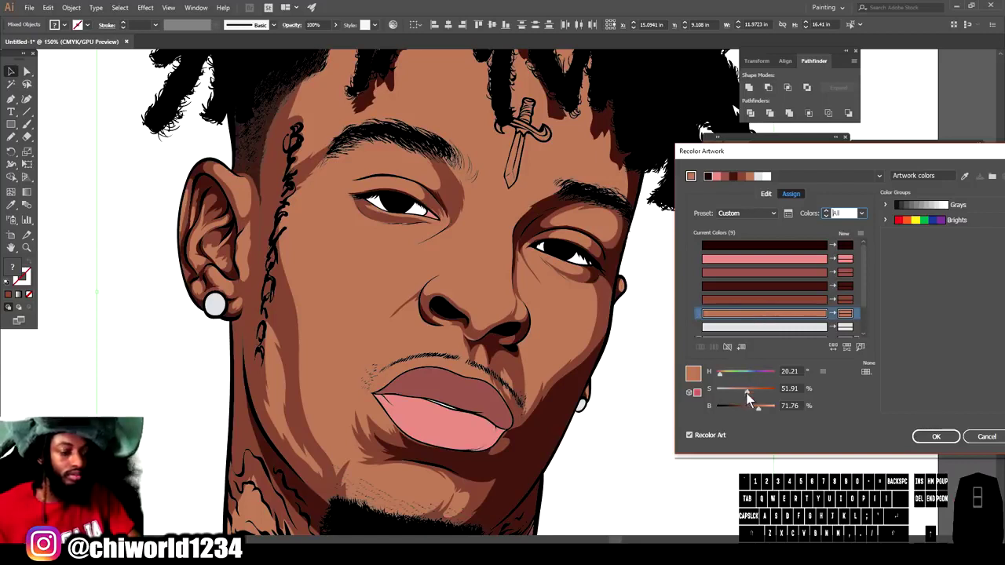
pyautogui.click(752, 397)
pyautogui.click(754, 400)
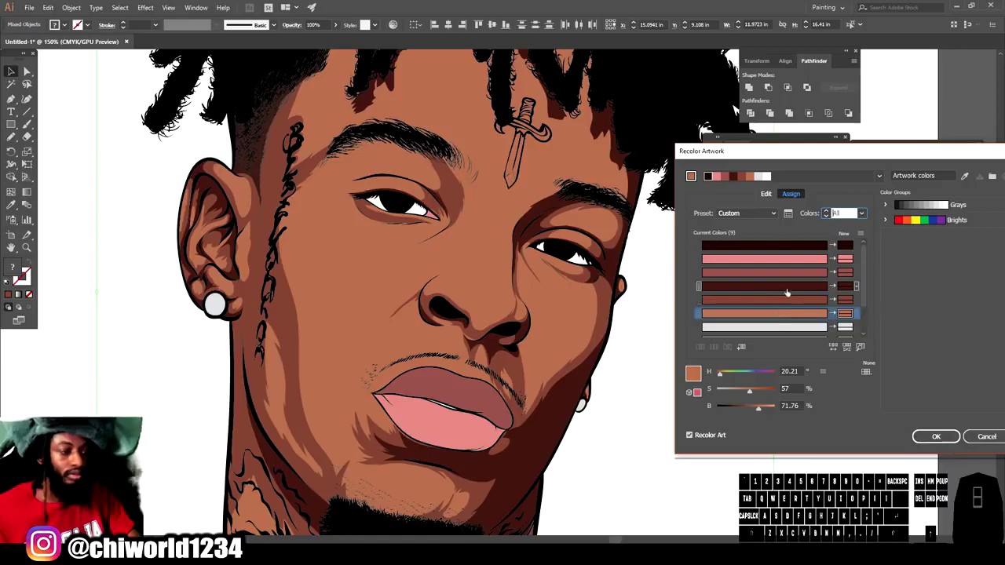
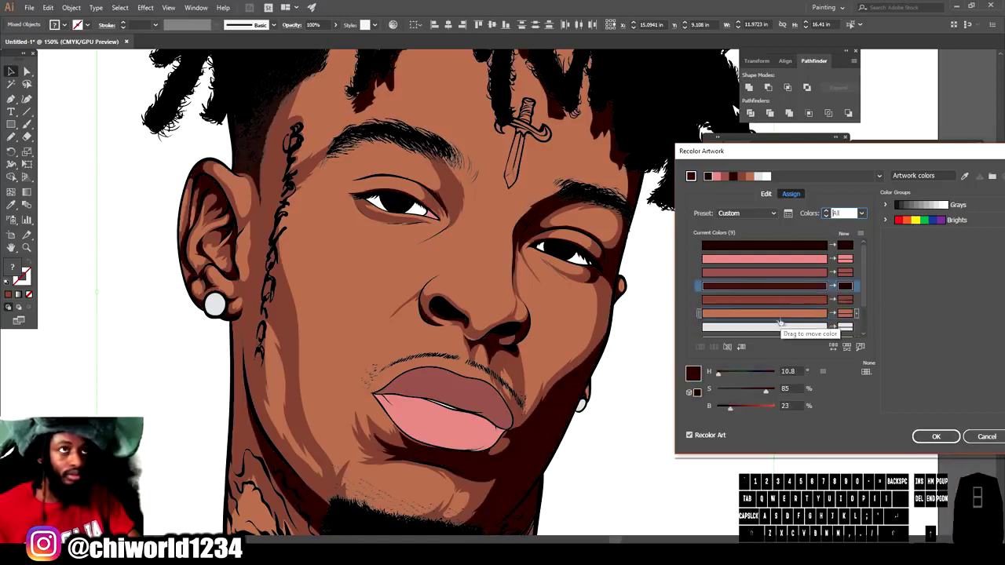
pyautogui.doubleClick(753, 398)
pyautogui.click(752, 414)
pyautogui.doubleClick(746, 416)
# - Shift the mid-brown shadow toward red and make it more saturated
pyautogui.click(757, 396)
pyautogui.click(759, 397)
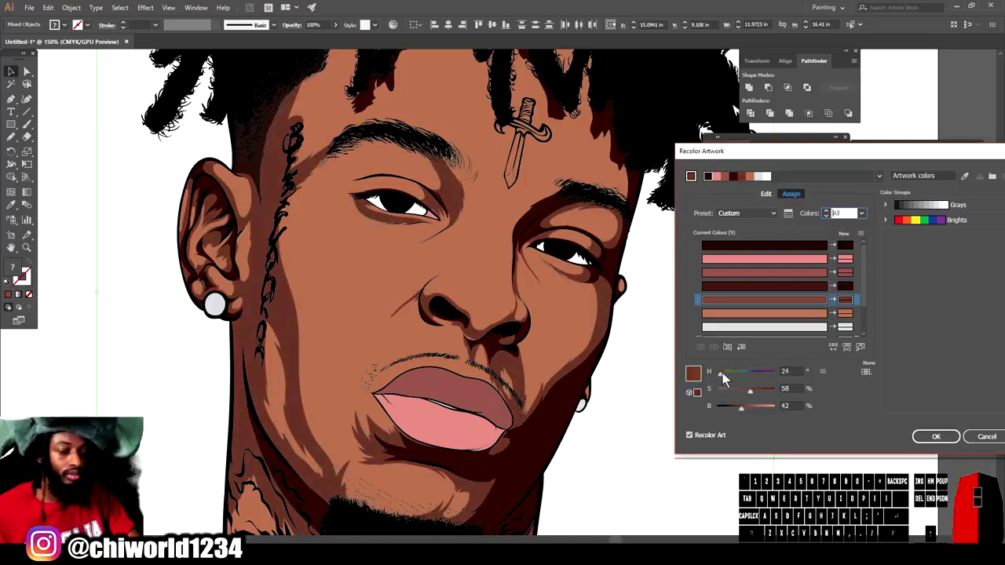
pyautogui.click(726, 378)
pyautogui.click(757, 396)
pyautogui.click(724, 381)
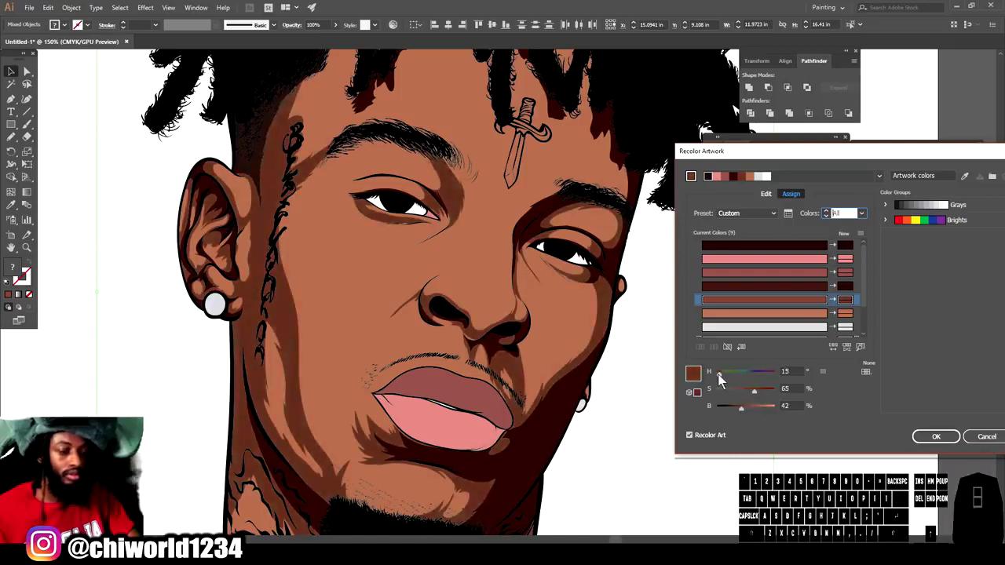
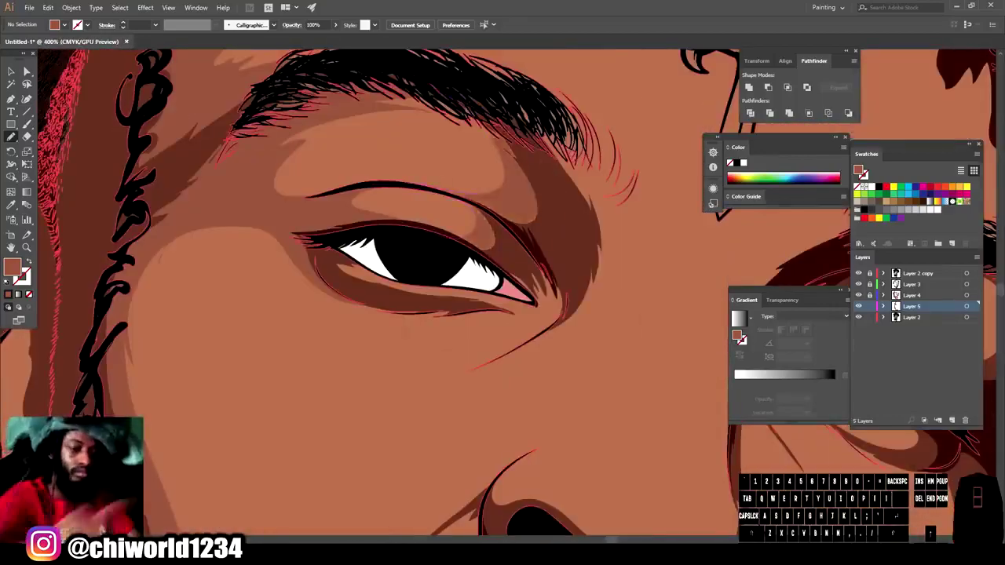
# - Zoom out from the eye and reframe the cheek and temple for the red rim-light strokes
pyautogui.press('ctrl+-')
pyautogui.press('ctrl+-')
pyautogui.press('ctrl+=')
pyautogui.press('-')
pyautogui.scroll(-3)
pyautogui.press('=')
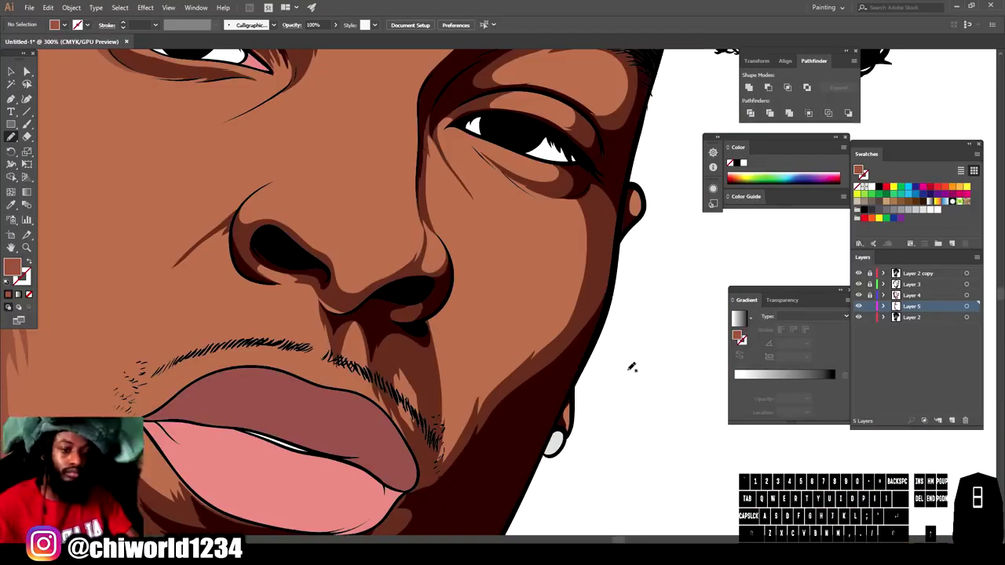
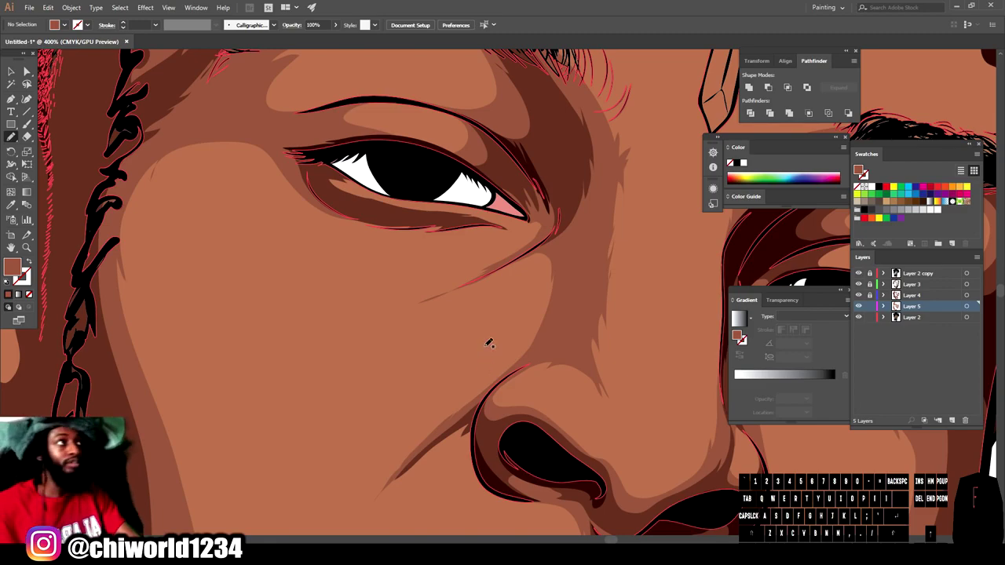
# - Zoom out to review the rim-light strokes, then zoom closely back in on the eye
pyautogui.press('-')
pyautogui.press('-')
pyautogui.press('-')
pyautogui.scroll(-3)
pyautogui.press('=')
pyautogui.scroll(3)
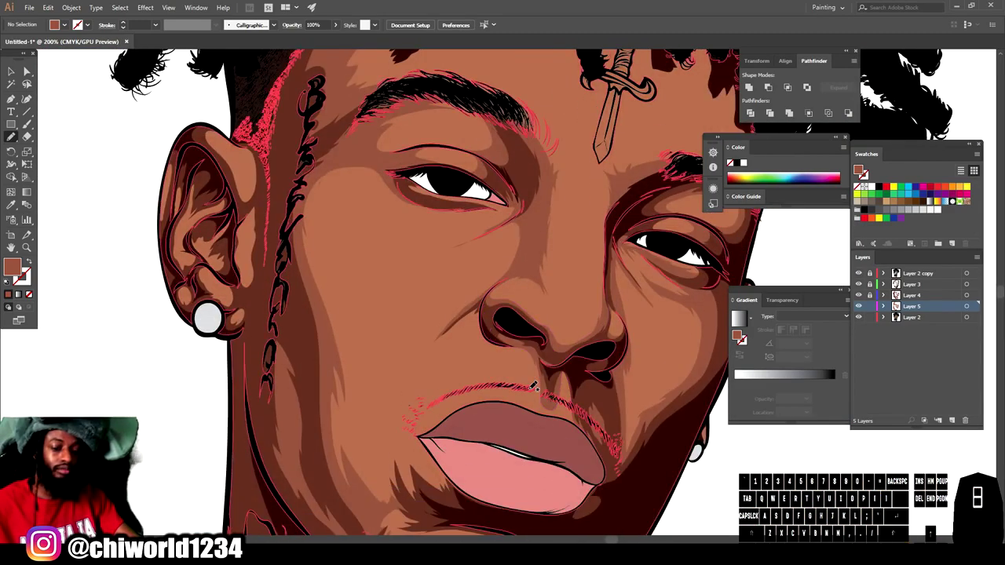
pyautogui.press('-')
pyautogui.scroll(3)
pyautogui.press('=')
pyautogui.scroll(-3)
pyautogui.press('=')
pyautogui.scroll(3)
pyautogui.press('=')
pyautogui.scroll(3)
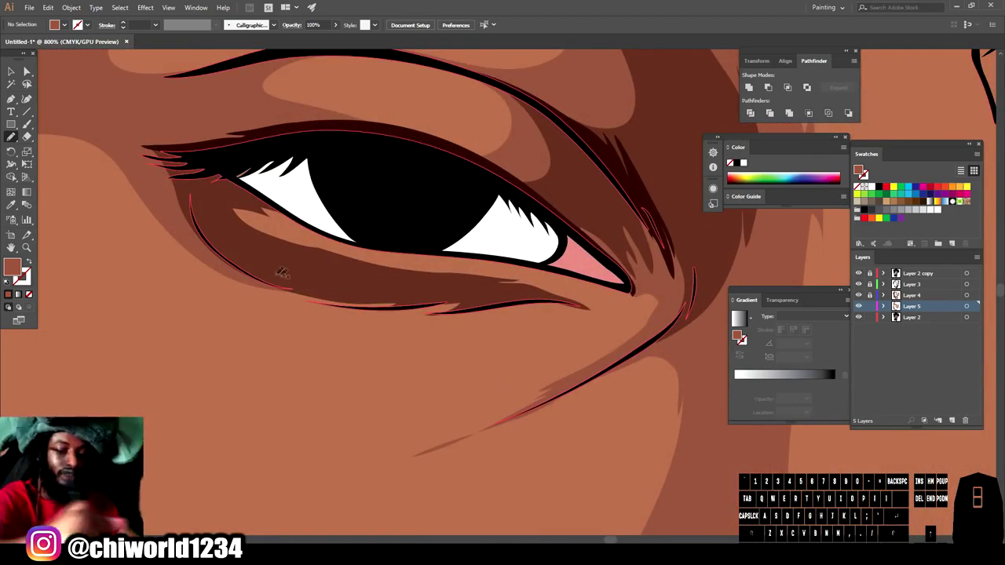
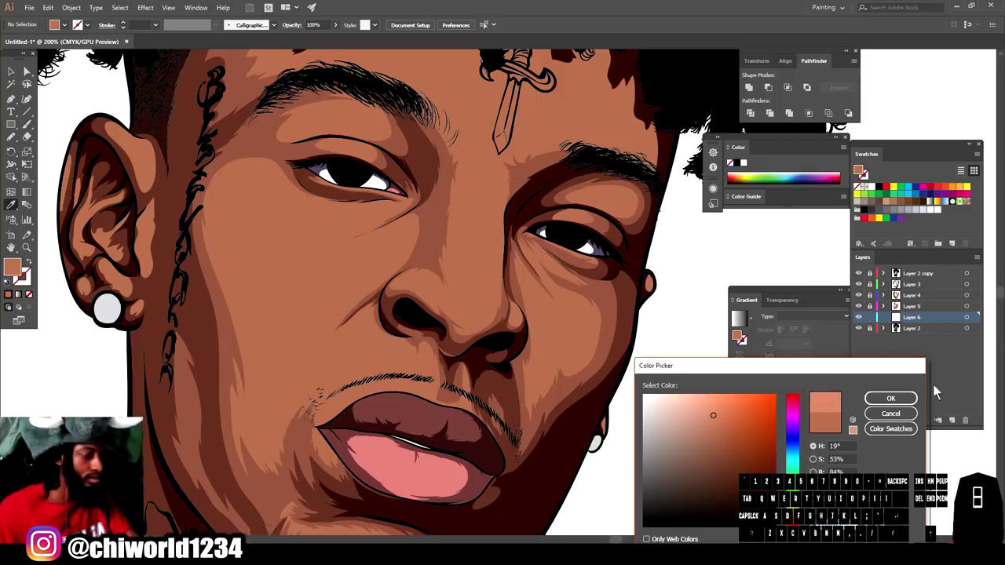
# - Confirm the orange-brown skin tone in the Color Picker and pick the painting tool
pyautogui.click(901, 402)
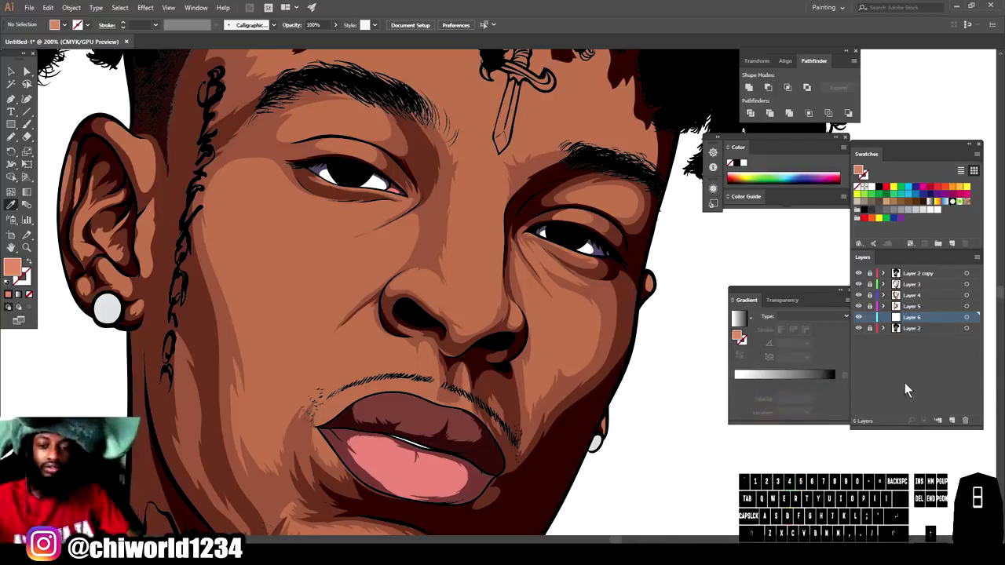
pyautogui.click(11, 144)
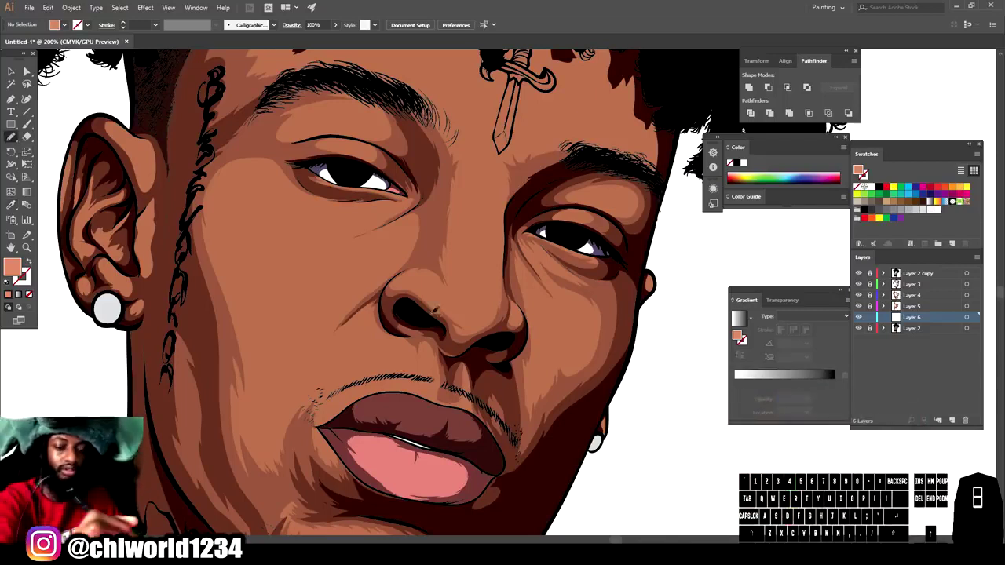
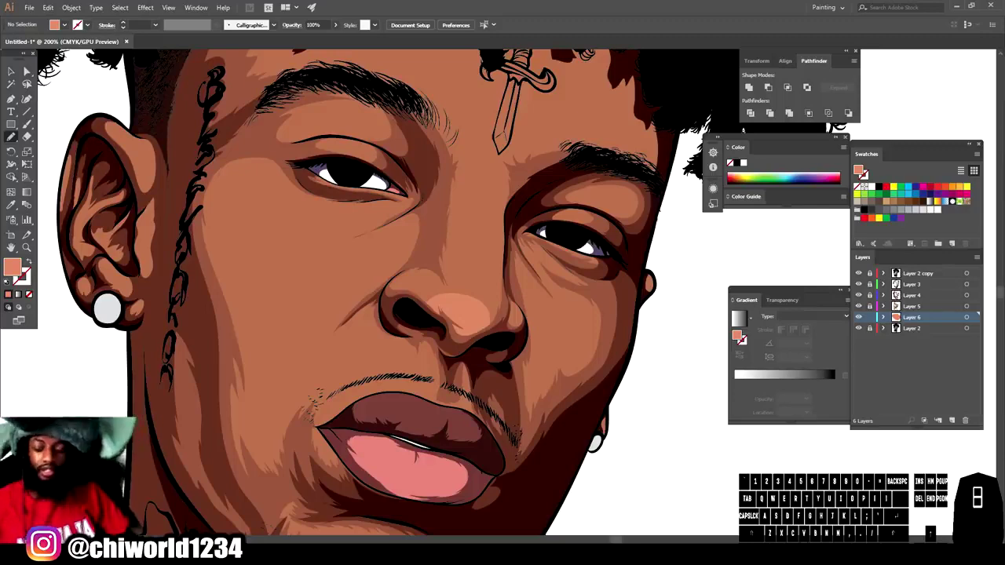
pyautogui.press('z')
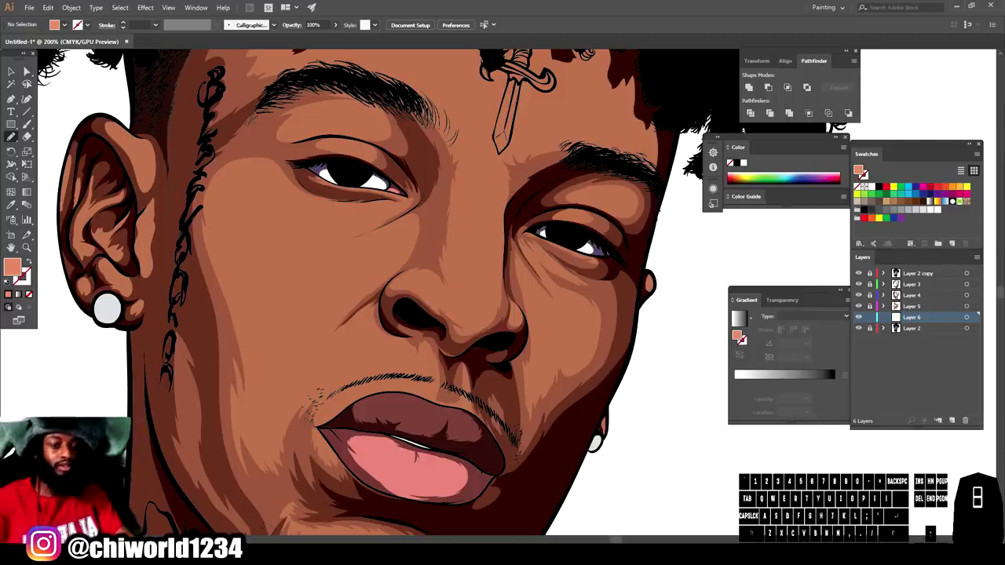
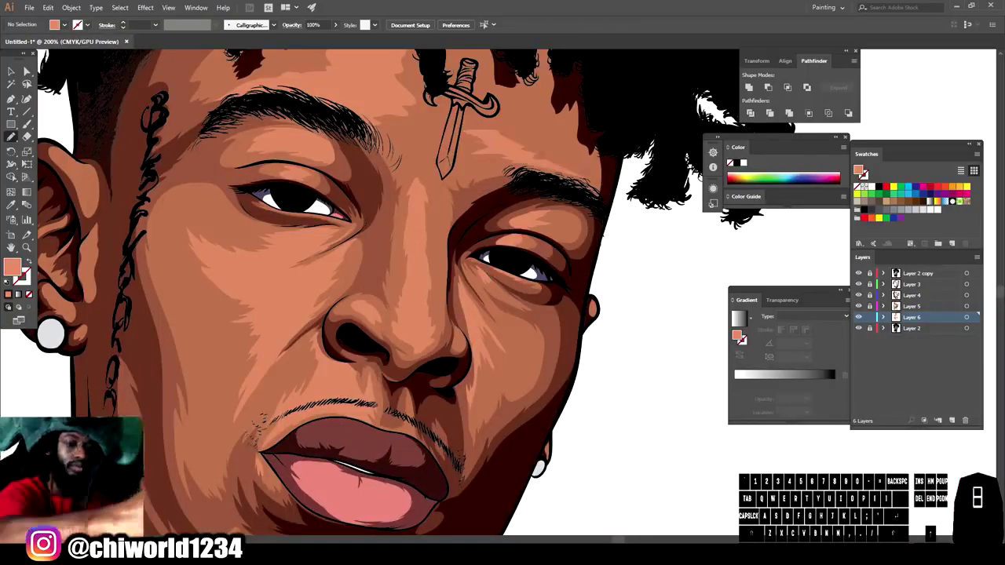
# - Zoom out to check the salmon highlights across the whole portrait, then back in on the face
pyautogui.press('=')
pyautogui.scroll(3)
pyautogui.press('-')
pyautogui.press('-')
pyautogui.press('=')
pyautogui.scroll(3)
pyautogui.press('=')
pyautogui.scroll(-3)
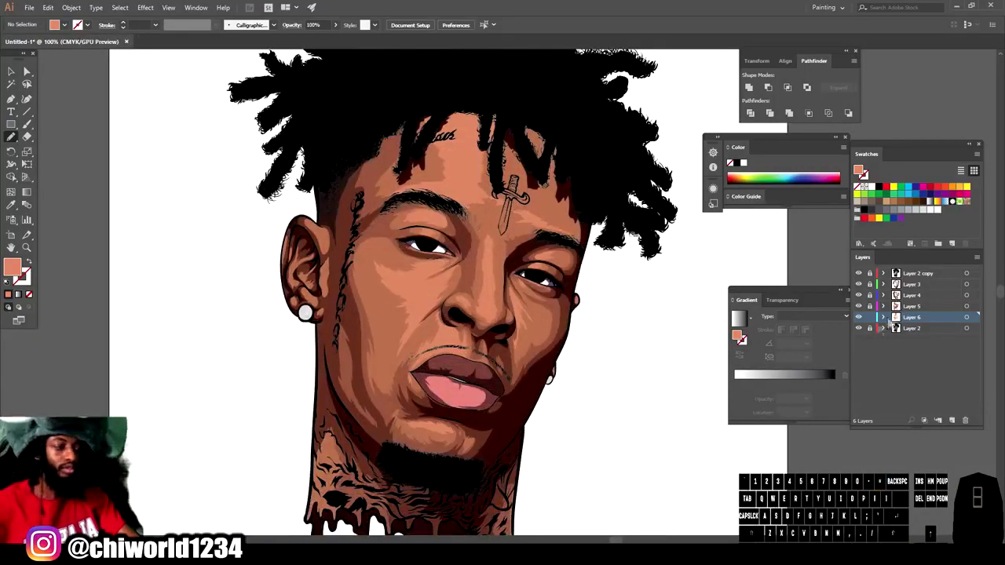
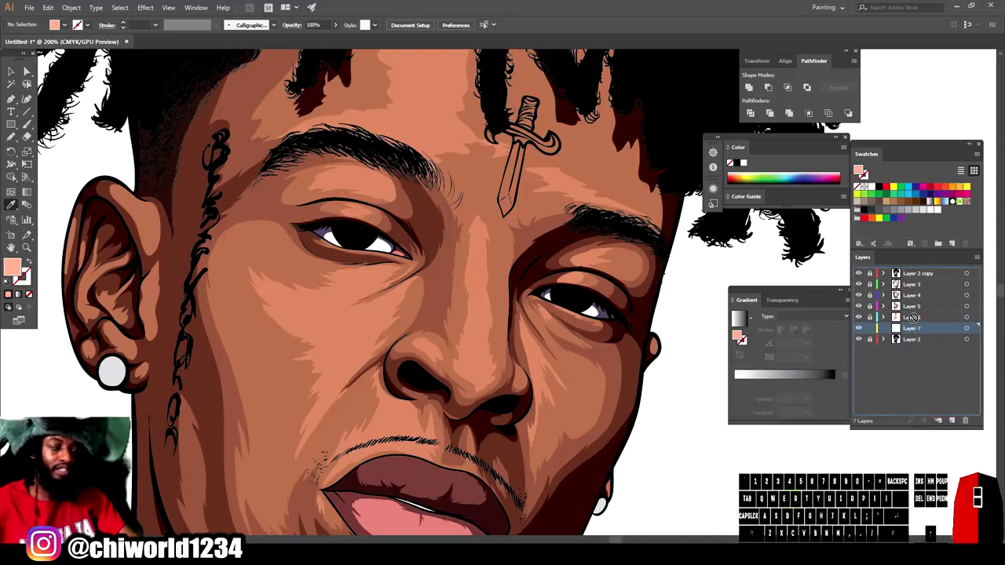
# - Move Layer 7 above Layer 6 in the Layers panel
pyautogui.click(918, 316)
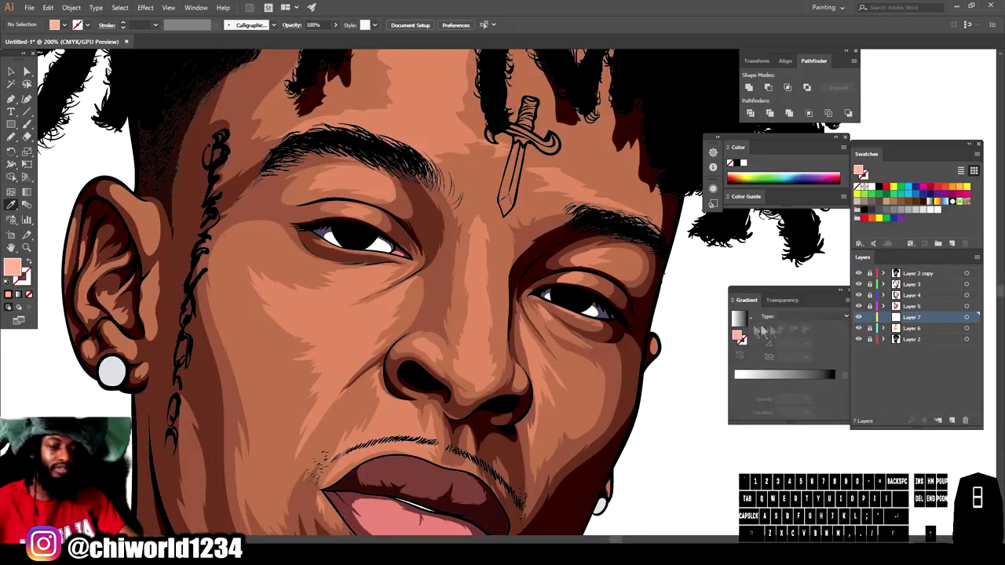
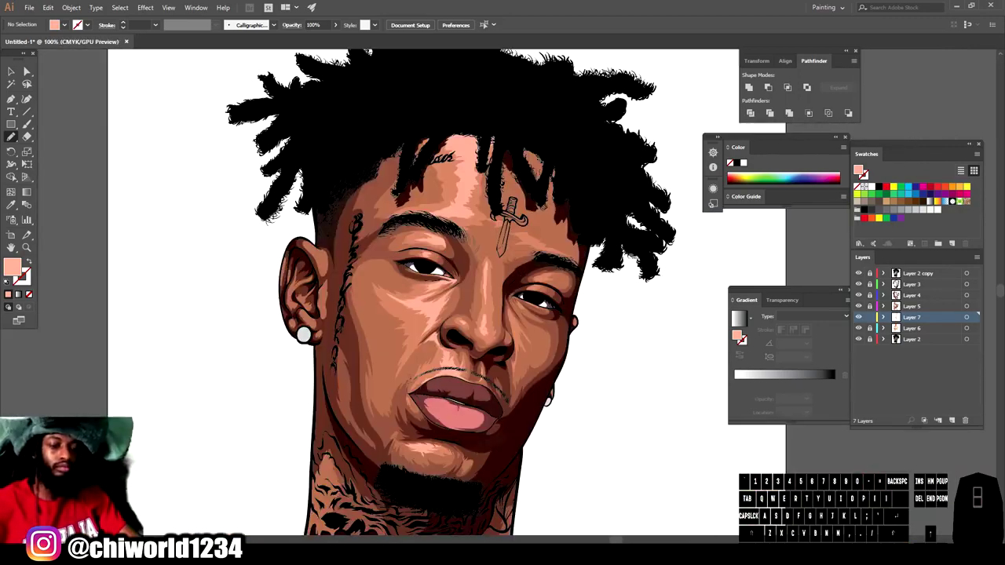
# - Zoom in on the mouth and chin before drawing the neck drips
pyautogui.scroll(-3)
pyautogui.press('=')
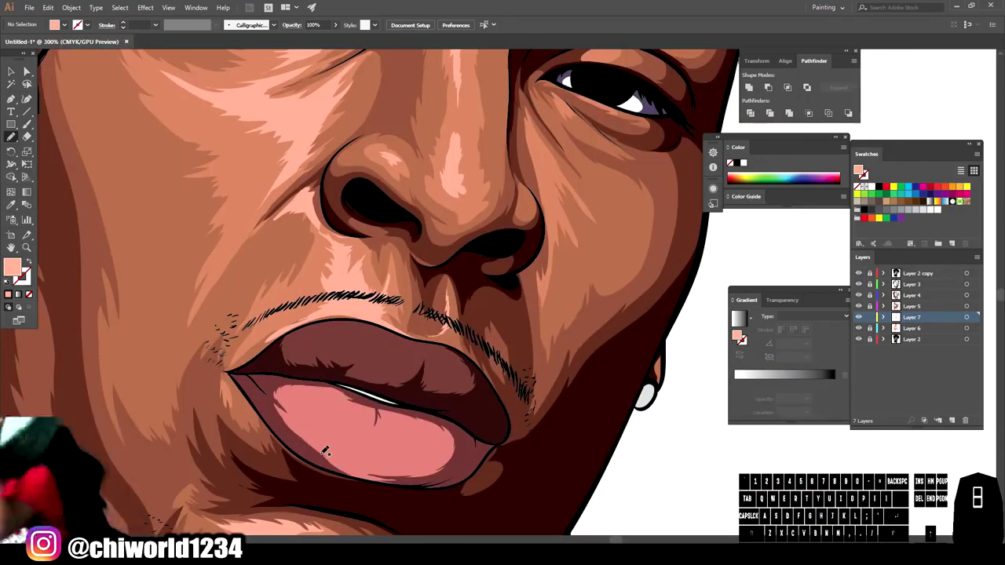
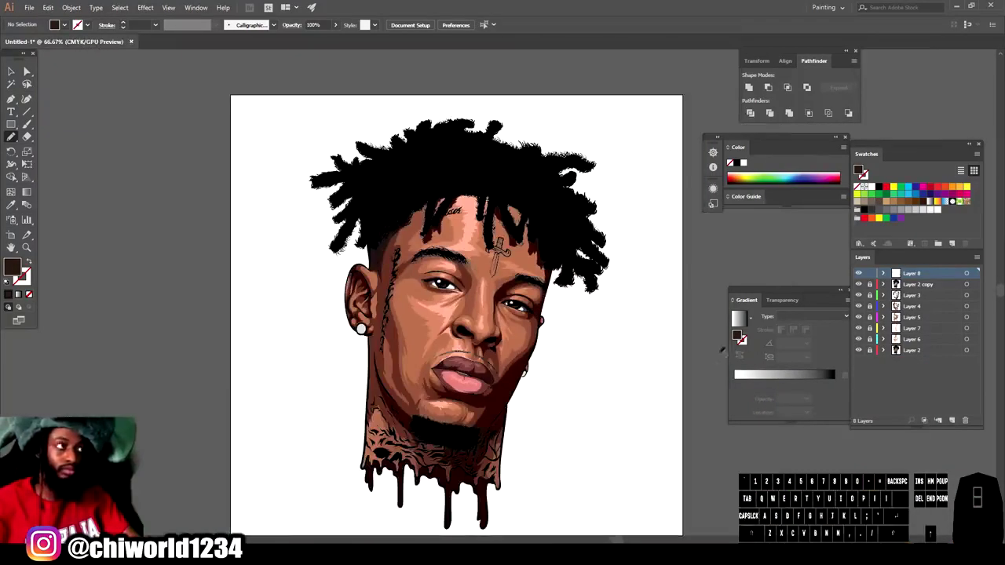
# - Select the dark brown face shading path and bring up Recolor Artwork with brightness lowered to 17%
pyautogui.press('-')
pyautogui.doubleClick(875, 285)
pyautogui.press('-')
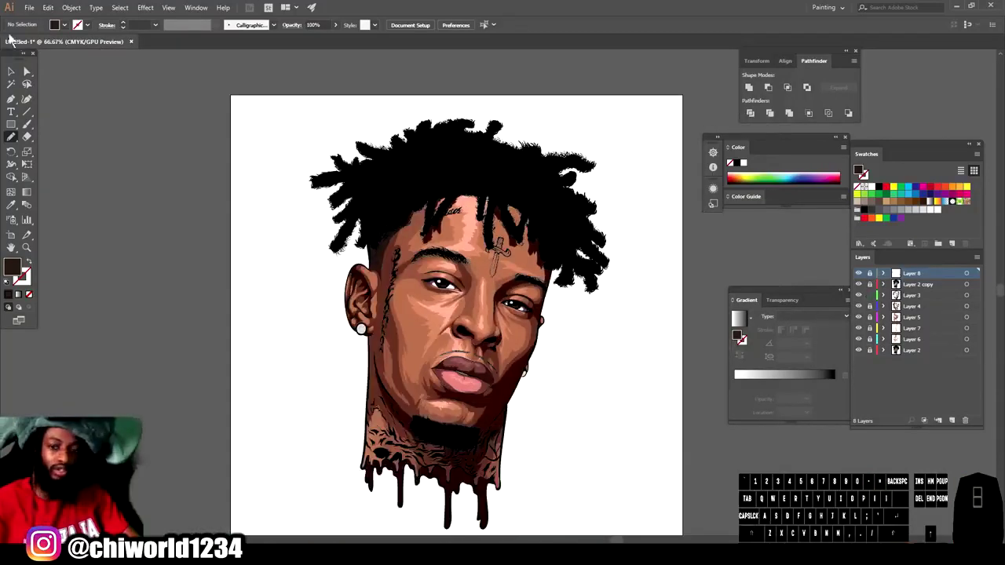
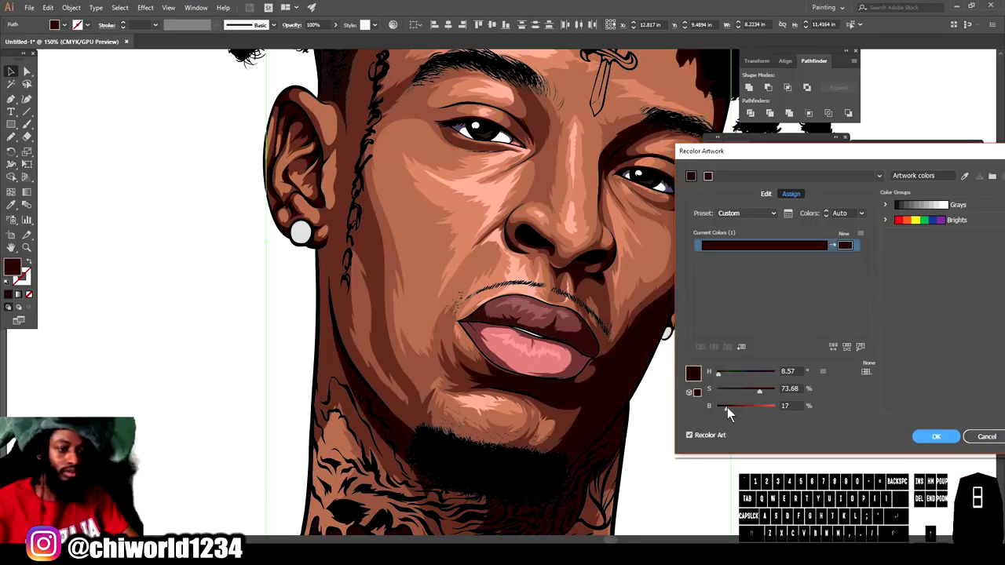
# - Apply the darker recolour, add a new top layer and choose a Linear white-to-black gradient
pyautogui.click(731, 410)
pyautogui.click(766, 394)
pyautogui.click(940, 439)
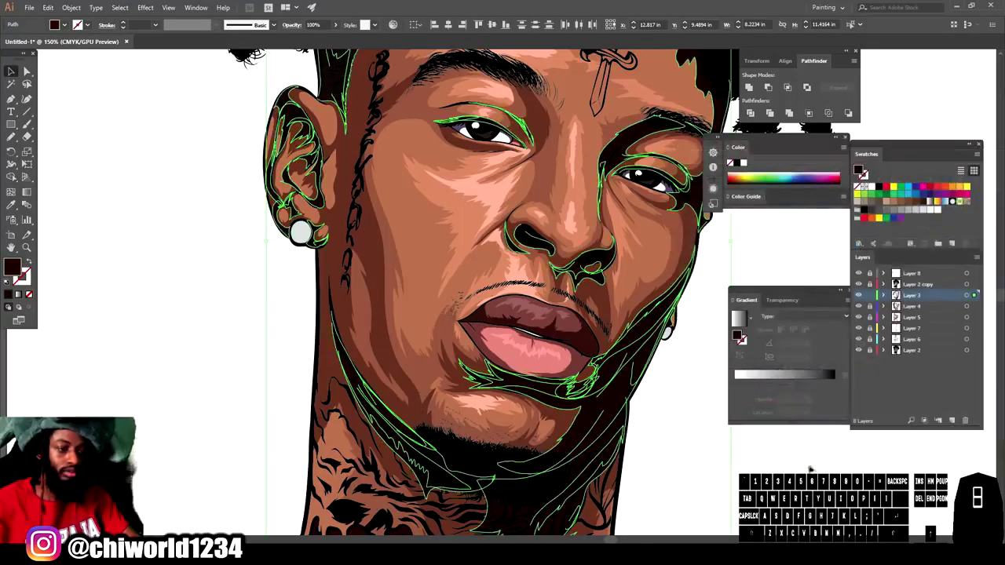
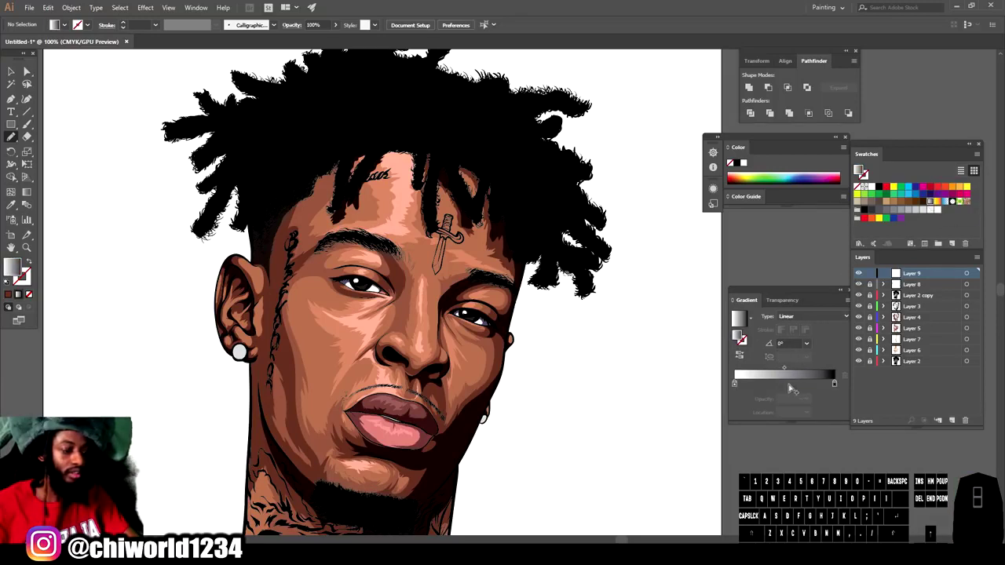
# - Add a middle colour stop to the gradient and adjust its colour values and midpoint toward the dark end
pyautogui.moveTo(793, 392); pyautogui.dragTo(852, 387)
pyautogui.click(839, 392)
pyautogui.click(755, 430)
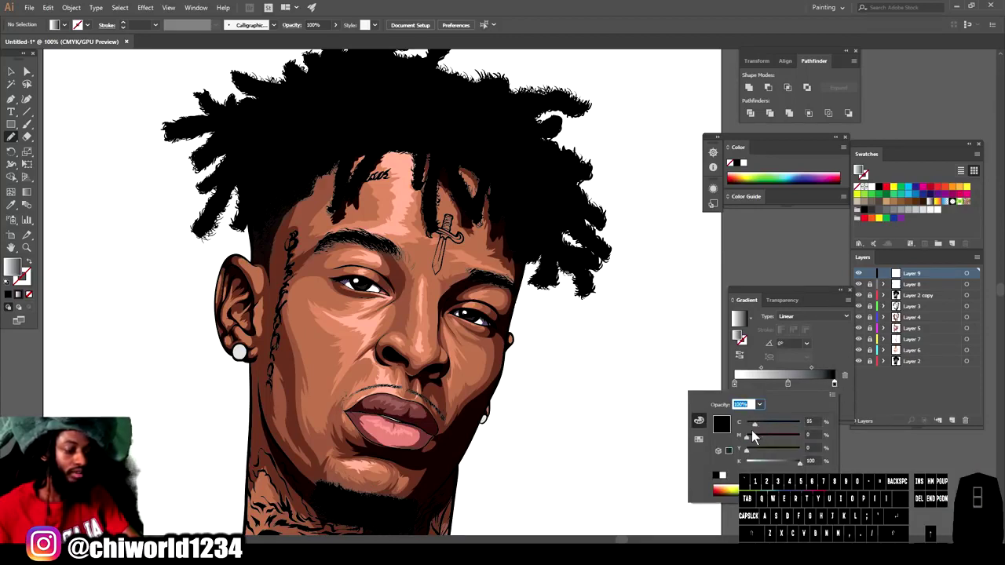
pyautogui.click(758, 442)
pyautogui.click(757, 455)
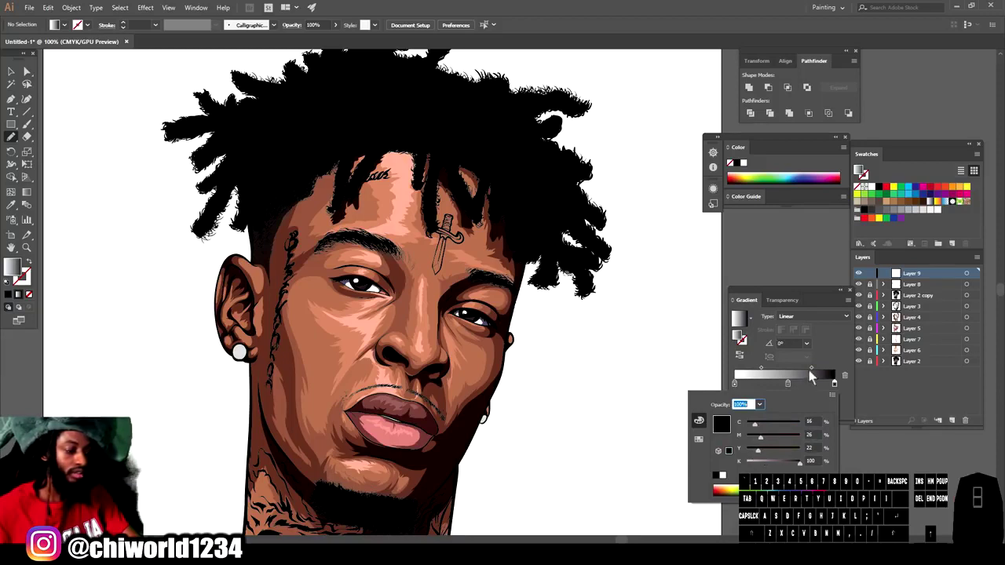
# - Darken the left gradient stop to black and shift the stop colour toward olive grey
pyautogui.click(816, 373)
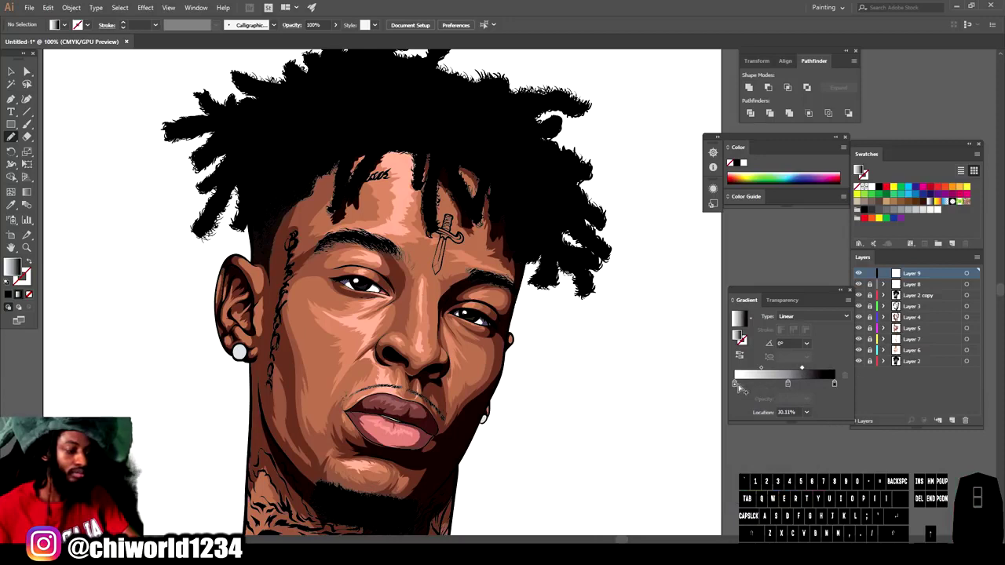
pyautogui.click(736, 392)
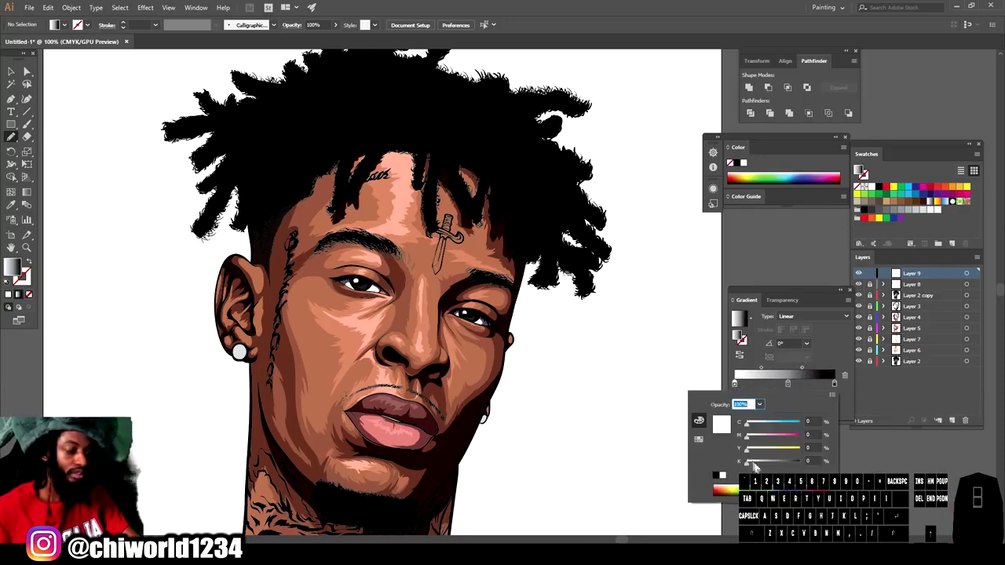
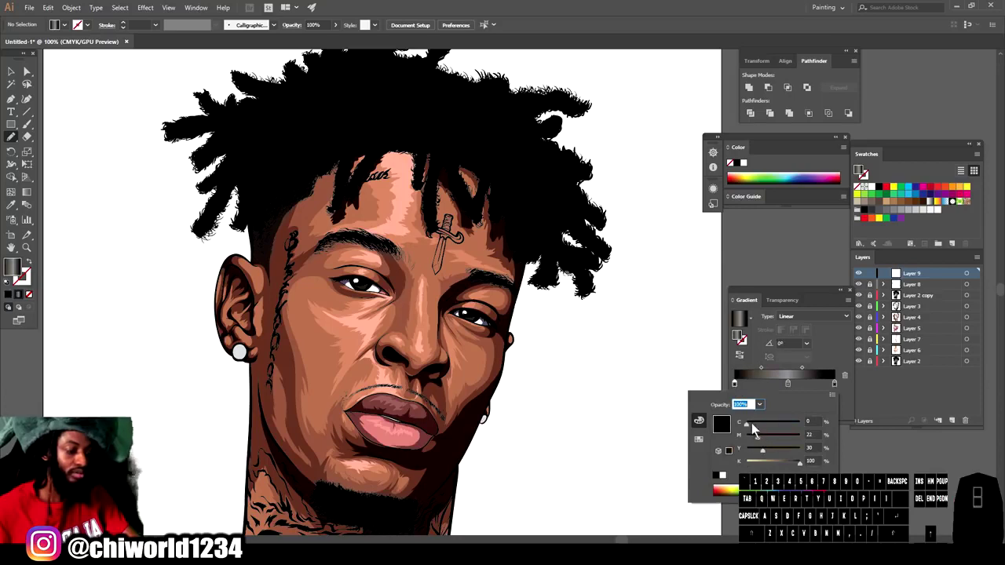
pyautogui.click(753, 430)
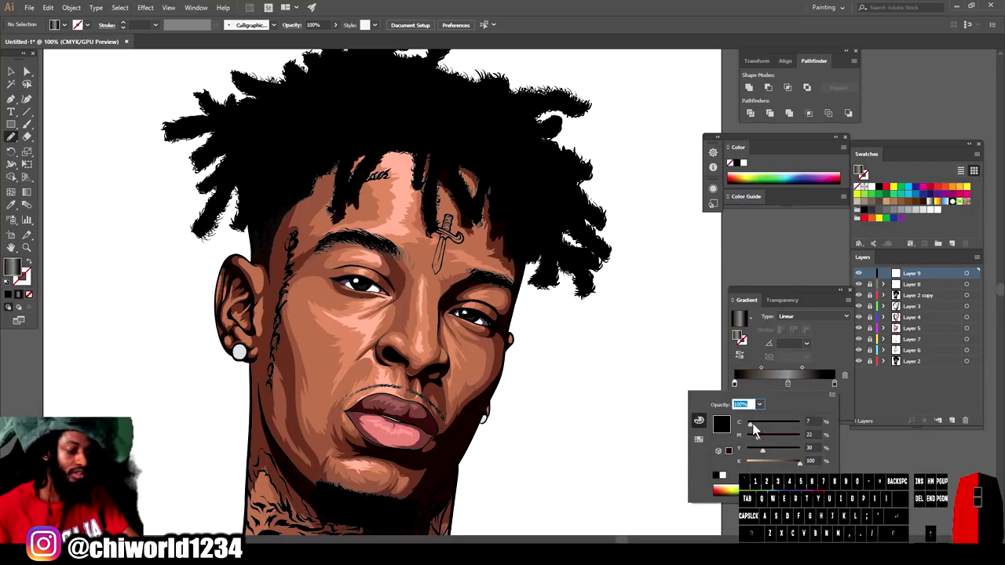
pyautogui.click(765, 373)
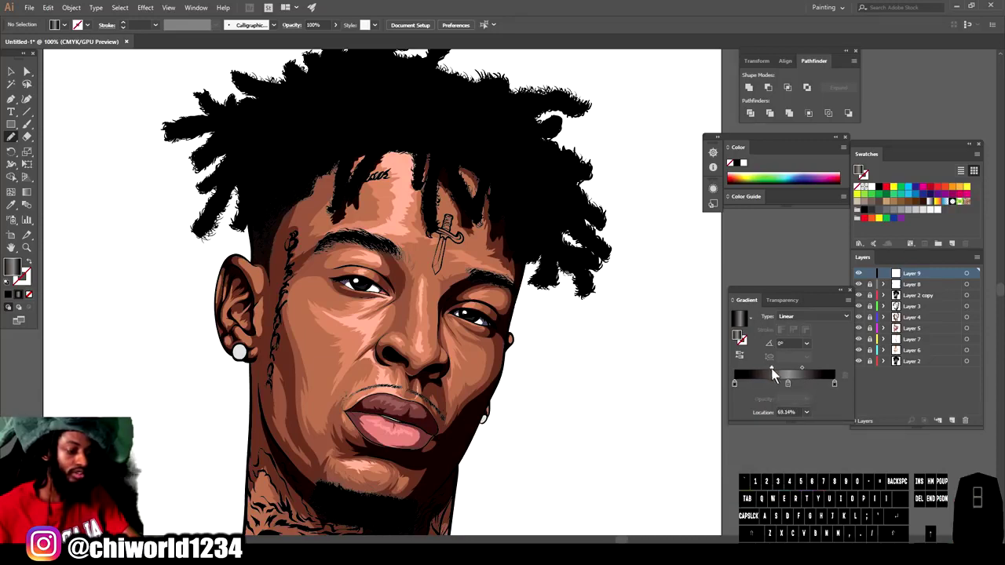
pyautogui.click(793, 387)
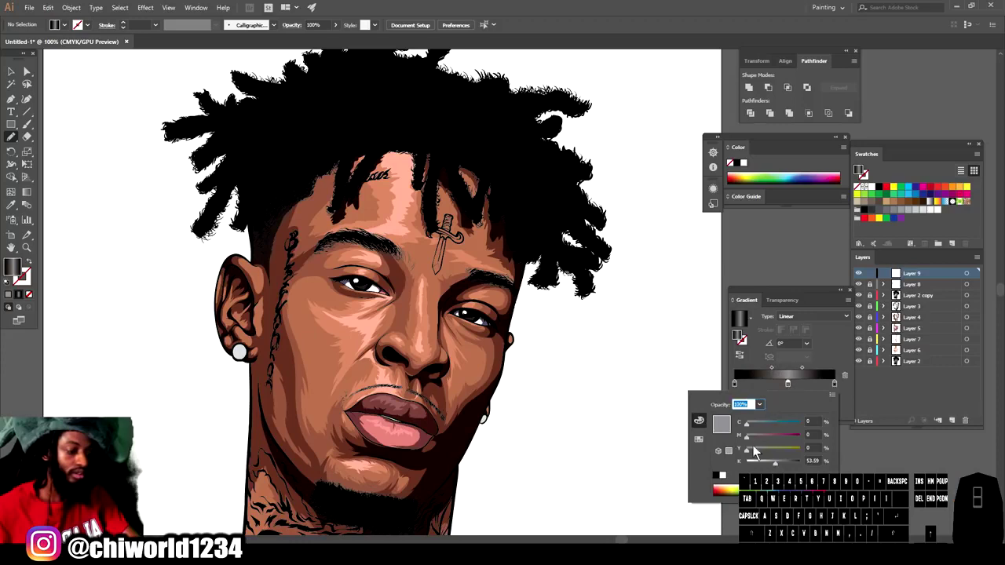
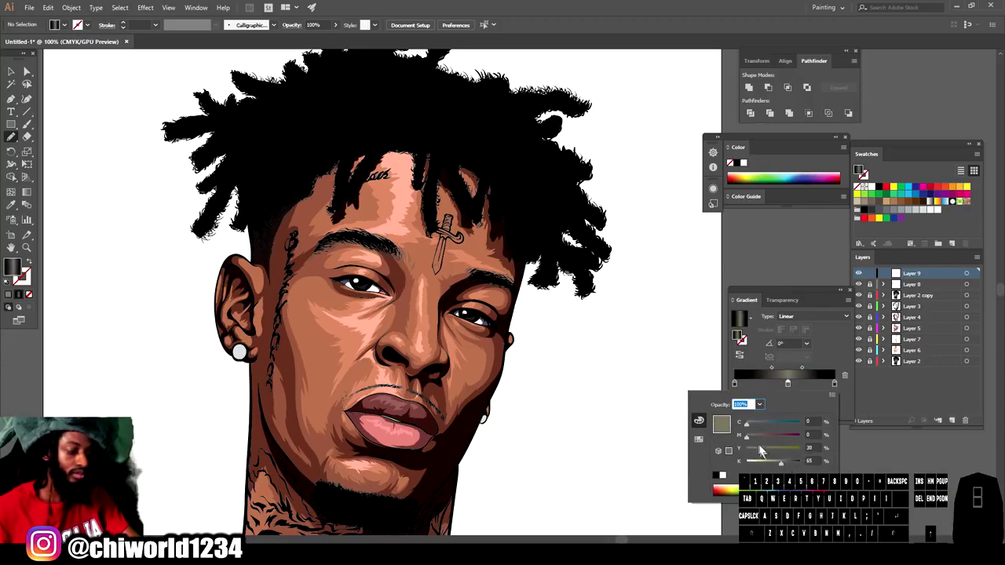
pyautogui.moveTo(753, 440); pyautogui.dragTo(768, 426)
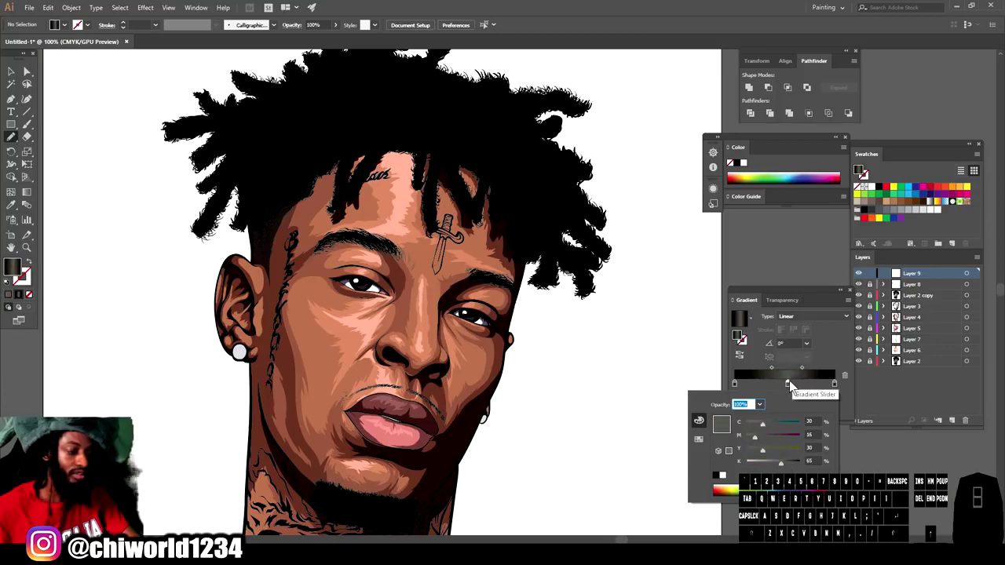
# - Reposition the middle stop and the gradient midpoints so the olive-grey band sits in the centre
pyautogui.click(793, 391)
pyautogui.click(792, 387)
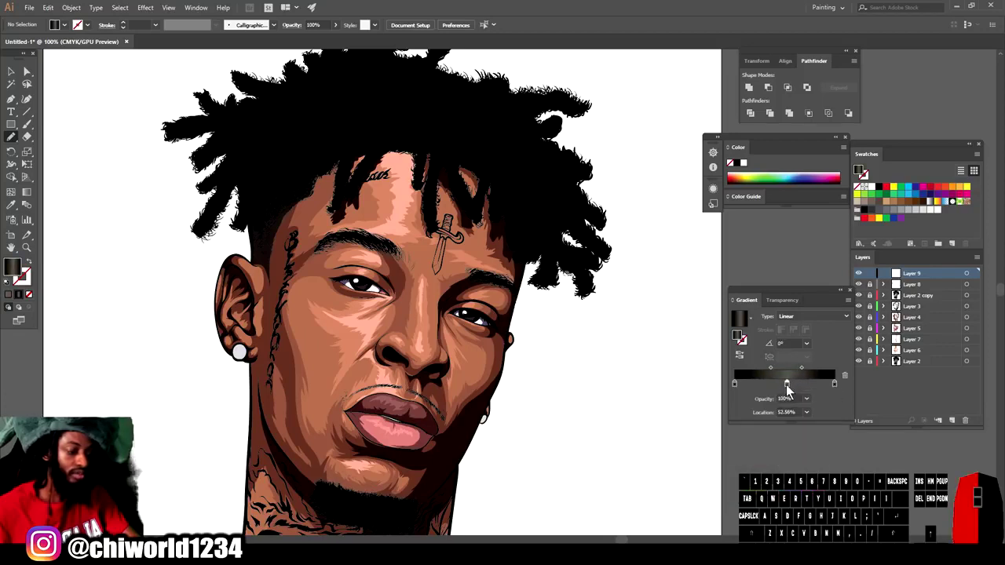
pyautogui.click(807, 372)
pyautogui.click(774, 375)
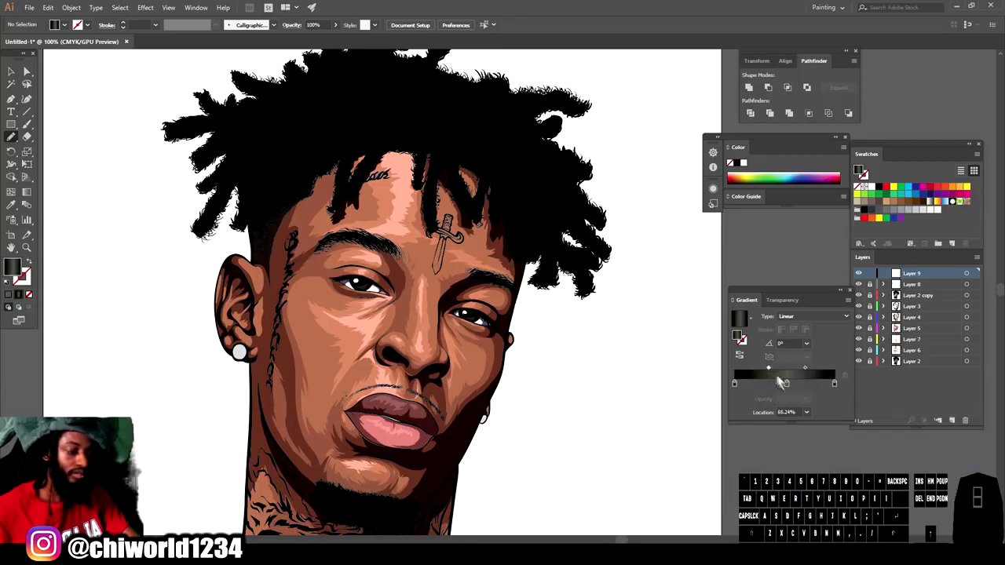
pyautogui.click(789, 389)
pyautogui.click(811, 375)
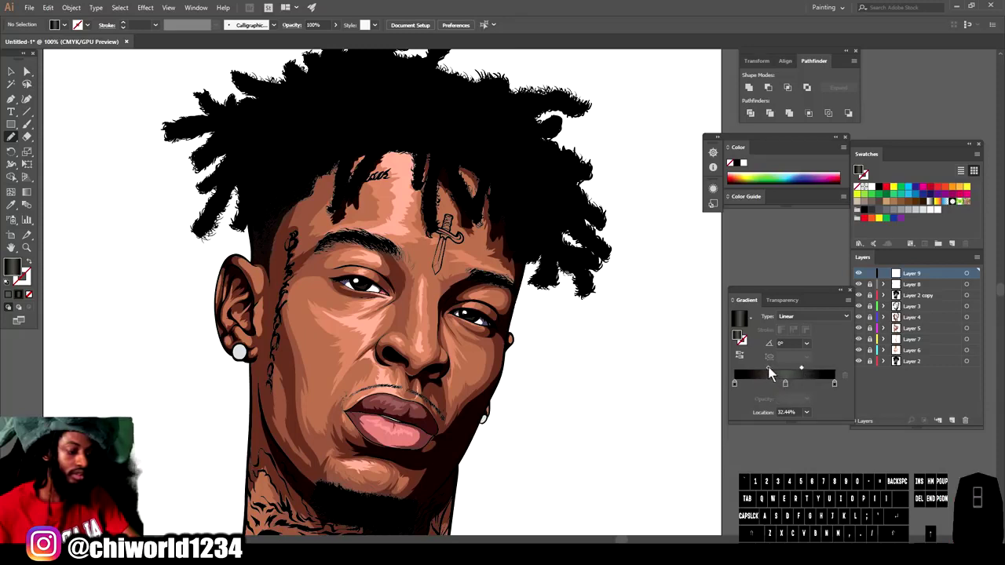
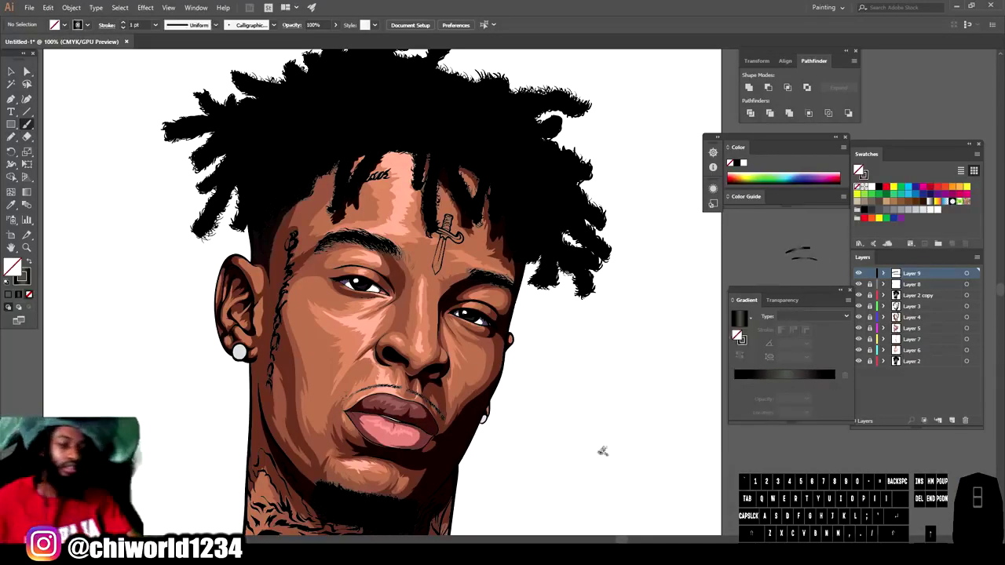
# - Make the gradient the stroke, switch to the Paintbrush at 0.5 pt and zoom in on the beard
pyautogui.press('-')
pyautogui.press('=')
pyautogui.scroll(-3)
pyautogui.scroll(3)
pyautogui.click(859, 168)
pyautogui.doubleClick(859, 168)
pyautogui.click(860, 168)
pyautogui.click(859, 169)
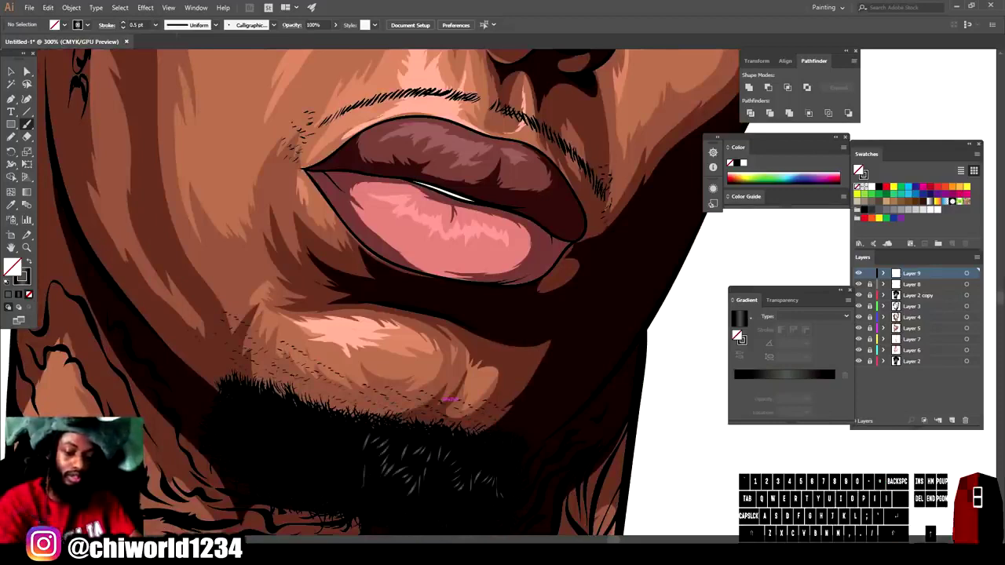
# - Brush a first batch of thin grey gradient highlight strands across the beard
pyautogui.click(859, 168)
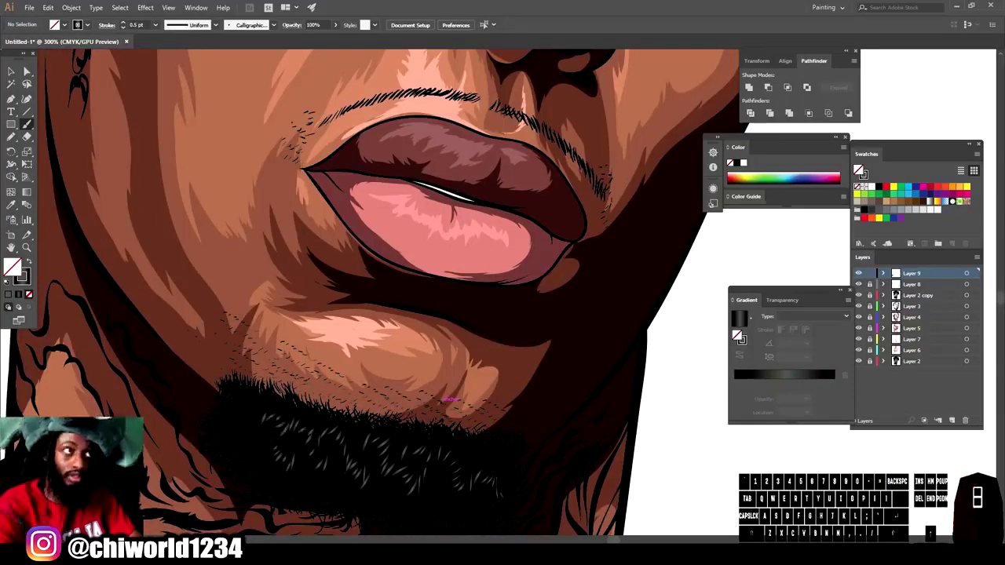
pyautogui.press('-')
pyautogui.press('=')
pyautogui.scroll(3)
pyautogui.click(860, 168)
pyautogui.press('z')
pyautogui.click(860, 168)
pyautogui.click(860, 168)
pyautogui.click(859, 168)
pyautogui.doubleClick(859, 168)
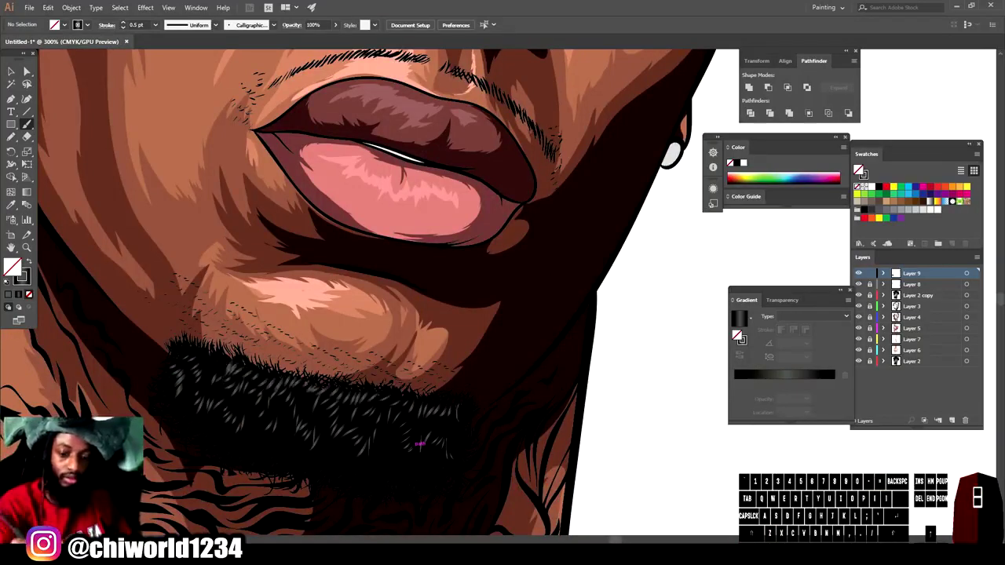
pyautogui.click(860, 168)
pyautogui.click(860, 168)
pyautogui.doubleClick(859, 168)
pyautogui.click(860, 168)
pyautogui.click(860, 168)
pyautogui.doubleClick(860, 168)
pyautogui.click(860, 168)
pyautogui.click(860, 168)
pyautogui.doubleClick(859, 168)
# - Reframe the beard and paint a second batch of grey highlight strands over it
pyautogui.press('-')
pyautogui.scroll(-3)
pyautogui.press('=')
pyautogui.scroll(3)
pyautogui.click(859, 168)
pyautogui.click(859, 168)
pyautogui.doubleClick(860, 168)
pyautogui.doubleClick(859, 168)
pyautogui.click(859, 168)
pyautogui.click(859, 168)
pyautogui.click(859, 168)
pyautogui.click(859, 169)
pyautogui.click(859, 168)
pyautogui.click(859, 168)
pyautogui.click(859, 169)
pyautogui.doubleClick(859, 168)
pyautogui.click(860, 168)
pyautogui.click(859, 168)
# - Zoom back out to the face and brush a few more highlight strokes
pyautogui.press('-')
pyautogui.scroll(3)
pyautogui.press('=')
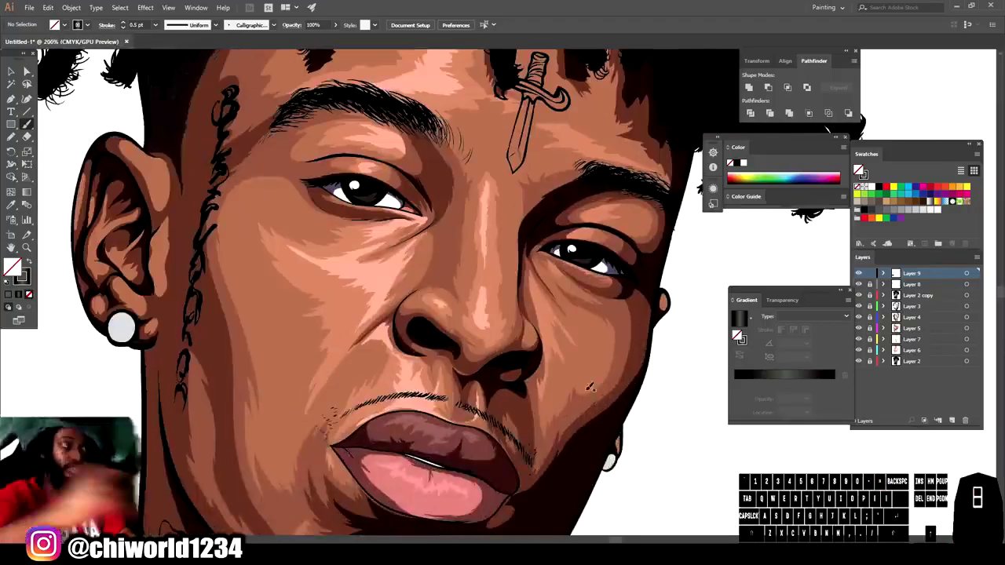
pyautogui.click(859, 168)
pyautogui.click(859, 168)
pyautogui.click(859, 168)
pyautogui.click(859, 168)
# - Zoom in on the forehead and paint grey ridge strokes along one front dreadlock
pyautogui.press('-')
pyautogui.press('=')
pyautogui.click(859, 168)
pyautogui.click(859, 168)
pyautogui.click(859, 168)
pyautogui.doubleClick(859, 168)
pyautogui.click(859, 168)
pyautogui.click(860, 168)
pyautogui.press('-')
# - Paint grey 0.5 pt calligraphic shine strands along the left front dreadlocks
pyautogui.click(859, 168)
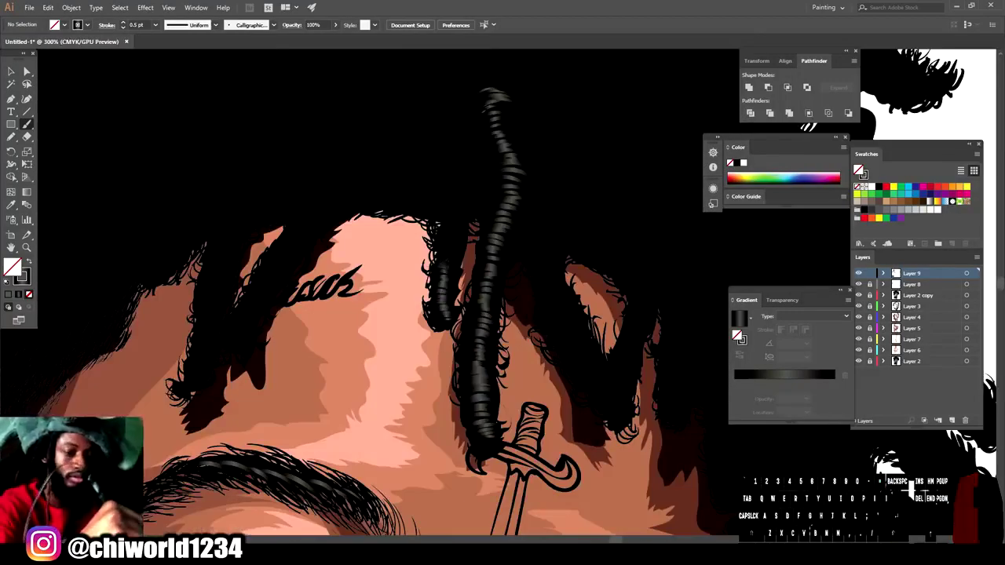
pyautogui.click(860, 168)
pyautogui.click(859, 168)
pyautogui.doubleClick(859, 168)
pyautogui.click(859, 168)
pyautogui.click(859, 168)
pyautogui.click(860, 168)
pyautogui.doubleClick(859, 169)
pyautogui.click(859, 168)
pyautogui.click(859, 168)
pyautogui.doubleClick(859, 168)
pyautogui.doubleClick(859, 168)
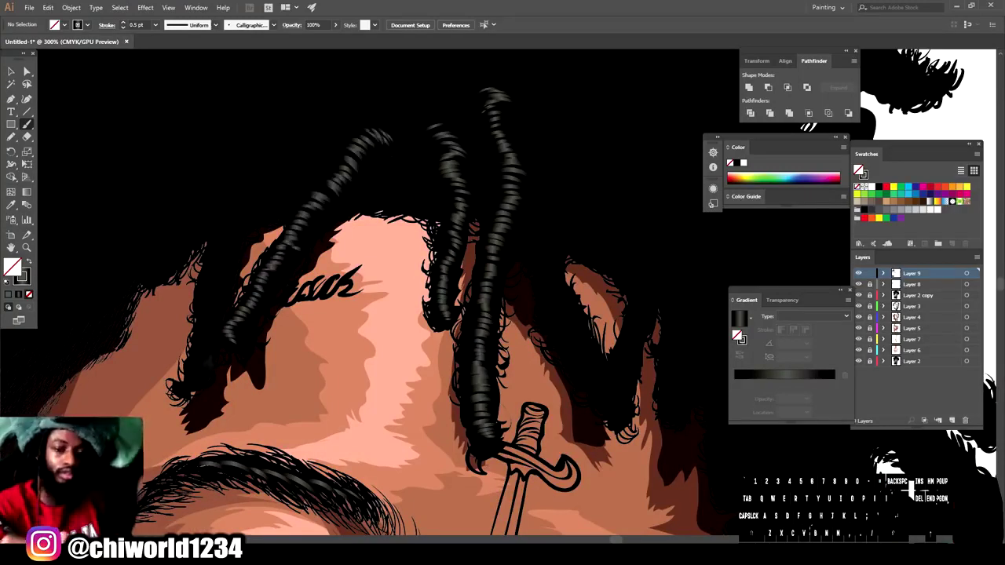
pyautogui.doubleClick(860, 168)
pyautogui.click(859, 168)
pyautogui.click(859, 168)
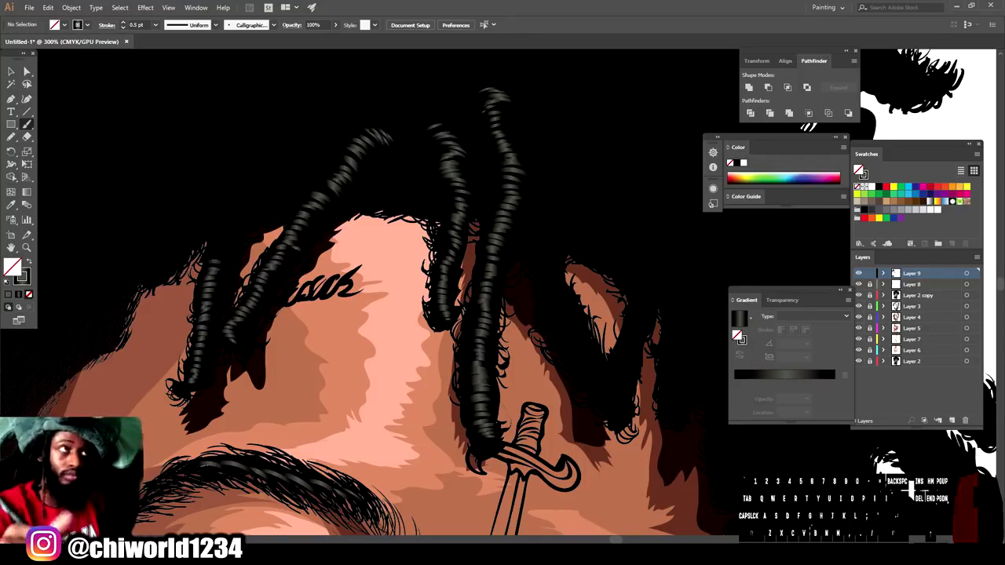
pyautogui.doubleClick(859, 168)
pyautogui.rightClick(859, 169)
pyautogui.click(860, 168)
pyautogui.click(859, 169)
pyautogui.click(859, 168)
pyautogui.click(859, 168)
pyautogui.click(859, 168)
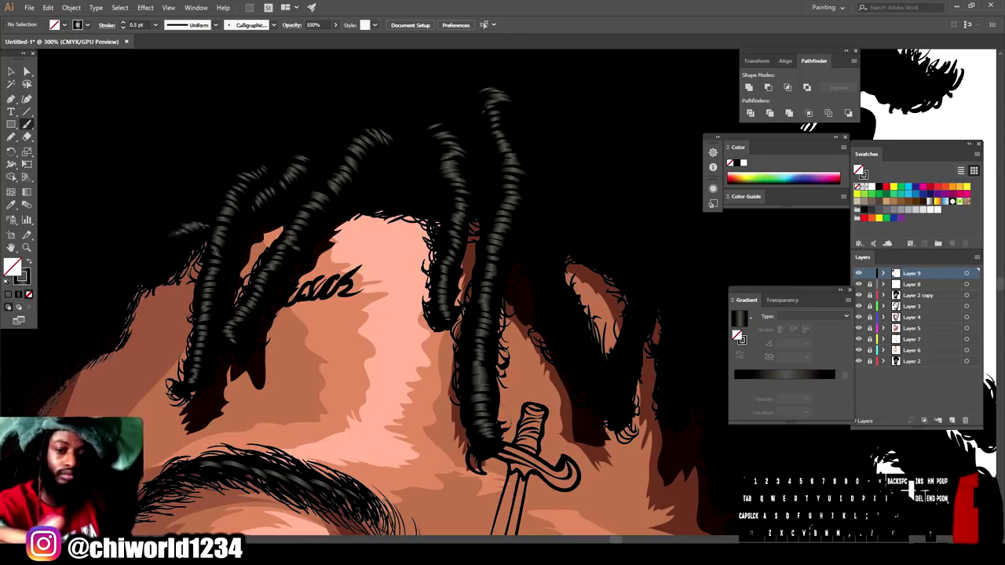
pyautogui.click(859, 169)
# - Add grey highlight strands to the next front dreadlocks, zooming in and out as needed
pyautogui.press('-')
pyautogui.press('=')
pyautogui.scroll(-3)
pyautogui.press('=')
pyautogui.click(860, 168)
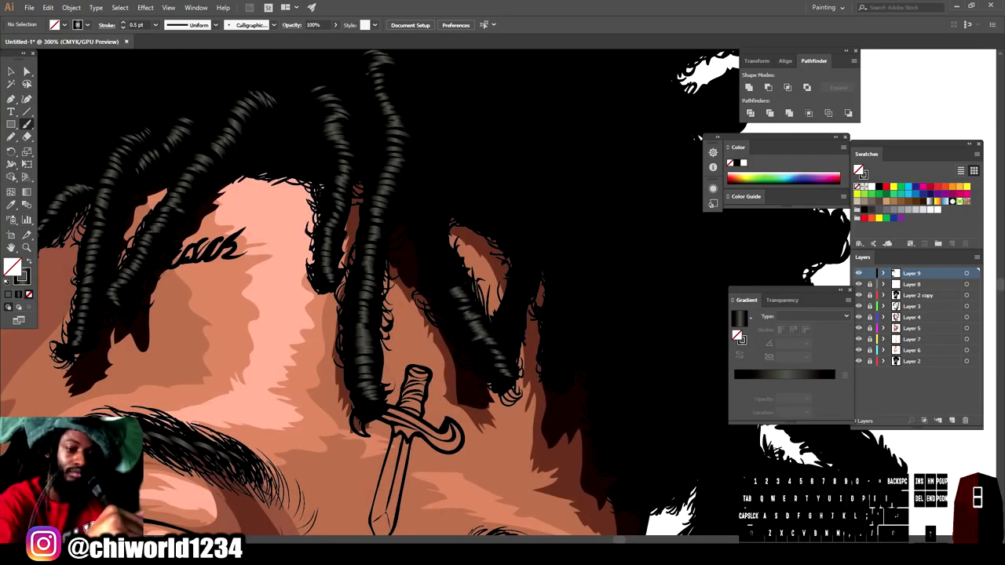
pyautogui.click(859, 168)
pyautogui.click(859, 168)
pyautogui.click(859, 168)
pyautogui.press('-')
pyautogui.press('=')
pyautogui.click(860, 168)
pyautogui.click(859, 168)
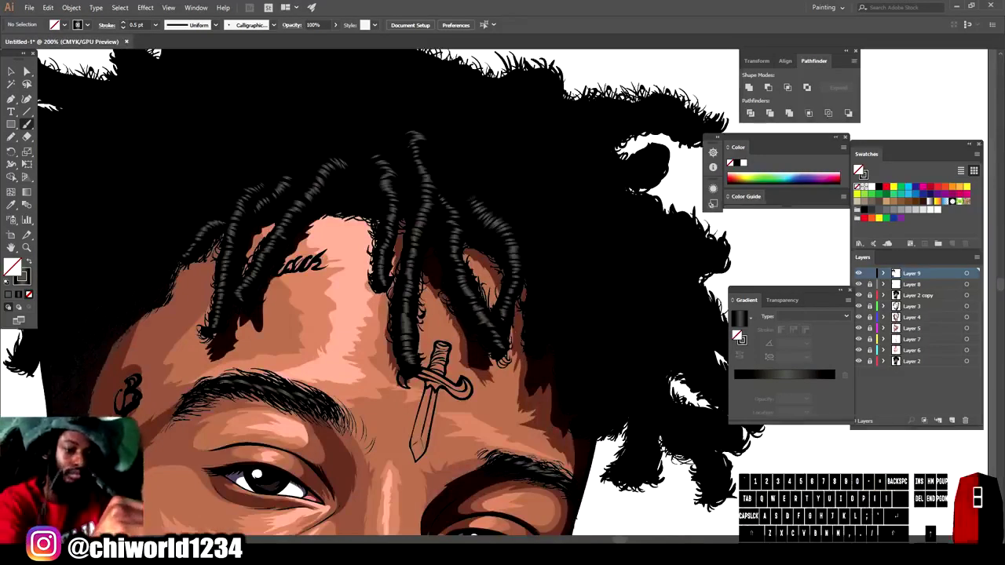
pyautogui.press('-')
pyautogui.press('=')
pyautogui.scroll(3)
pyautogui.scroll(-3)
pyautogui.click(859, 169)
pyautogui.click(859, 168)
pyautogui.click(859, 168)
pyautogui.click(859, 168)
# - Finish grey shine strands on the remaining dreadlocks hanging over the forehead
pyautogui.press('-')
pyautogui.scroll(3)
pyautogui.scroll(-3)
pyautogui.click(860, 168)
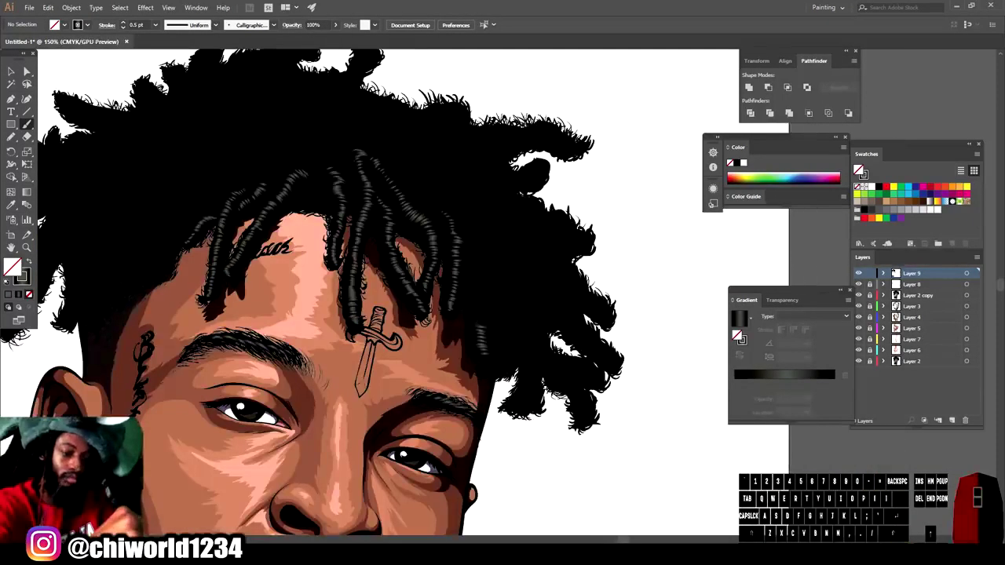
pyautogui.click(859, 168)
pyautogui.click(860, 168)
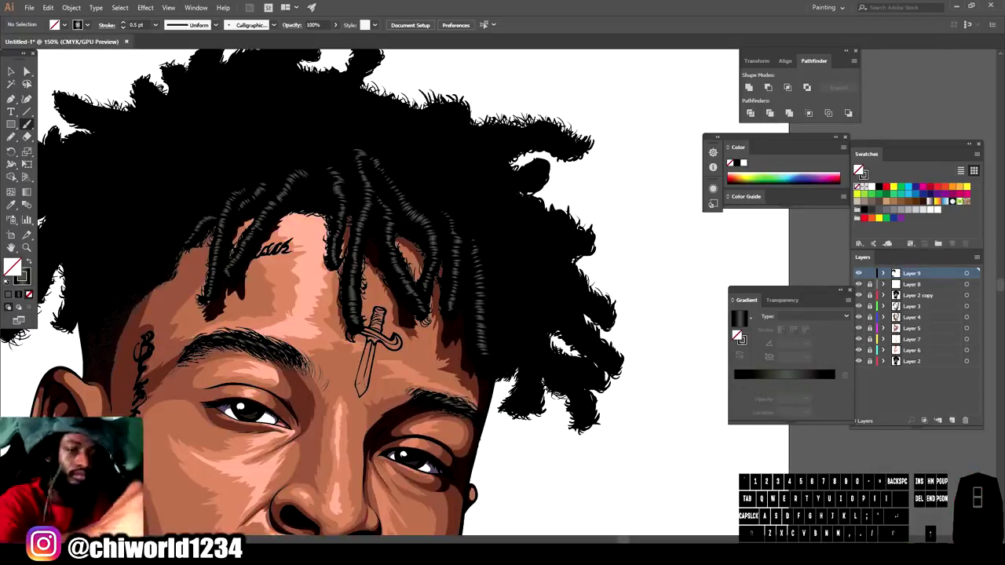
pyautogui.click(859, 168)
pyautogui.click(859, 168)
pyautogui.click(860, 168)
pyautogui.press('-')
pyautogui.press('=')
pyautogui.scroll(3)
pyautogui.click(859, 168)
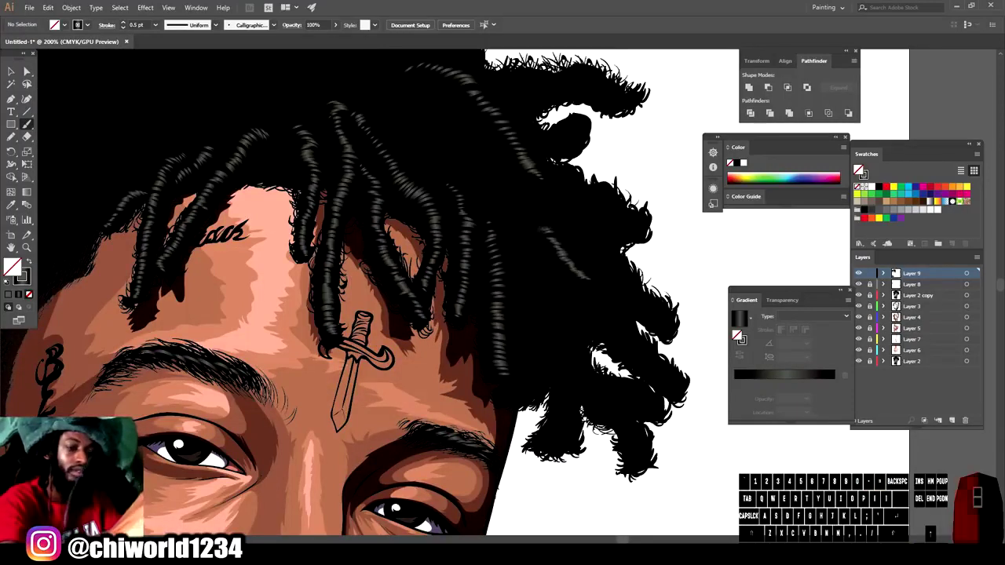
pyautogui.click(859, 168)
pyautogui.click(859, 168)
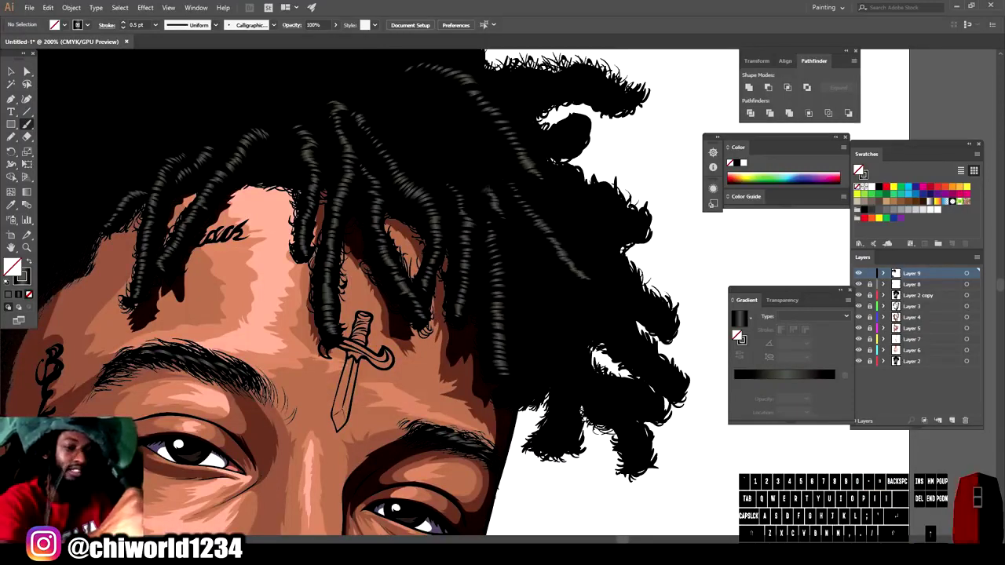
pyautogui.click(859, 168)
pyautogui.click(859, 168)
pyautogui.click(859, 168)
pyautogui.press('-')
pyautogui.press('-')
pyautogui.press('=')
pyautogui.click(860, 168)
pyautogui.click(860, 168)
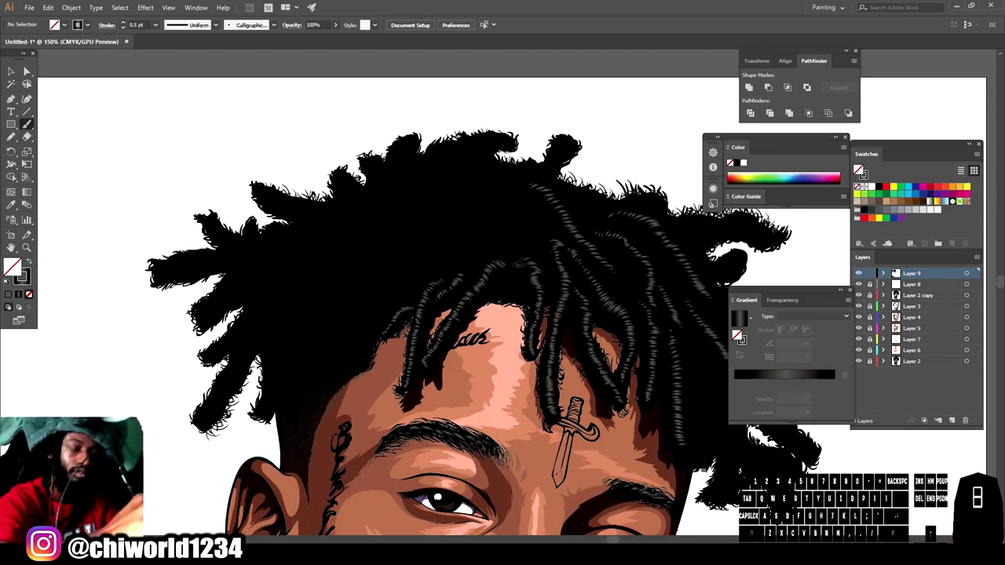
# - Brush grey gradient ridge-highlight strands onto the dreadlocks on the right side of the head
pyautogui.doubleClick(859, 168)
pyautogui.click(859, 168)
pyautogui.click(859, 168)
pyautogui.scroll(-3)
pyautogui.press('=')
pyautogui.click(859, 168)
pyautogui.click(860, 168)
pyautogui.click(859, 168)
pyautogui.doubleClick(860, 168)
pyautogui.click(859, 168)
pyautogui.click(859, 168)
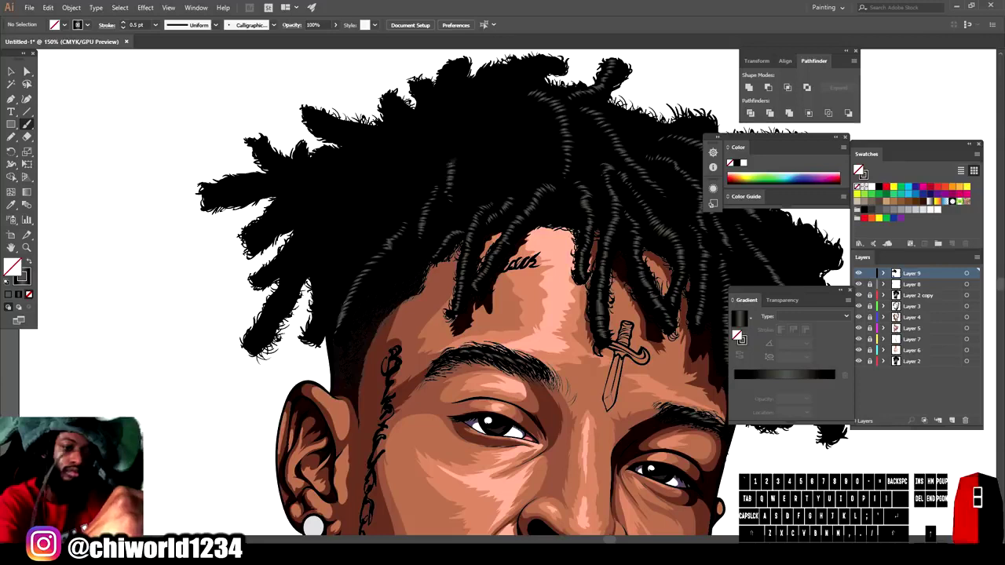
pyautogui.click(859, 169)
pyautogui.click(859, 168)
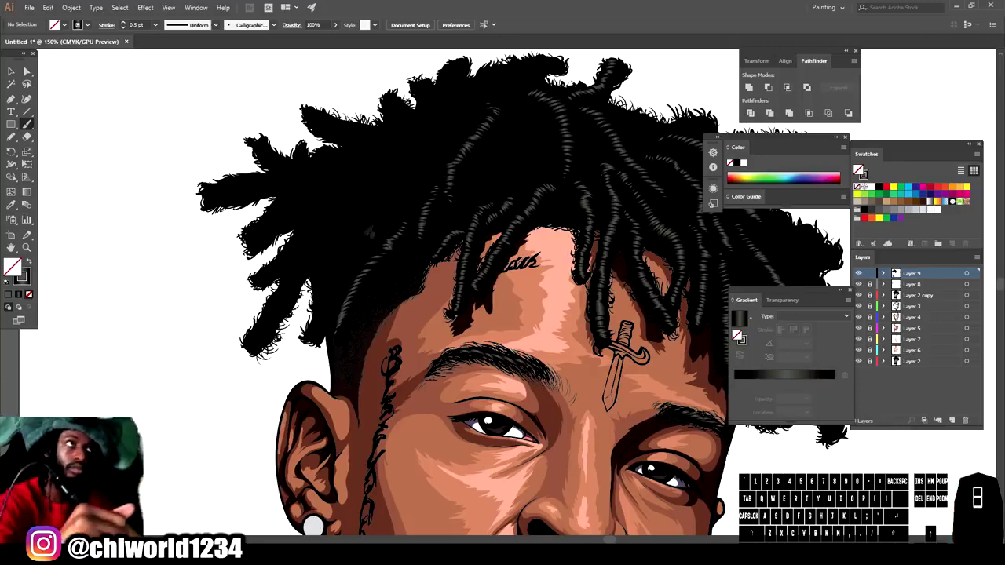
pyautogui.click(859, 168)
pyautogui.click(860, 168)
pyautogui.click(859, 168)
pyautogui.click(859, 168)
pyautogui.doubleClick(859, 168)
pyautogui.doubleClick(859, 168)
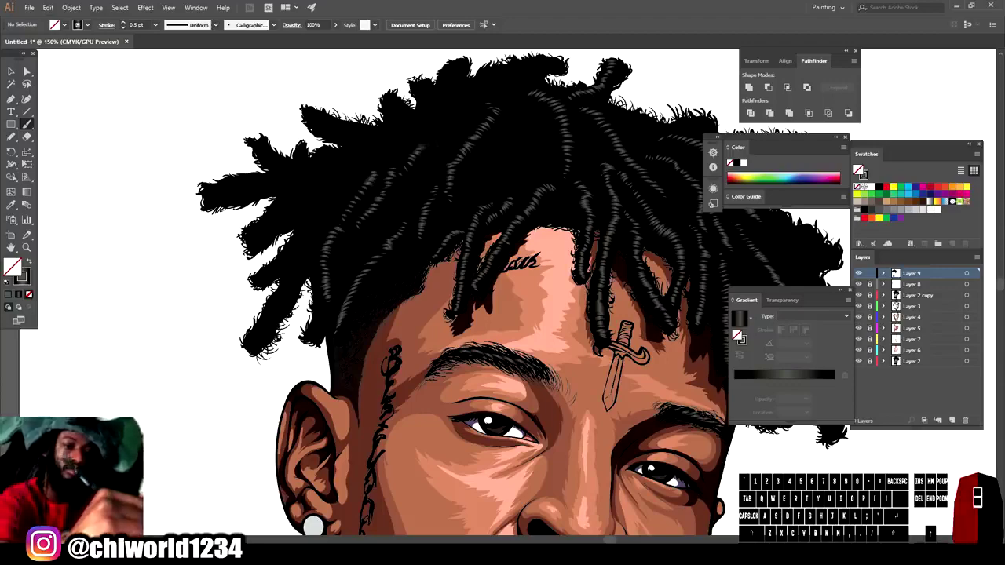
pyautogui.click(859, 168)
pyautogui.press('-')
pyautogui.press('=')
pyautogui.scroll(-3)
pyautogui.click(859, 168)
pyautogui.click(859, 168)
pyautogui.doubleClick(859, 168)
pyautogui.click(860, 168)
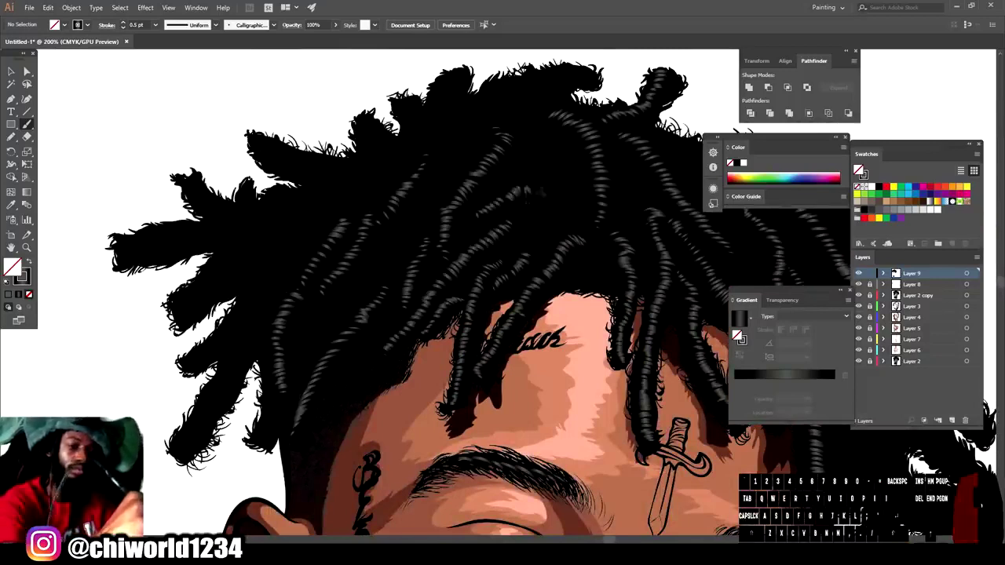
pyautogui.click(859, 168)
pyautogui.click(859, 168)
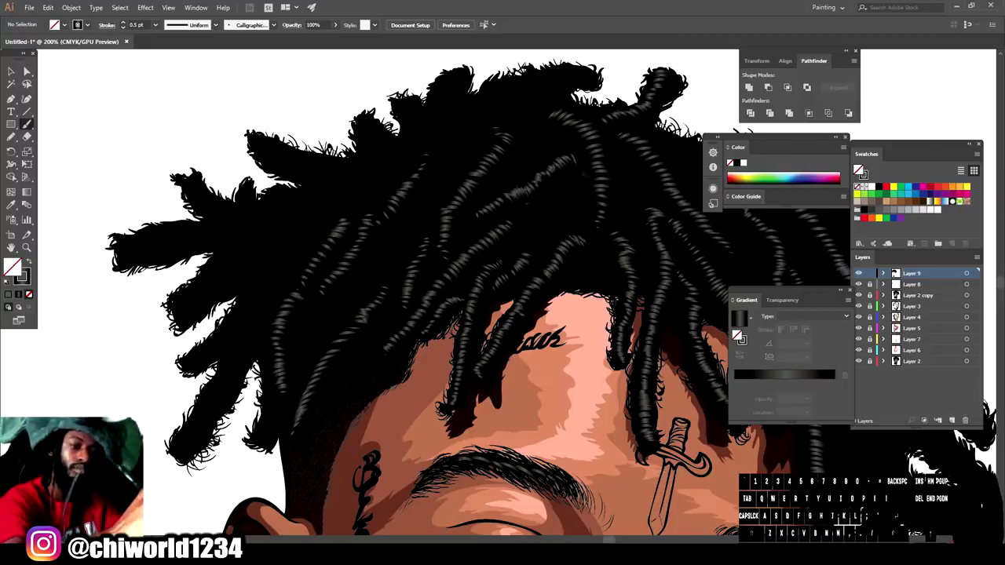
pyautogui.doubleClick(859, 168)
# - Continue the grey highlight strands up onto the dreadlocks across the top of the head
pyautogui.scroll(-3)
pyautogui.press('-')
pyautogui.press('=')
pyautogui.scroll(-3)
pyautogui.click(859, 168)
pyautogui.doubleClick(860, 168)
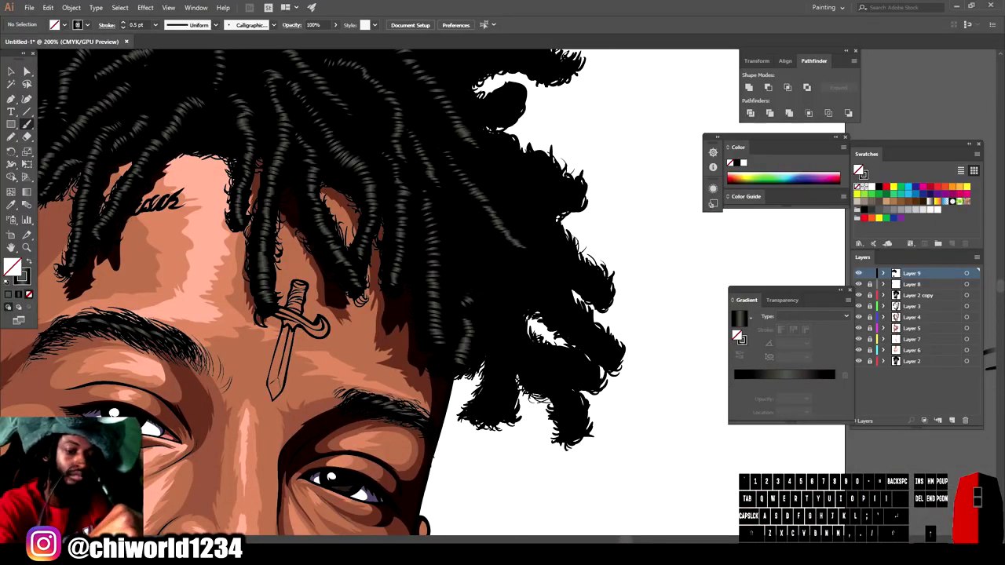
pyautogui.click(859, 169)
pyautogui.click(860, 168)
pyautogui.click(859, 168)
pyautogui.doubleClick(859, 168)
pyautogui.click(859, 168)
pyautogui.click(859, 169)
pyautogui.doubleClick(859, 168)
pyautogui.click(859, 168)
pyautogui.press('-')
pyautogui.press('=')
pyautogui.scroll(3)
pyautogui.click(860, 168)
pyautogui.click(859, 168)
pyautogui.doubleClick(860, 169)
pyautogui.doubleClick(859, 168)
pyautogui.click(859, 168)
pyautogui.click(859, 168)
pyautogui.press('-')
pyautogui.press('=')
pyautogui.click(859, 168)
pyautogui.click(859, 168)
pyautogui.doubleClick(860, 168)
pyautogui.click(859, 168)
pyautogui.click(859, 168)
pyautogui.doubleClick(859, 168)
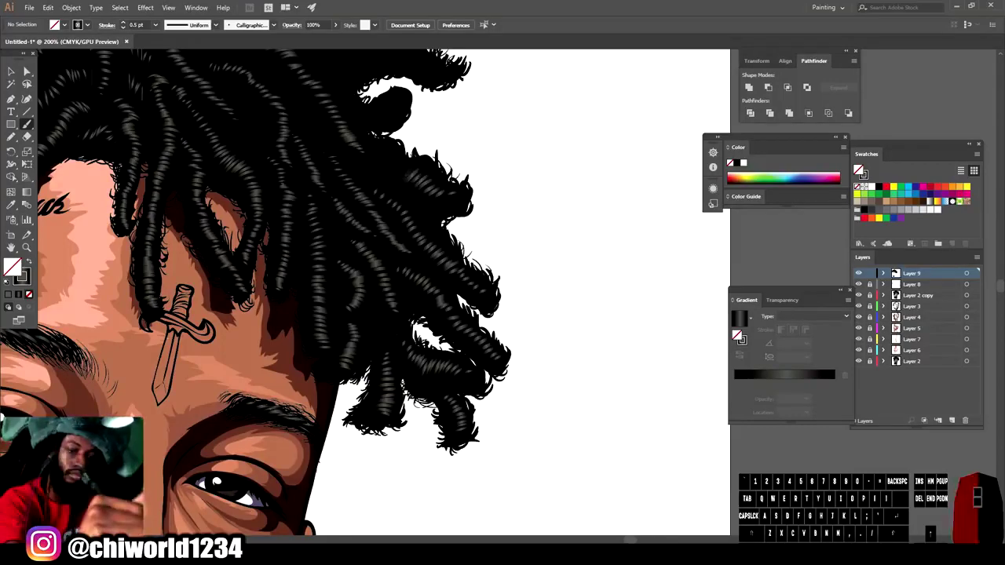
# - Undo a misplaced strand and finish the remaining highlight strands on the upper locks
pyautogui.press('-')
pyautogui.press('=')
pyautogui.scroll(3)
pyautogui.click(859, 168)
pyautogui.press('ctrl+z')
pyautogui.press('ctrl+z')
pyautogui.click(859, 168)
pyautogui.click(859, 168)
pyautogui.press('z')
pyautogui.click(859, 168)
pyautogui.doubleClick(859, 168)
pyautogui.click(859, 168)
pyautogui.click(859, 168)
pyautogui.click(859, 168)
pyautogui.press('z')
pyautogui.doubleClick(859, 168)
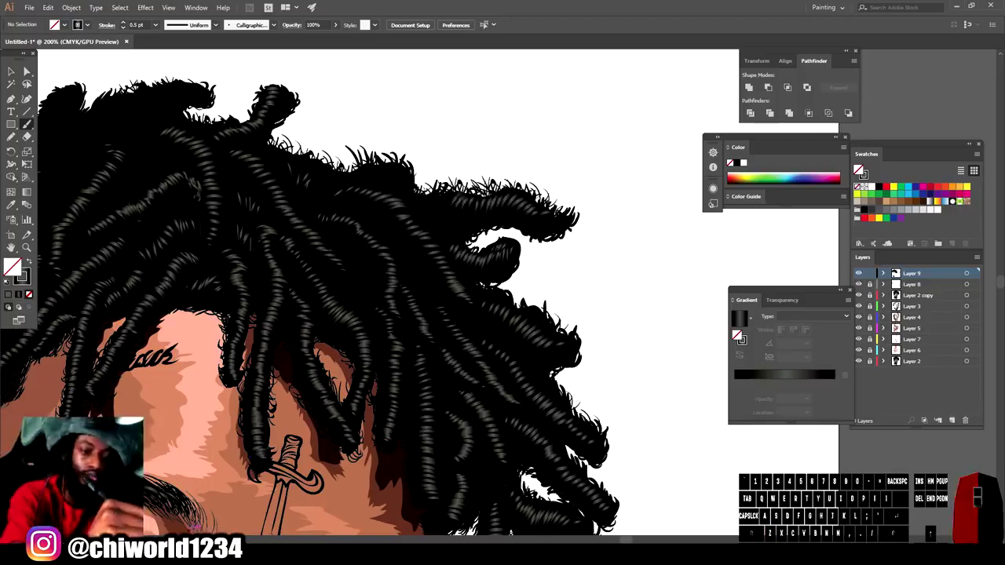
# - Brush grey highlight strands onto the first of the left-side dreadlocks
pyautogui.press('-')
pyautogui.scroll(3)
pyautogui.press('=')
pyautogui.click(859, 168)
pyautogui.click(859, 168)
pyautogui.click(859, 168)
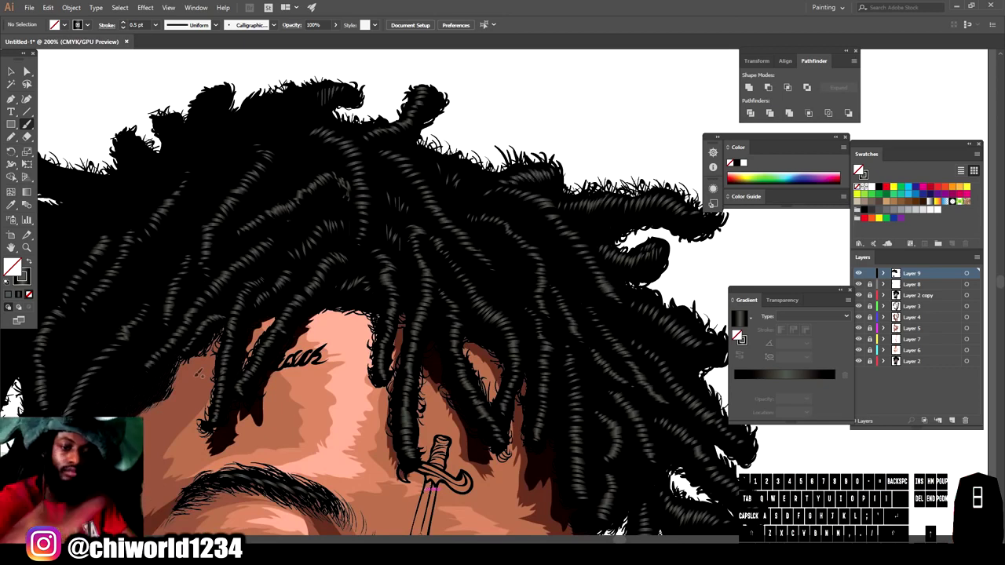
pyautogui.press('ctrl+z')
pyautogui.click(859, 168)
pyautogui.click(859, 168)
pyautogui.click(860, 168)
pyautogui.click(859, 168)
pyautogui.click(859, 169)
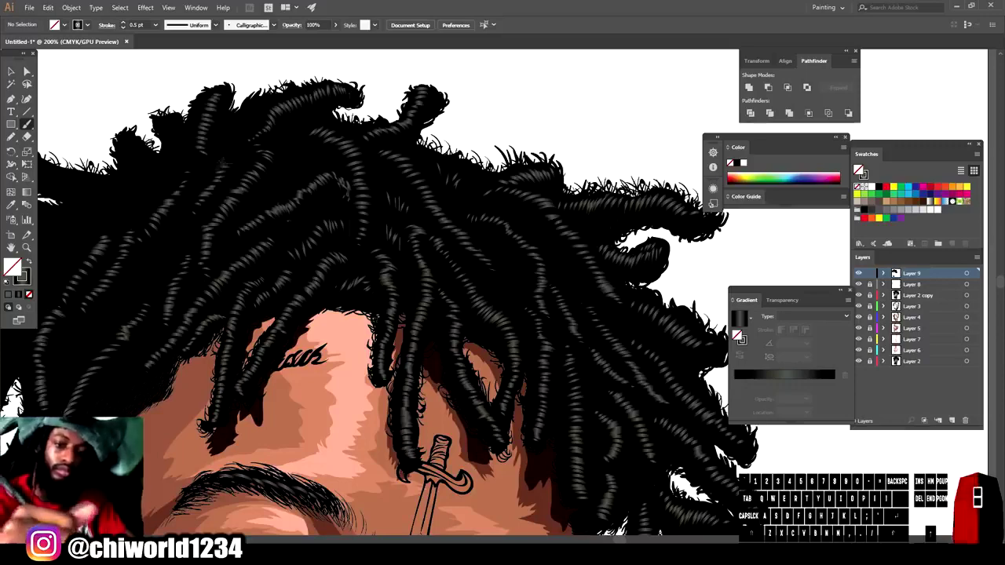
pyautogui.click(859, 168)
# - Continue grey shine strokes down the remaining left dreadlocks
pyautogui.press('-')
pyautogui.scroll(3)
pyautogui.press('=')
pyautogui.click(859, 168)
pyautogui.press('z')
pyautogui.click(859, 169)
pyautogui.click(860, 168)
pyautogui.click(859, 168)
pyautogui.click(859, 168)
pyautogui.doubleClick(859, 168)
pyautogui.press('=')
pyautogui.scroll(3)
pyautogui.click(859, 168)
pyautogui.click(859, 168)
pyautogui.click(859, 168)
pyautogui.click(859, 168)
pyautogui.doubleClick(859, 168)
pyautogui.click(859, 168)
pyautogui.doubleClick(859, 168)
pyautogui.doubleClick(859, 168)
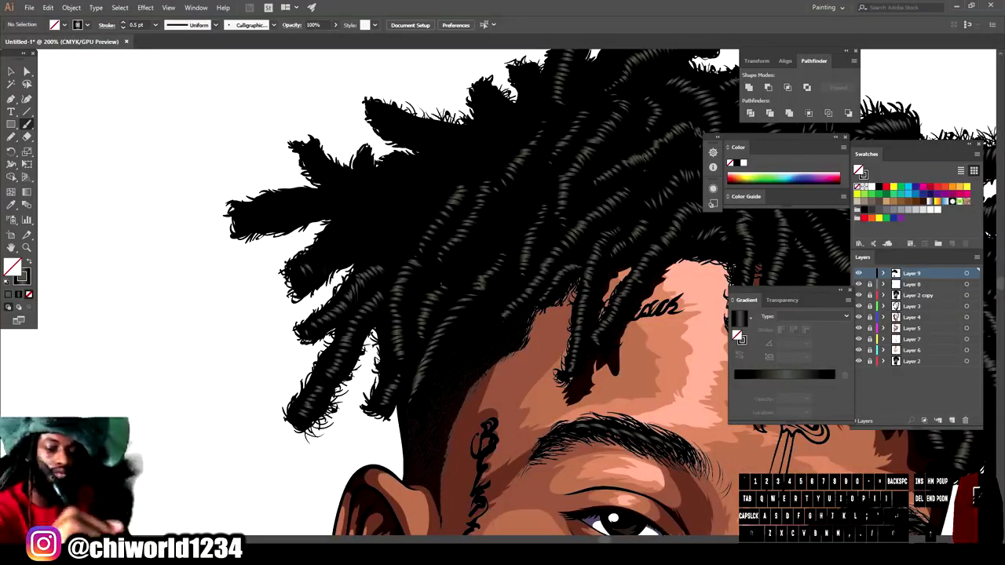
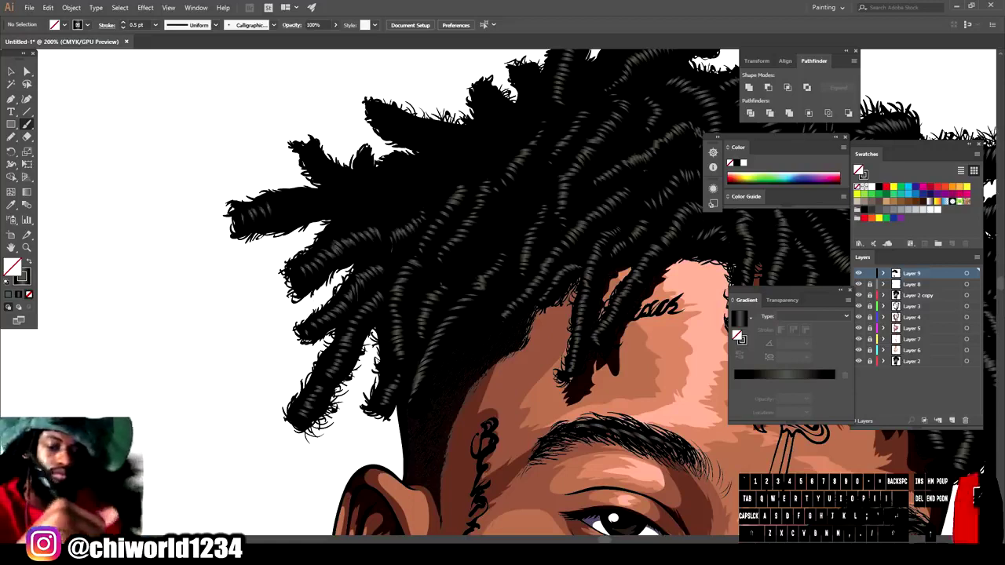
pyautogui.click(859, 168)
pyautogui.click(860, 168)
pyautogui.click(859, 168)
pyautogui.click(859, 168)
pyautogui.doubleClick(859, 168)
pyautogui.click(860, 168)
pyautogui.click(859, 168)
pyautogui.doubleClick(859, 168)
pyautogui.click(859, 169)
# - Add grey highlight strands to the dreadlocks at the back of the head
pyautogui.press('-')
pyautogui.scroll(-3)
pyautogui.press('=')
pyautogui.click(860, 168)
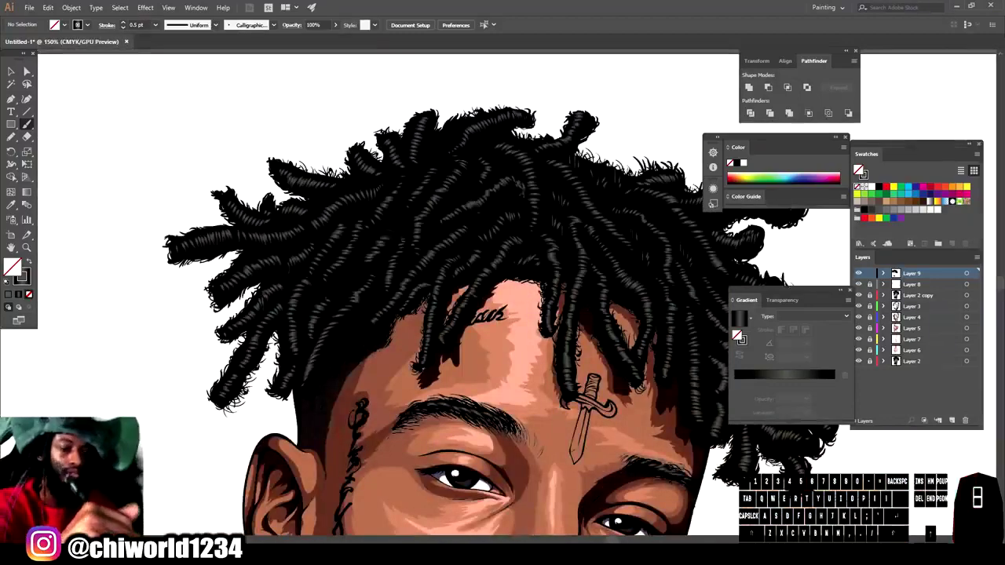
pyautogui.click(859, 168)
pyautogui.doubleClick(859, 168)
pyautogui.press('-')
pyautogui.scroll(-3)
pyautogui.click(859, 168)
pyautogui.click(859, 168)
pyautogui.click(859, 168)
pyautogui.click(860, 168)
pyautogui.click(859, 169)
pyautogui.click(859, 168)
pyautogui.doubleClick(859, 168)
pyautogui.click(859, 168)
pyautogui.doubleClick(860, 168)
pyautogui.click(859, 168)
pyautogui.click(859, 169)
pyautogui.click(859, 168)
# - Finish the last back dreadlocks so every lock carries grey shine
pyautogui.press('-')
pyautogui.press('=')
pyautogui.click(859, 168)
pyautogui.click(859, 168)
pyautogui.doubleClick(859, 168)
pyautogui.click(859, 168)
pyautogui.click(859, 168)
pyautogui.click(860, 169)
pyautogui.click(860, 168)
pyautogui.click(859, 168)
pyautogui.click(859, 168)
pyautogui.click(859, 169)
pyautogui.click(860, 169)
pyautogui.doubleClick(859, 168)
pyautogui.click(859, 168)
pyautogui.click(859, 168)
pyautogui.click(859, 168)
pyautogui.click(859, 168)
# - Zoom out to review the full portrait and add a new Layer 10 for rim light
pyautogui.press('-')
pyautogui.press('=')
pyautogui.scroll(-3)
pyautogui.press('-')
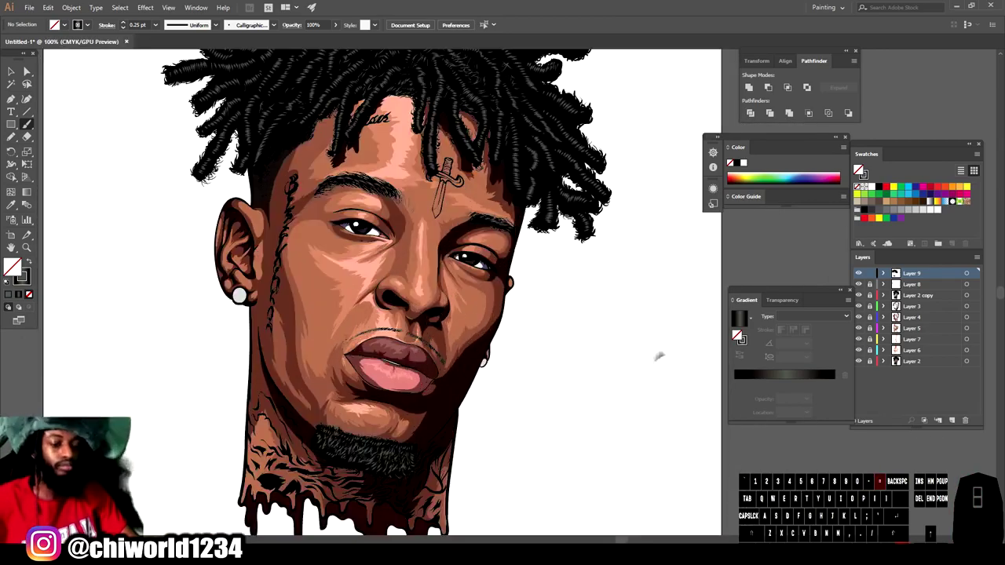
pyautogui.click(859, 169)
# - Prepare Layer 10 with a purple 1 pt stroke and the Paintbrush ready on the face
pyautogui.doubleClick(859, 169)
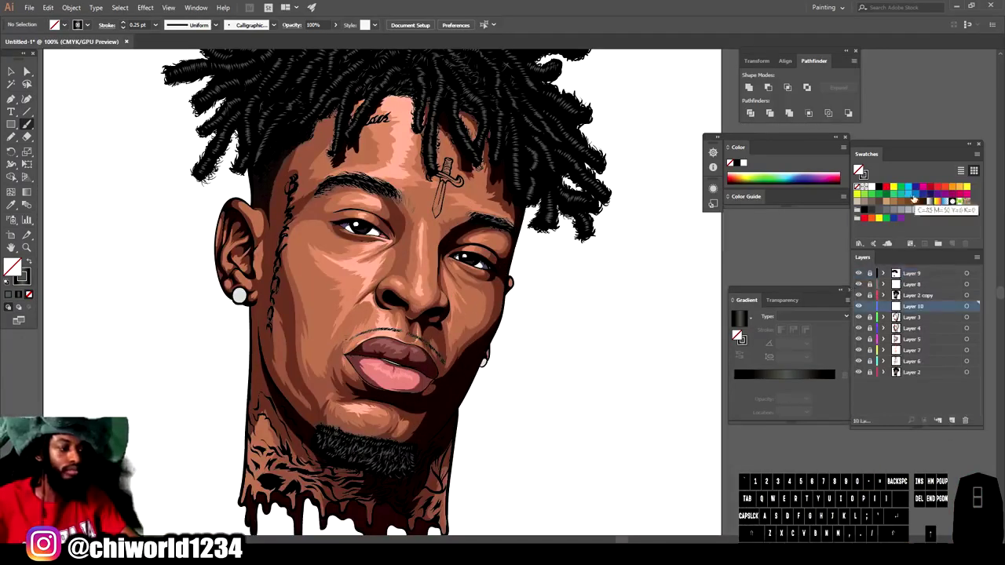
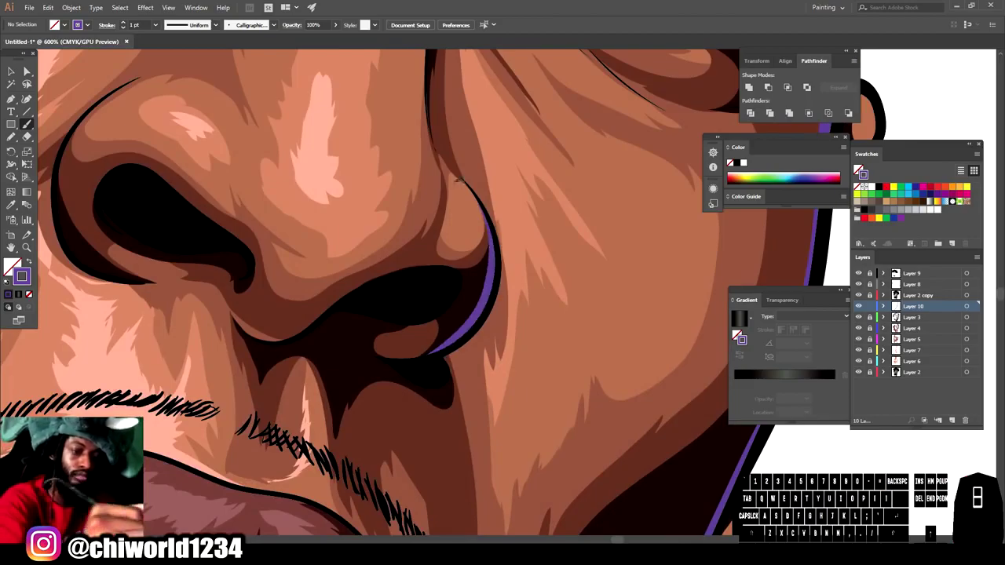
pyautogui.press('-')
pyautogui.press('-')
pyautogui.press('=')
pyautogui.click(9, 270)
pyautogui.click(9, 271)
pyautogui.press('-')
pyautogui.middleClick(9, 270)
pyautogui.scroll(-3)
# - Paint purple rim-light strokes along the jawline, nose and lower lip edges
pyautogui.click(10, 271)
pyautogui.press('-')
pyautogui.press('=')
pyautogui.scroll(3)
pyautogui.press('=')
pyautogui.click(10, 270)
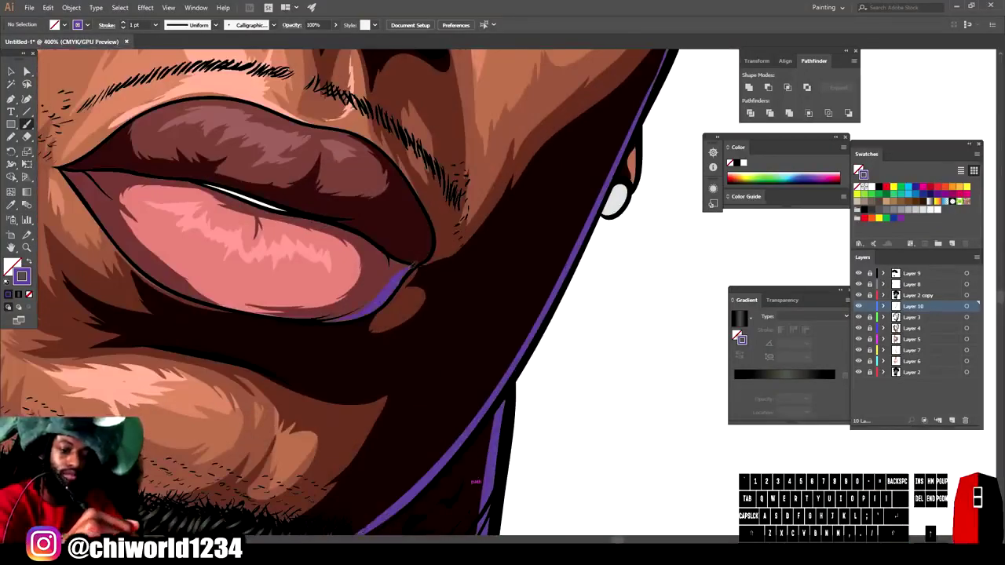
pyautogui.click(9, 270)
pyautogui.press('-')
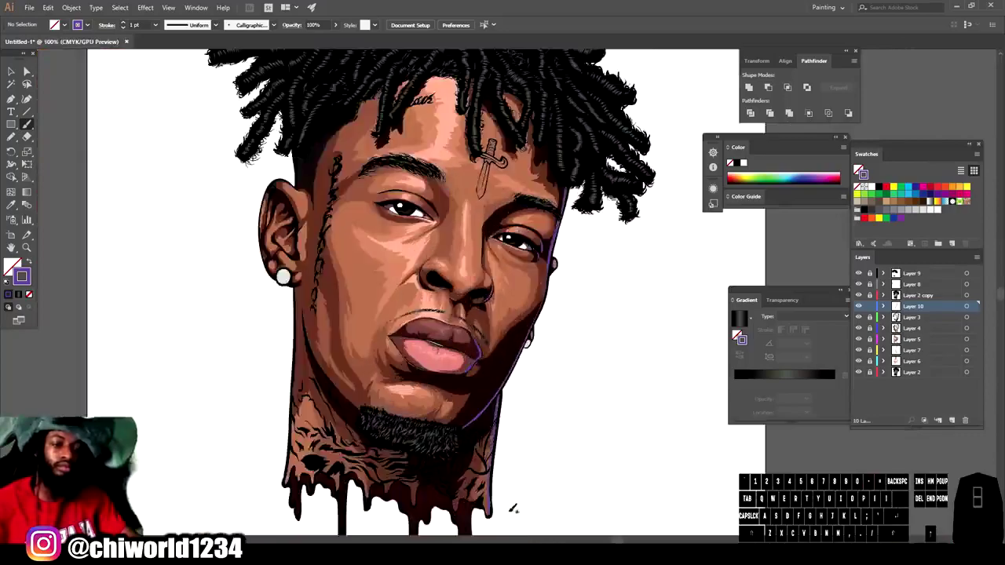
pyautogui.scroll(-3)
pyautogui.click(9, 270)
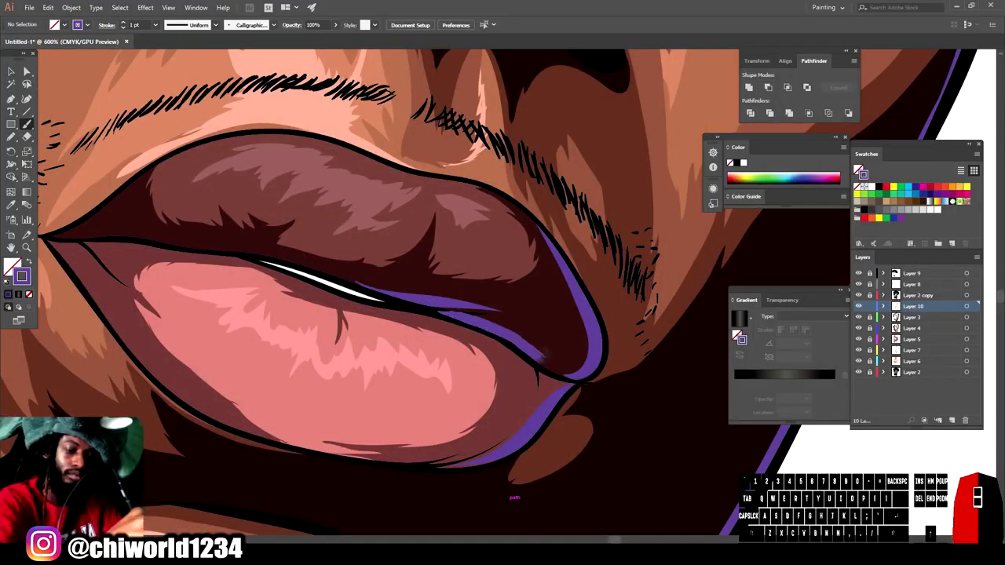